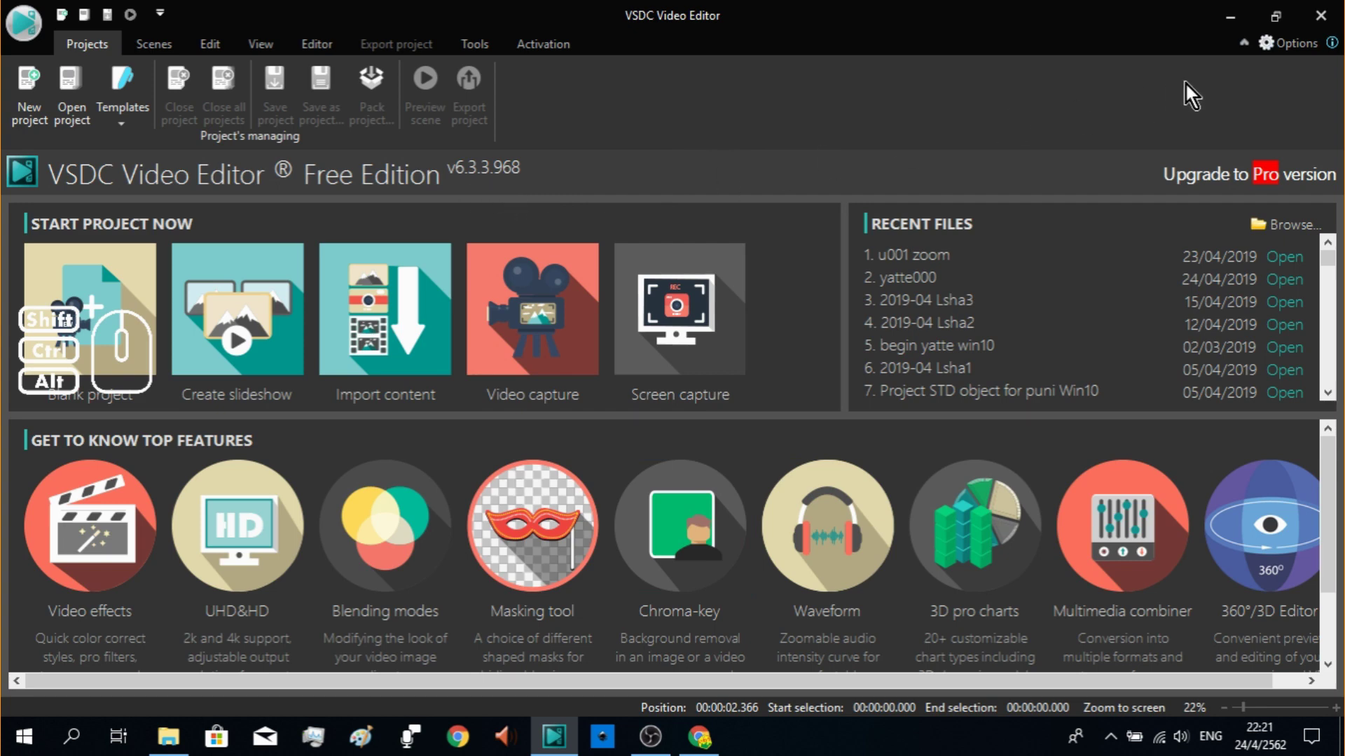
Step: Open the Options dialog to review the program's general settings
left_click(1247, 52)
left_click(1248, 54)
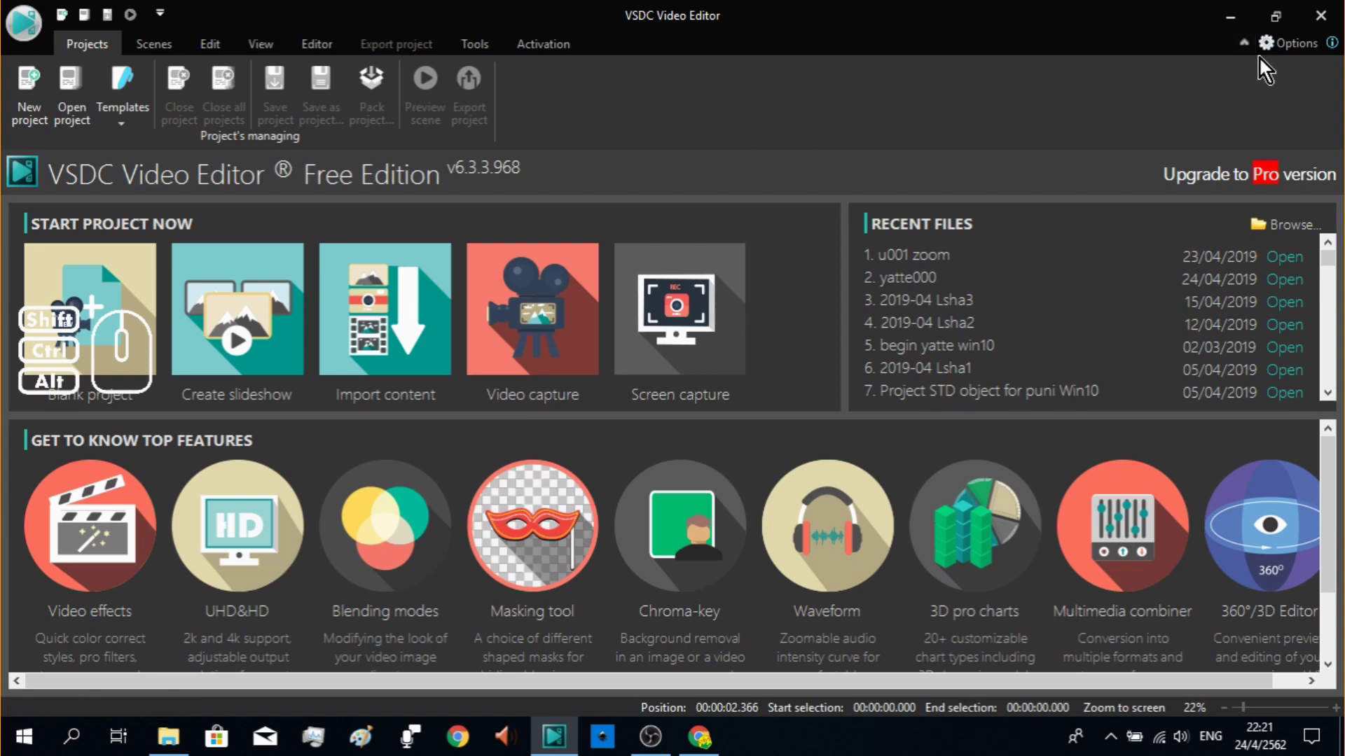
left_click(1308, 50)
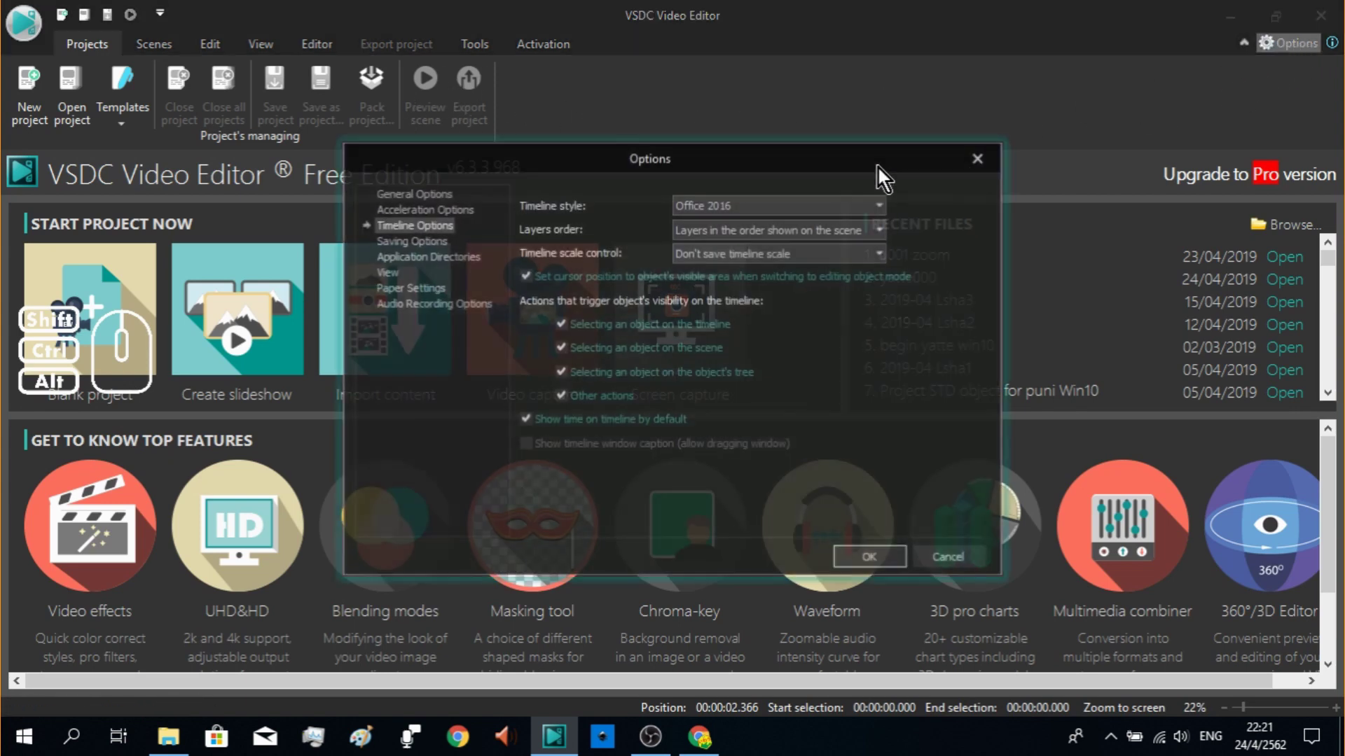
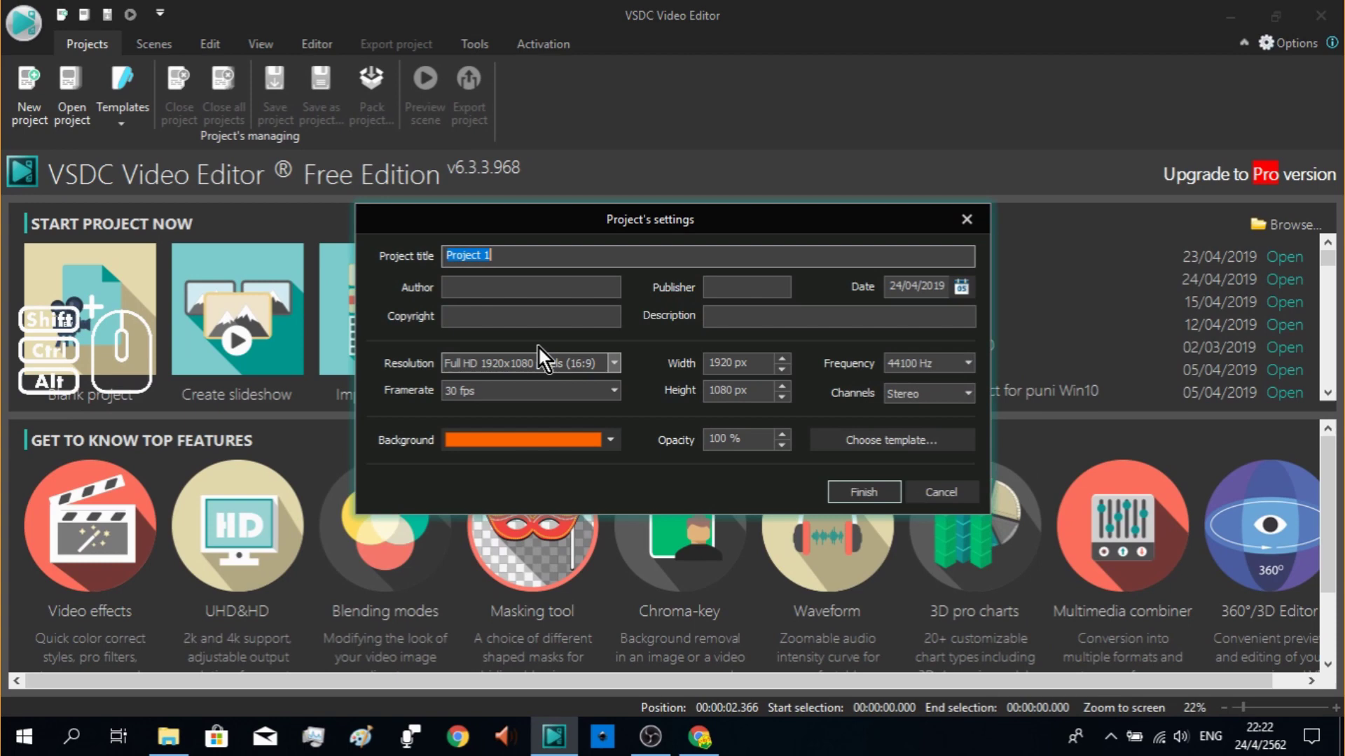
Step: Finish the orange project and add a white line across the scene with Thickness 28
left_click(854, 501)
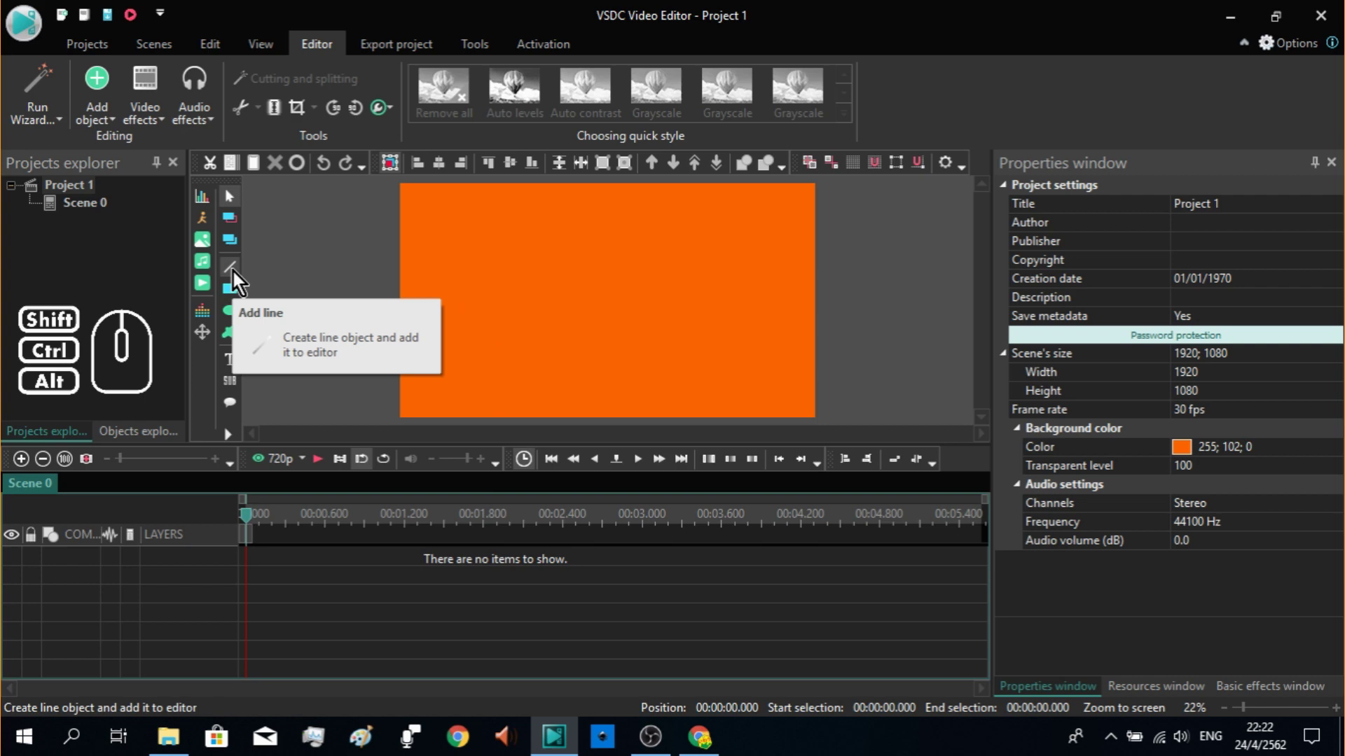
left_click(237, 279)
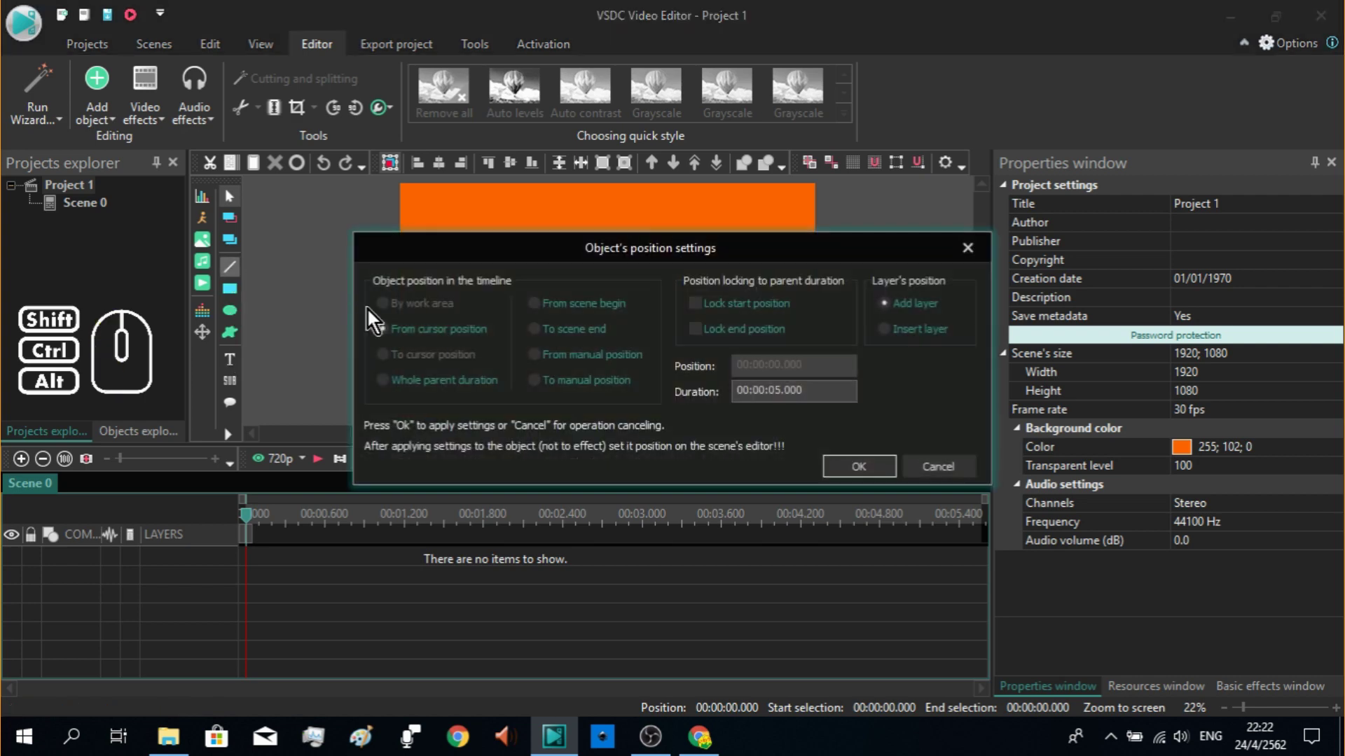
left_click(850, 472)
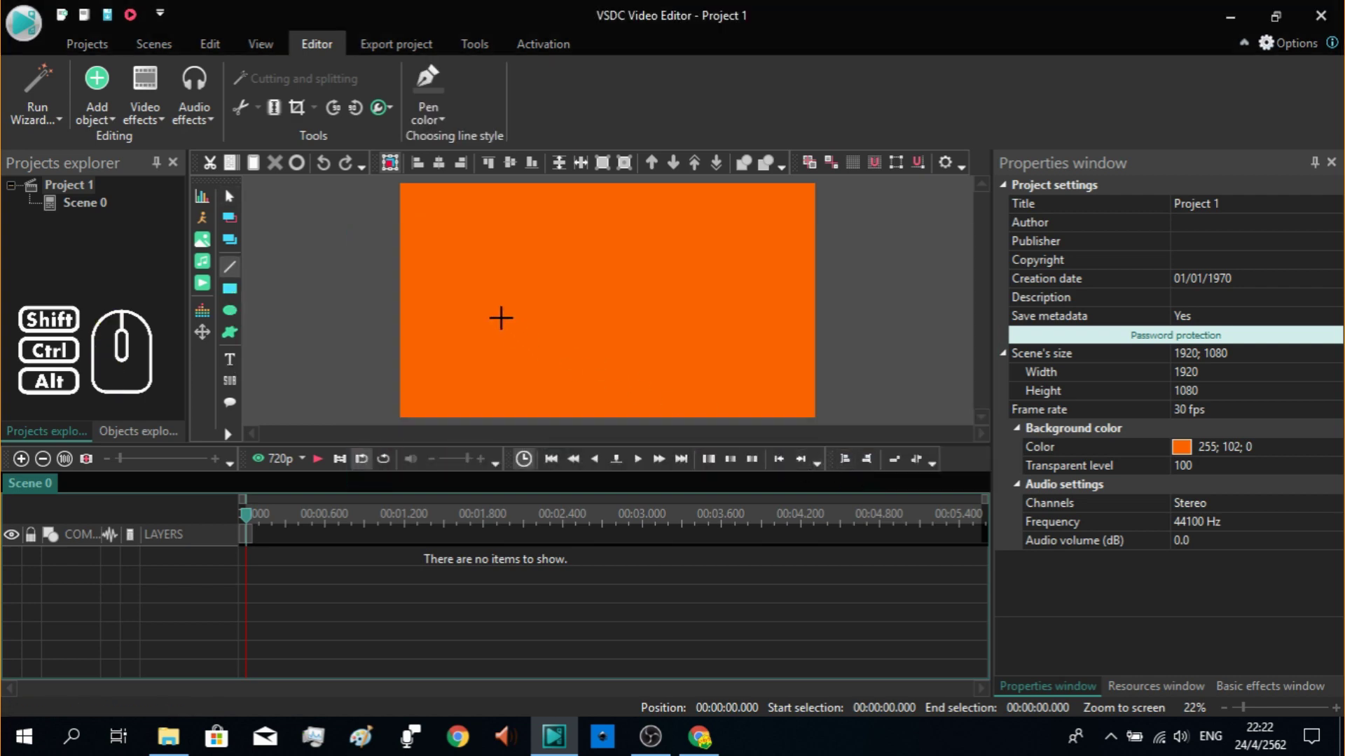
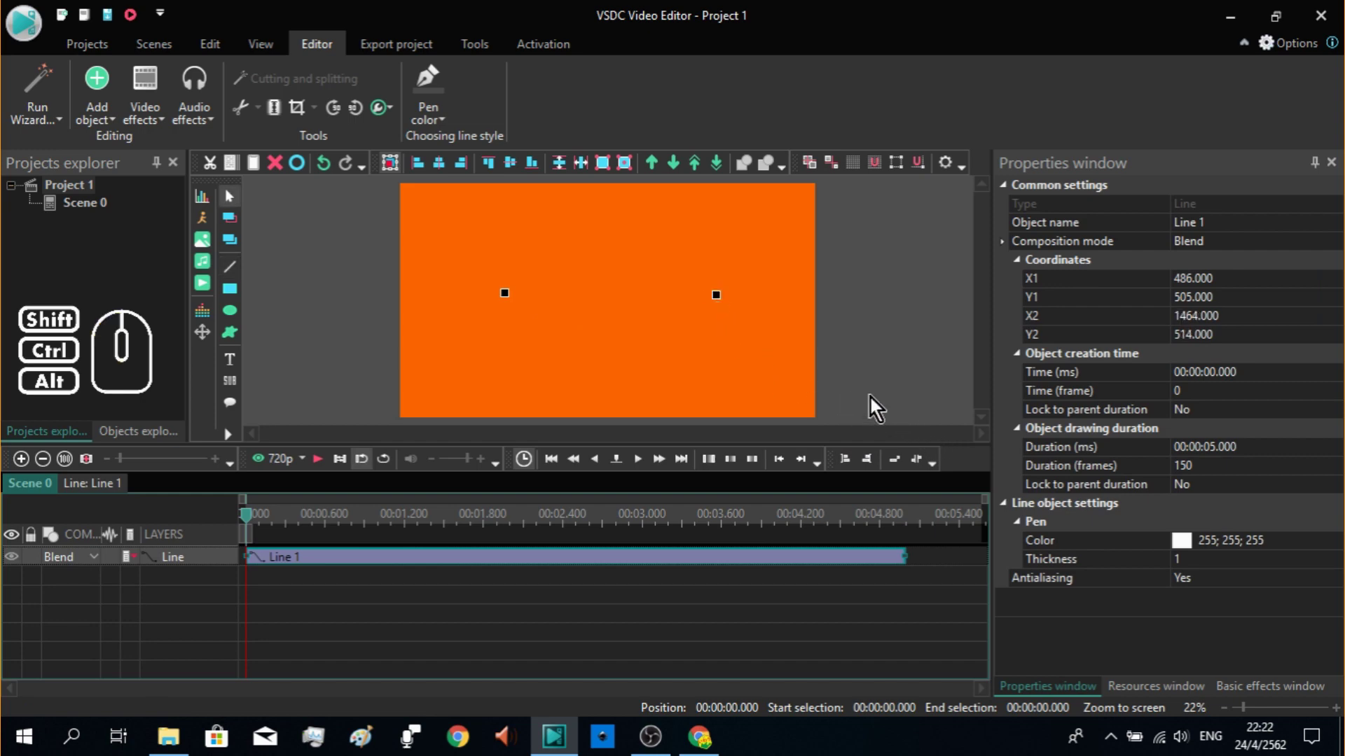
left_click(1210, 573)
left_click_drag(1203, 565, 1202, 562)
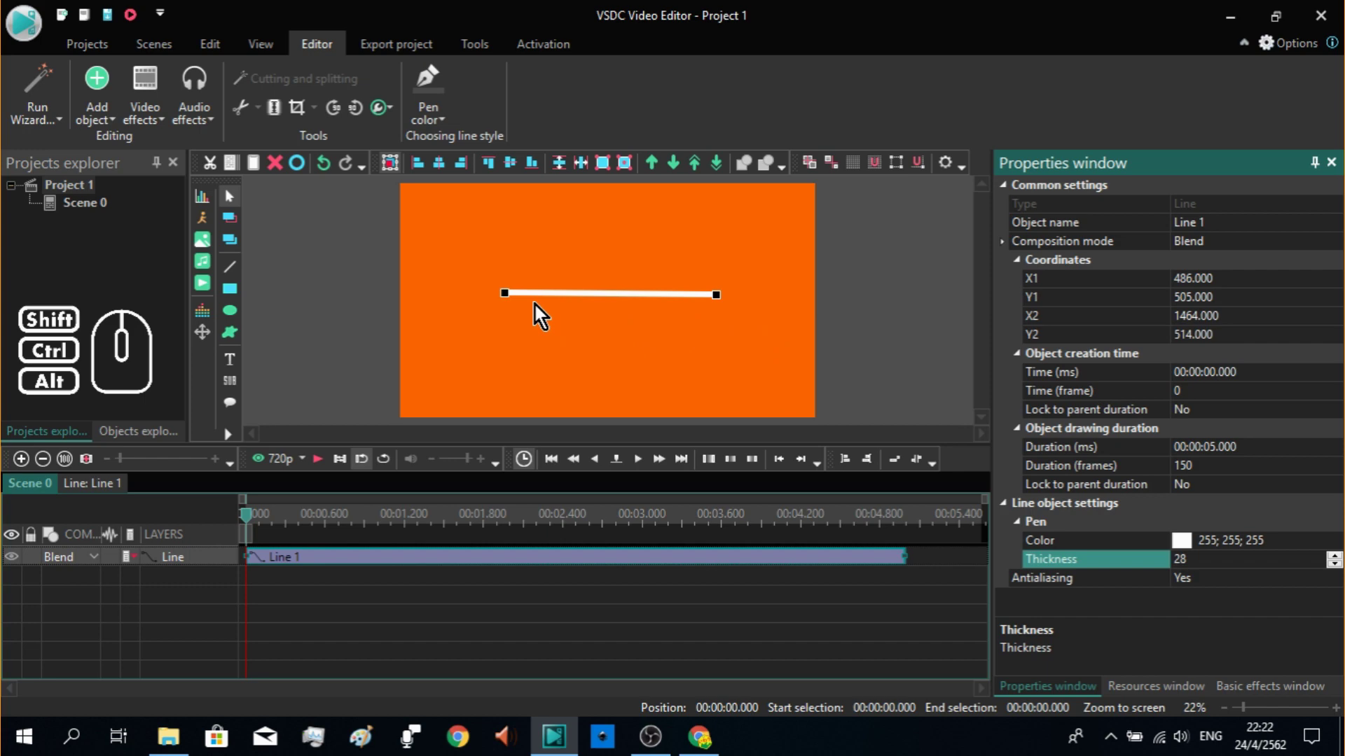
left_click(244, 300)
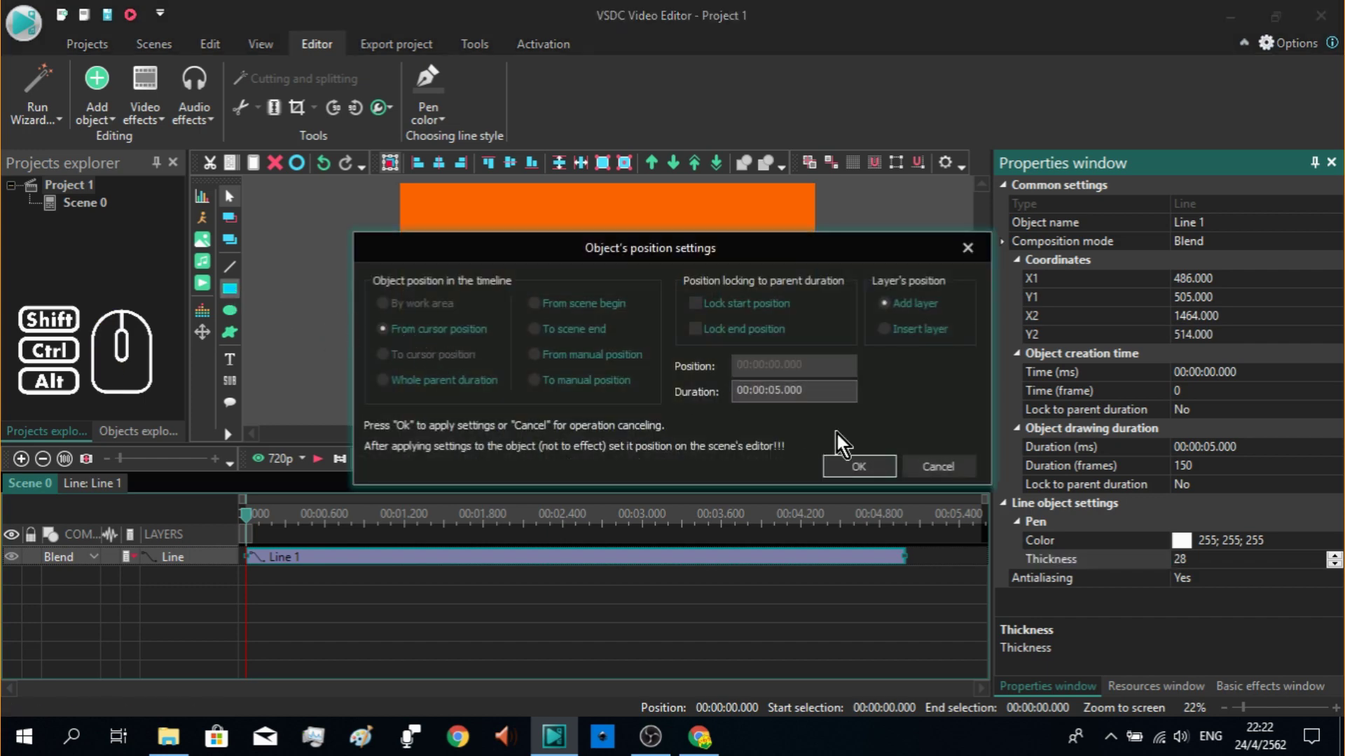
Step: Accept the rectangle's placement and pick a style for the thin white bar
left_click(867, 472)
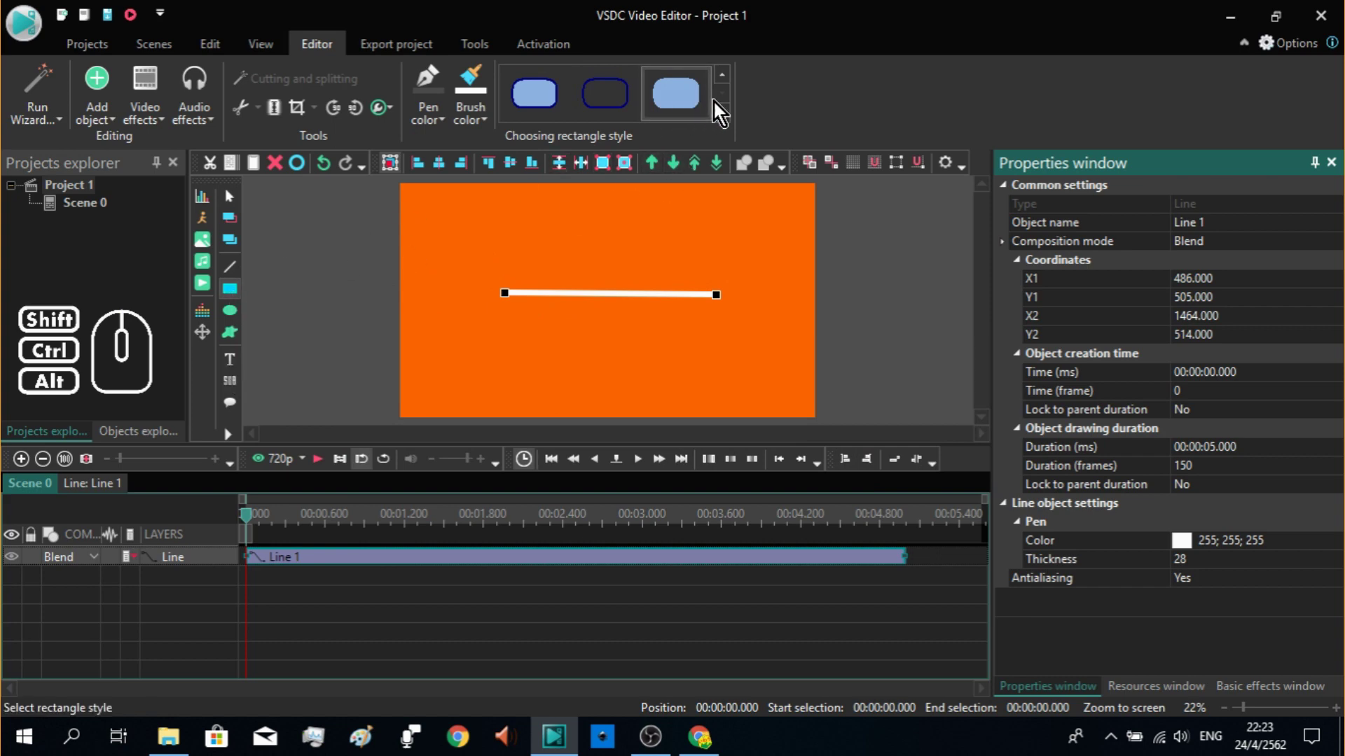
left_click(729, 119)
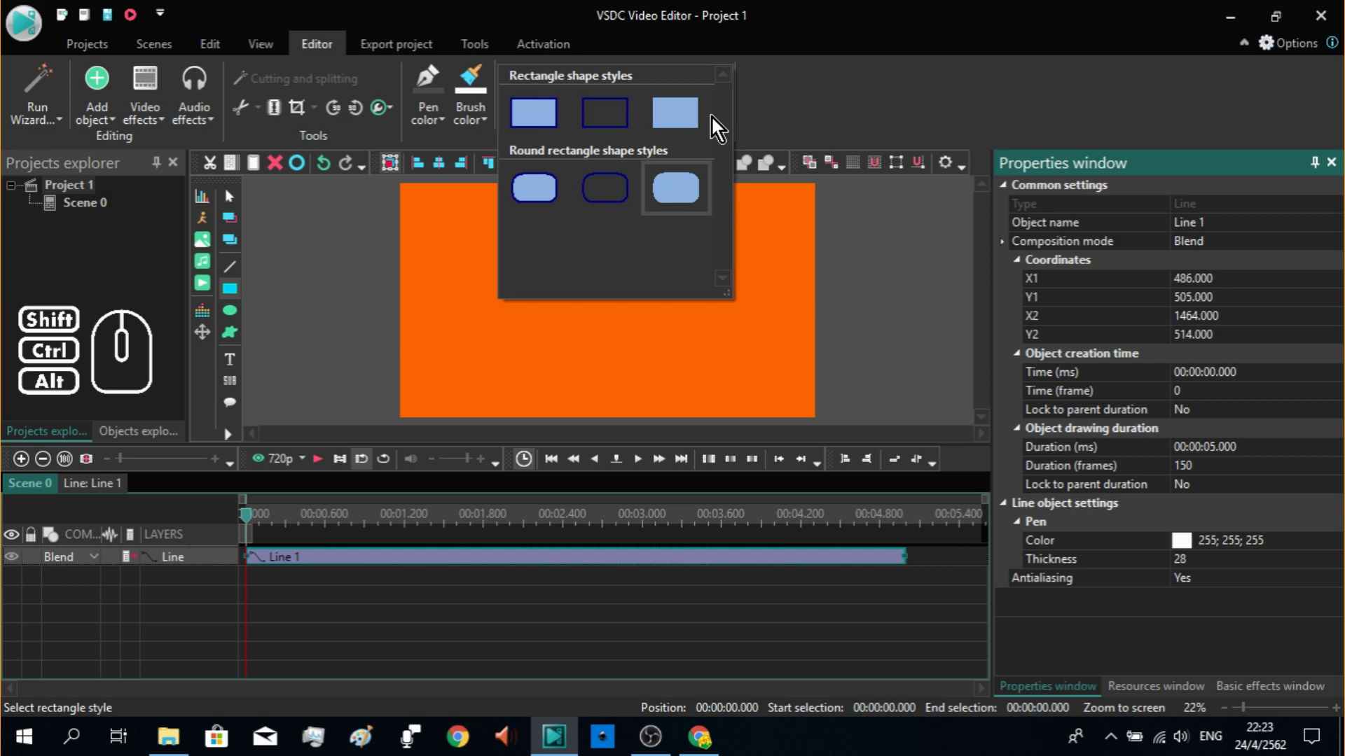
left_click(681, 134)
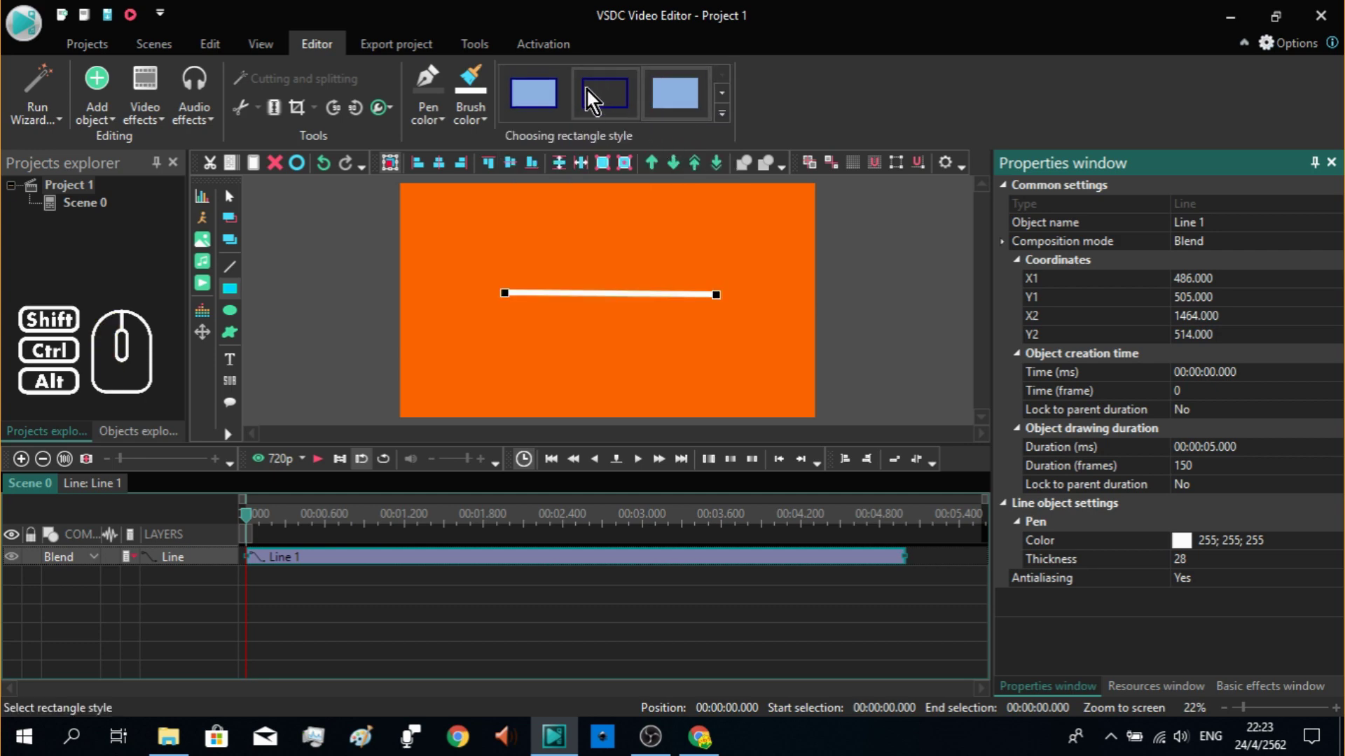
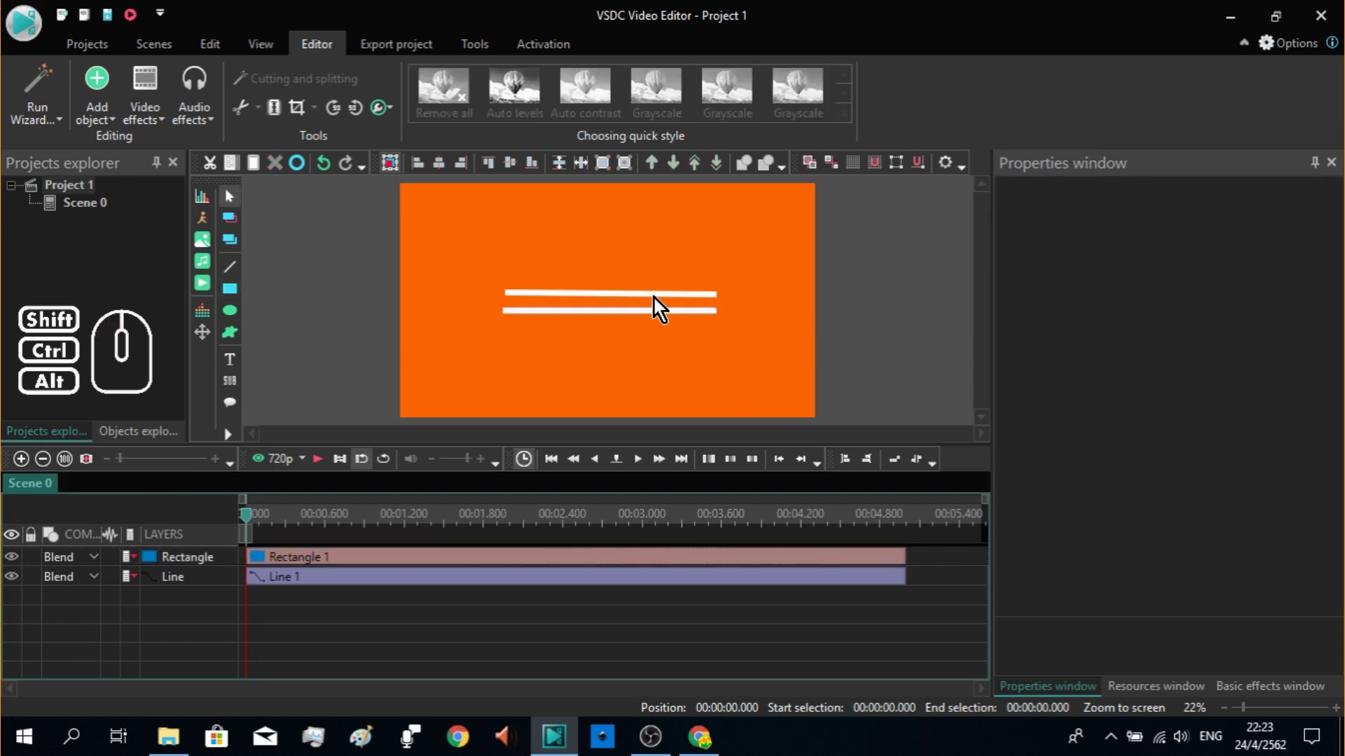
Step: Delete the original Line 1 from the scene
left_click(665, 305)
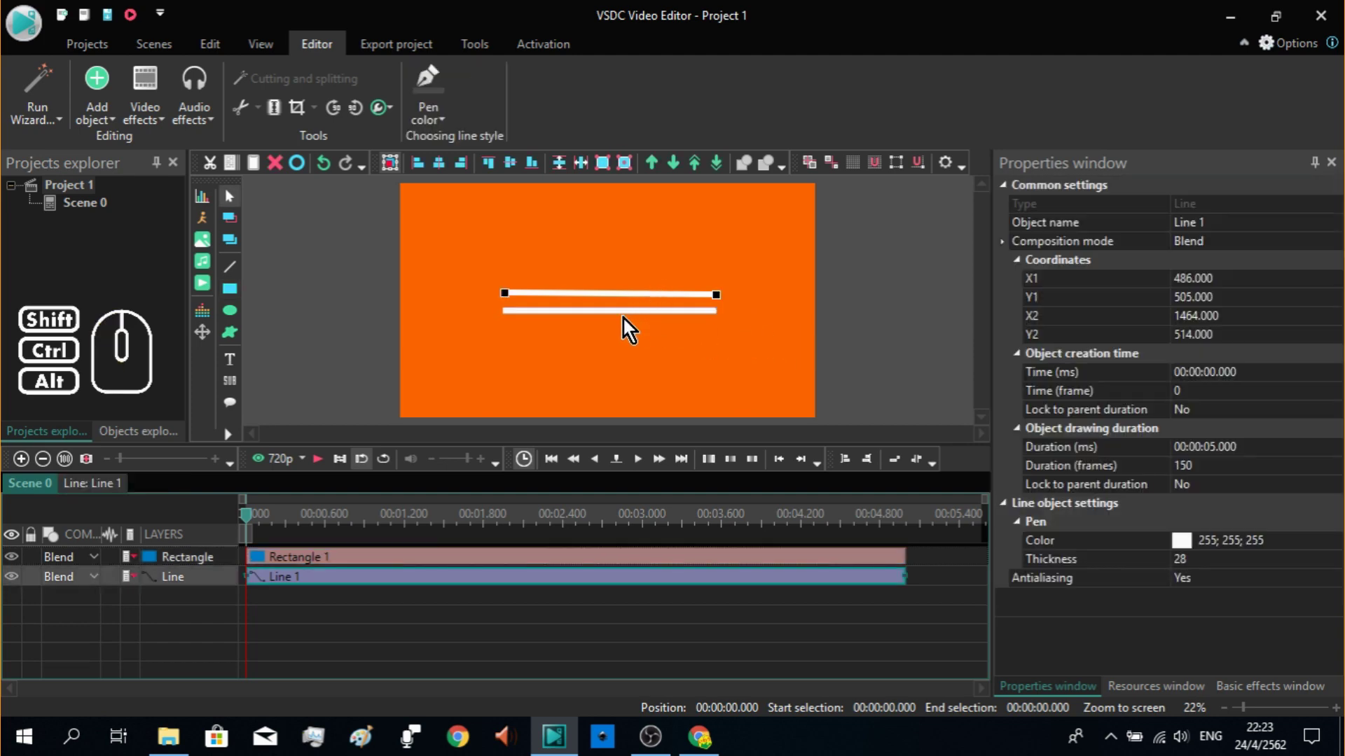
left_click(631, 326)
left_click(631, 322)
left_click(635, 303)
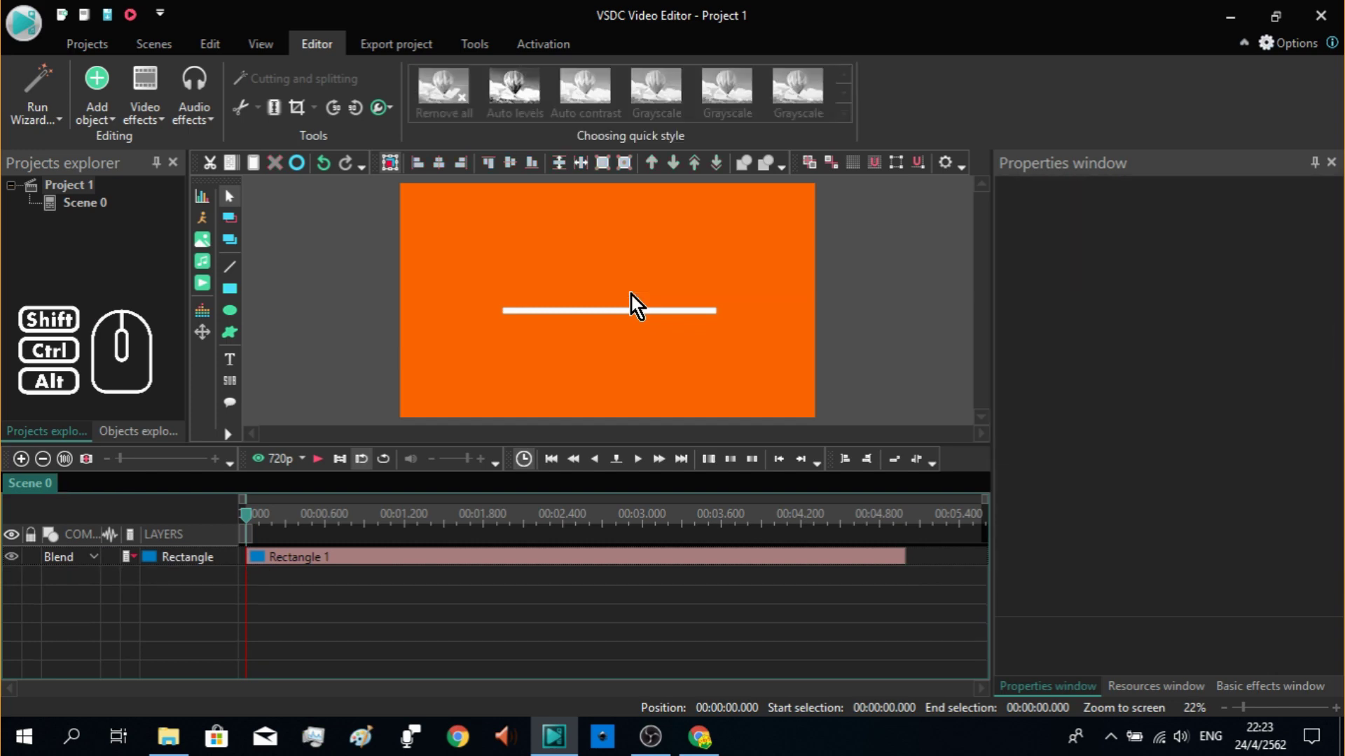
Step: Move Rectangle 1 up to the scene's middle where the line was
left_click(598, 319)
left_click_drag(599, 320, 591, 308)
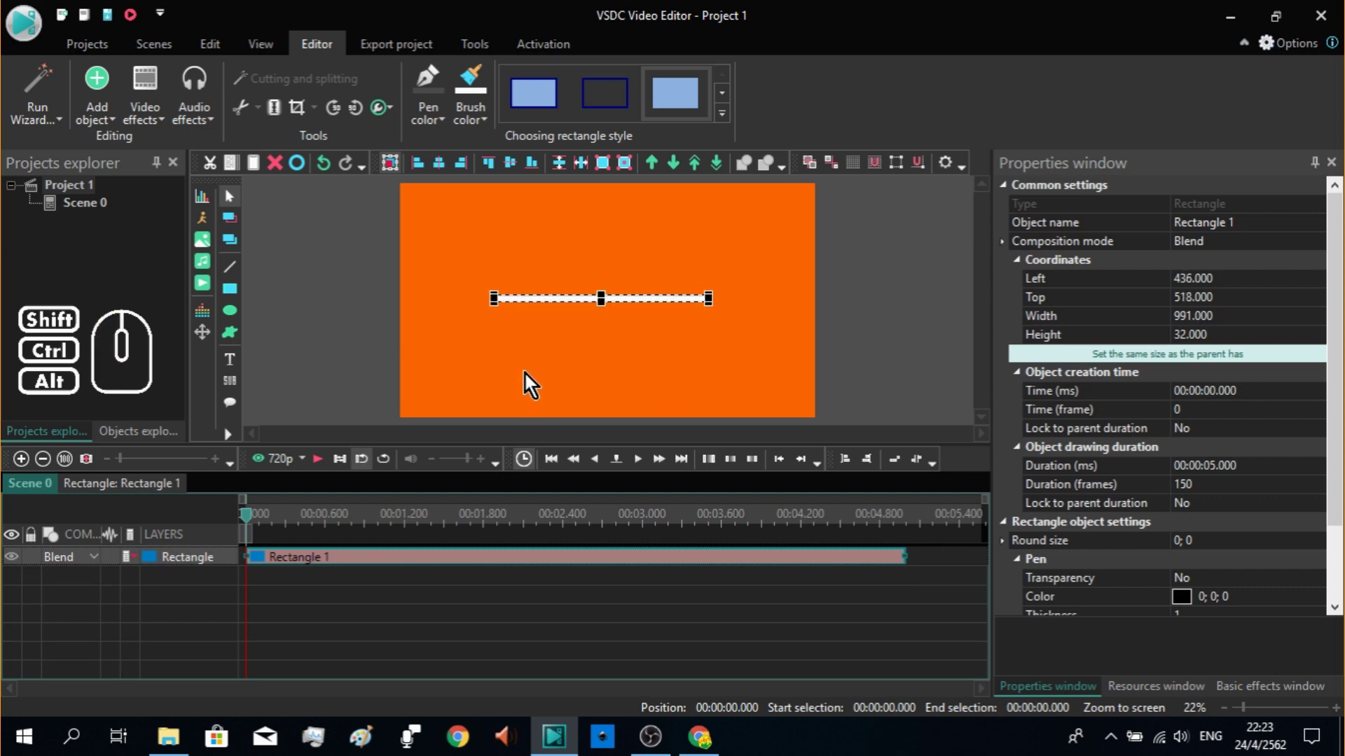
left_click(531, 379)
left_click(553, 306)
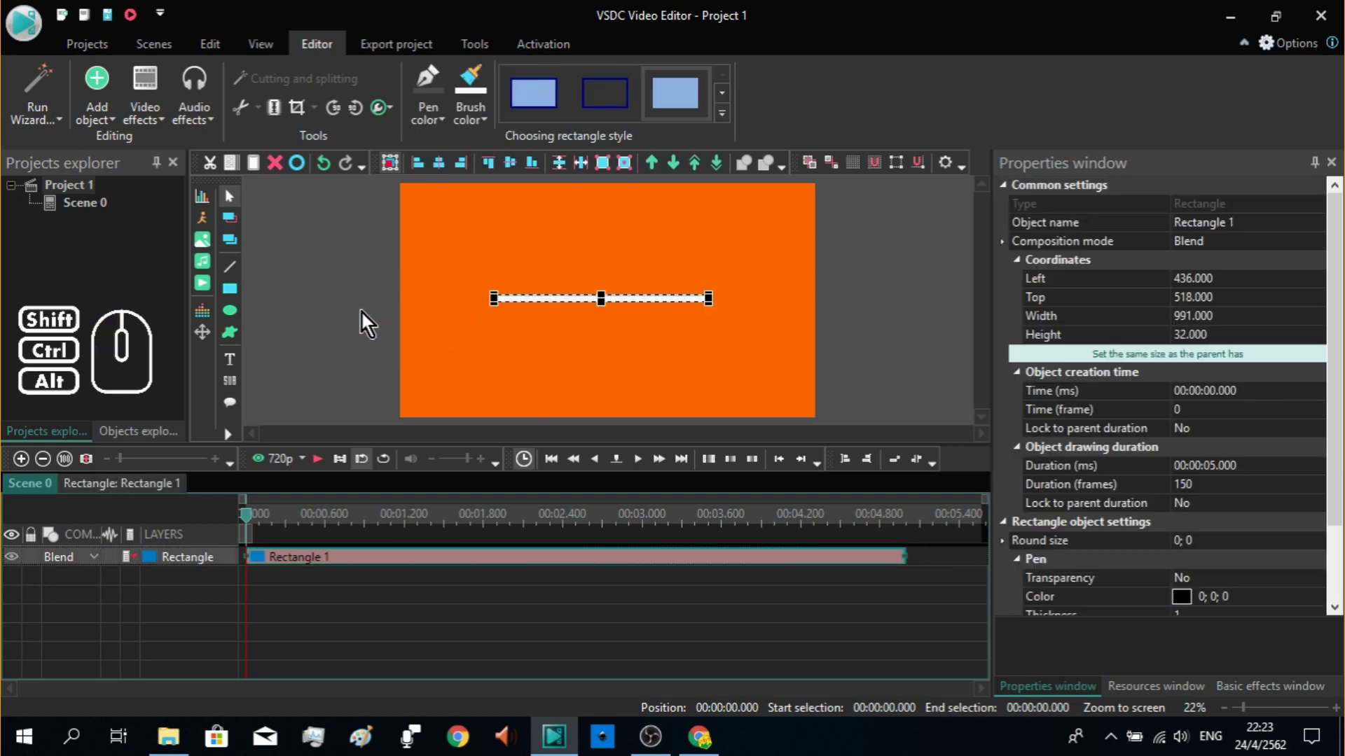
left_click(367, 319)
Step: Add a new text object and accept its timeline placement
left_click(231, 365)
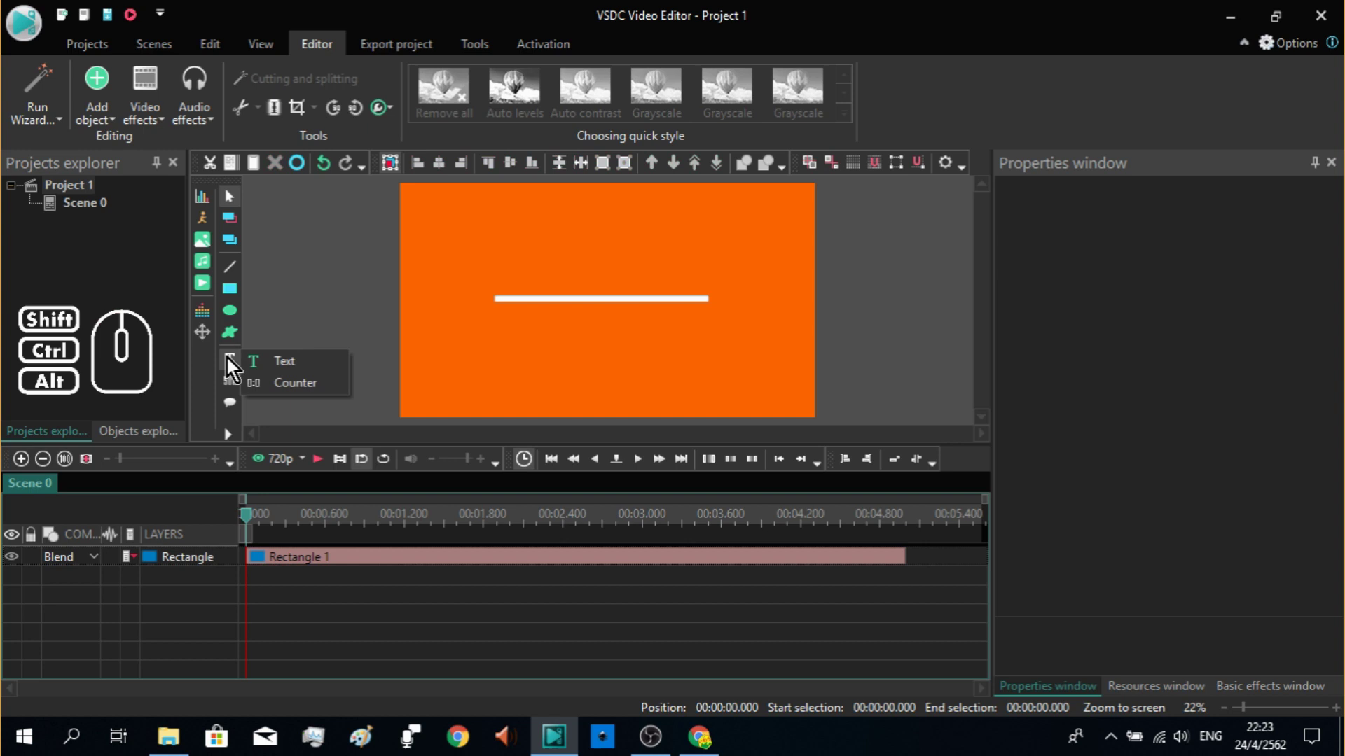
left_click(269, 372)
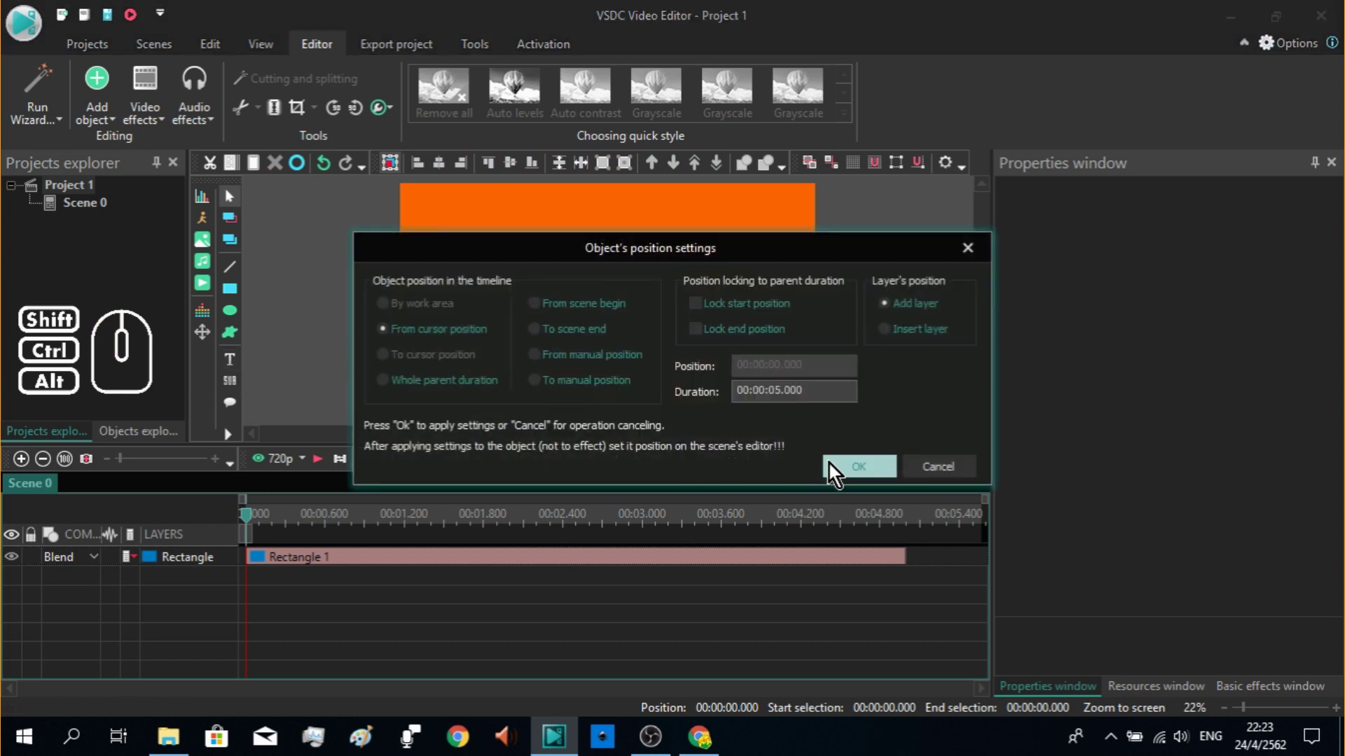
left_click(856, 477)
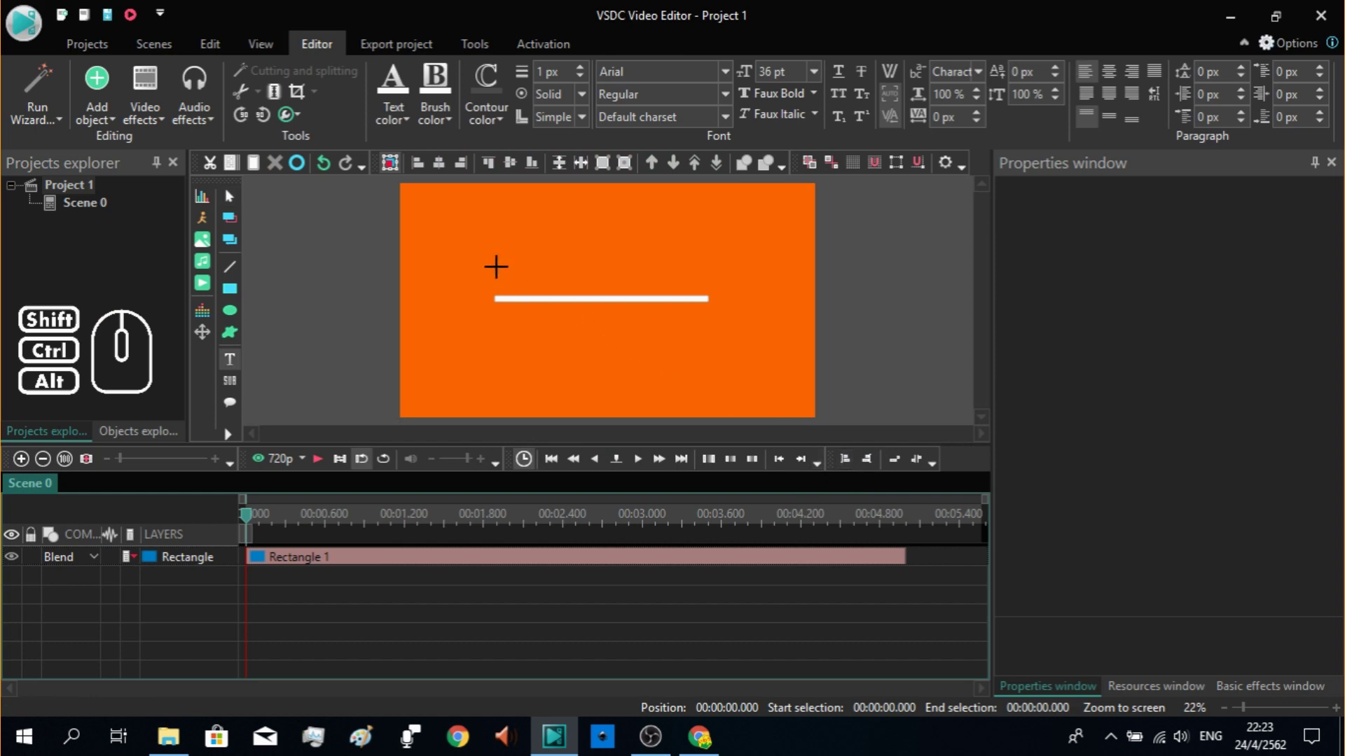
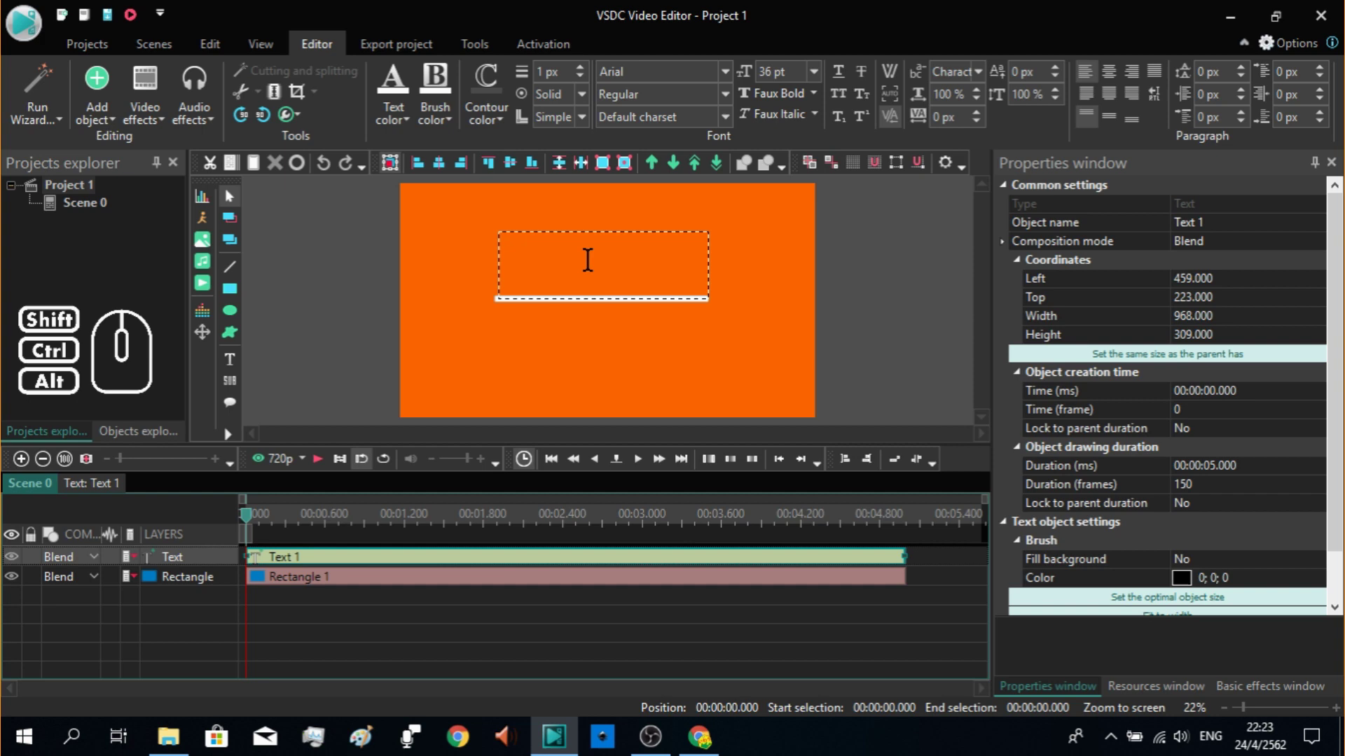
Step: Enter the title text VSDC in the box above the white bar
left_click(597, 270)
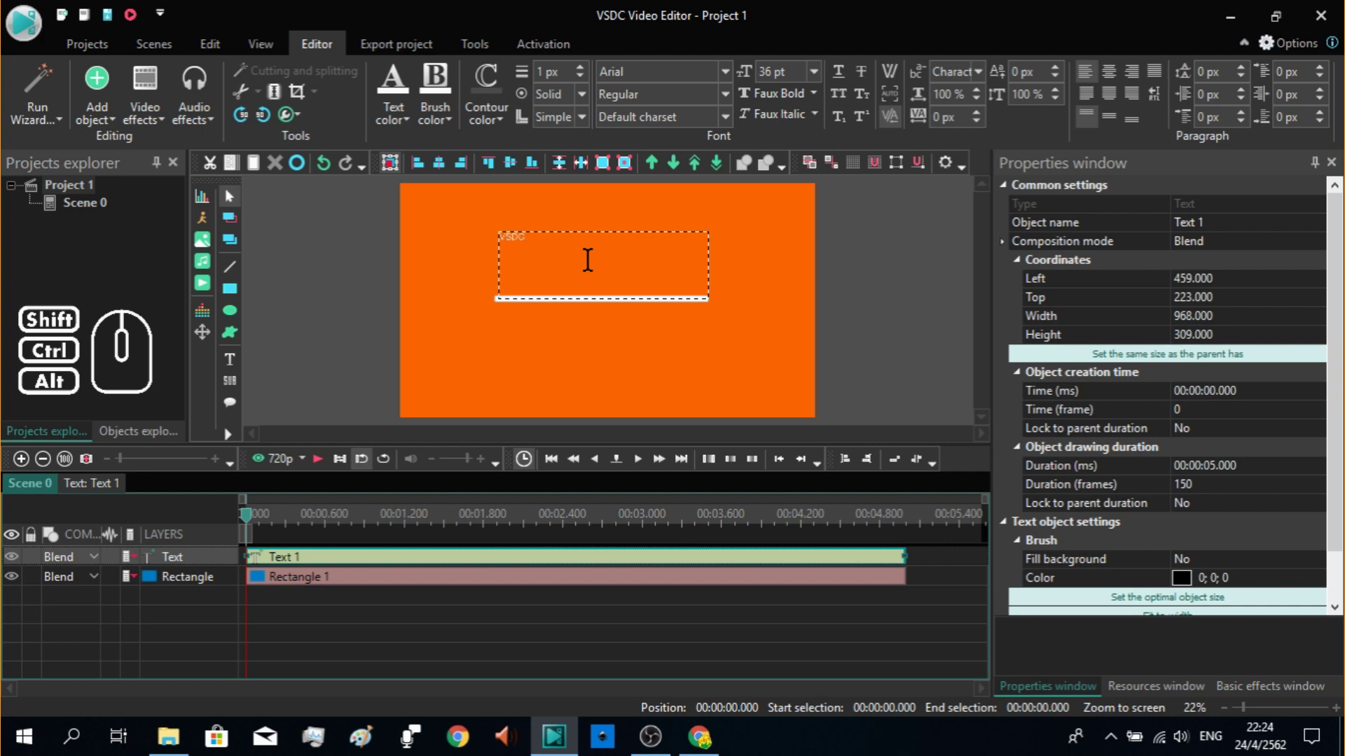
left_click(632, 228)
left_click(578, 257)
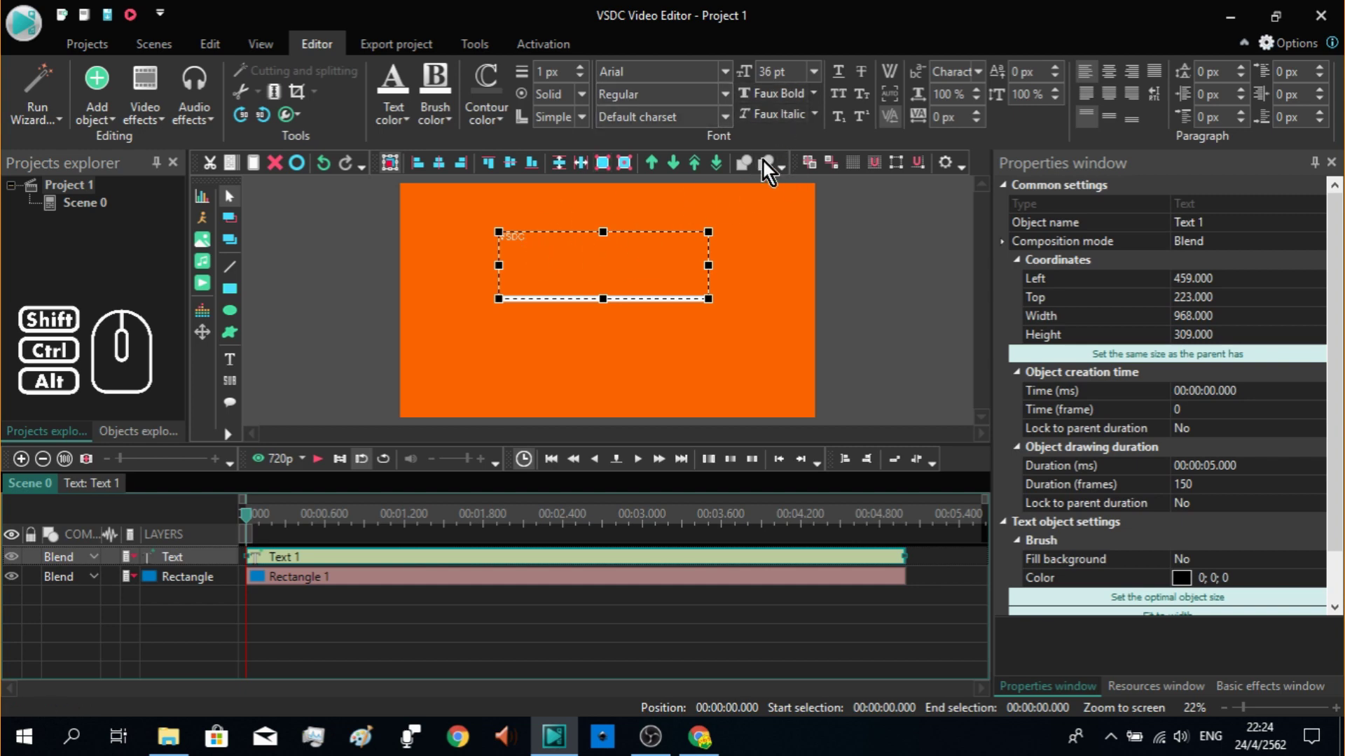
Step: Make the VSDC title much larger and choose a bold font for it
left_click(823, 81)
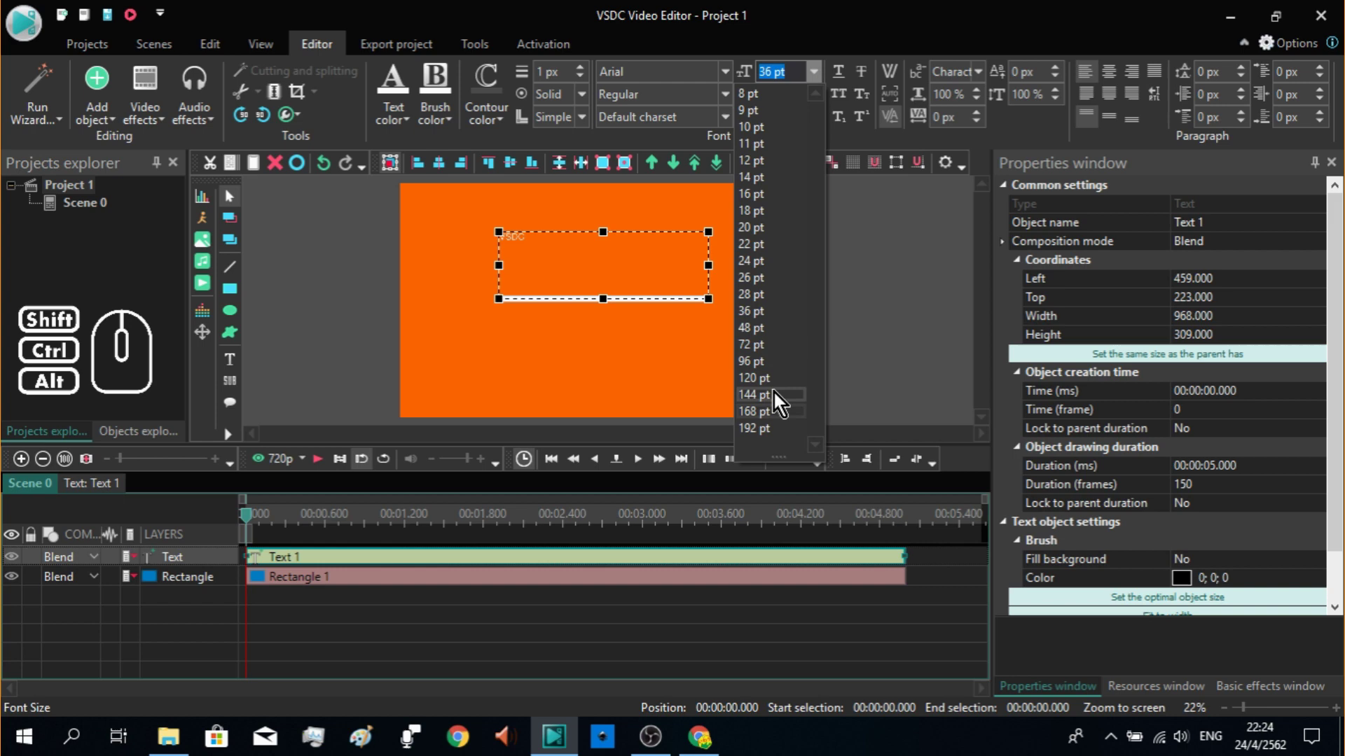
left_click(783, 395)
left_click(824, 86)
left_click(778, 438)
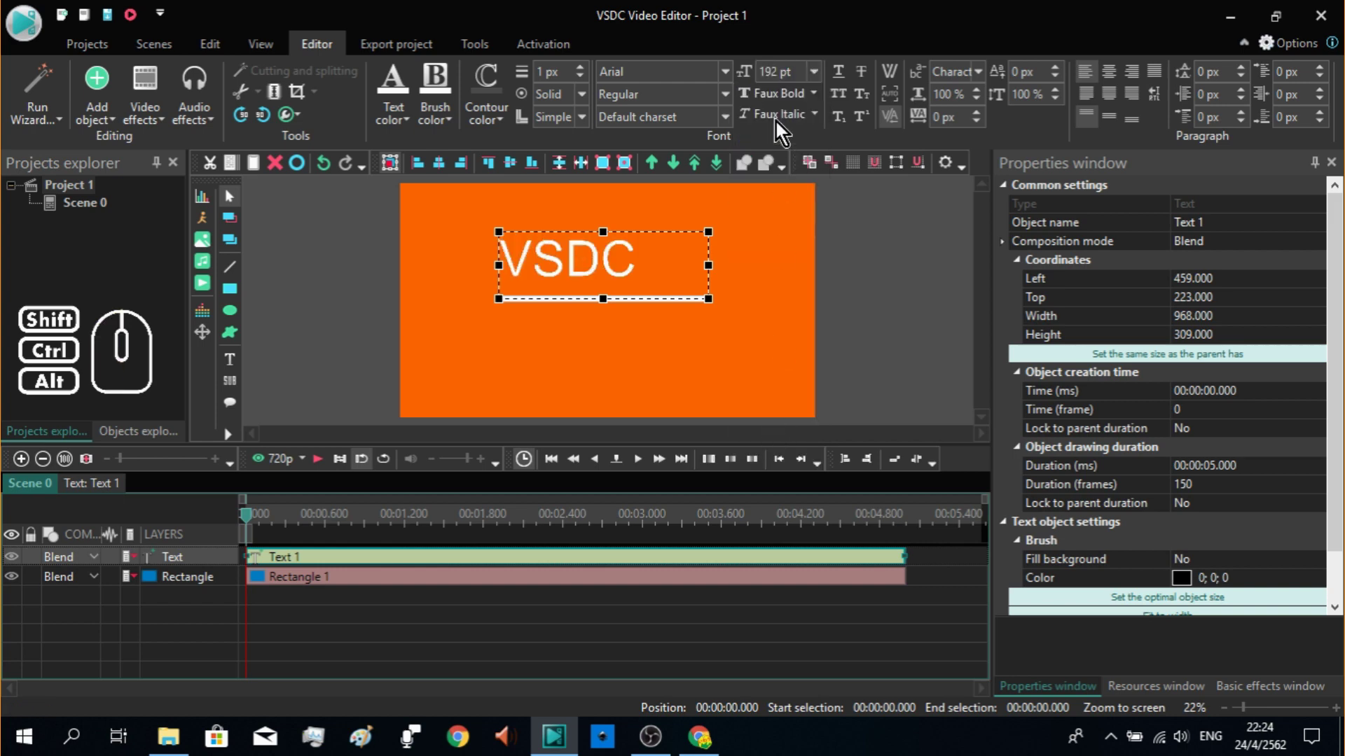
left_click(784, 80)
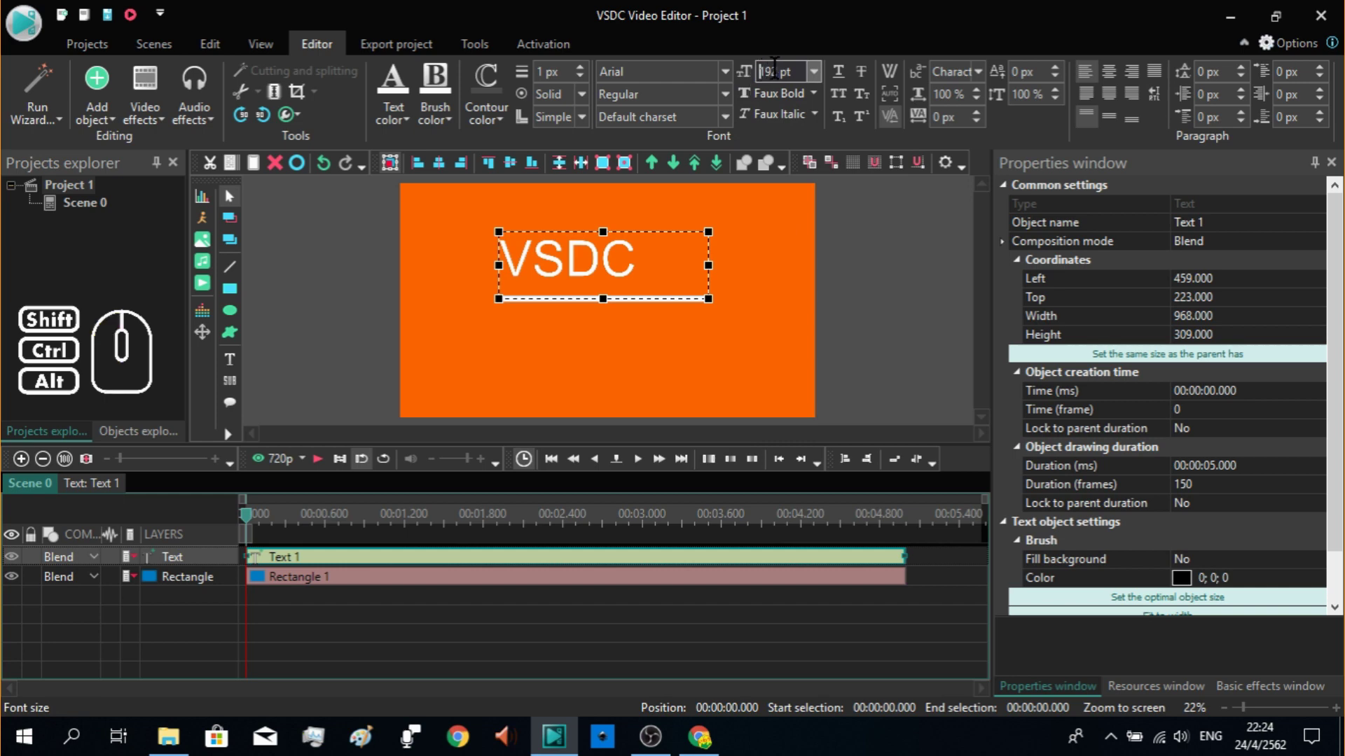
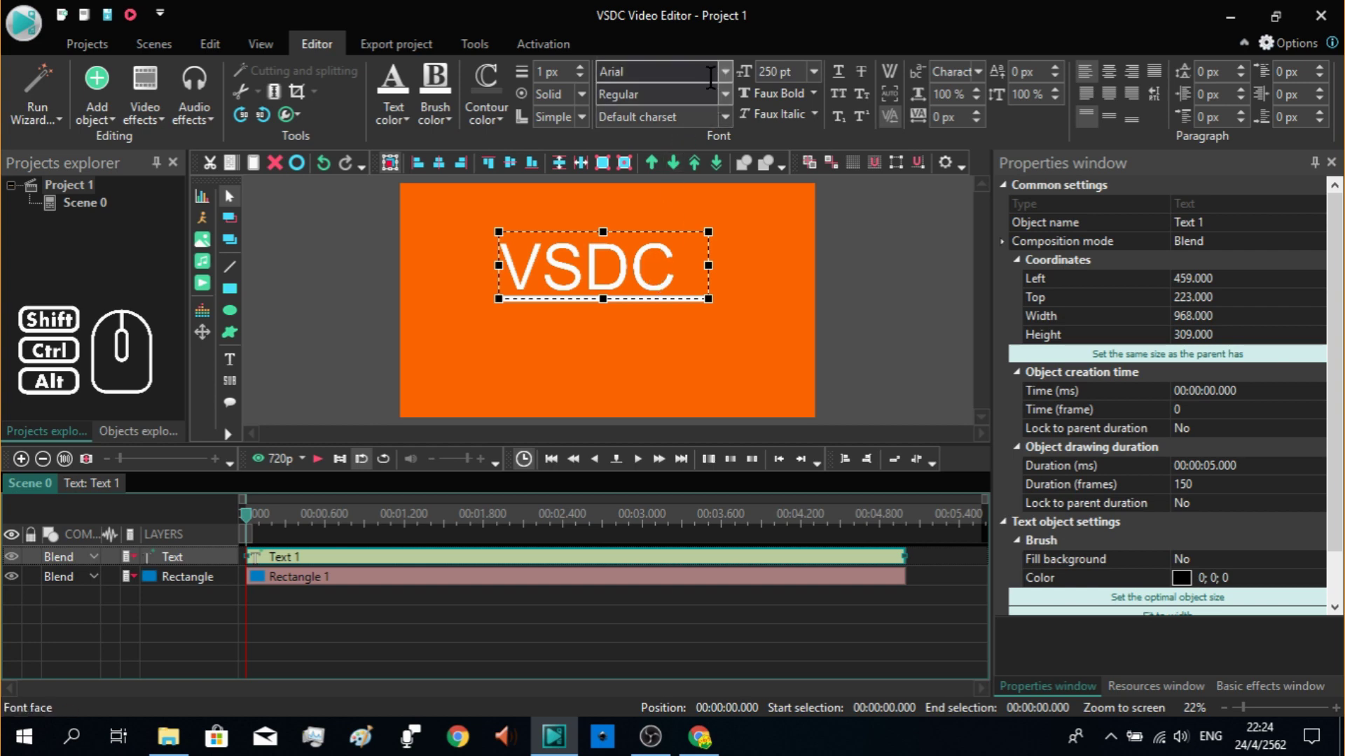
left_click(736, 84)
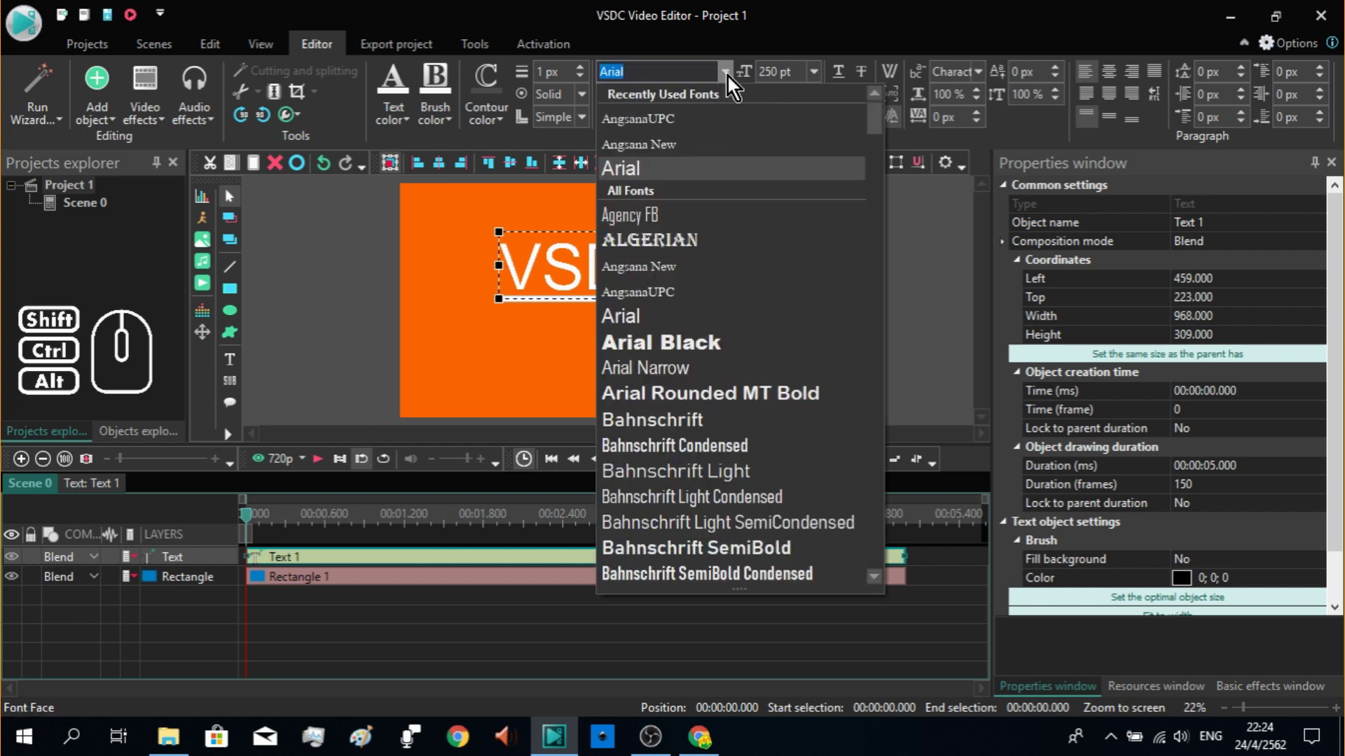
left_click(698, 347)
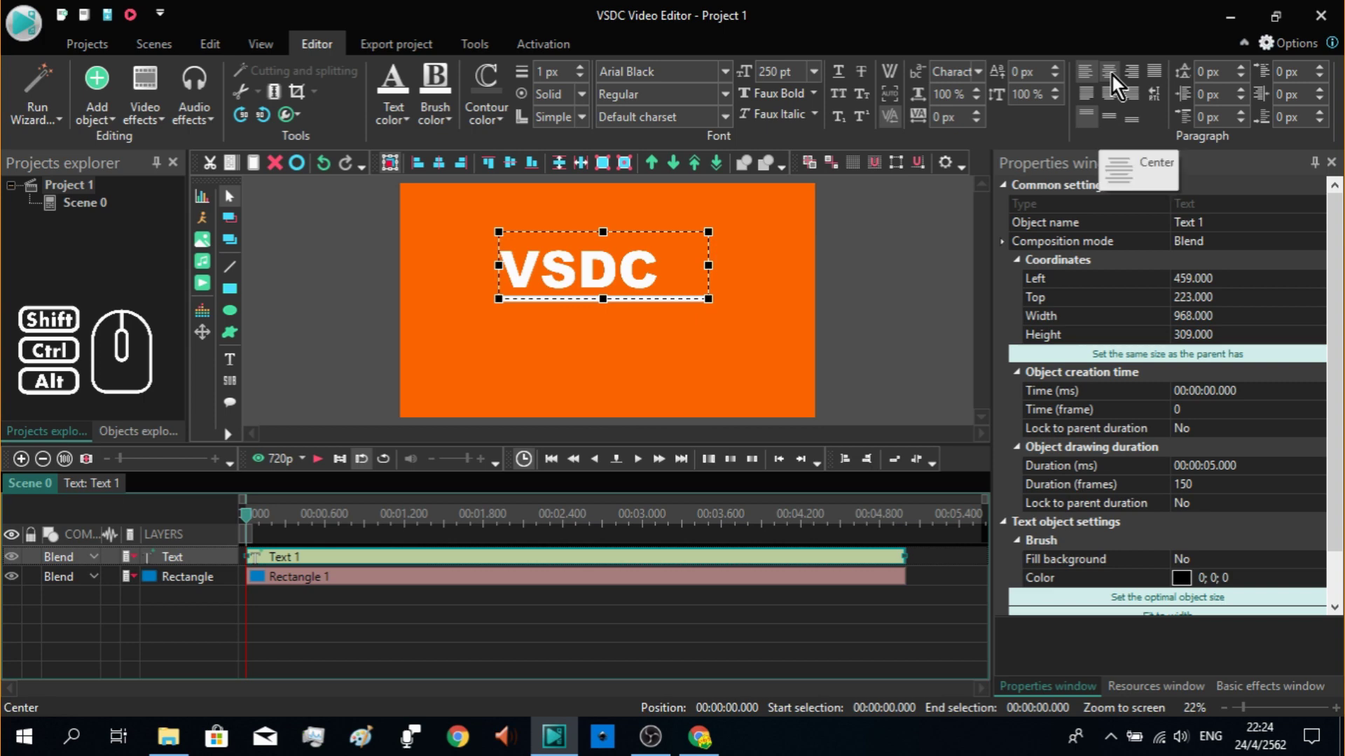
Step: Center the title horizontally and align it vertically within its text box
left_click(1117, 81)
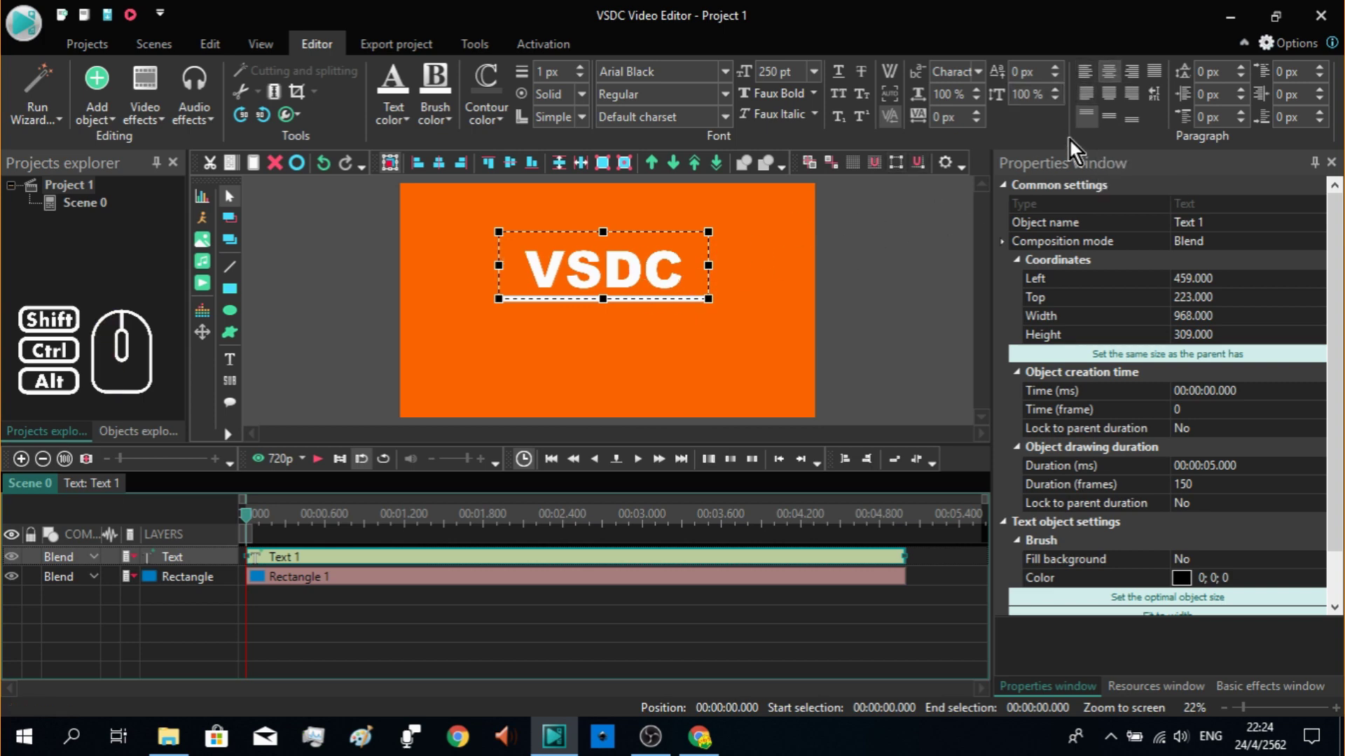
left_click(1115, 126)
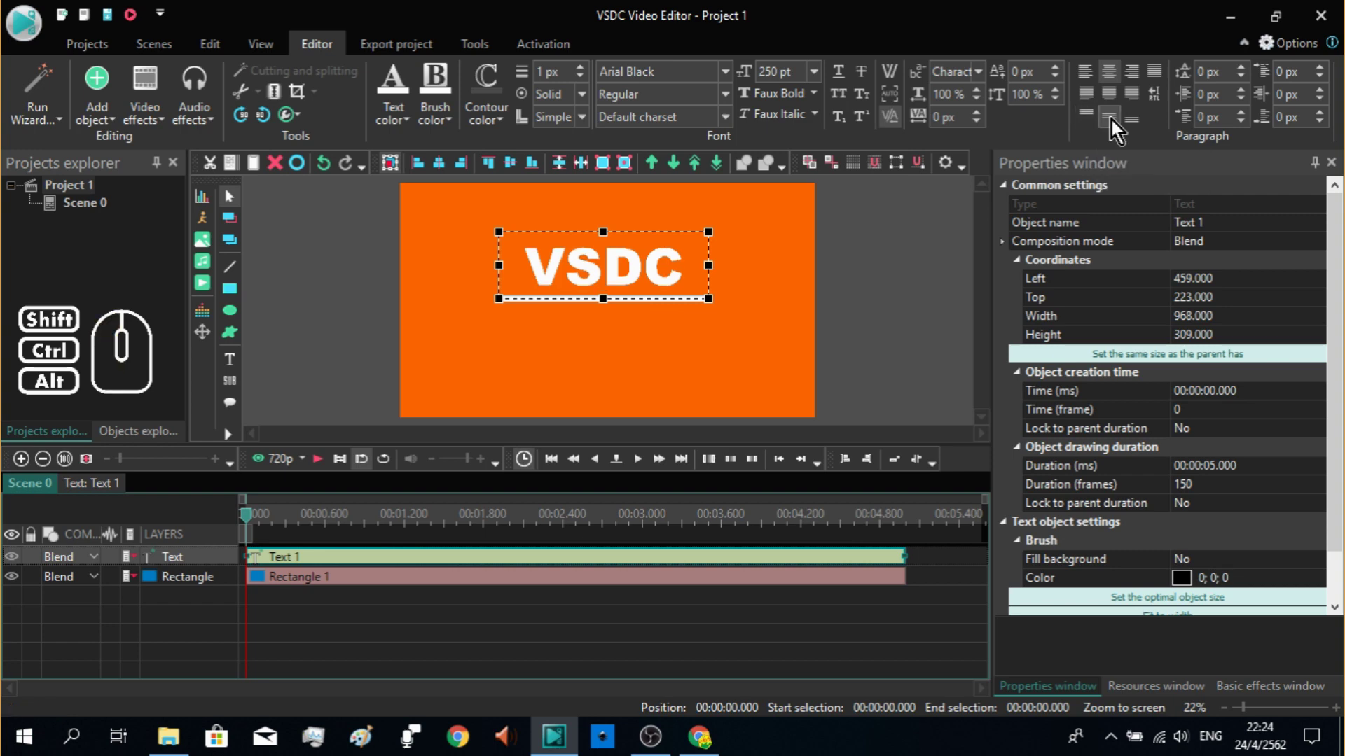
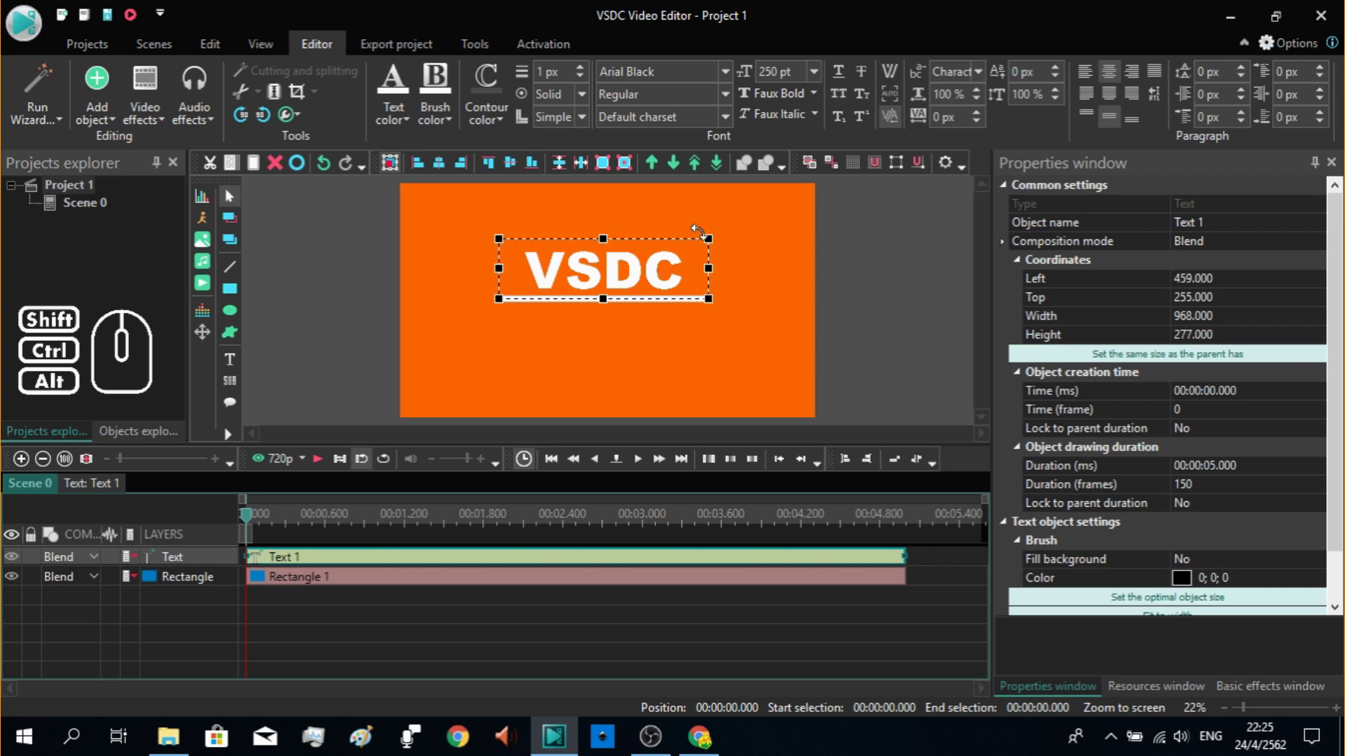
Step: Select the Text 1 layer and open its own empty object timeline
left_click(794, 106)
left_click(794, 108)
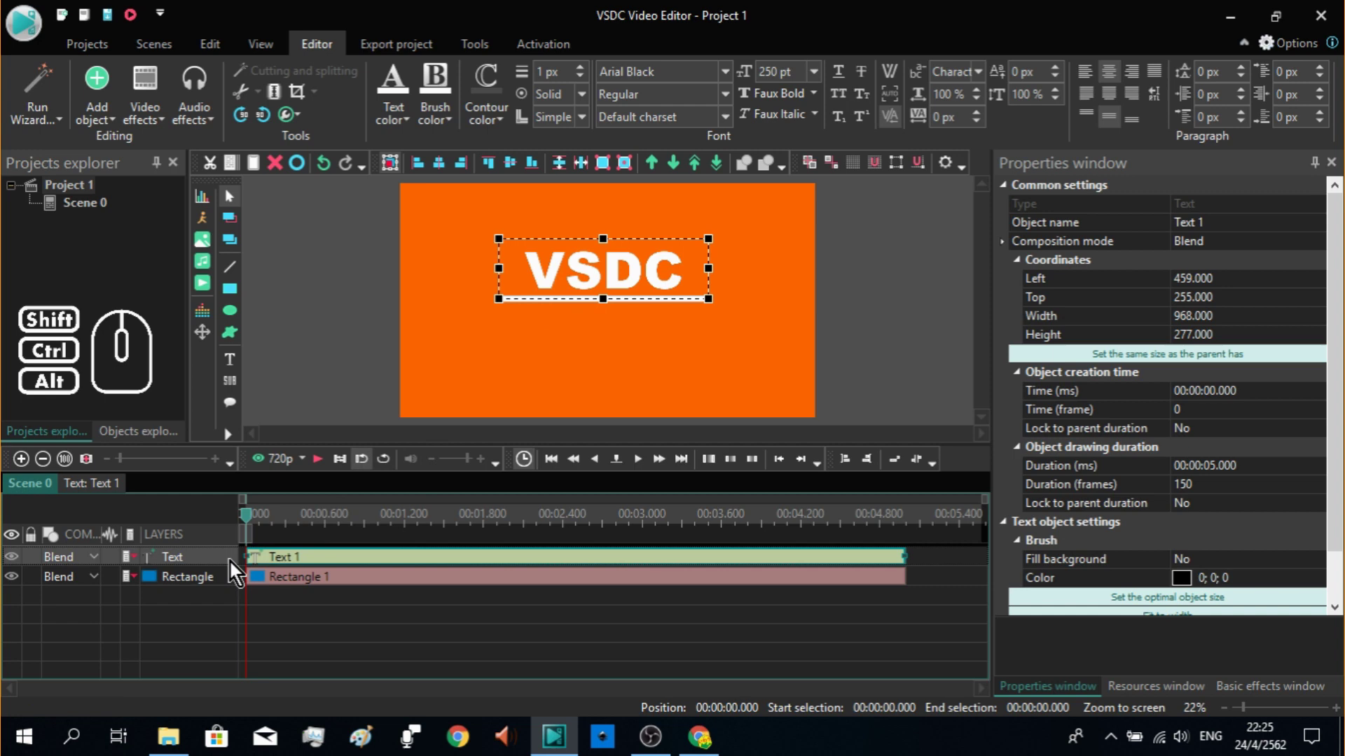
double_click(235, 568)
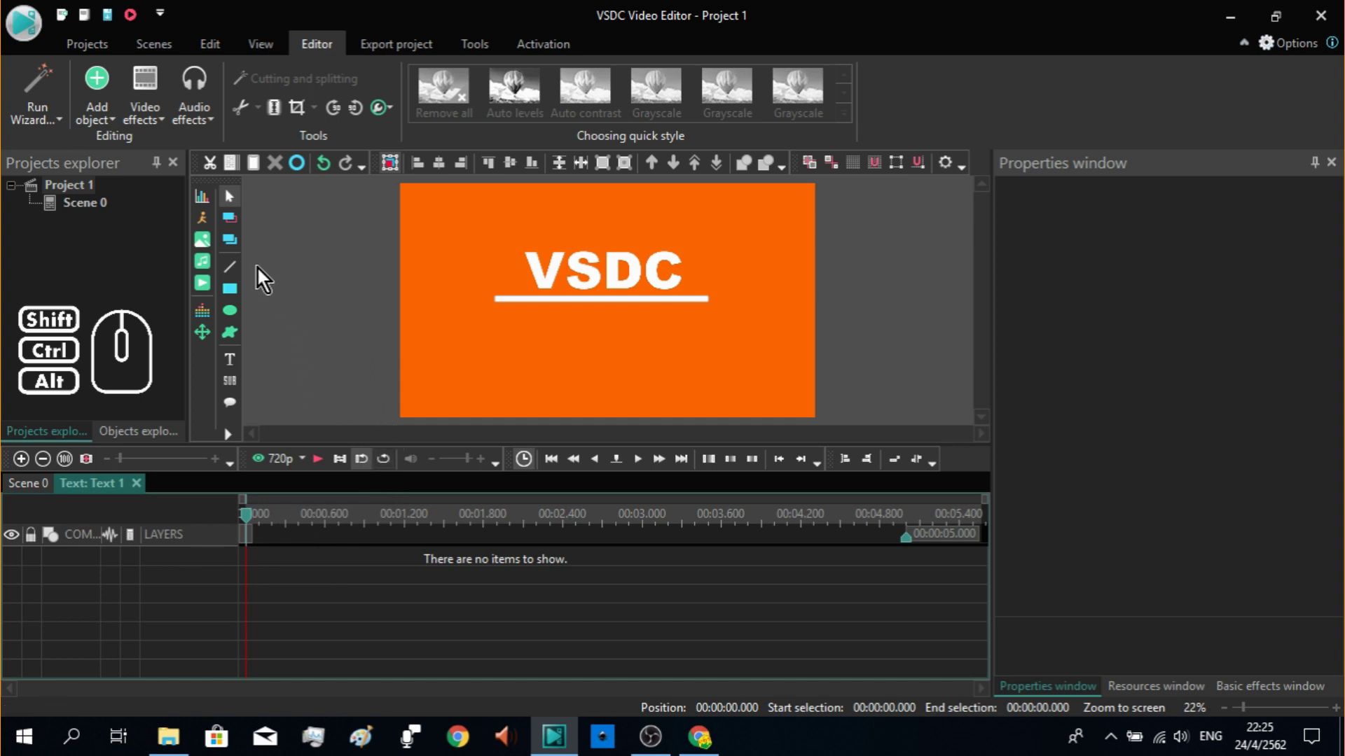
Step: Add a Push transition from scene begin with duration 00:00:02.000
left_click(158, 116)
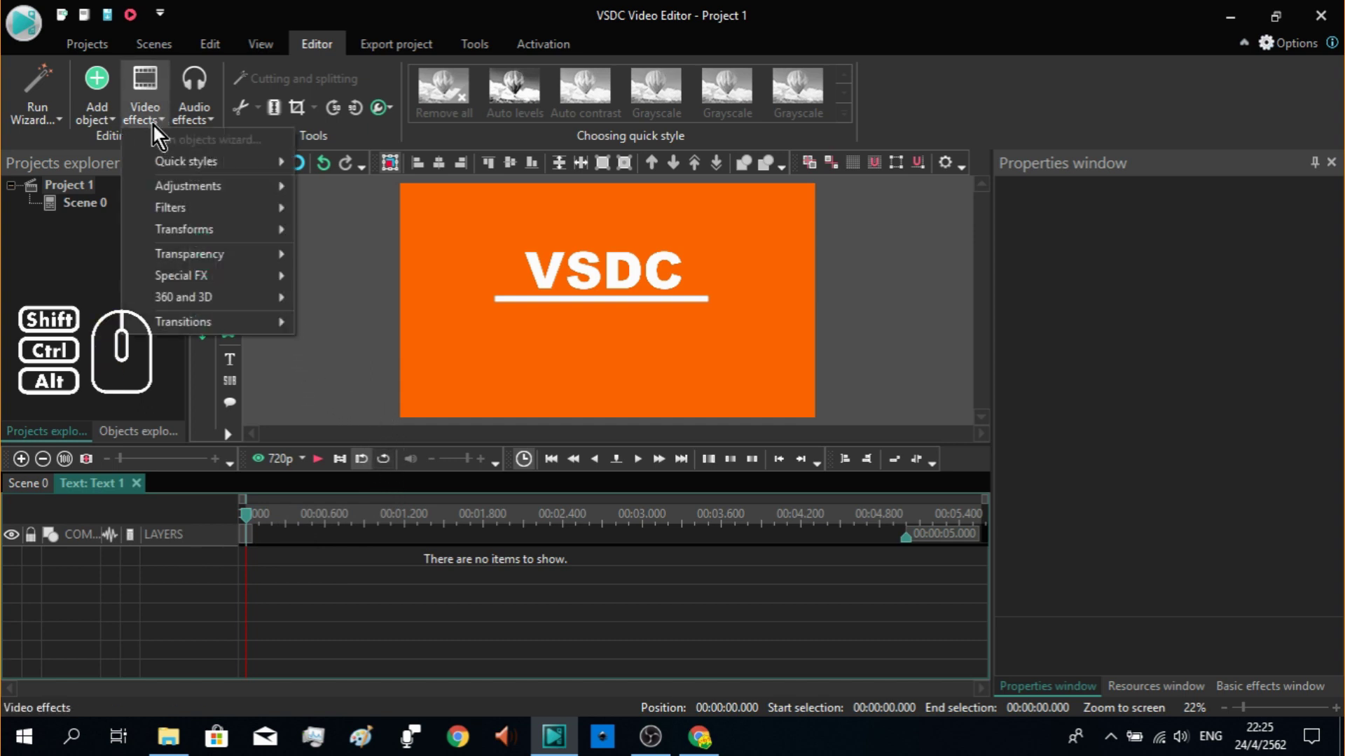
left_click(240, 324)
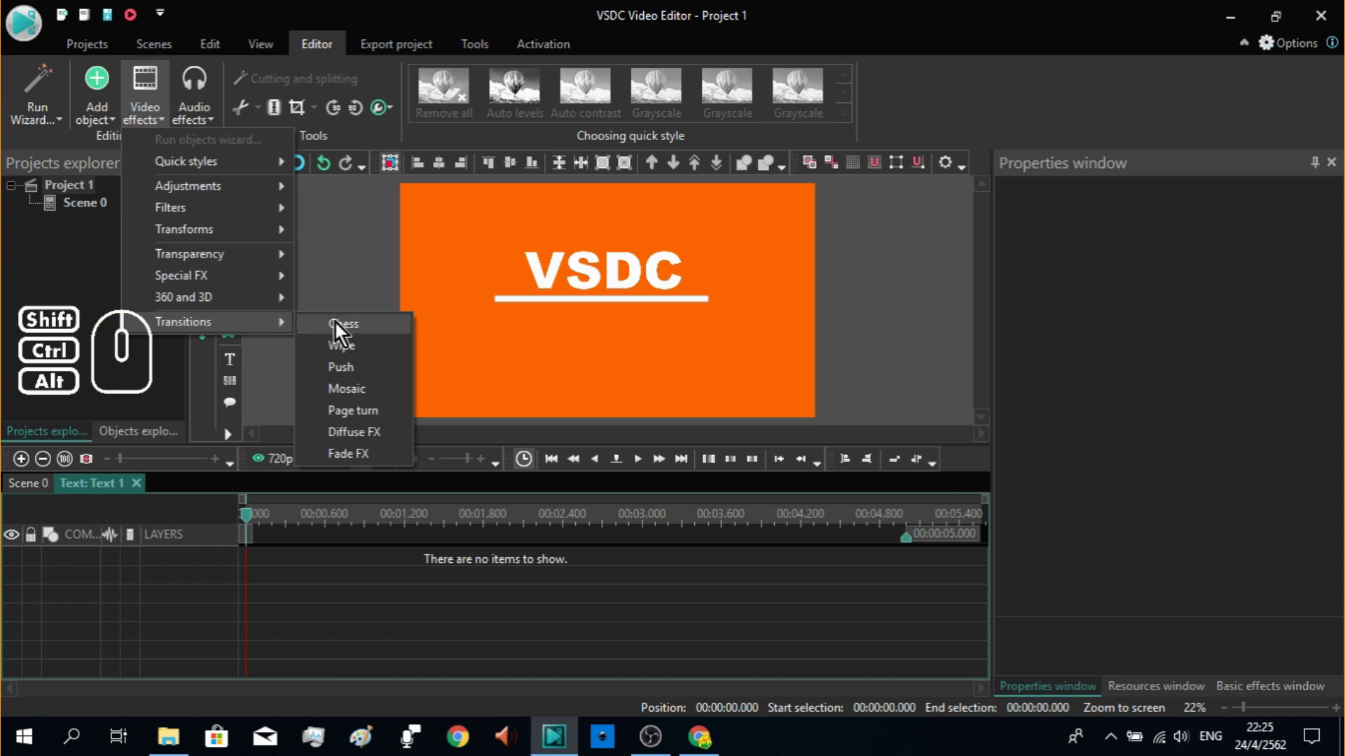
left_click(365, 376)
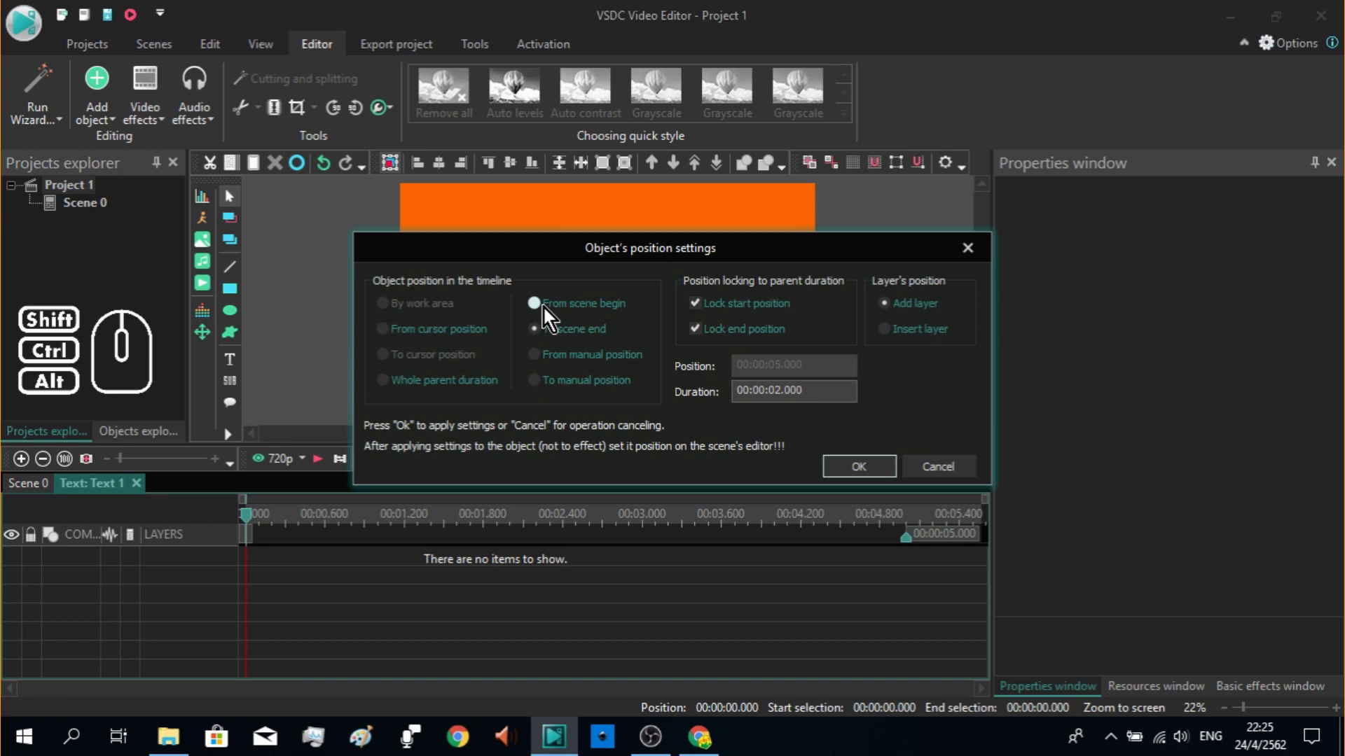
left_click(549, 314)
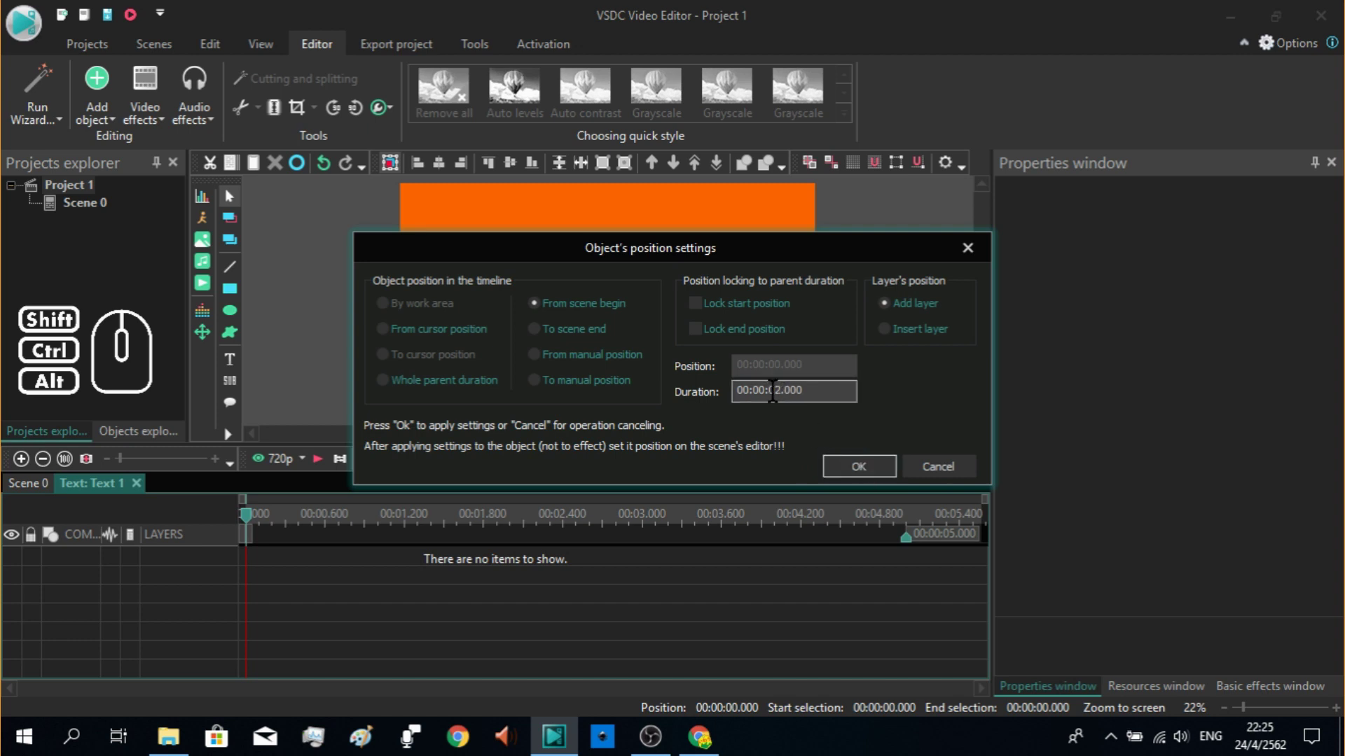
left_click(881, 470)
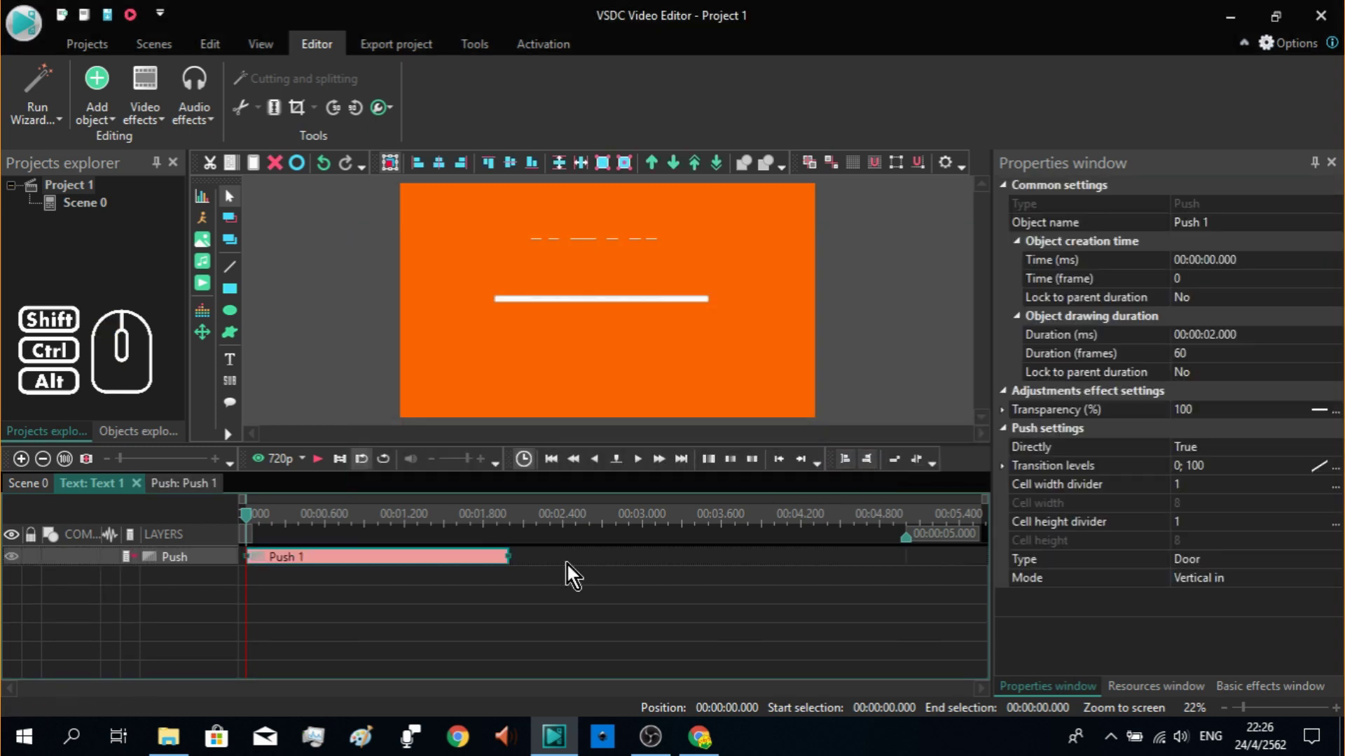
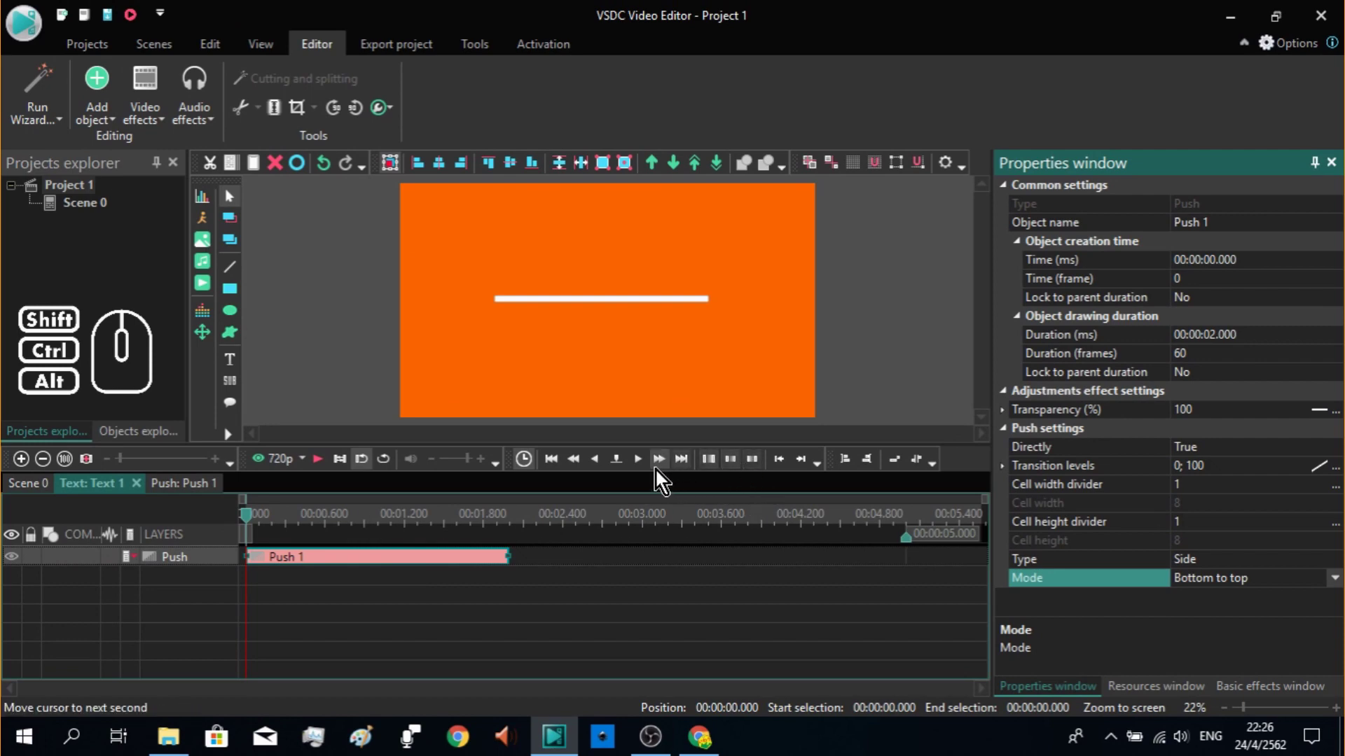
Step: Set the Push transition to Side, top to bottom, stepping and scrubbing the preview to check
left_click(659, 468)
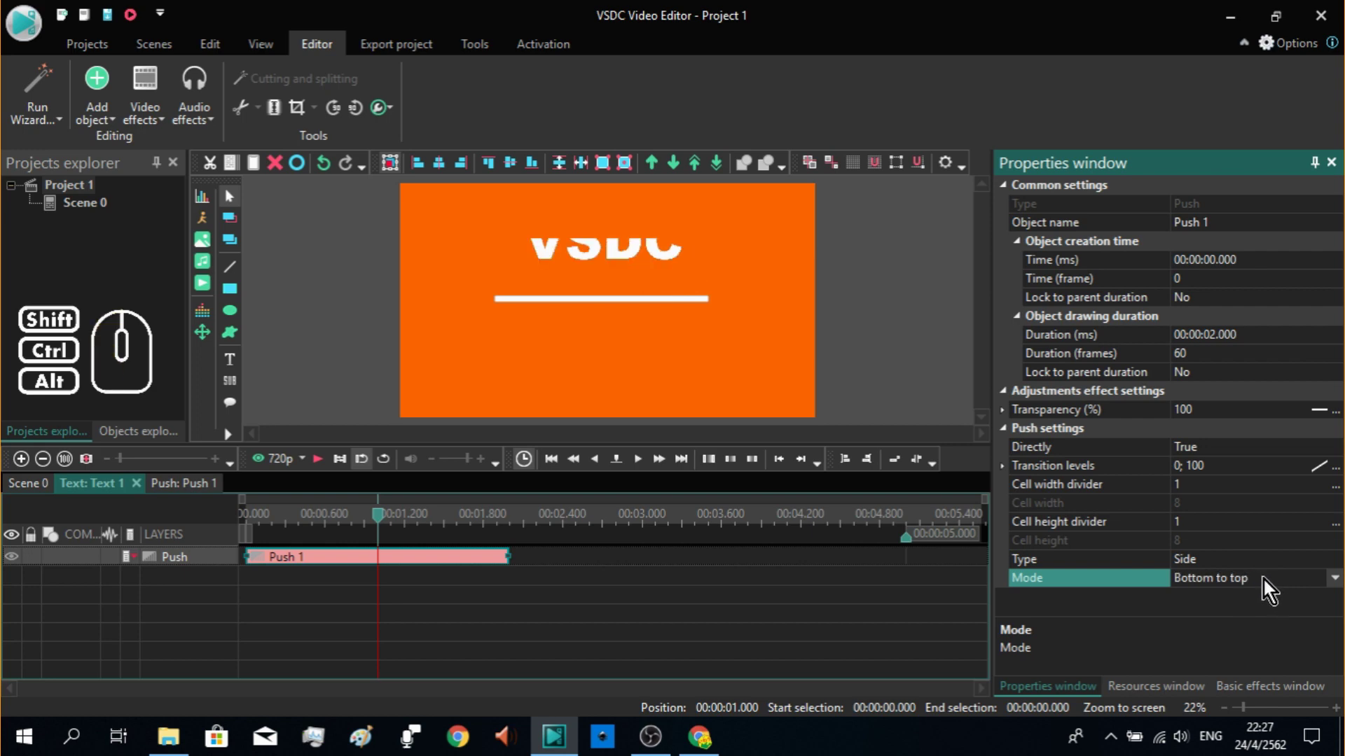
double_click(1269, 586)
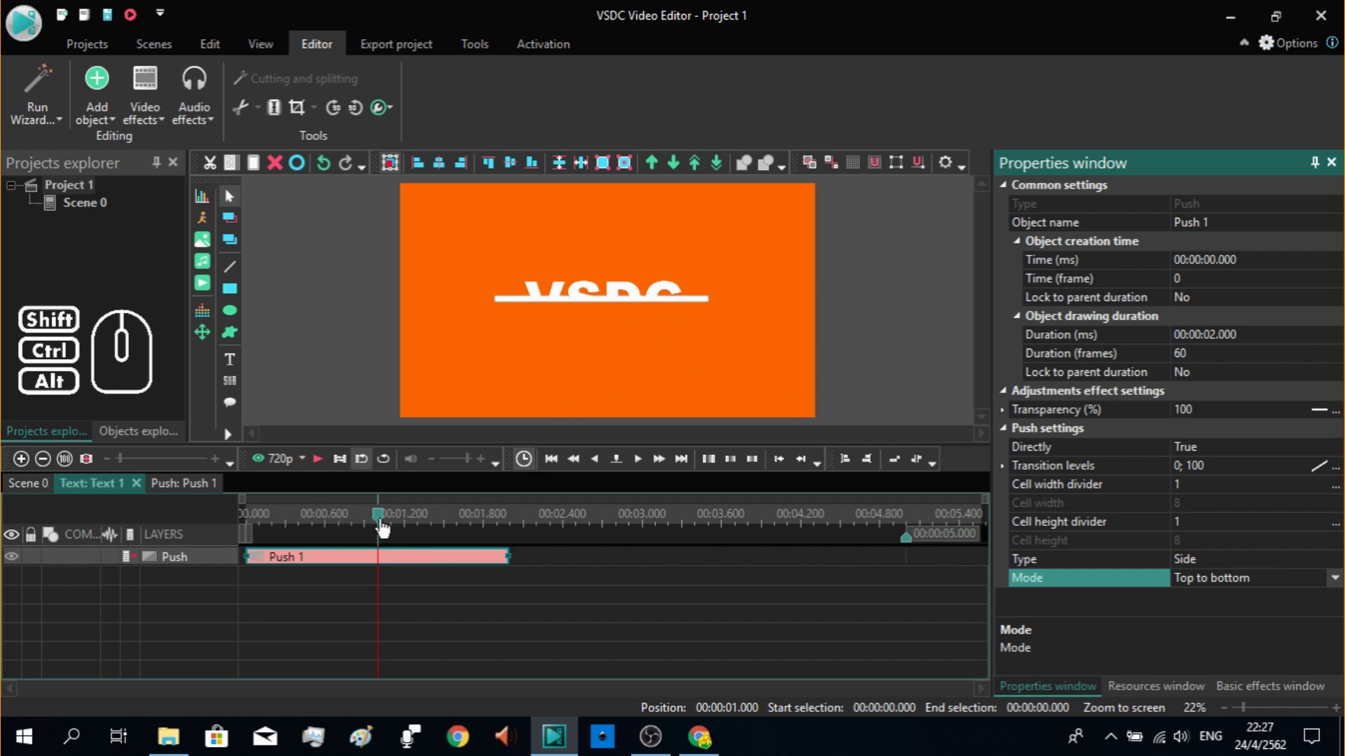
left_click(647, 474)
left_click(647, 474)
left_click(647, 474)
left_click(647, 474)
left_click(647, 474)
left_click(647, 475)
left_click(647, 474)
left_click(647, 474)
left_click(647, 475)
left_click(647, 474)
left_click(647, 474)
left_click(647, 474)
double_click(647, 474)
double_click(1227, 454)
left_click_drag(442, 520, 388, 535)
Step: Step through the transition and keep its Directly setting at True
left_click(635, 470)
left_click(635, 470)
left_click(635, 469)
left_click(635, 469)
left_click(636, 469)
left_click(635, 469)
left_click(635, 469)
left_click(635, 469)
left_click(635, 469)
double_click(635, 469)
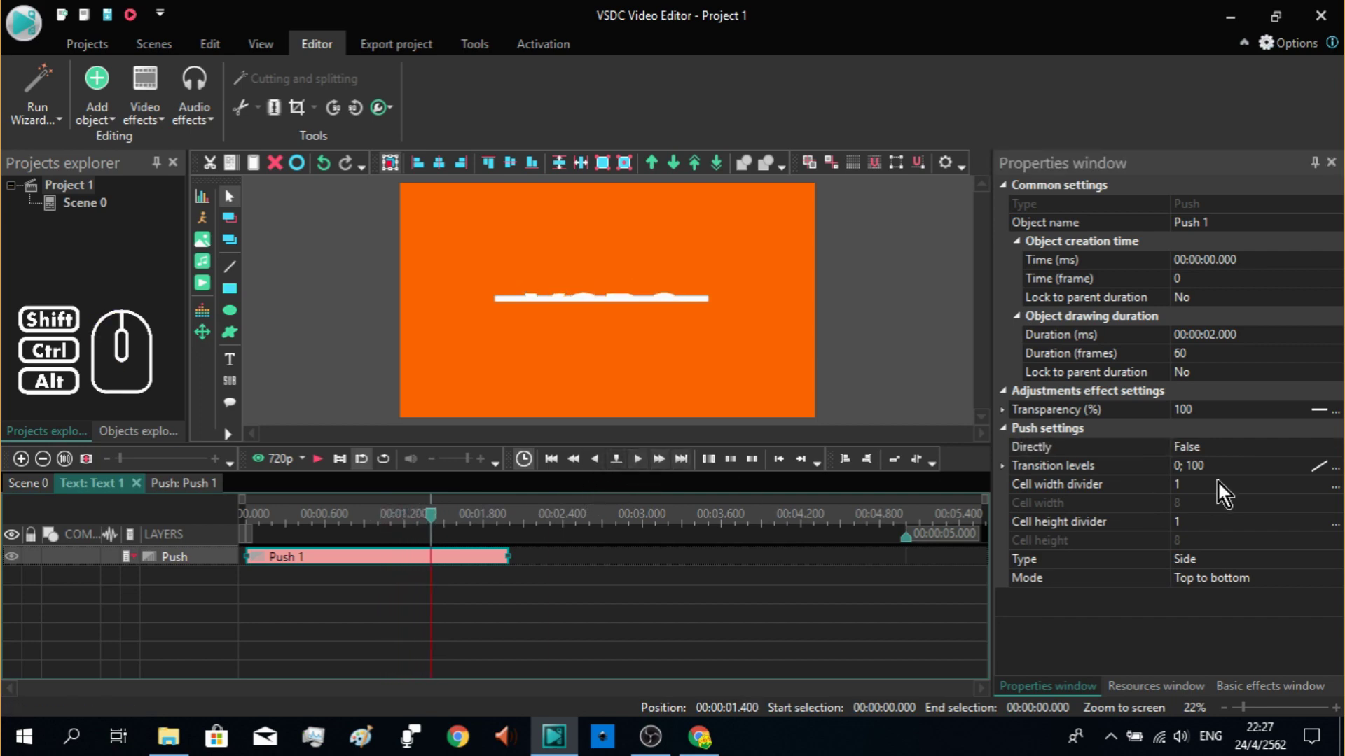
double_click(1213, 452)
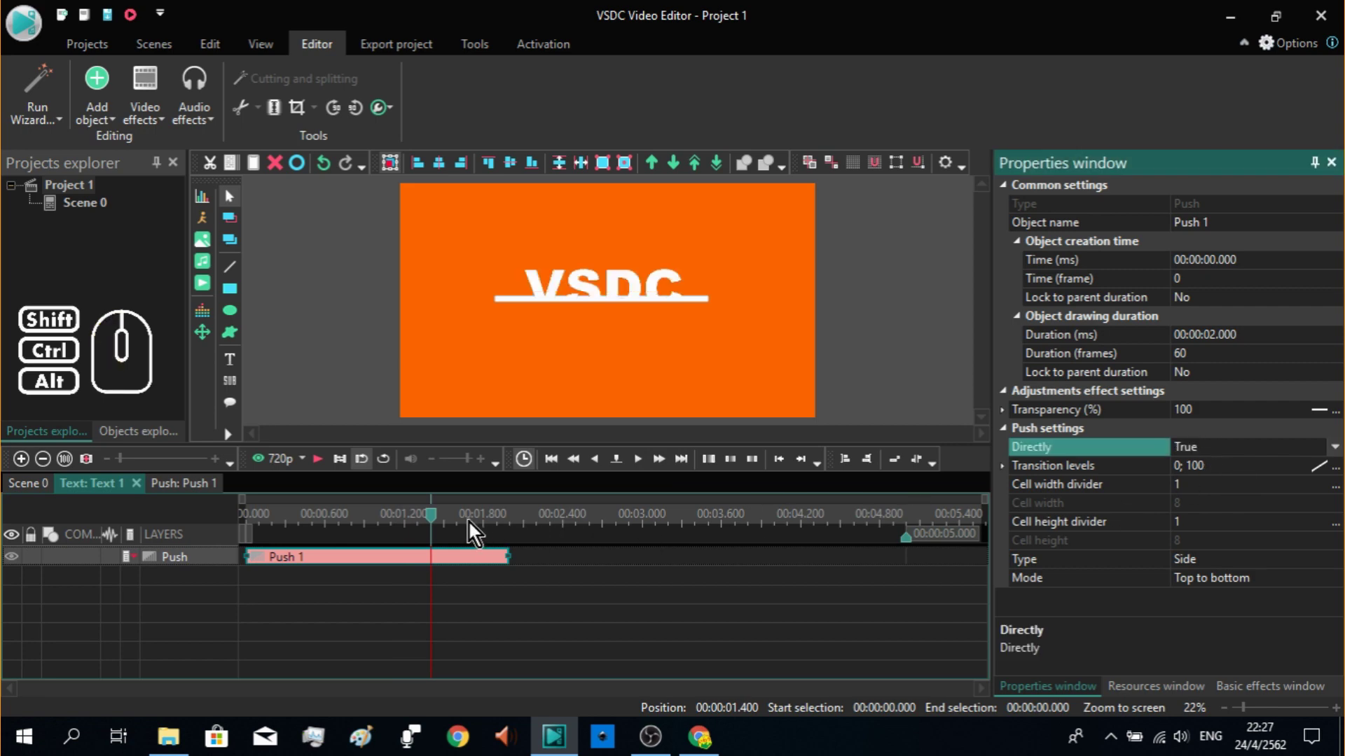
Step: Rewind to the start and play the title transition preview, then stop
left_click_drag(435, 525, 389, 531)
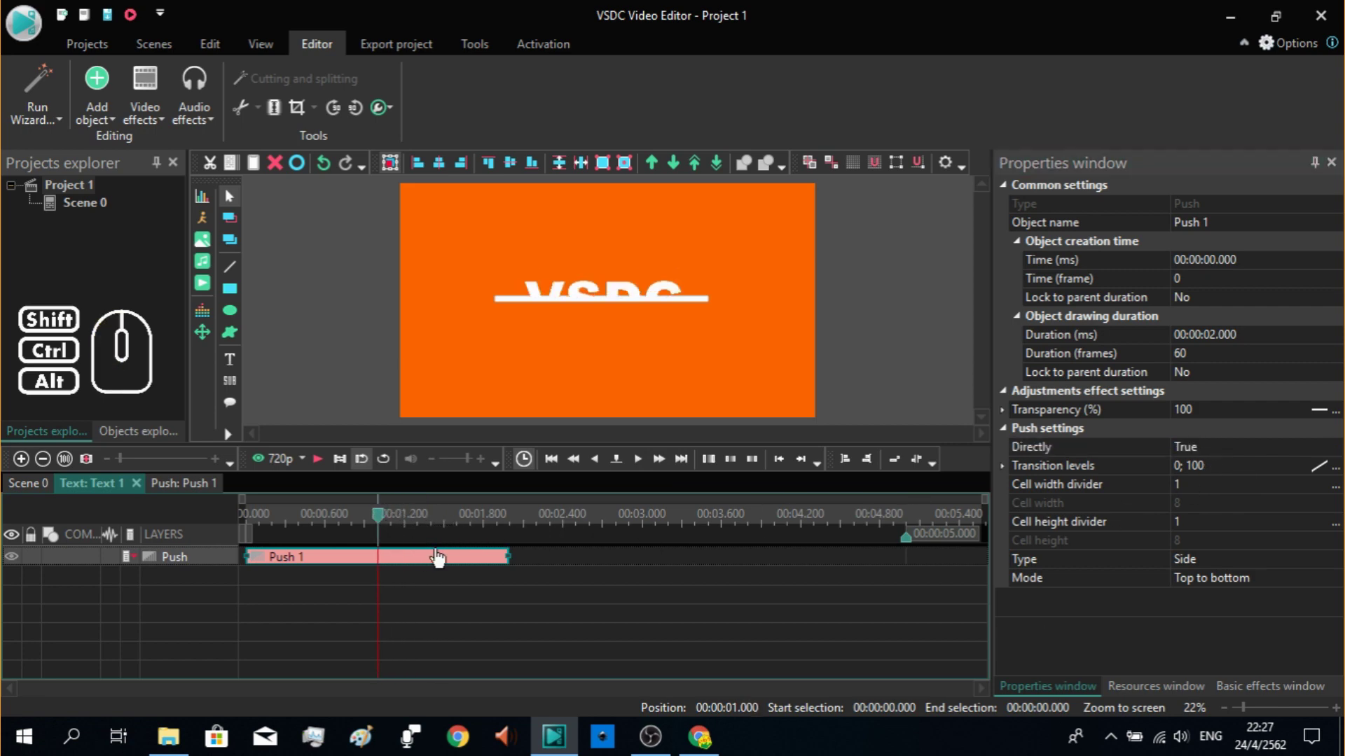
left_click_drag(384, 528, 233, 541)
left_click(324, 470)
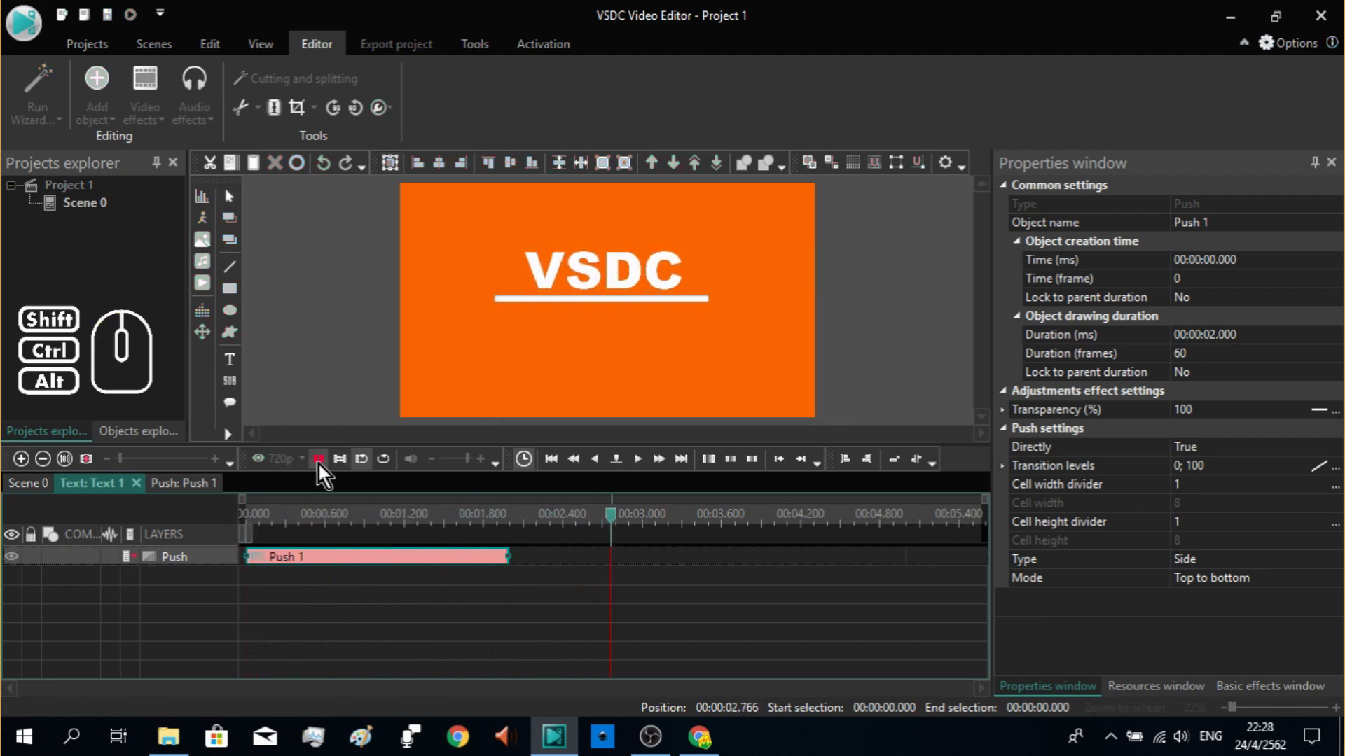
left_click(584, 559)
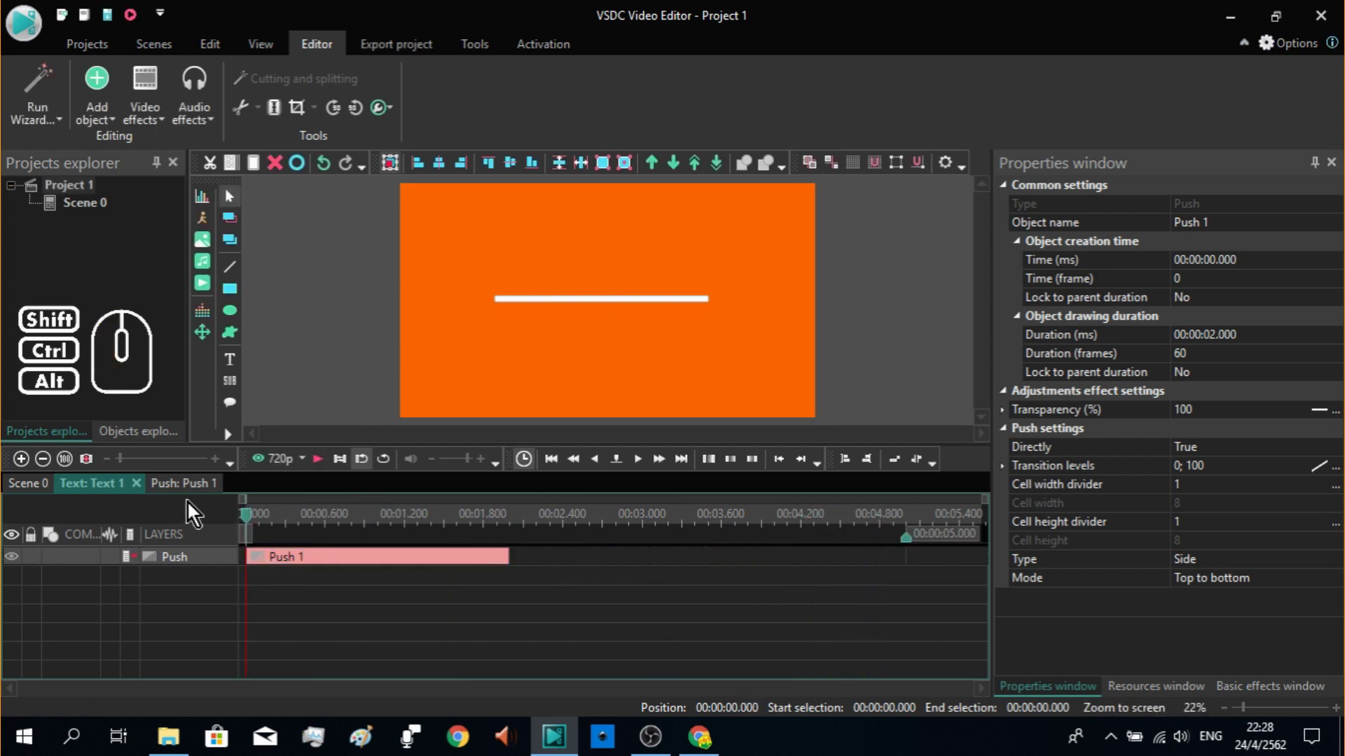
Step: Select Text 1 and Rectangle 1 and set their Duration to 00:00:20.000
left_click(31, 492)
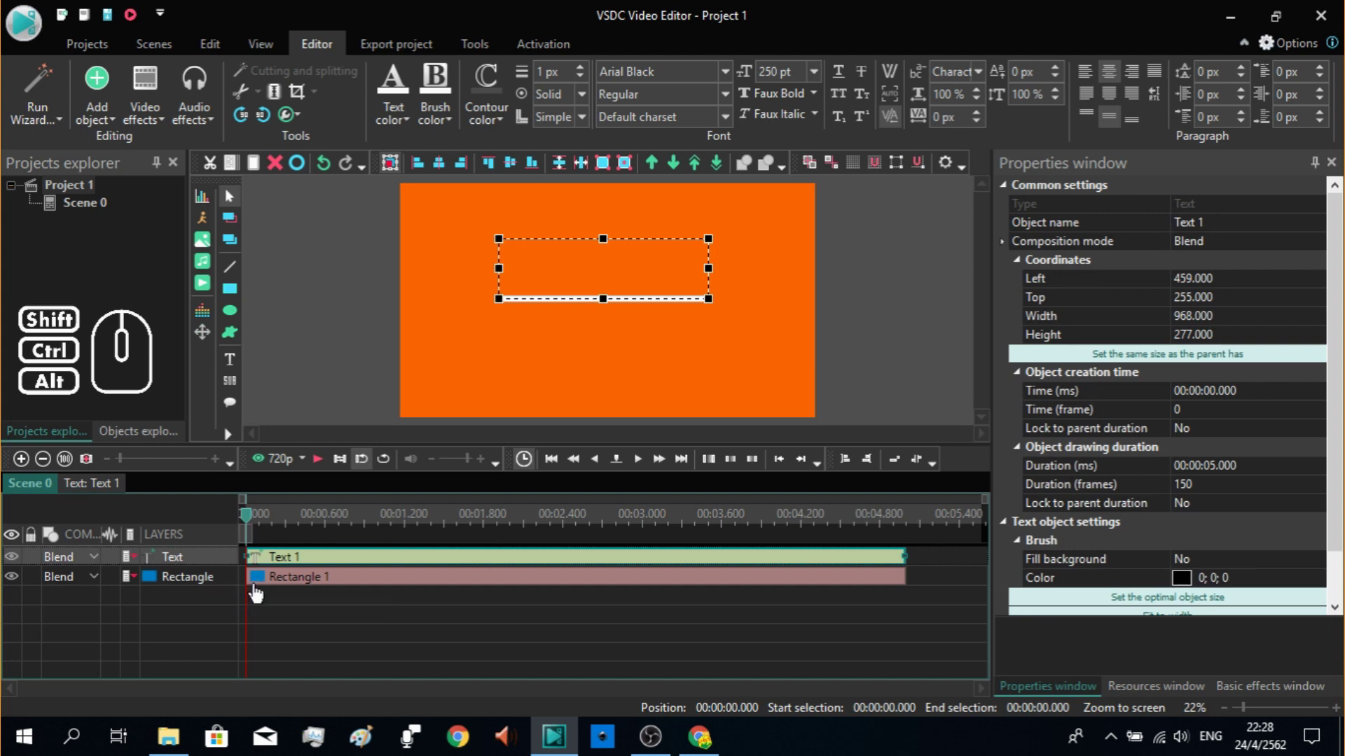
left_click(406, 590)
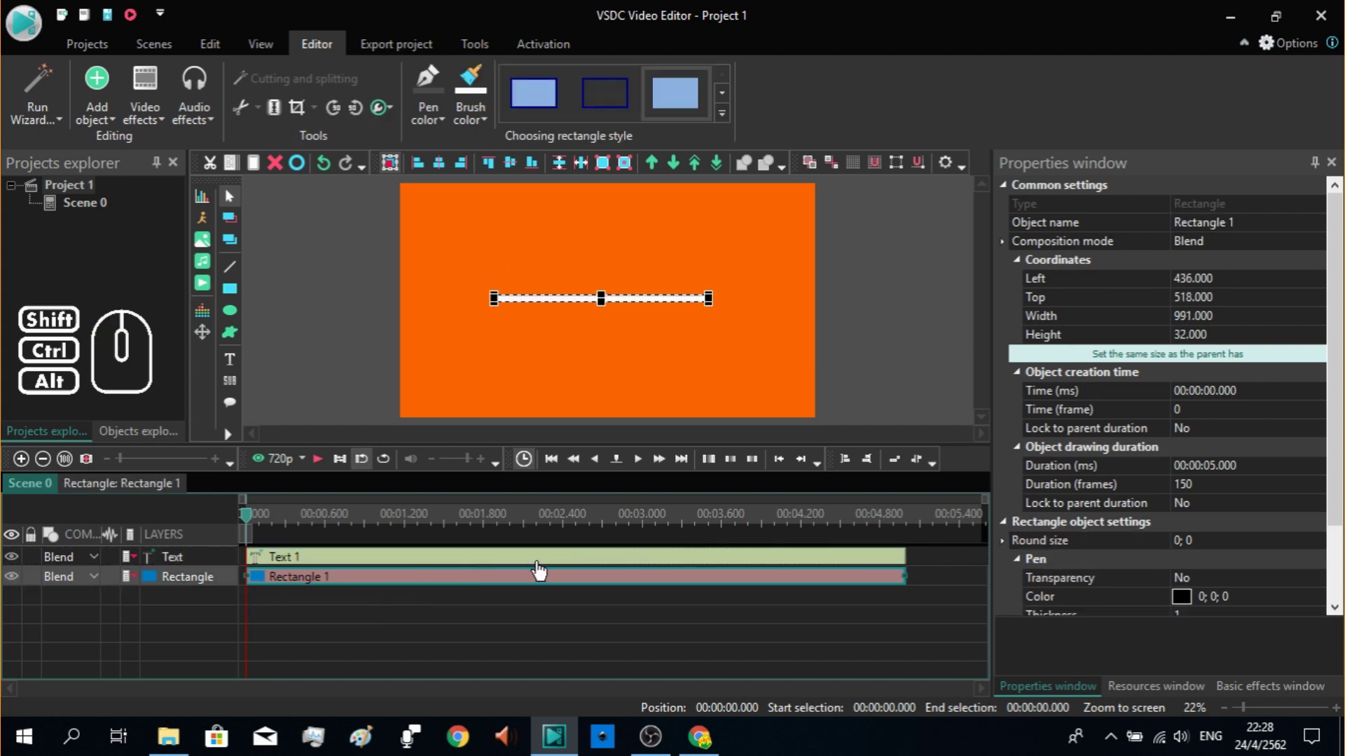
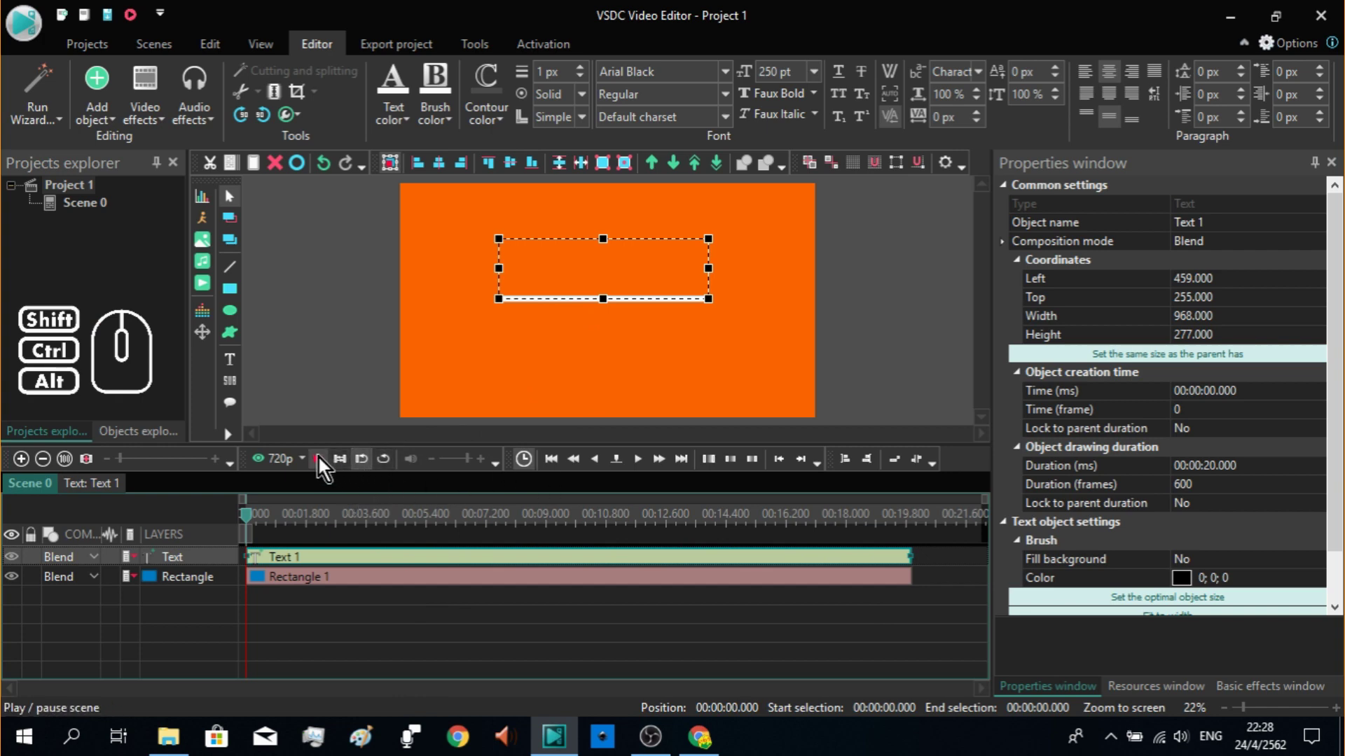
Step: Play the scene preview and step the playhead to three seconds
left_click(319, 472)
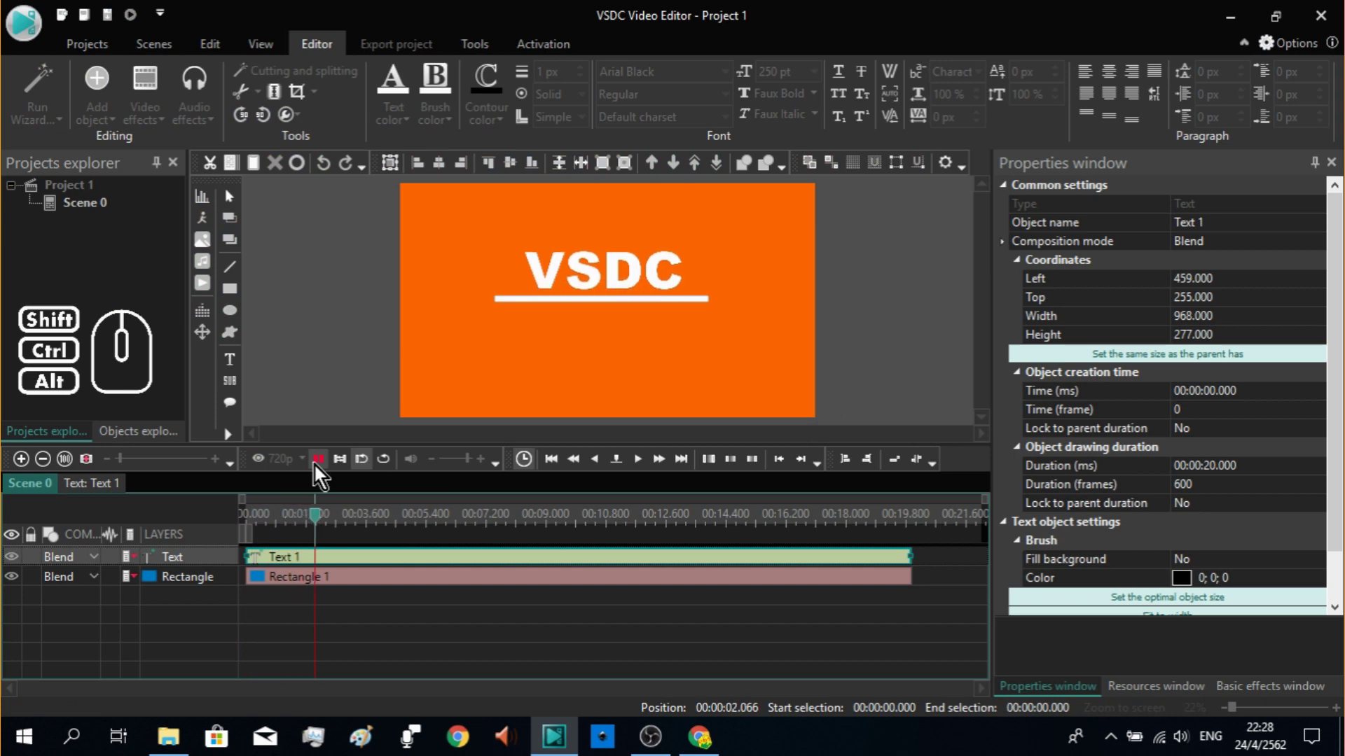
left_click(320, 472)
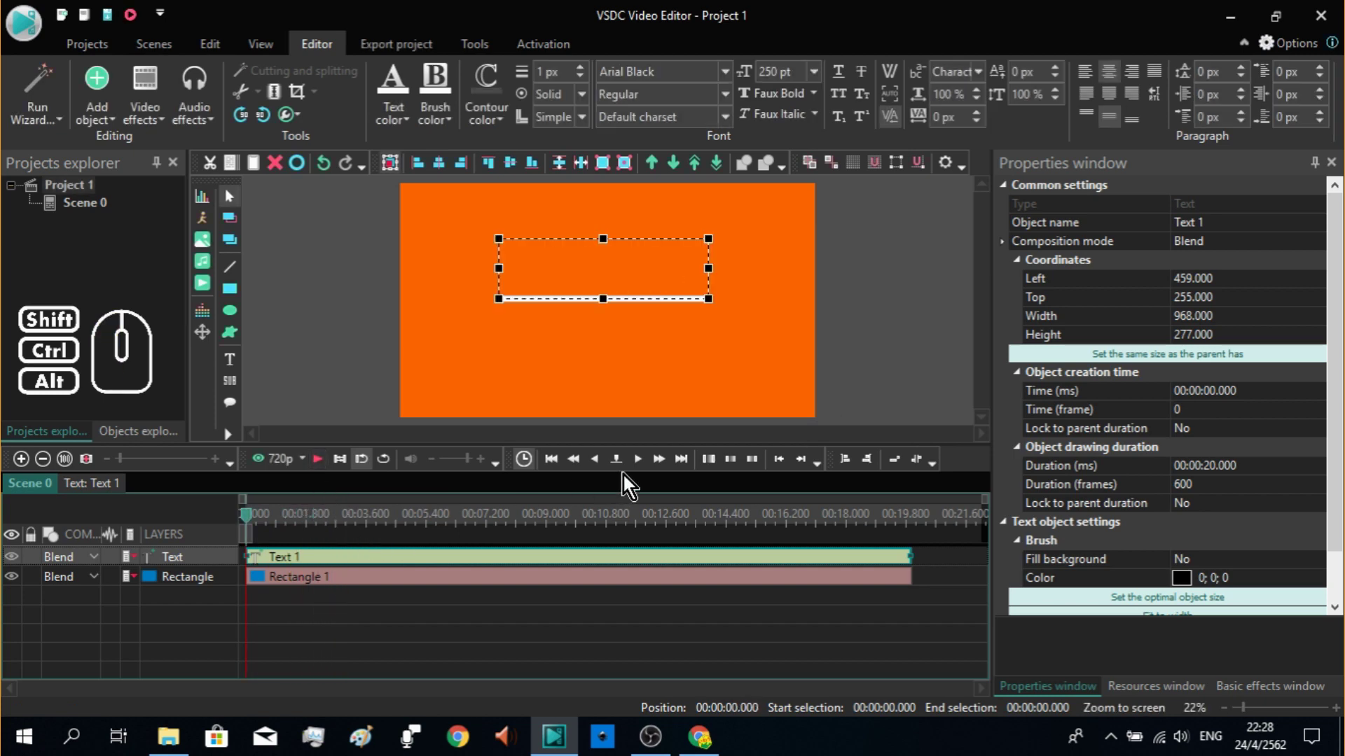
left_click(661, 472)
left_click(662, 472)
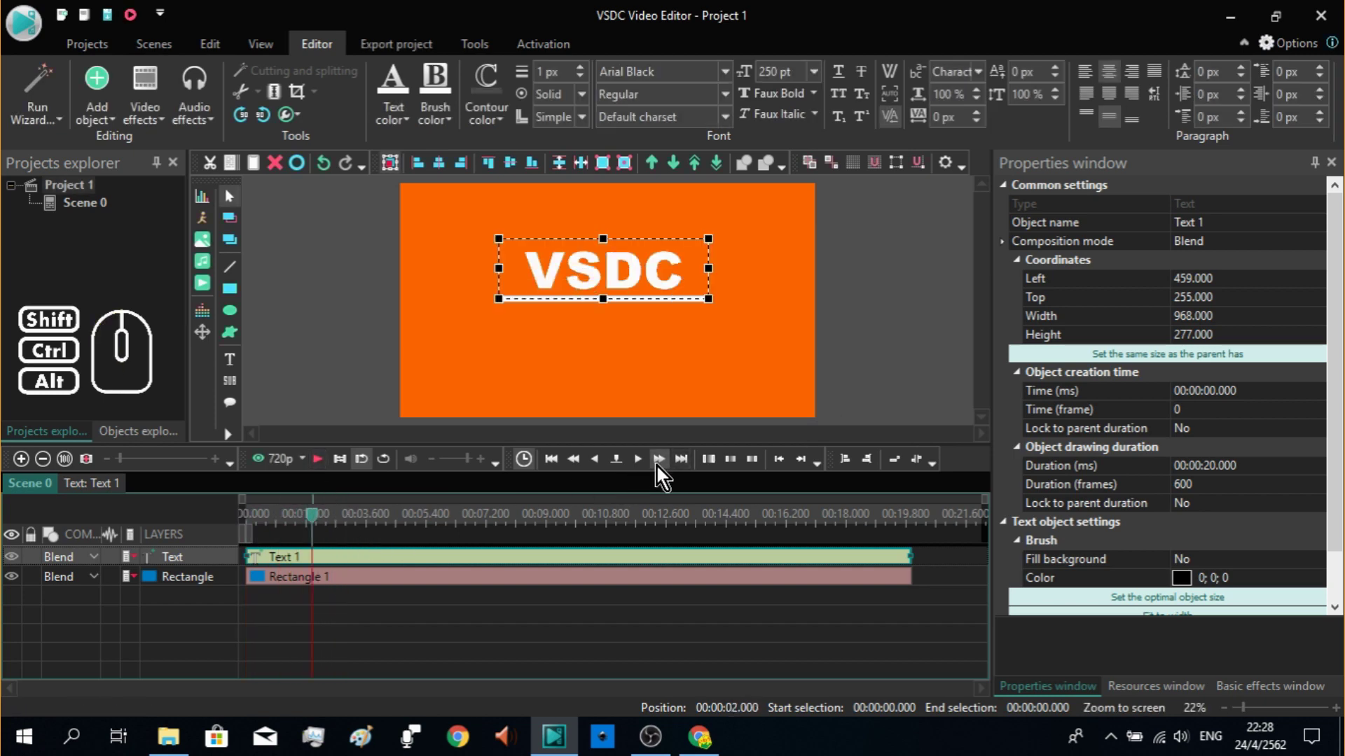
left_click(662, 472)
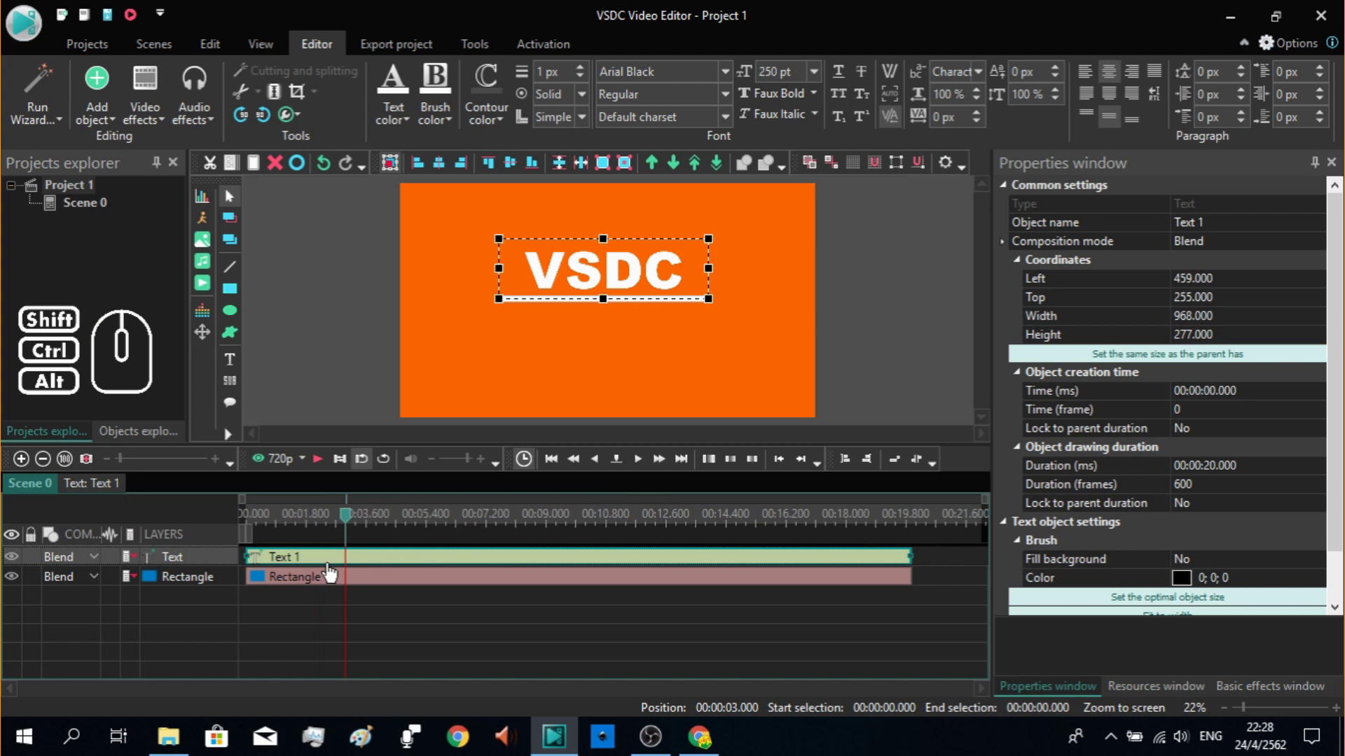
Step: Duplicate the VSDC title text and drag the copy just below the white bar
left_click(335, 570)
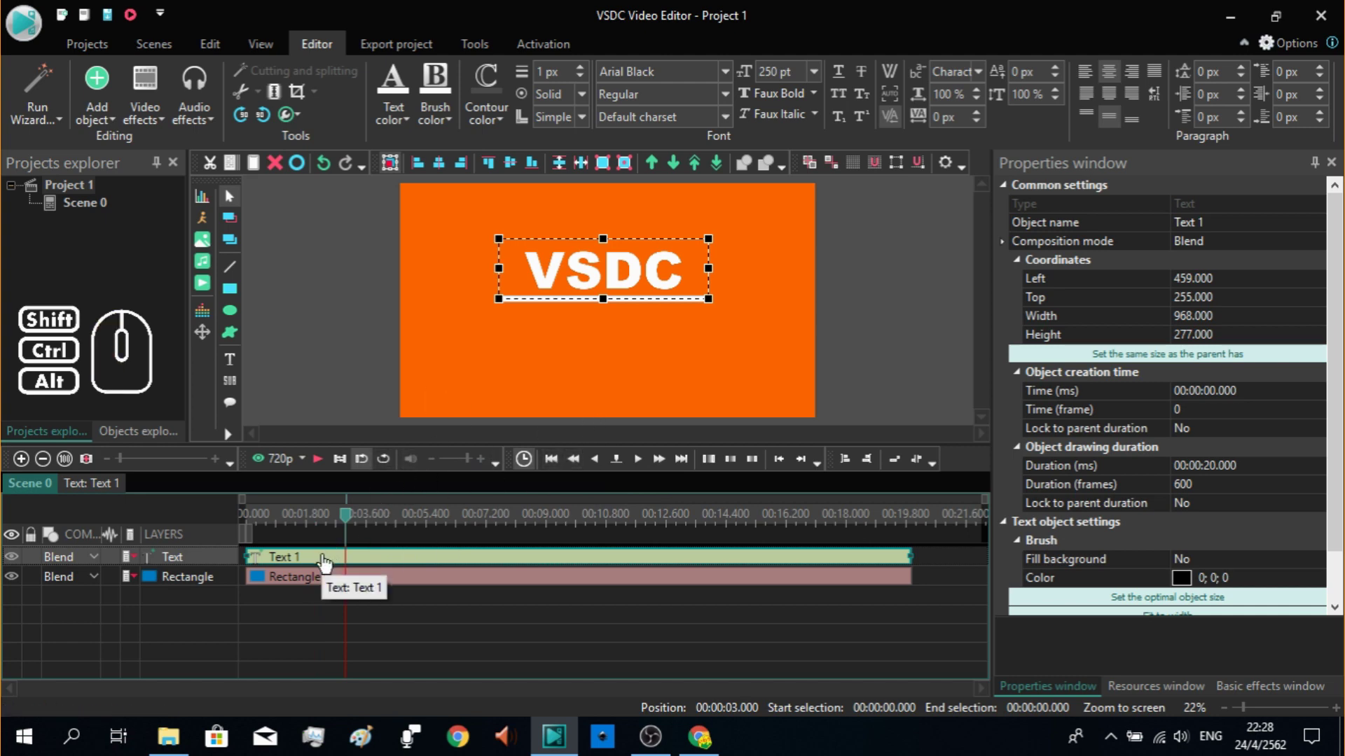
left_click(239, 172)
left_click(264, 173)
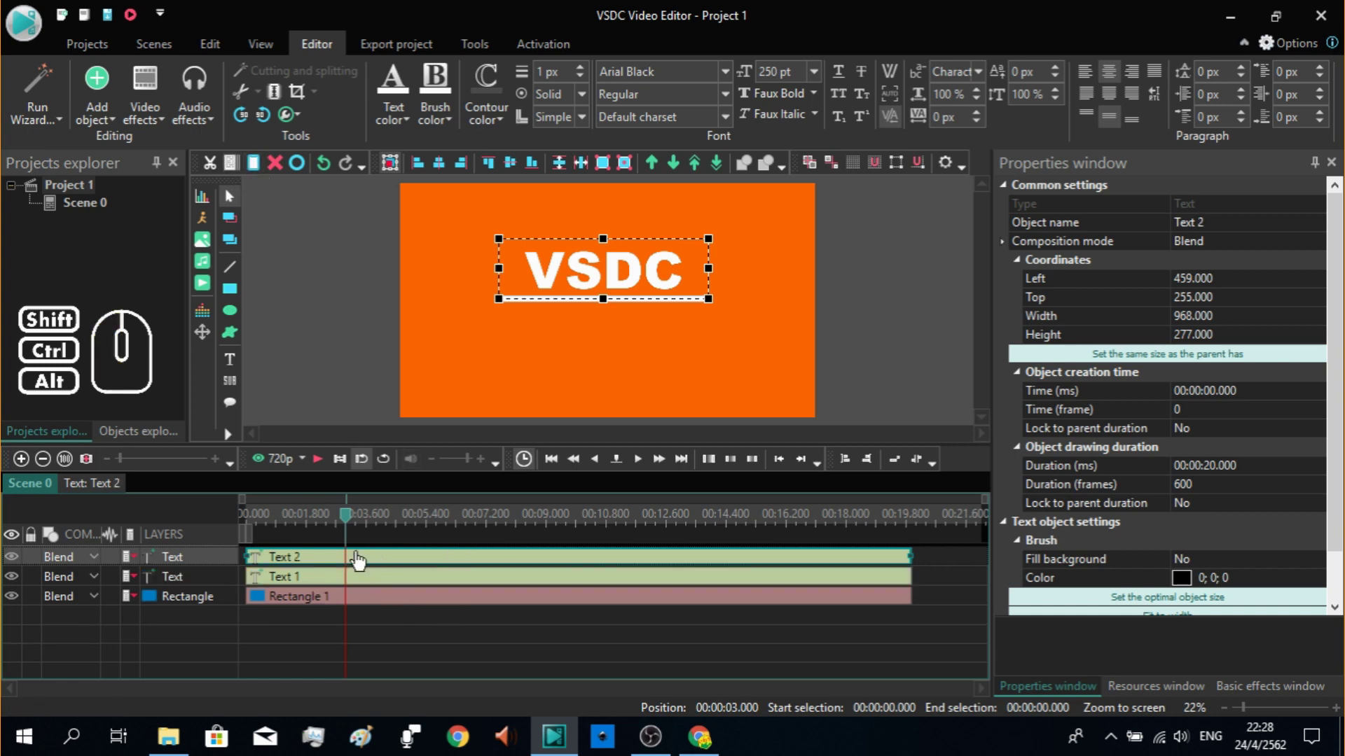
left_click_drag(622, 276, 614, 335)
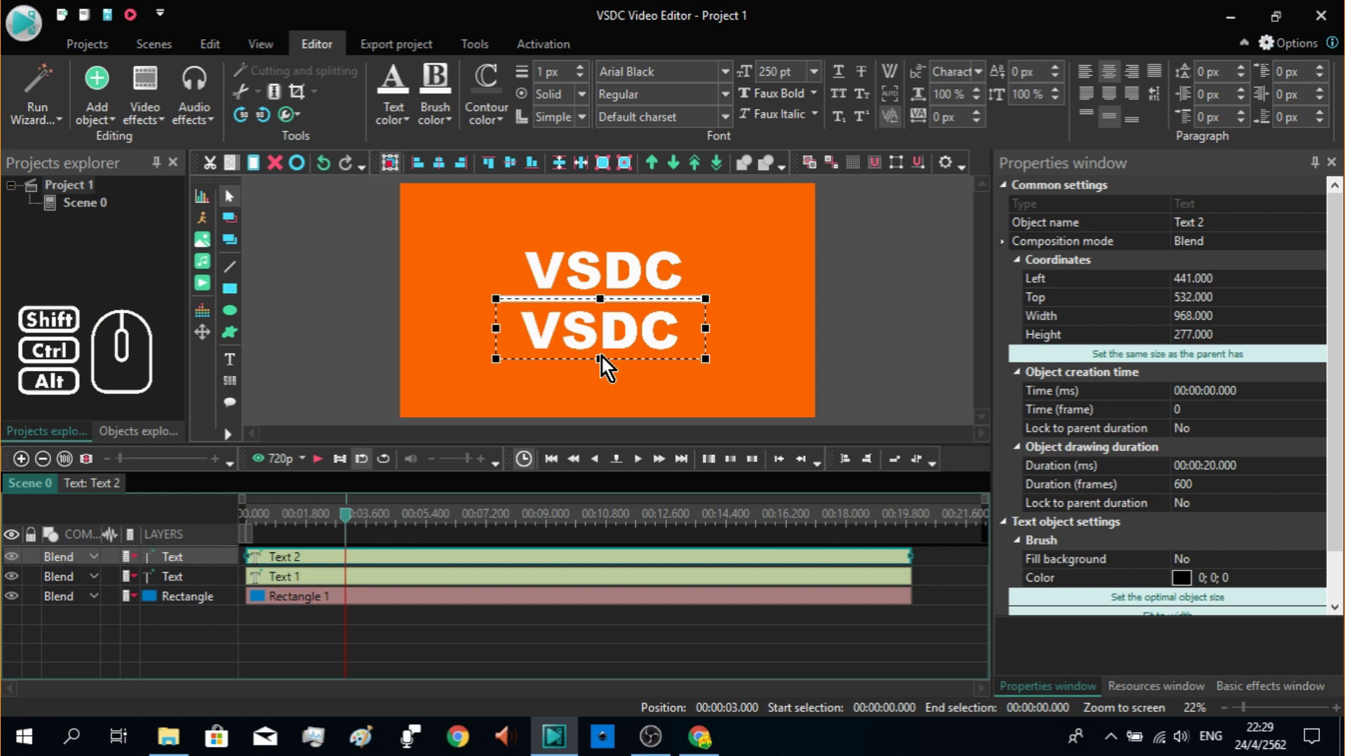
Step: Change the copy to 'Free Video Editor' at 96 pt and shrink its text box height
double_click(618, 347)
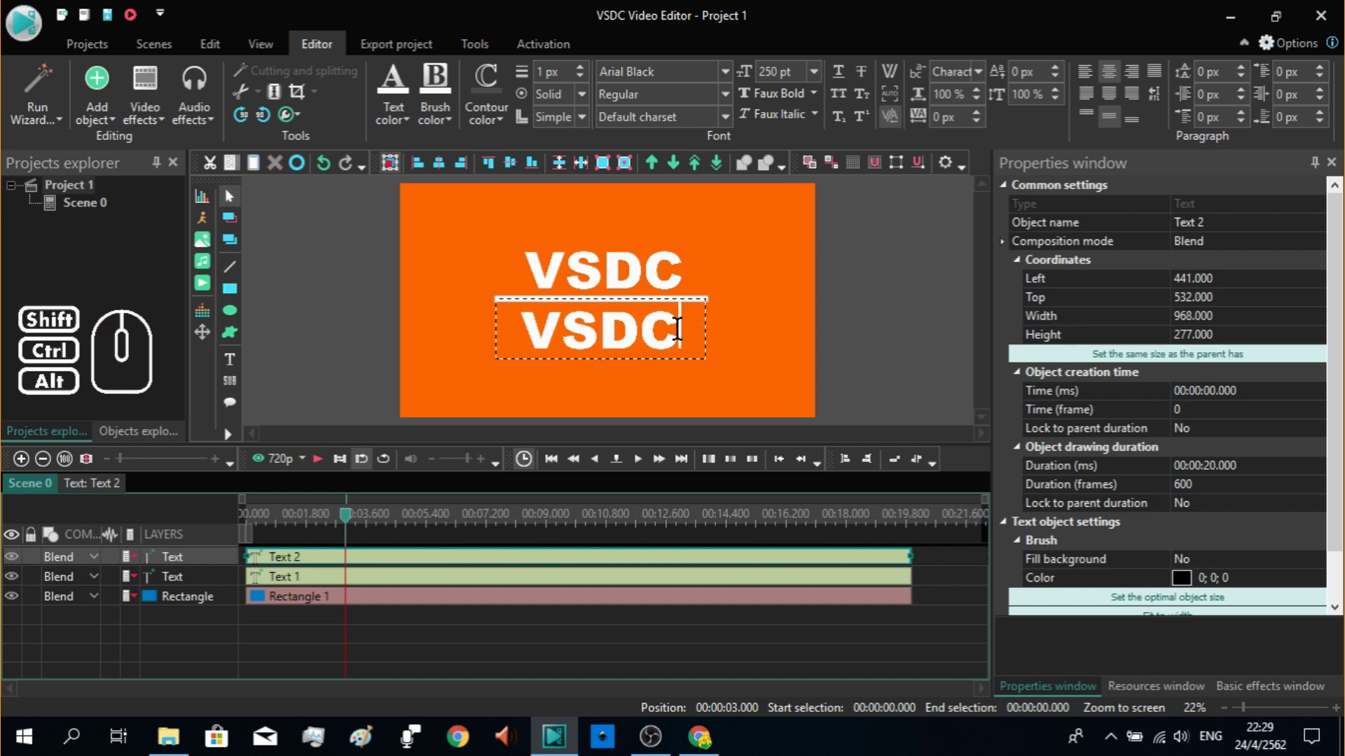
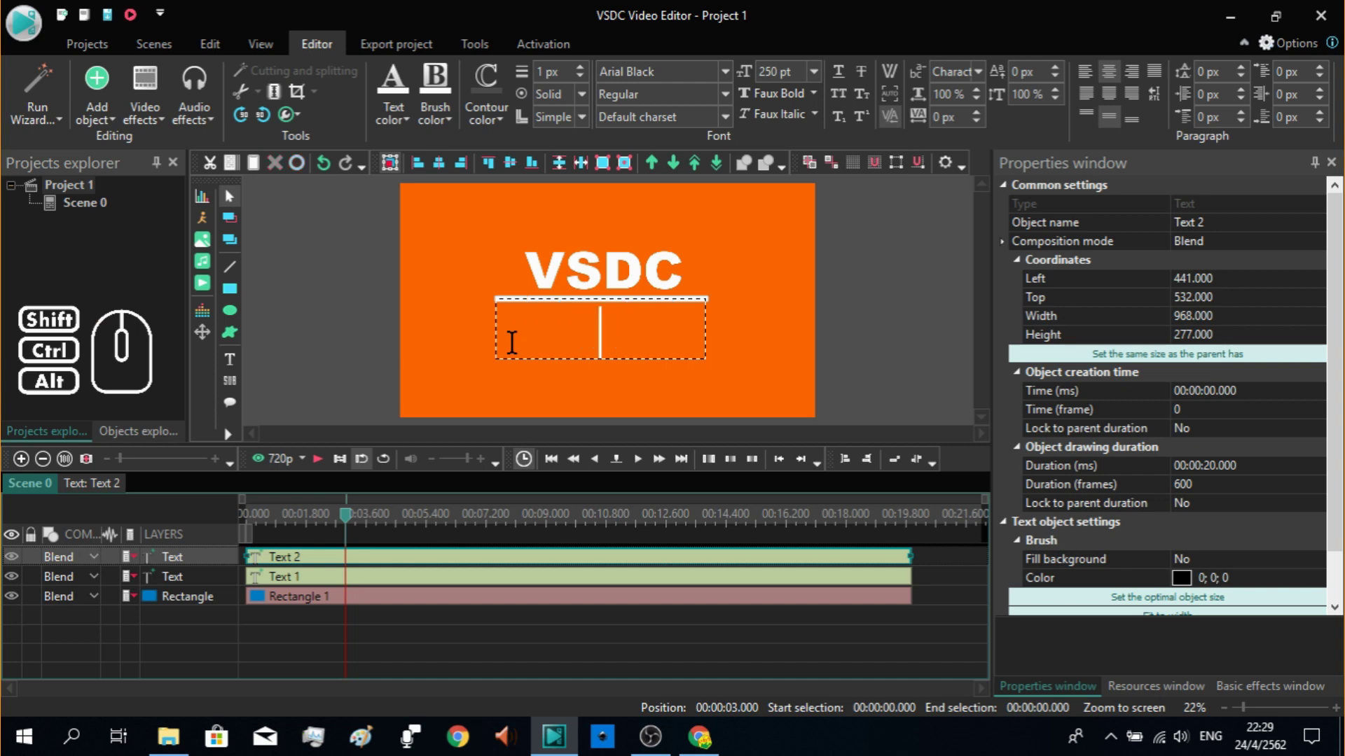
left_click(820, 76)
left_click(773, 371)
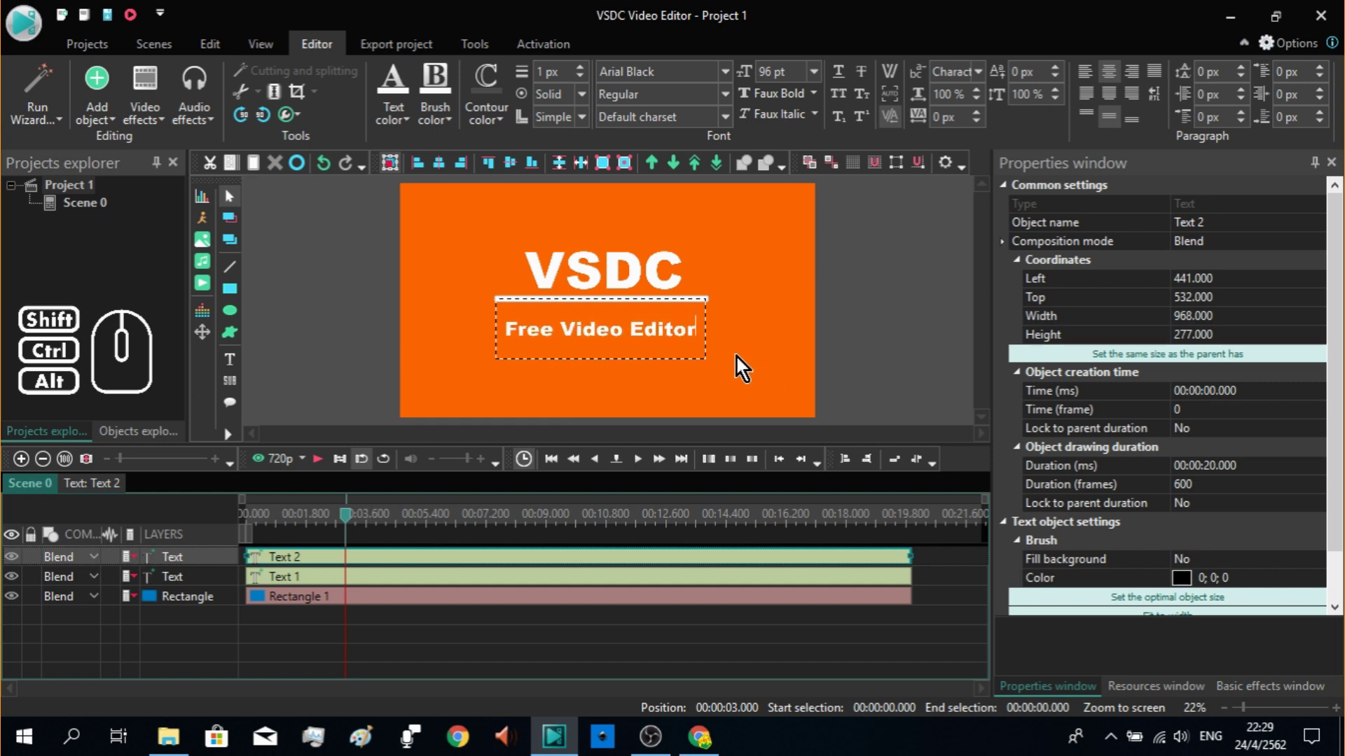
left_click(718, 364)
left_click(630, 327)
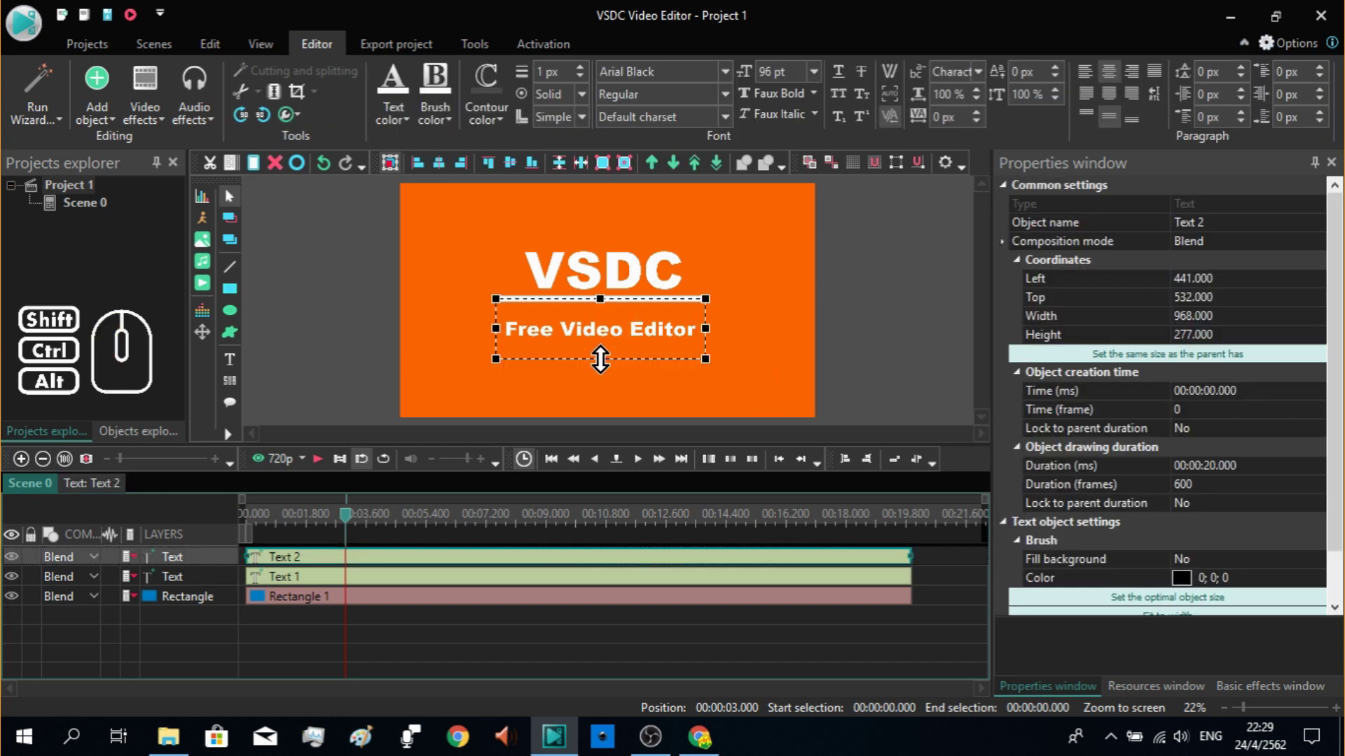
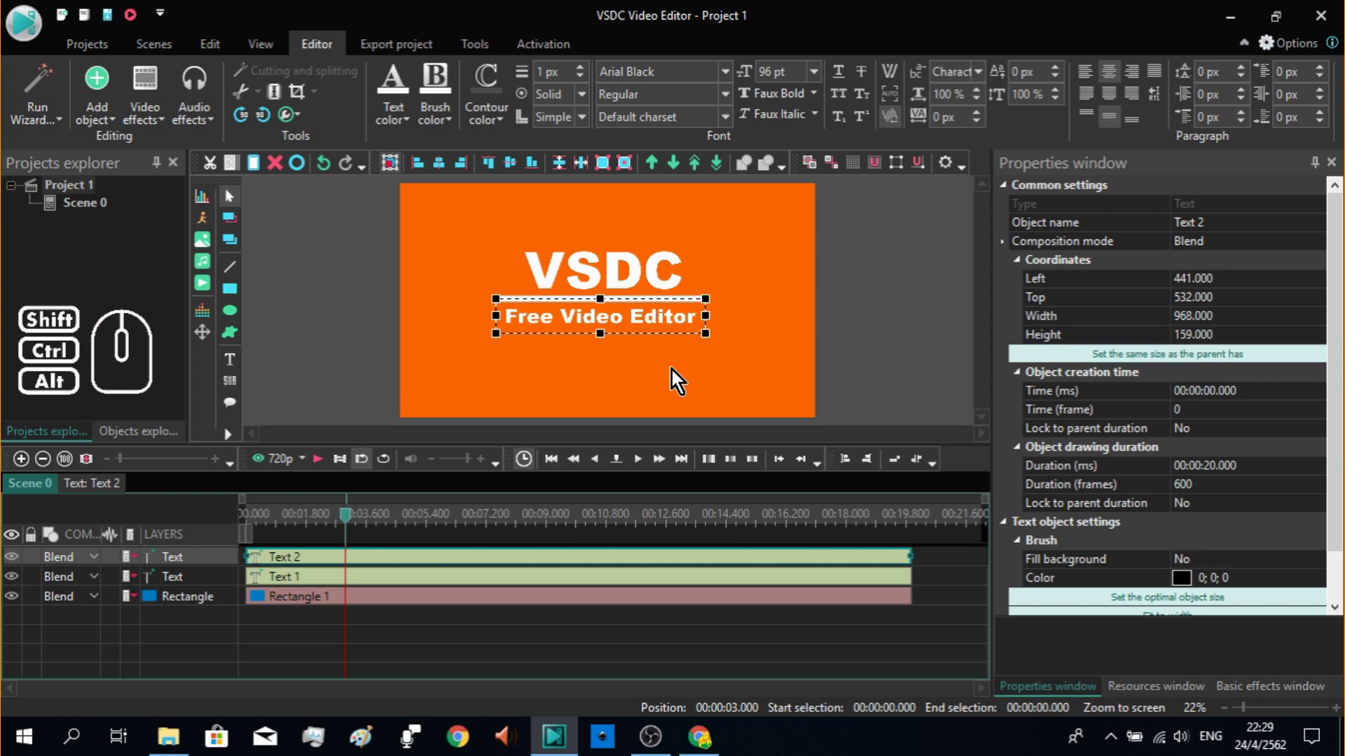
left_click(676, 377)
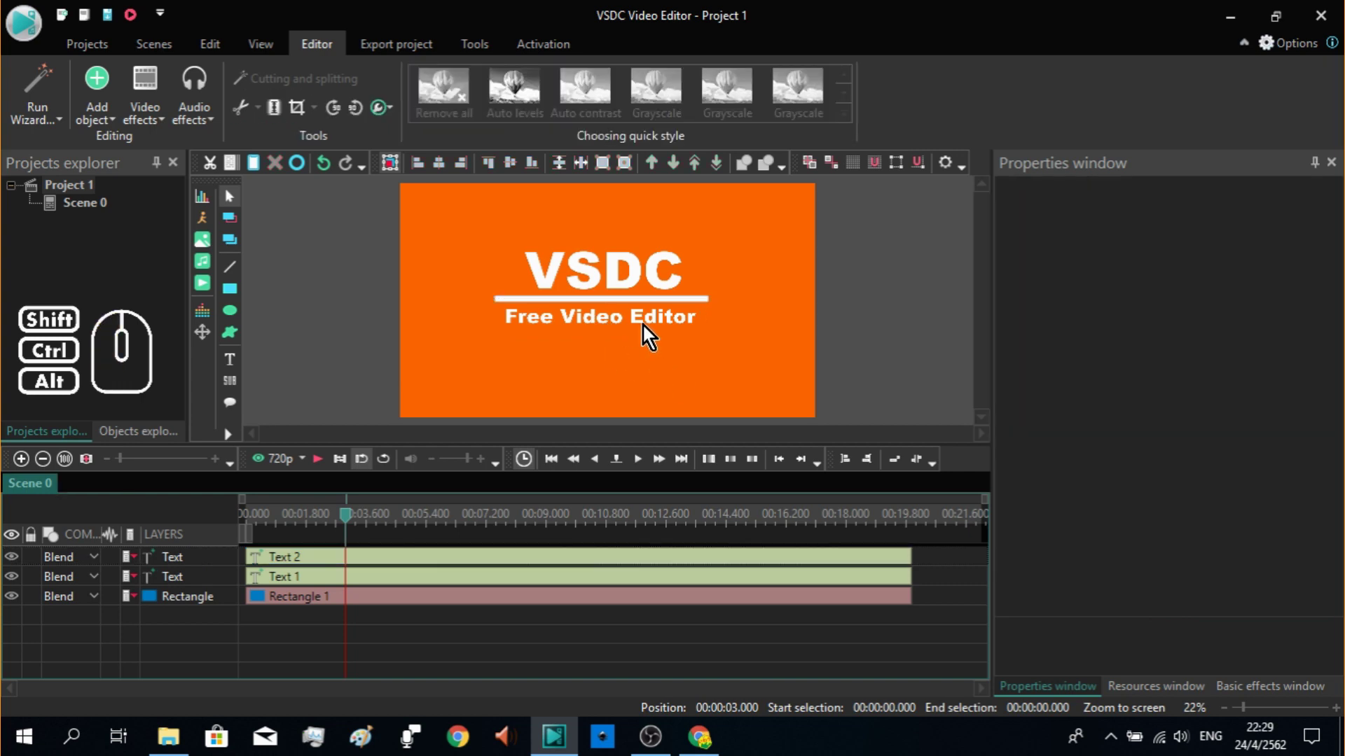
Step: Start the subtitle at 3 s and set its Push transition Mode to Bottom to top
left_click(647, 333)
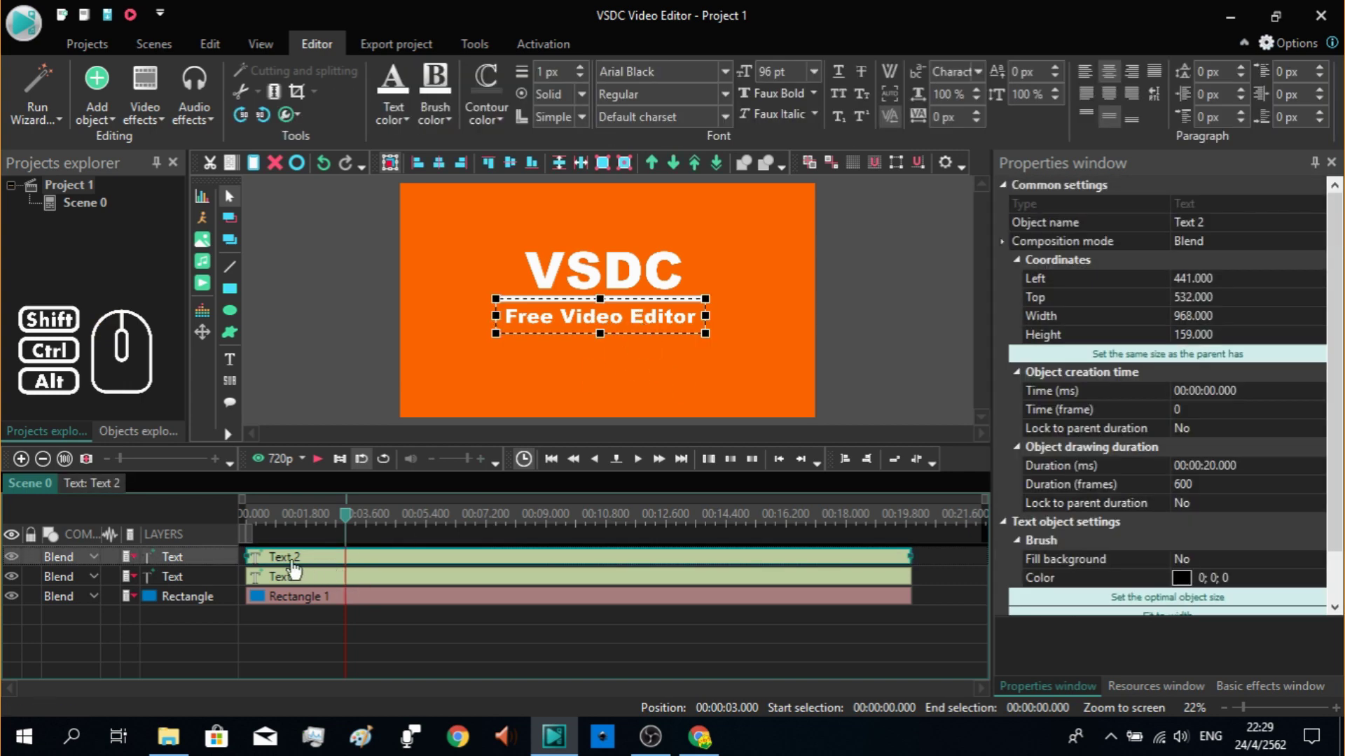
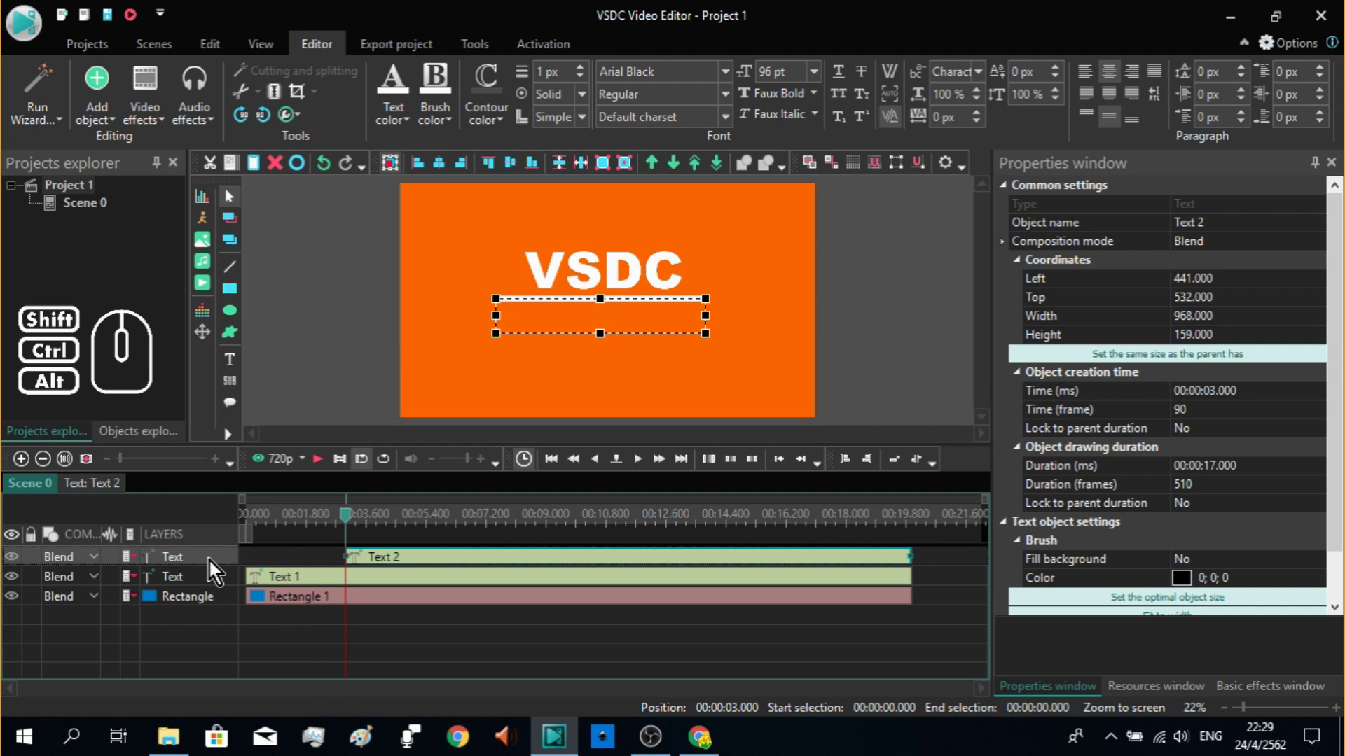
double_click(215, 567)
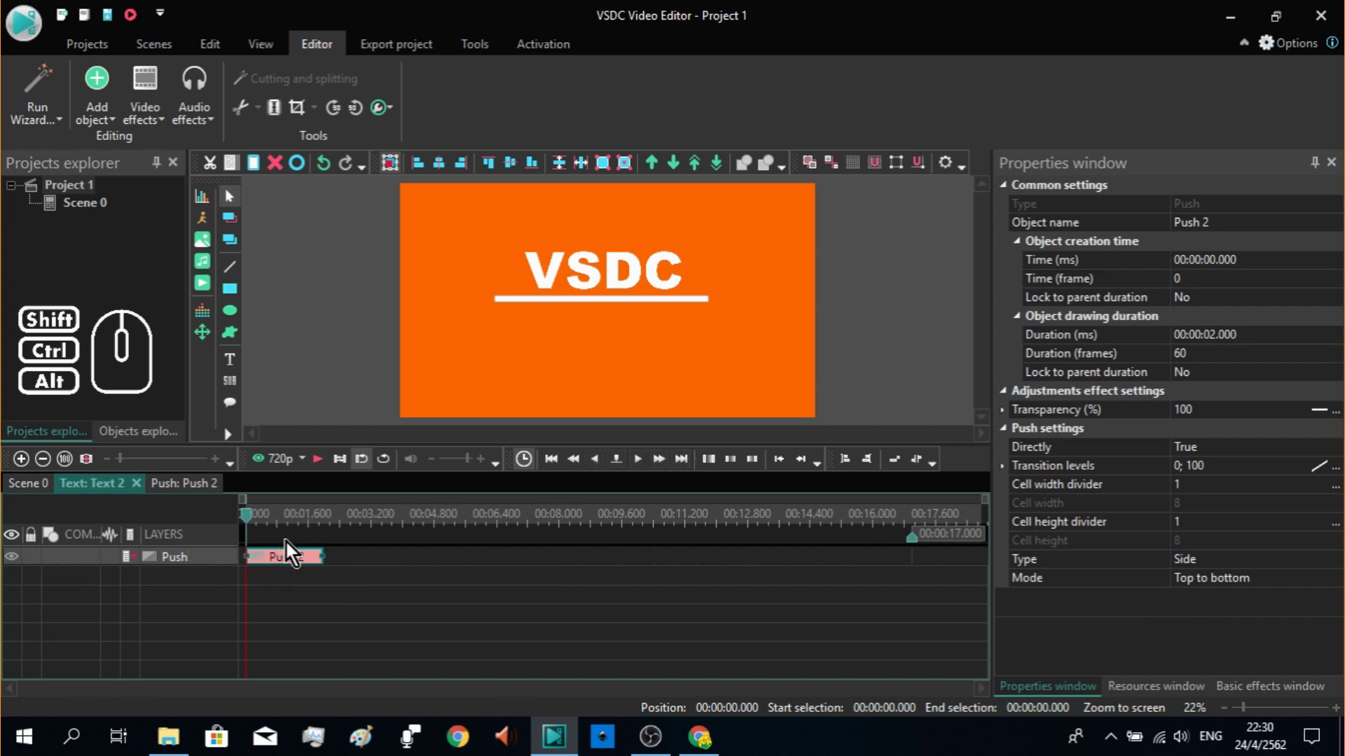
left_click(662, 470)
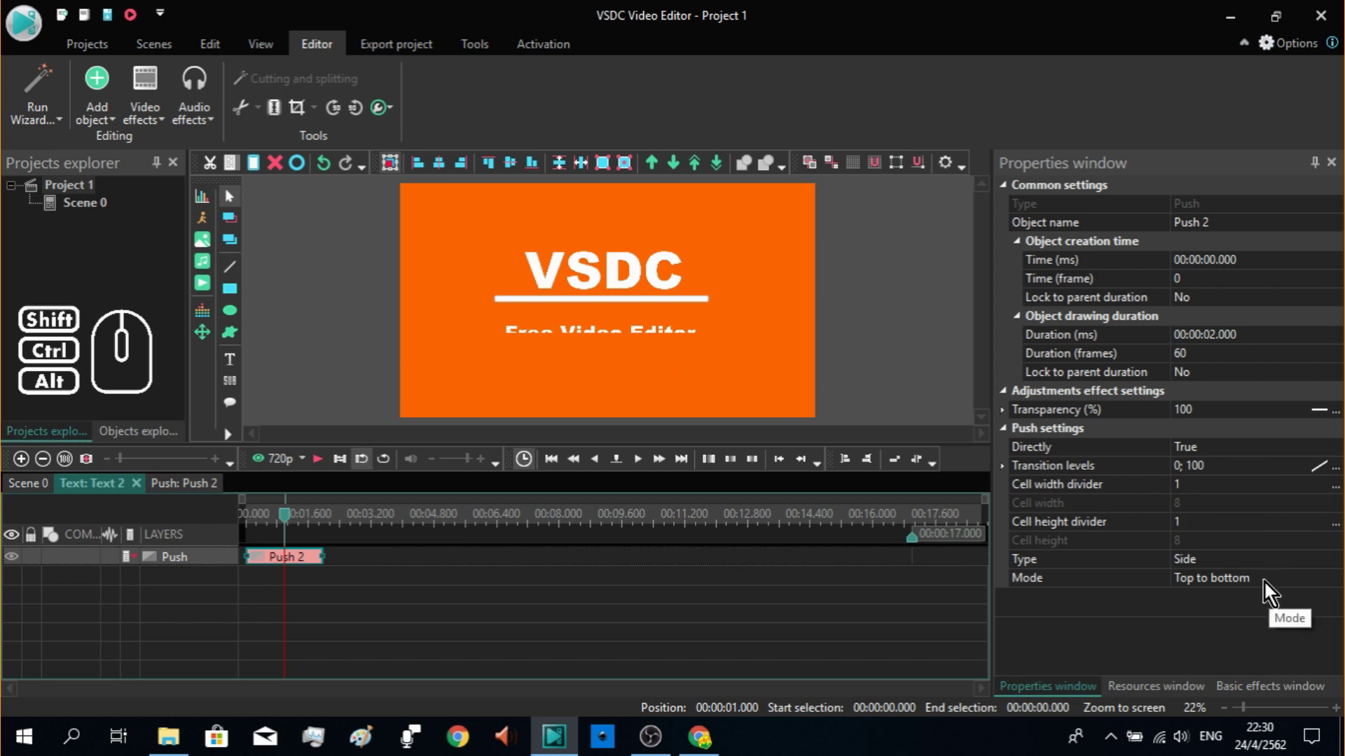
double_click(1270, 588)
left_click(1269, 588)
left_click(1270, 588)
left_click(1269, 588)
double_click(1270, 589)
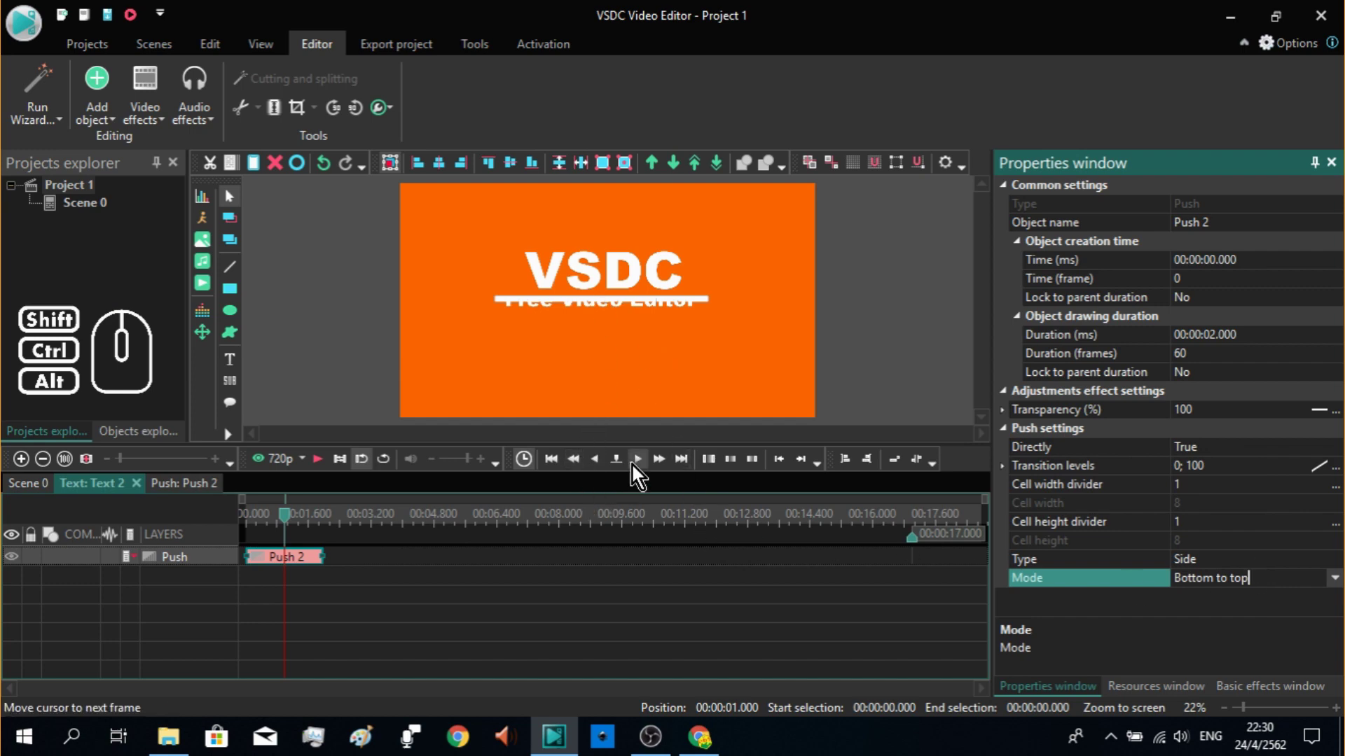
Step: Step the preview through the push frame by frame, then return to the scene timeline
double_click(641, 467)
left_click(641, 467)
left_click(641, 467)
left_click(642, 467)
left_click(642, 467)
left_click(641, 467)
left_click(641, 467)
left_click(641, 467)
left_click(642, 467)
left_click(641, 467)
left_click(641, 467)
left_click(641, 467)
double_click(642, 467)
left_click(46, 492)
left_click(399, 525)
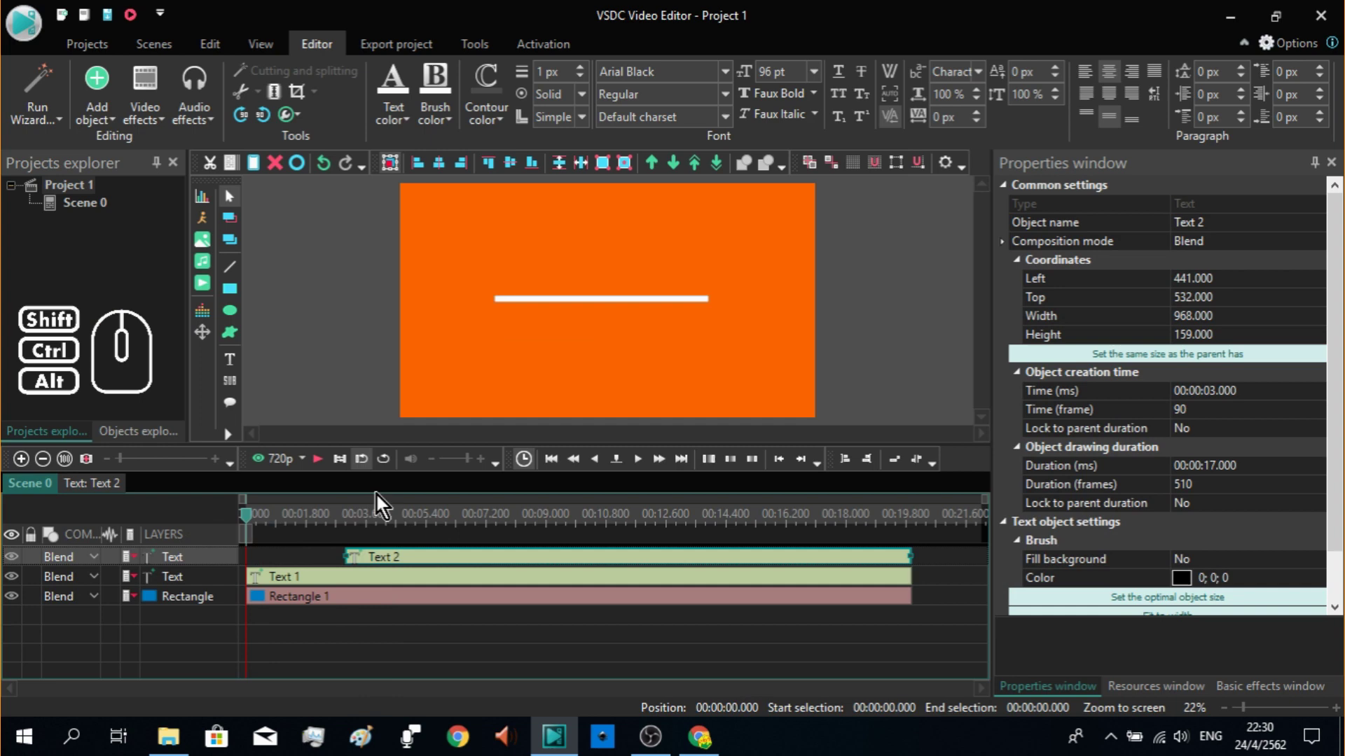
Step: Preview, start the VSDC title about 2 s in and the subtitle at 5.5 s, then open Rectangle 1's timeline
left_click(321, 470)
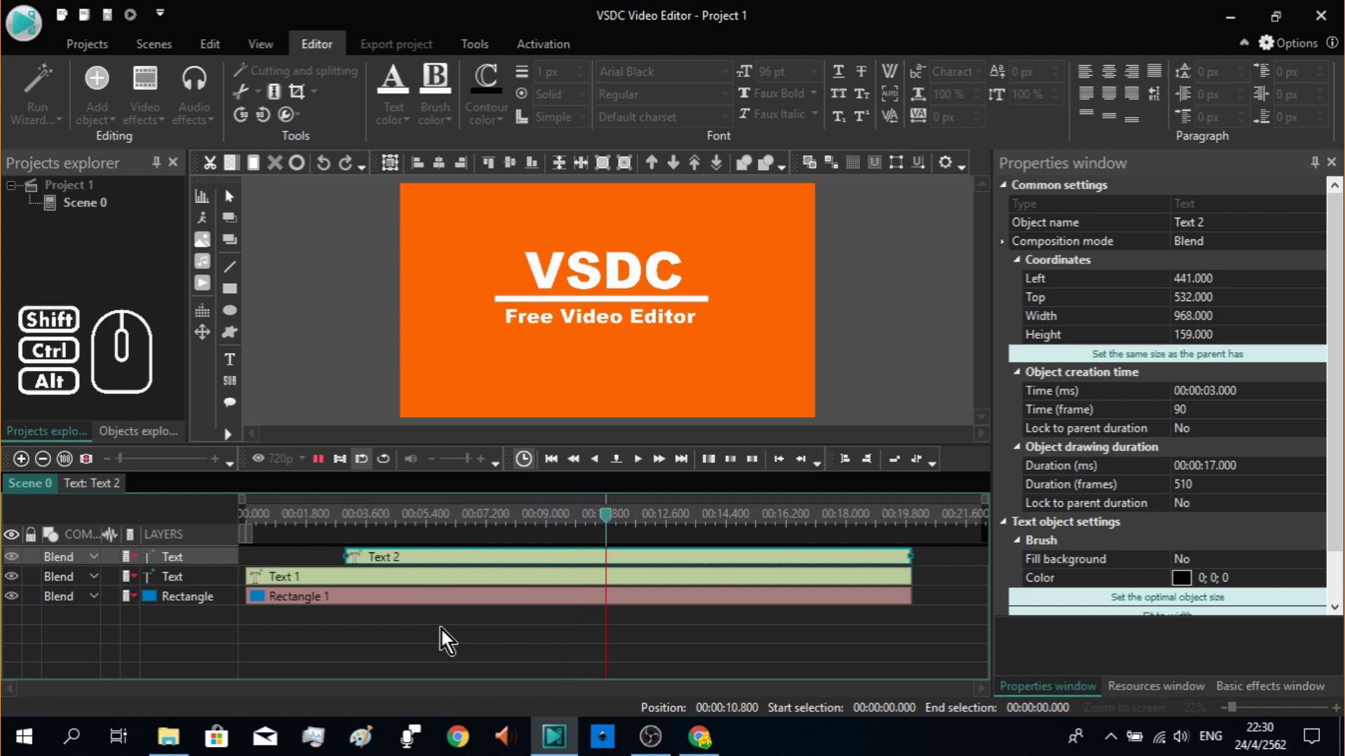
left_click(446, 637)
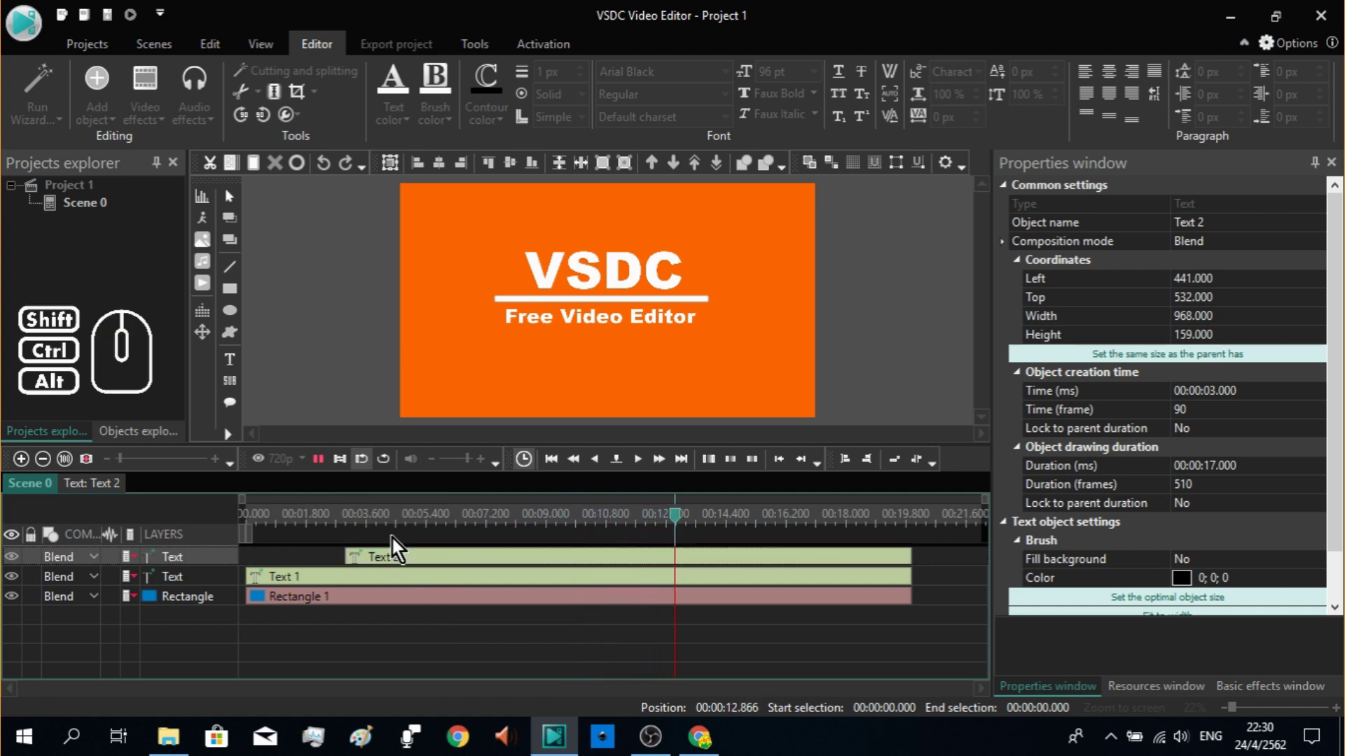
left_click(325, 471)
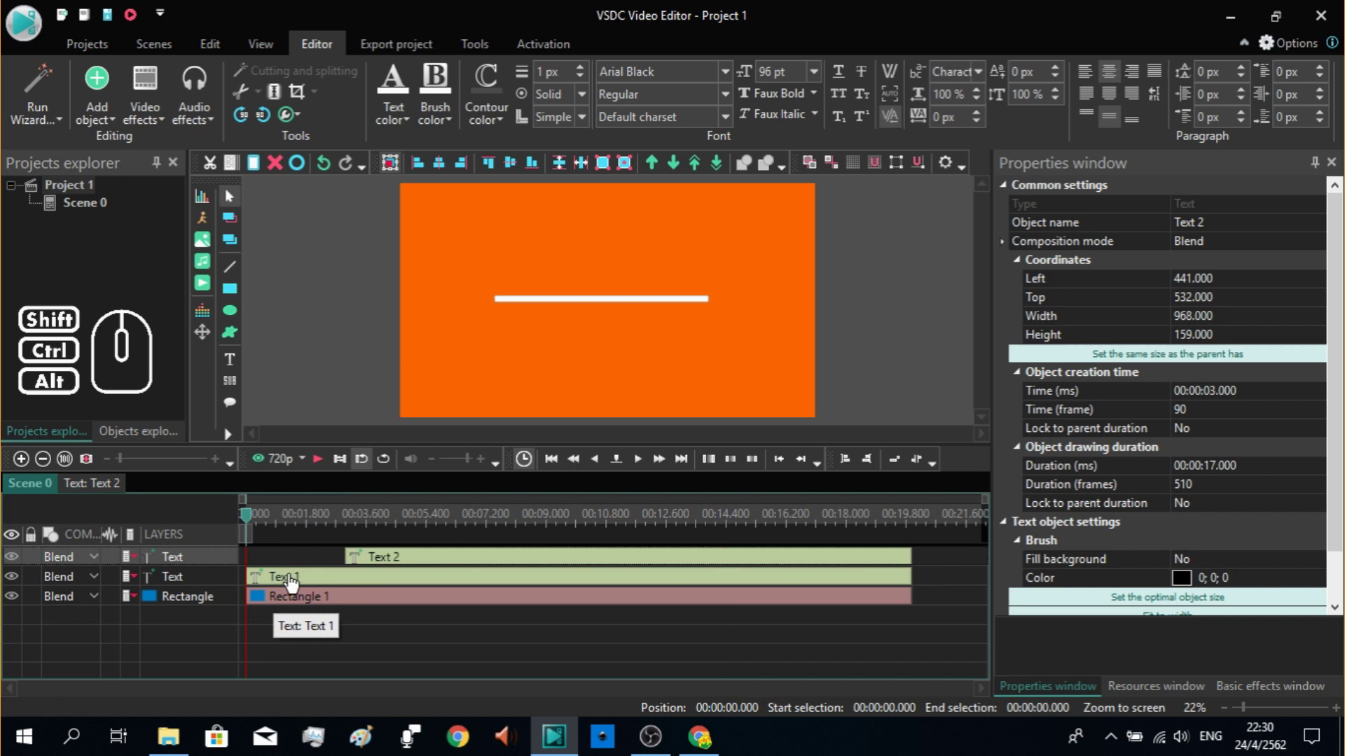
left_click_drag(264, 587, 349, 598)
left_click_drag(350, 565, 425, 580)
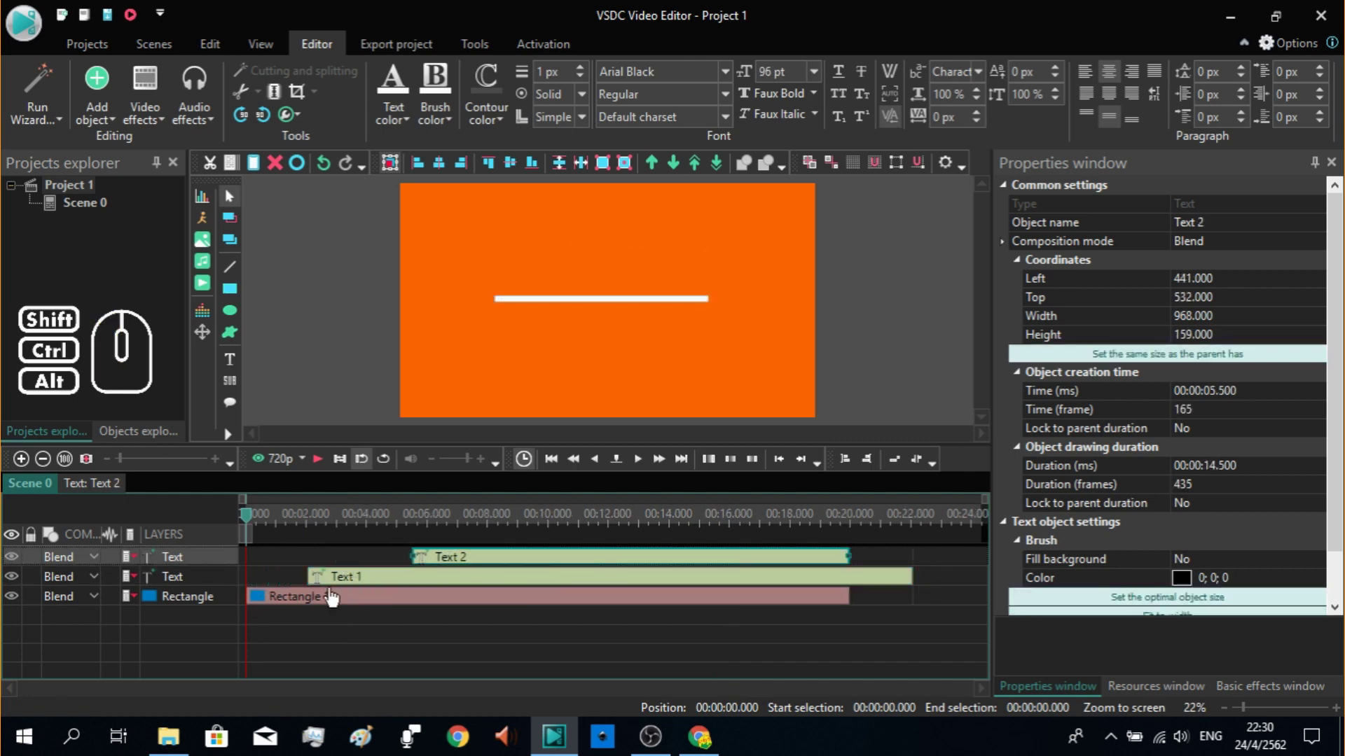
left_click(334, 598)
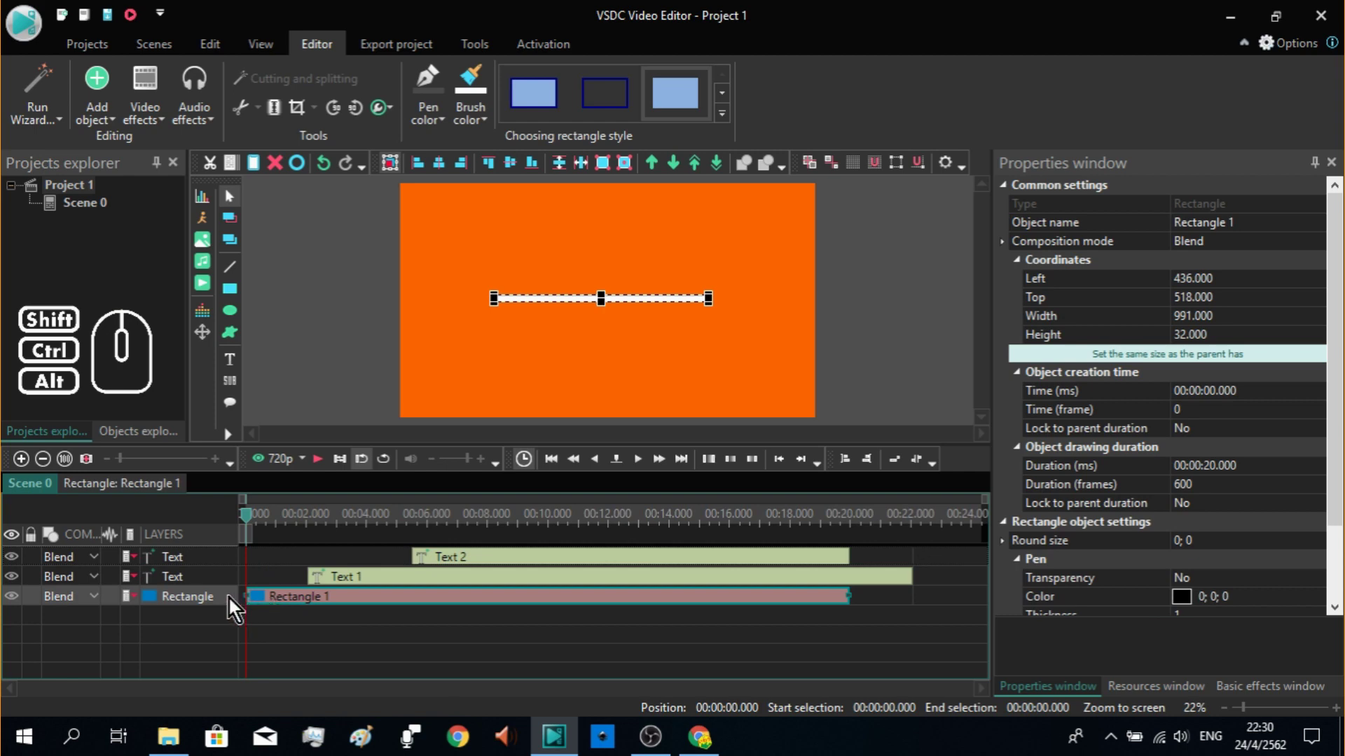
double_click(234, 605)
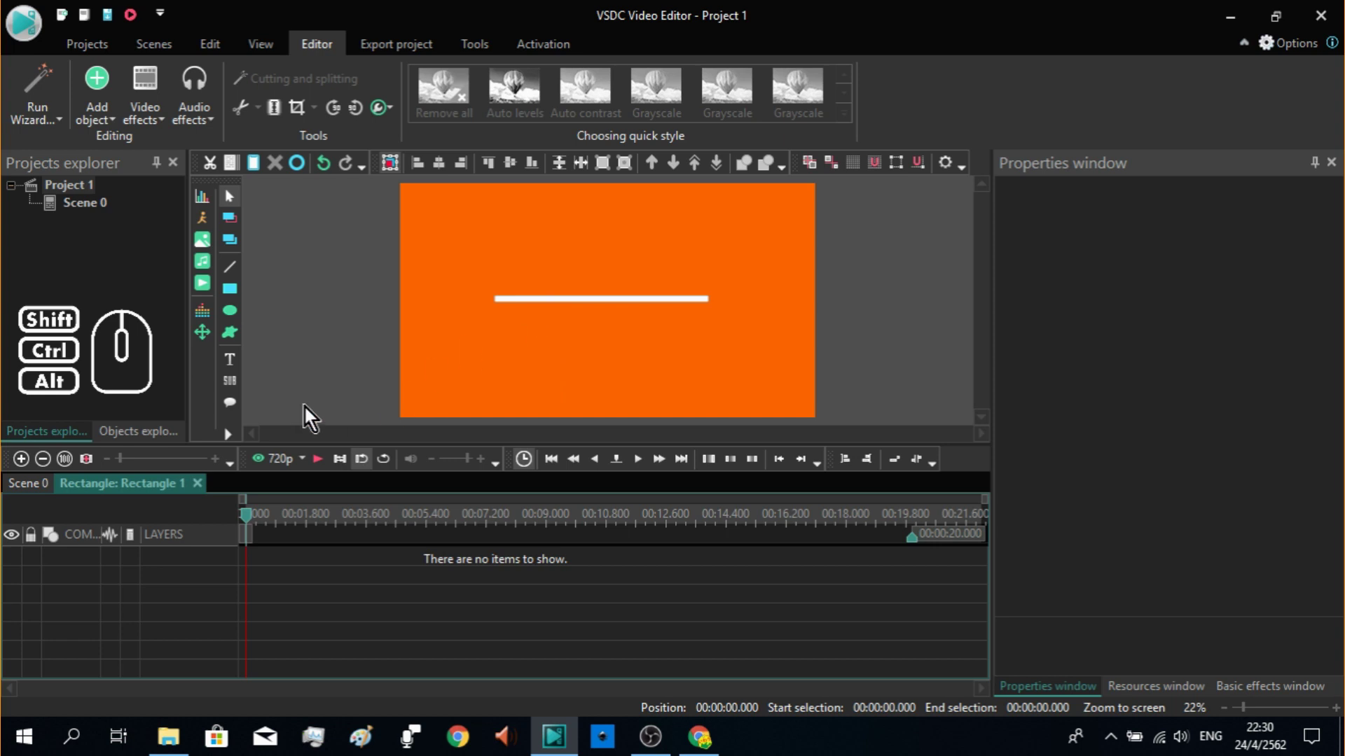
Step: Add a Push transition to the white bar positioned From scene begin
left_click(157, 115)
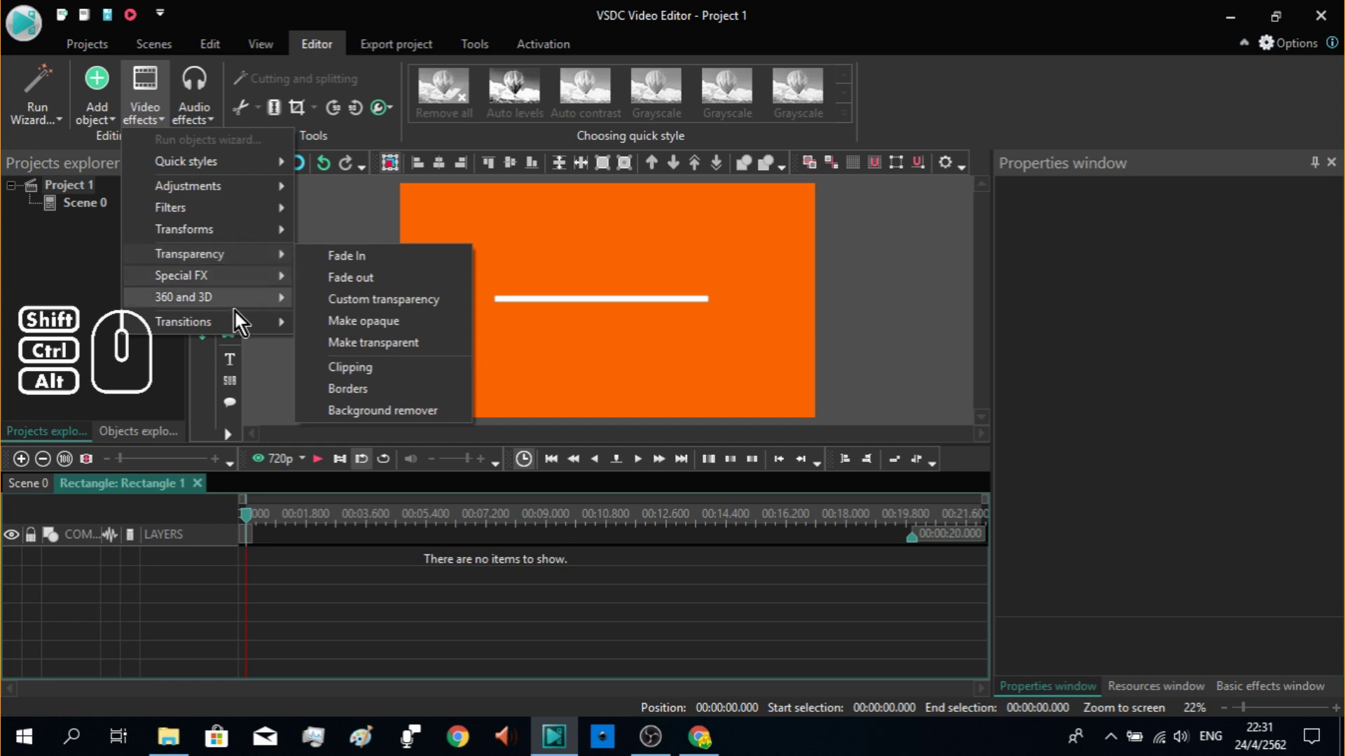
left_click(240, 325)
left_click(376, 379)
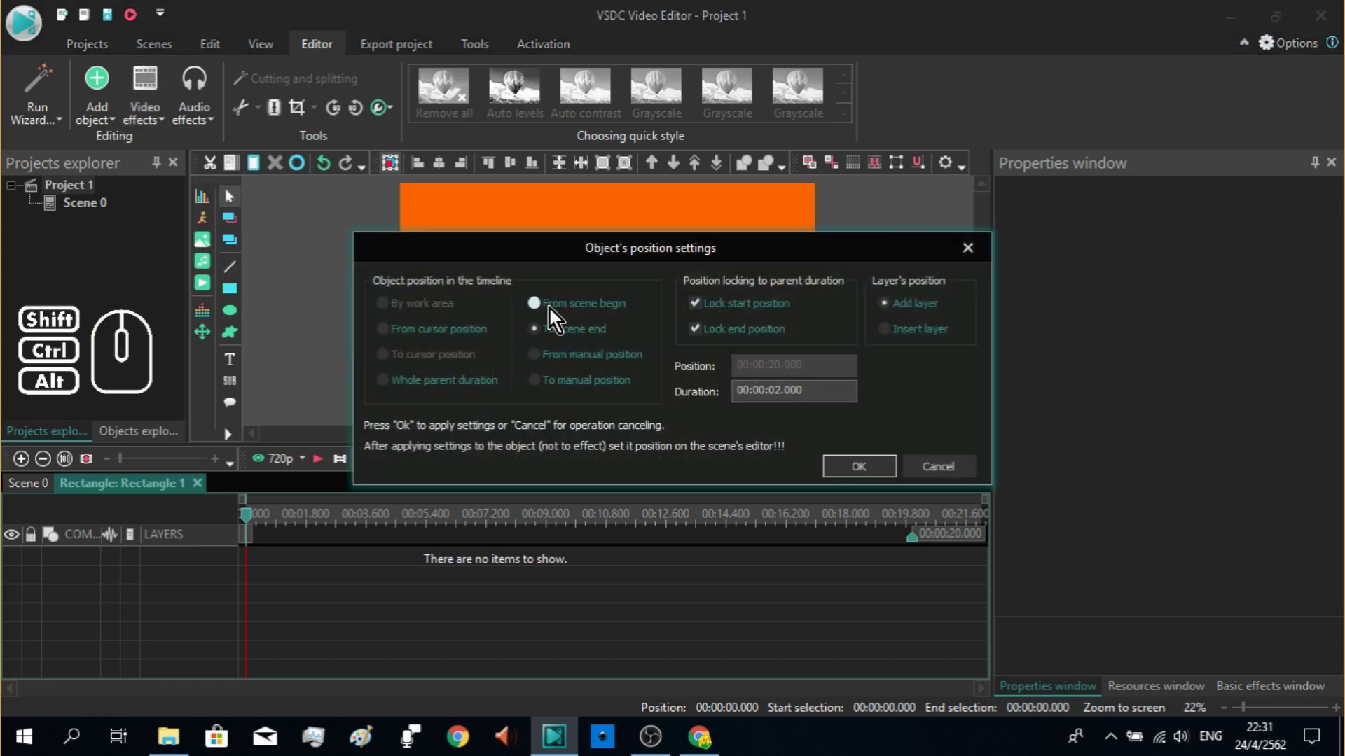
left_click(554, 315)
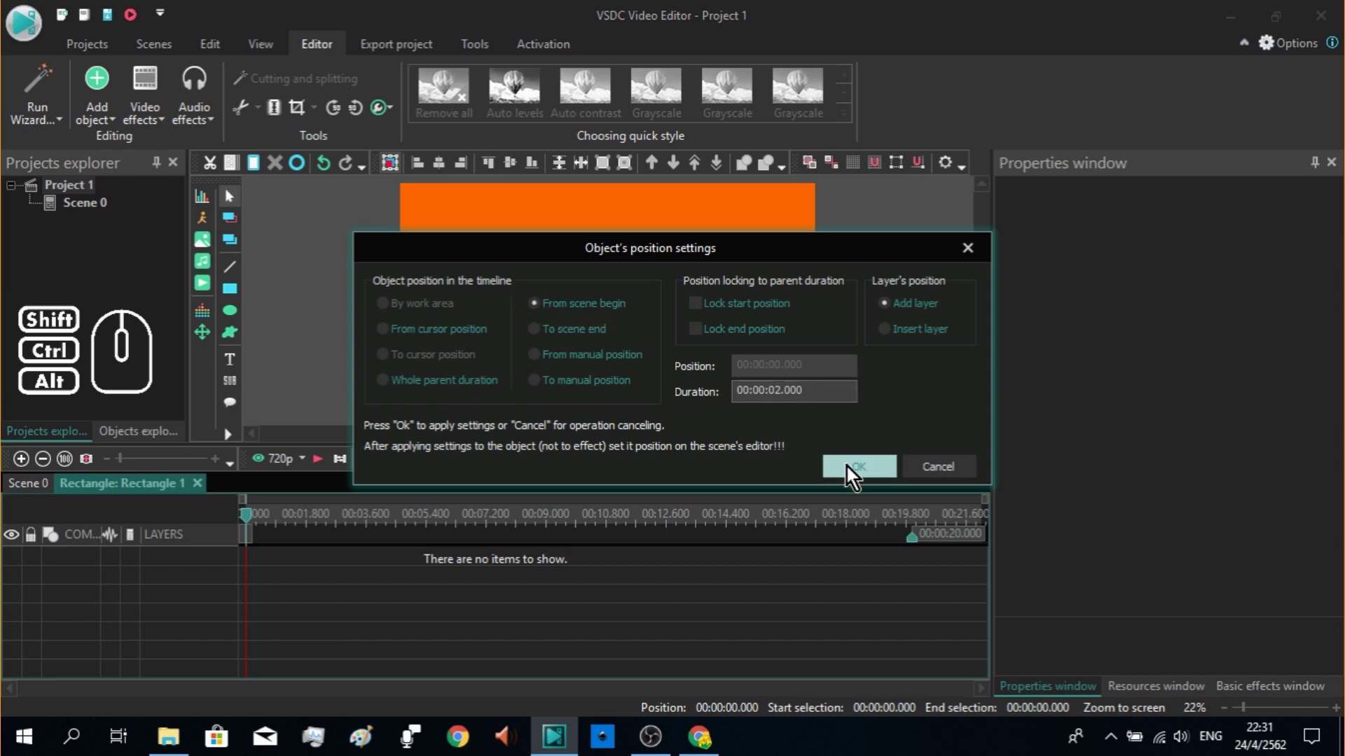
left_click(855, 475)
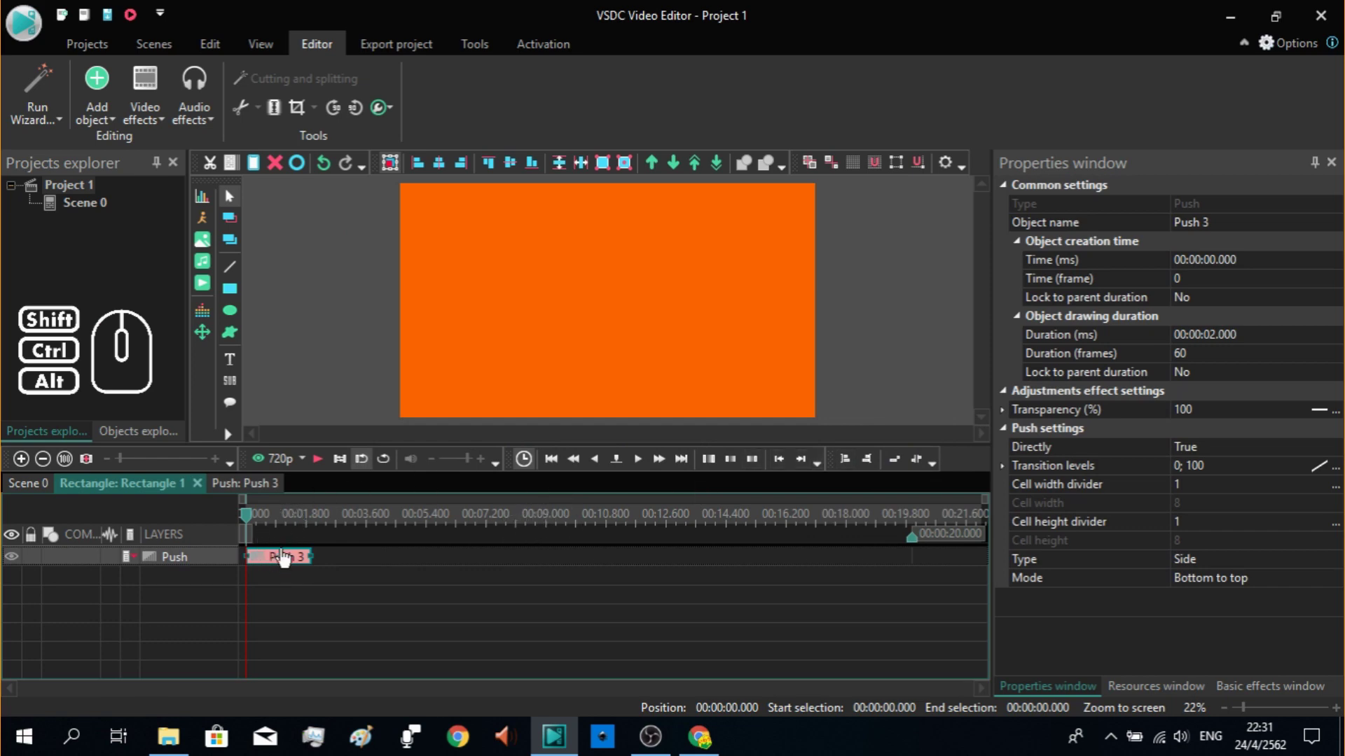
Step: Set the bar's Push transition Type to Door and Mode to Horizontal out
left_click(664, 462)
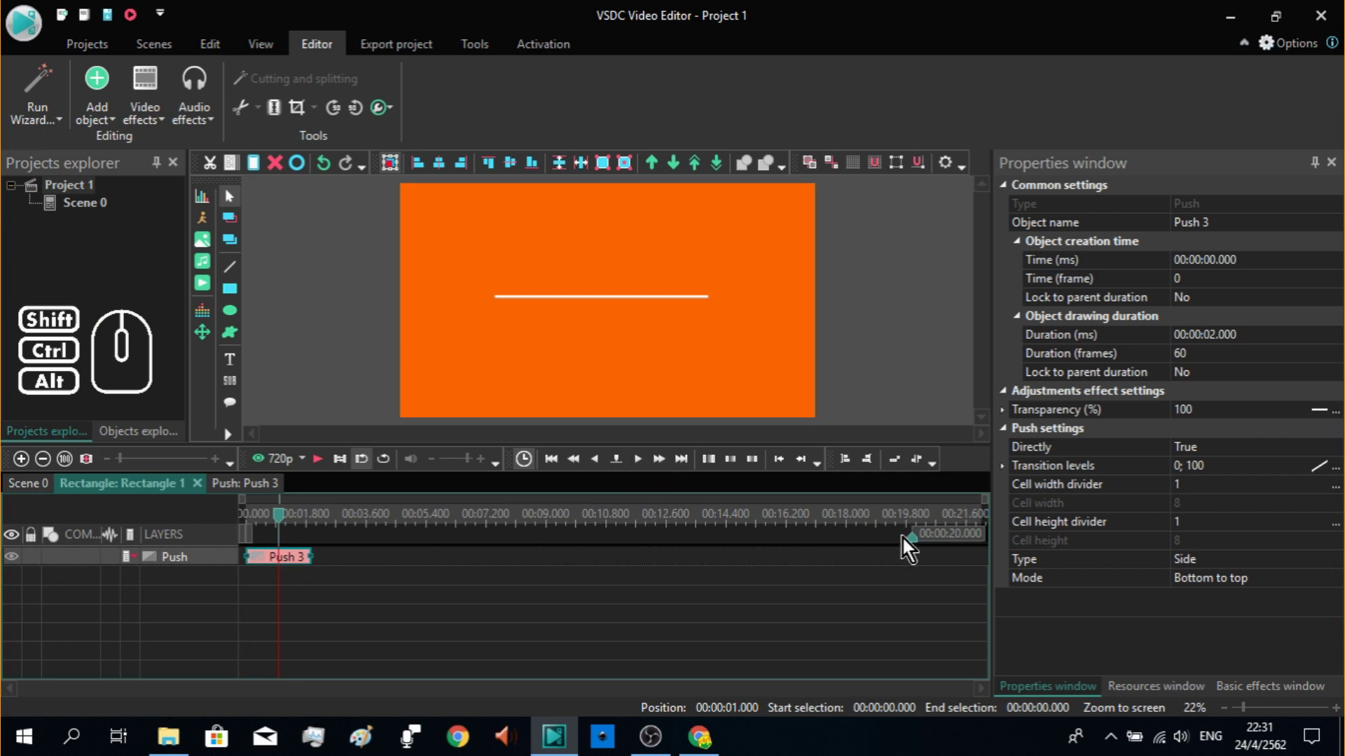
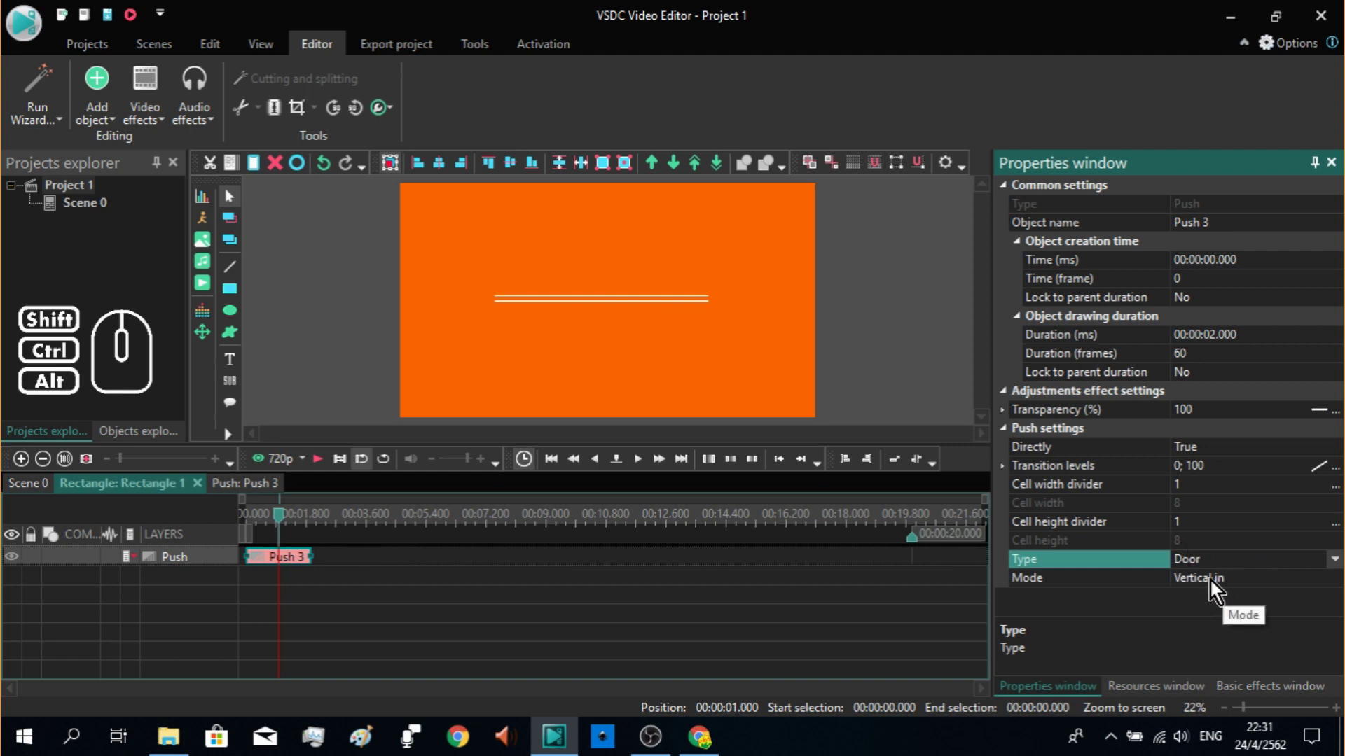
double_click(1250, 587)
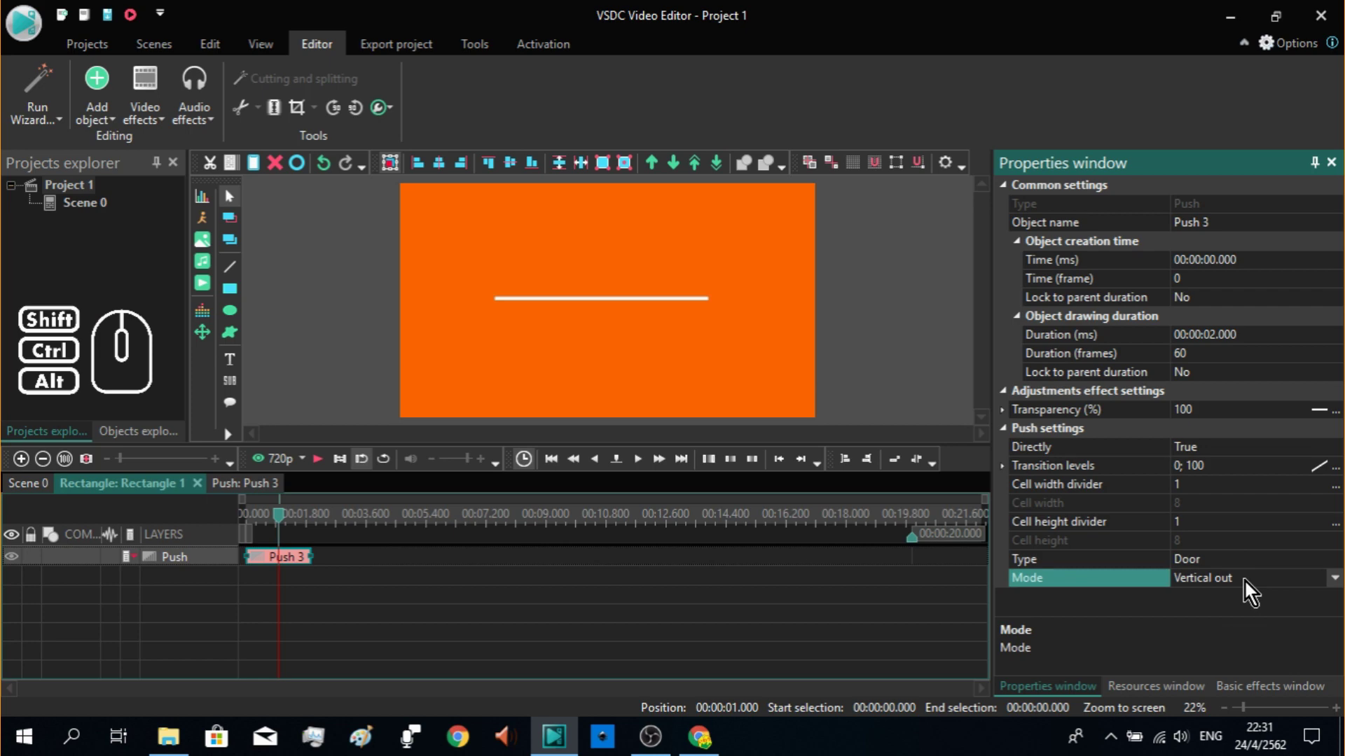
double_click(1250, 587)
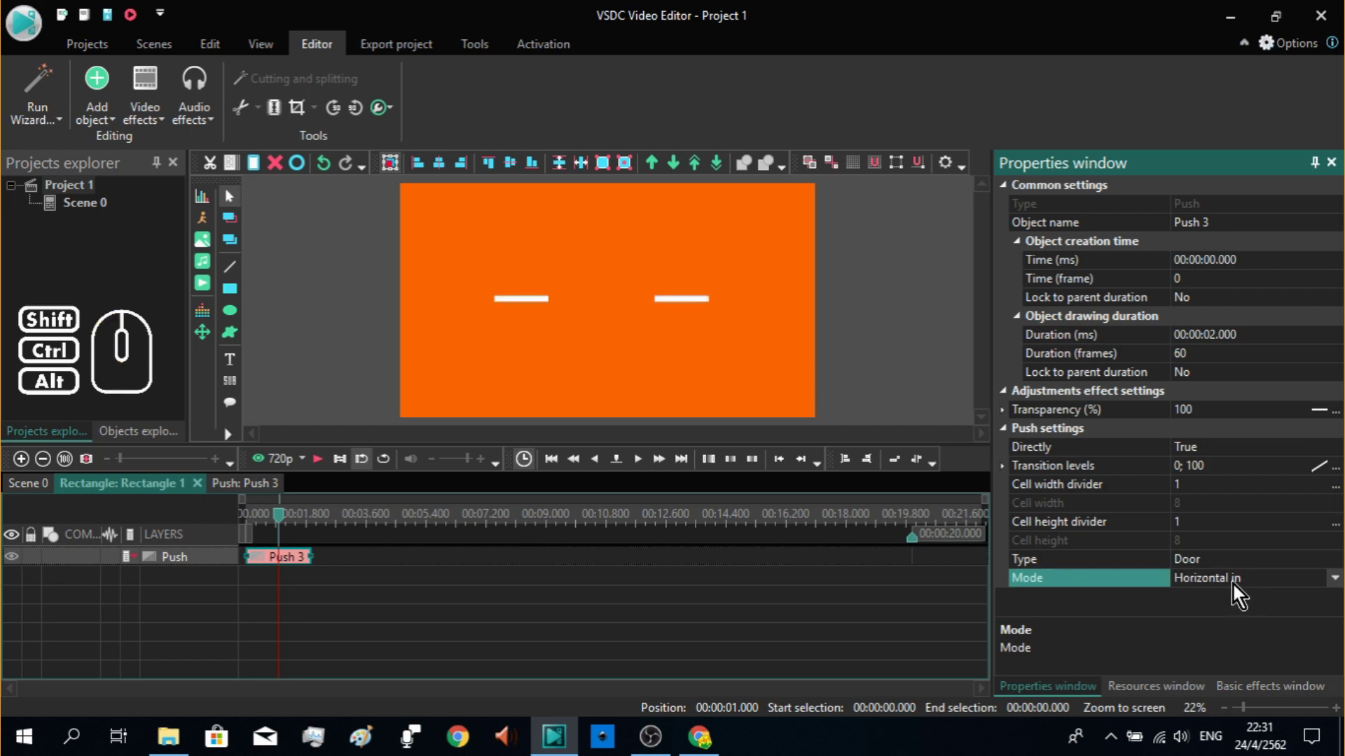
double_click(1271, 593)
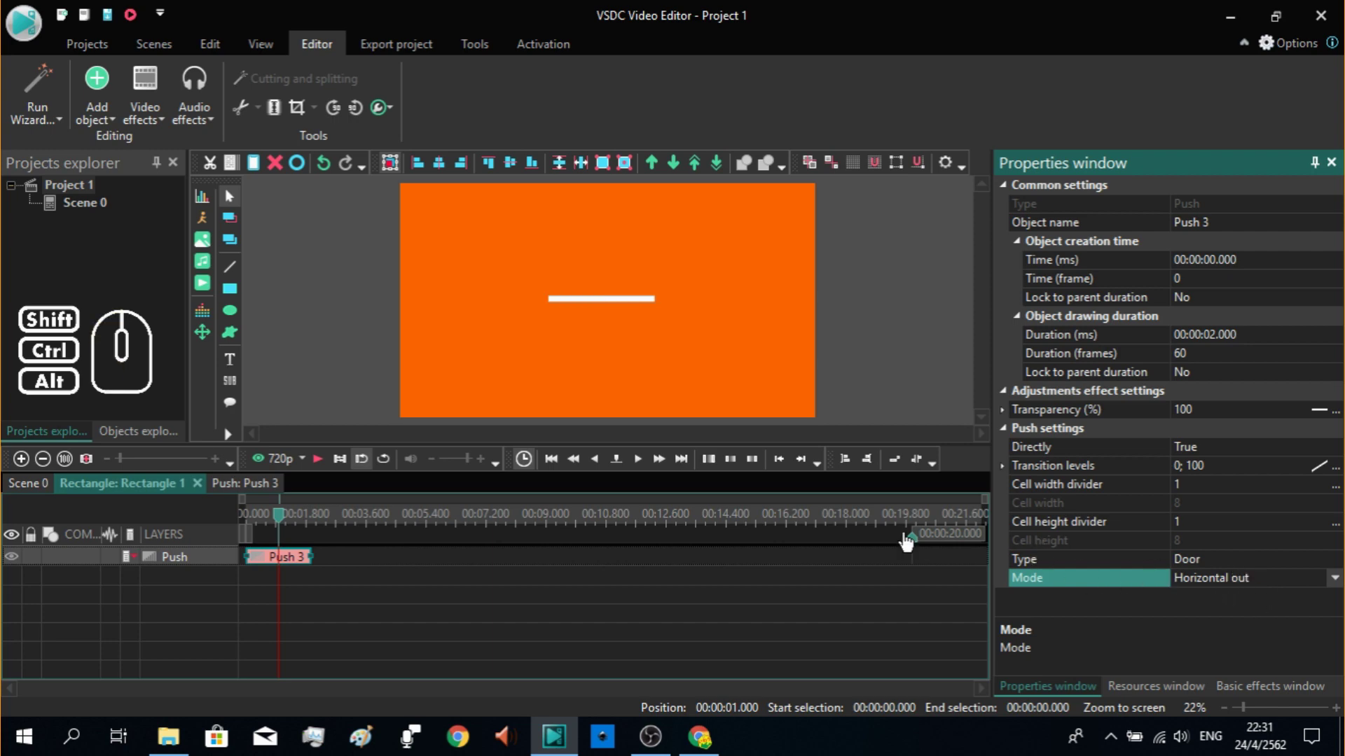
Step: Step the preview through the door transition and scrub back to the start
left_click(649, 467)
left_click(649, 466)
left_click(649, 466)
left_click(650, 466)
left_click(649, 466)
left_click(649, 467)
double_click(650, 466)
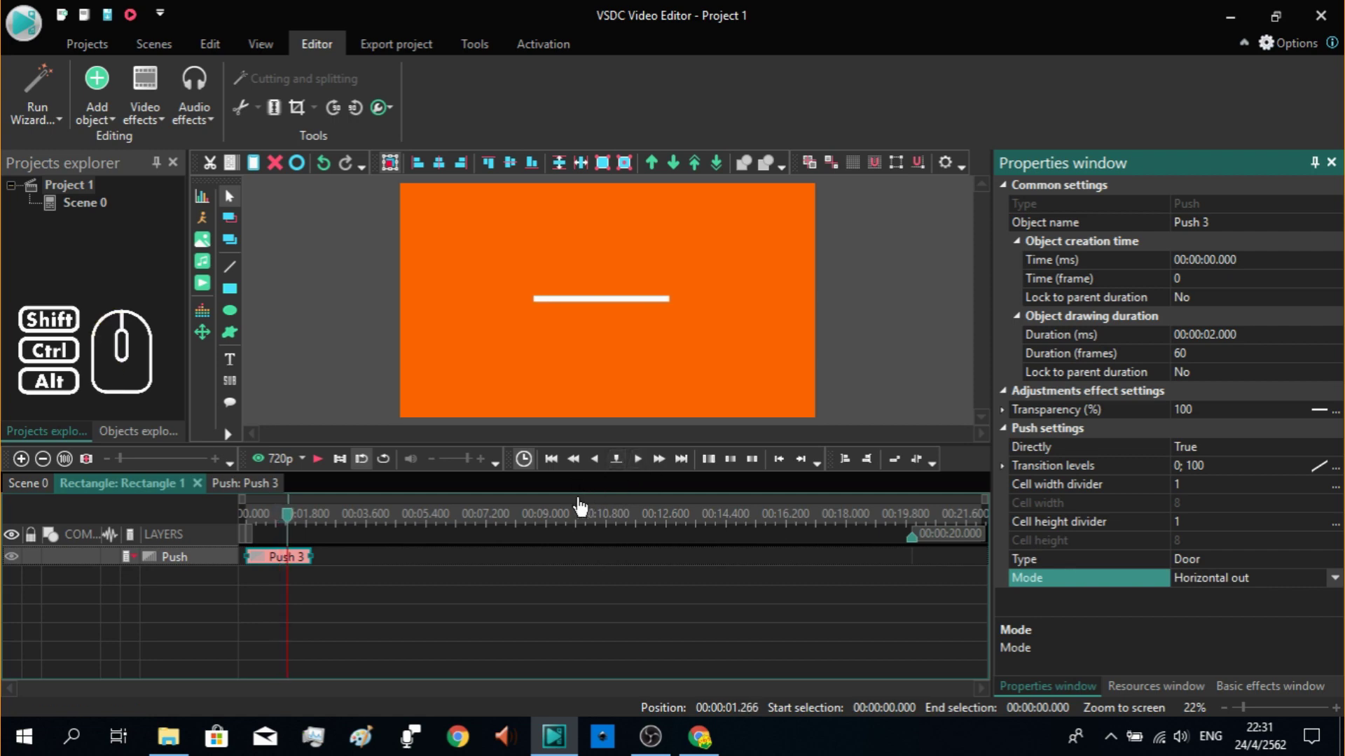
left_click_drag(294, 523, 204, 537)
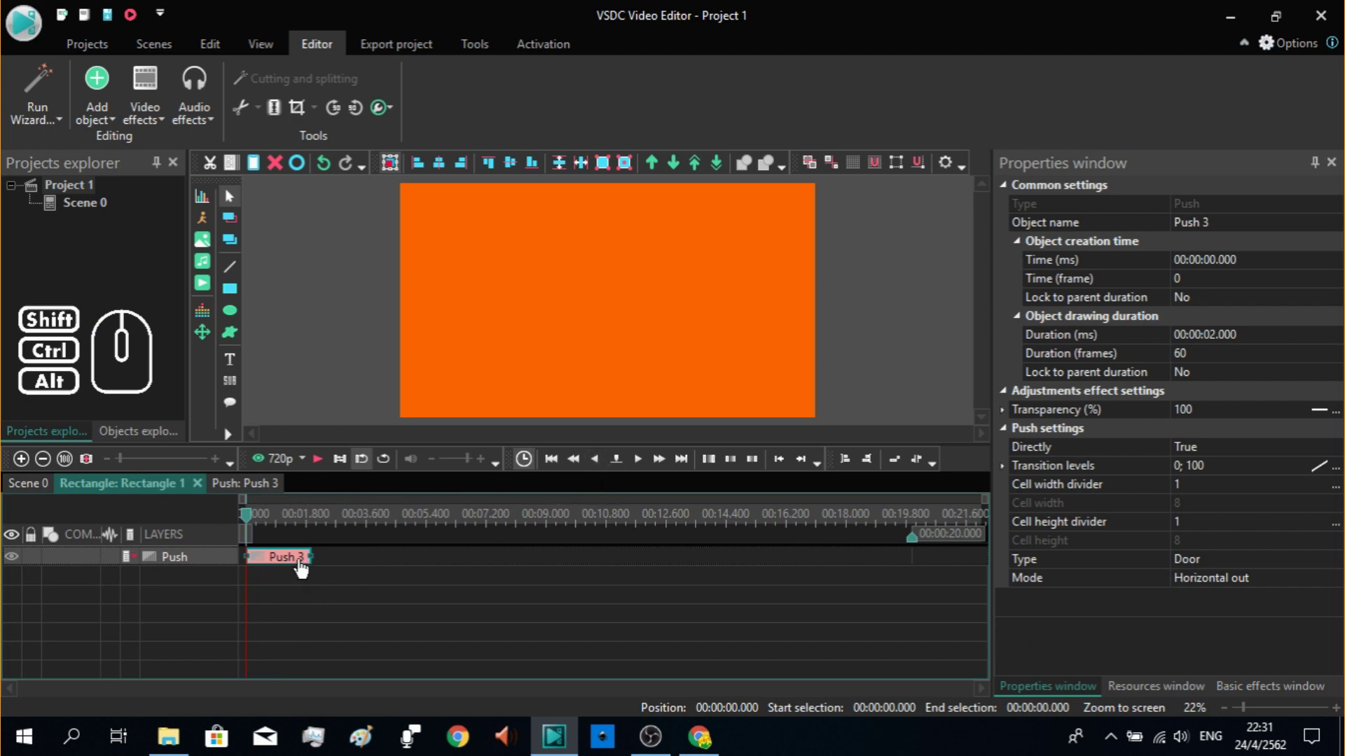
Step: Return to the scene, preview it, and drag the Free Video Editor text earlier
left_click(33, 492)
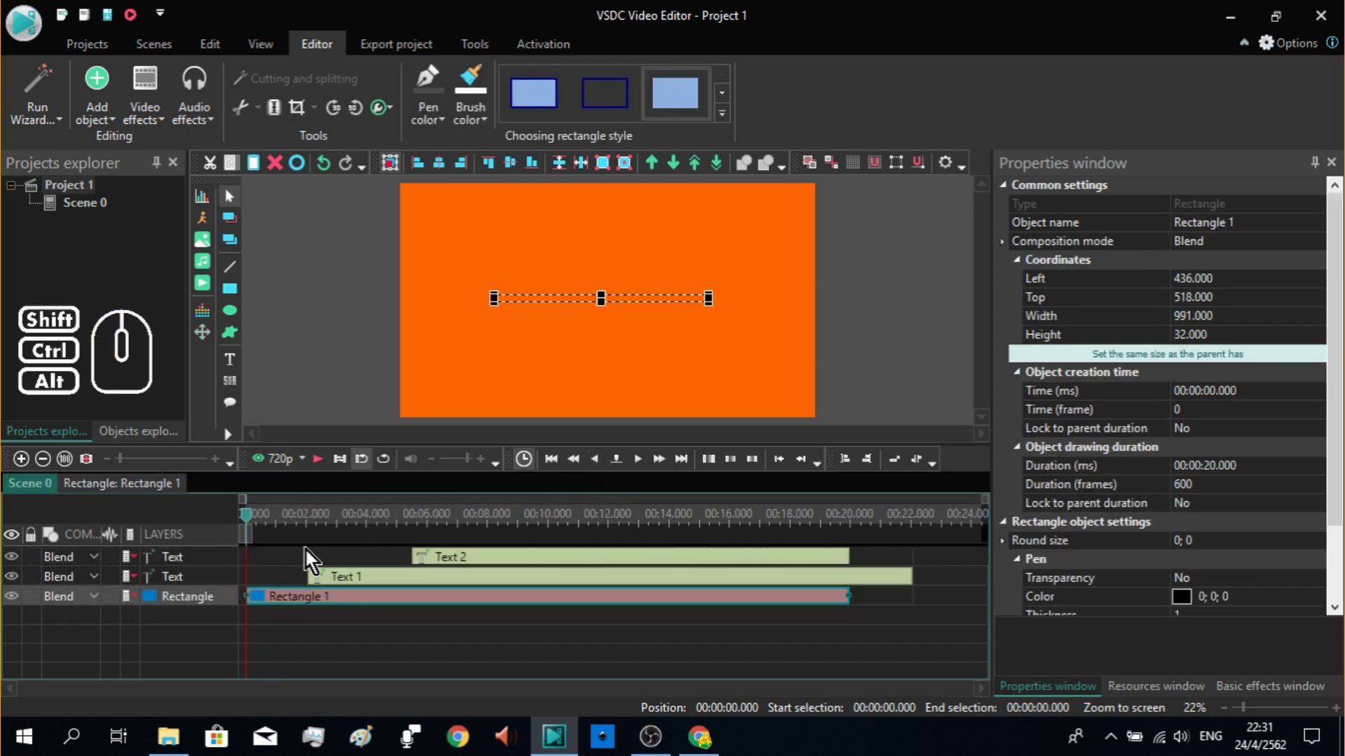
left_click(325, 468)
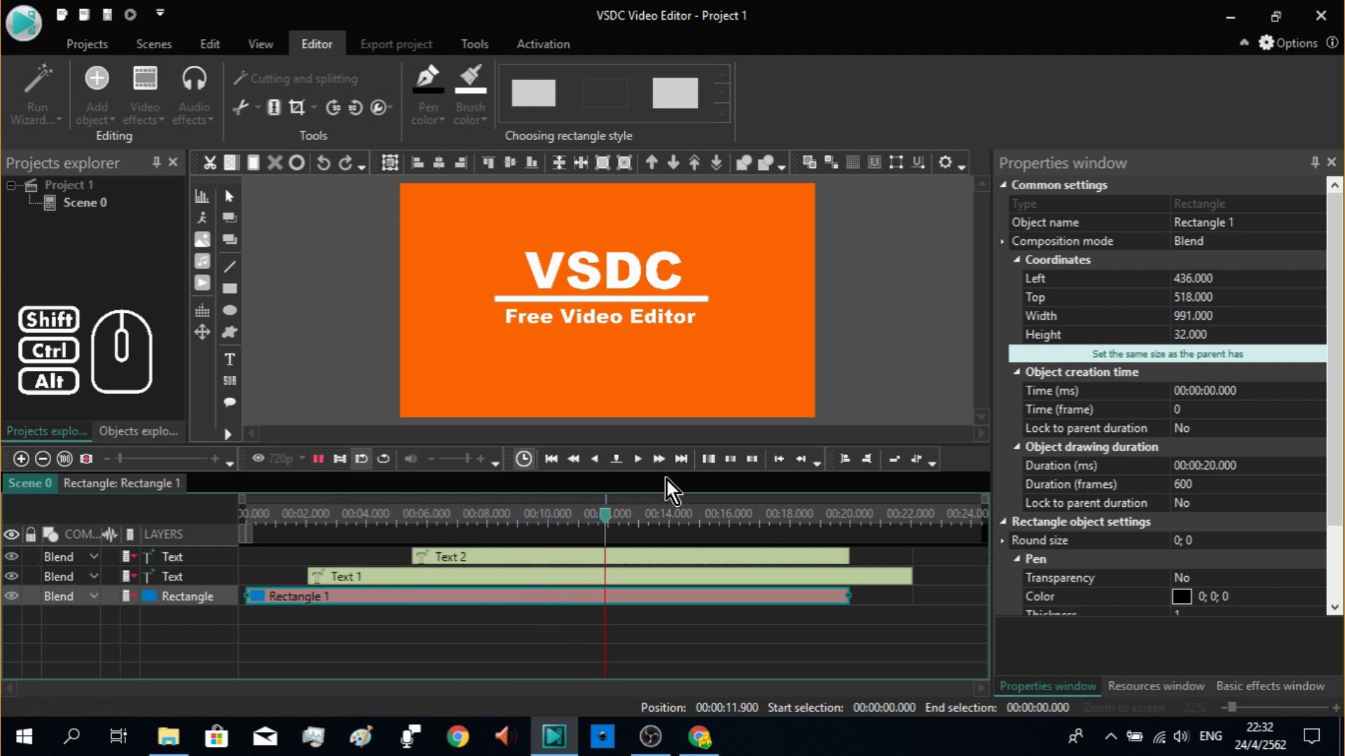
left_click(323, 464)
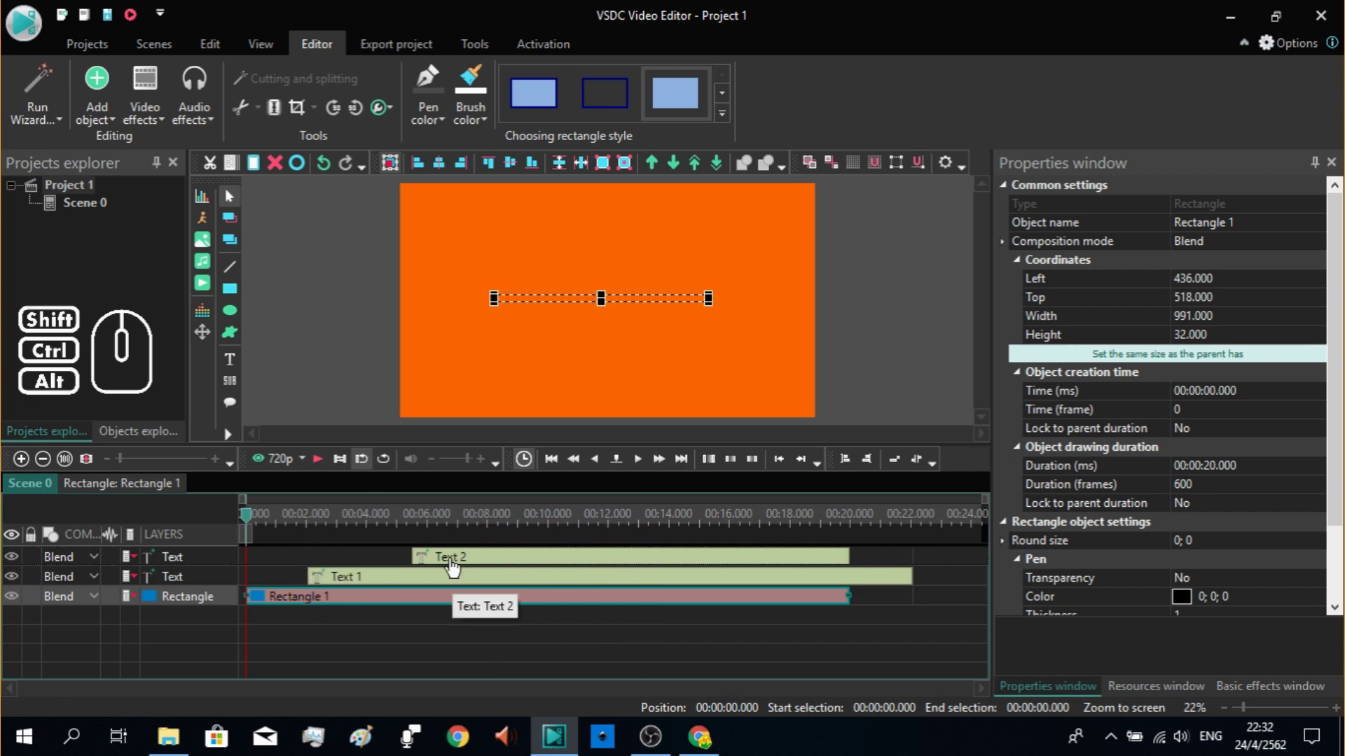
left_click_drag(452, 571, 364, 577)
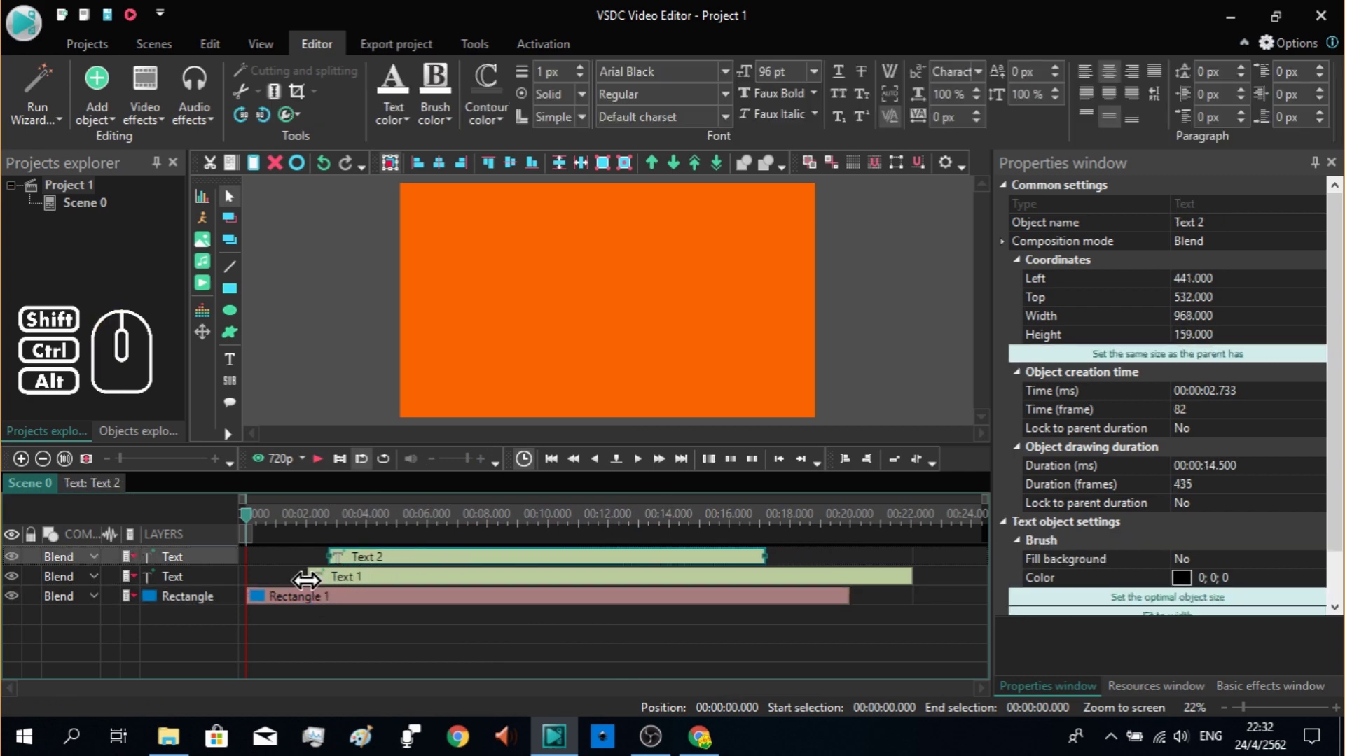
left_click_drag(300, 561, 348, 586)
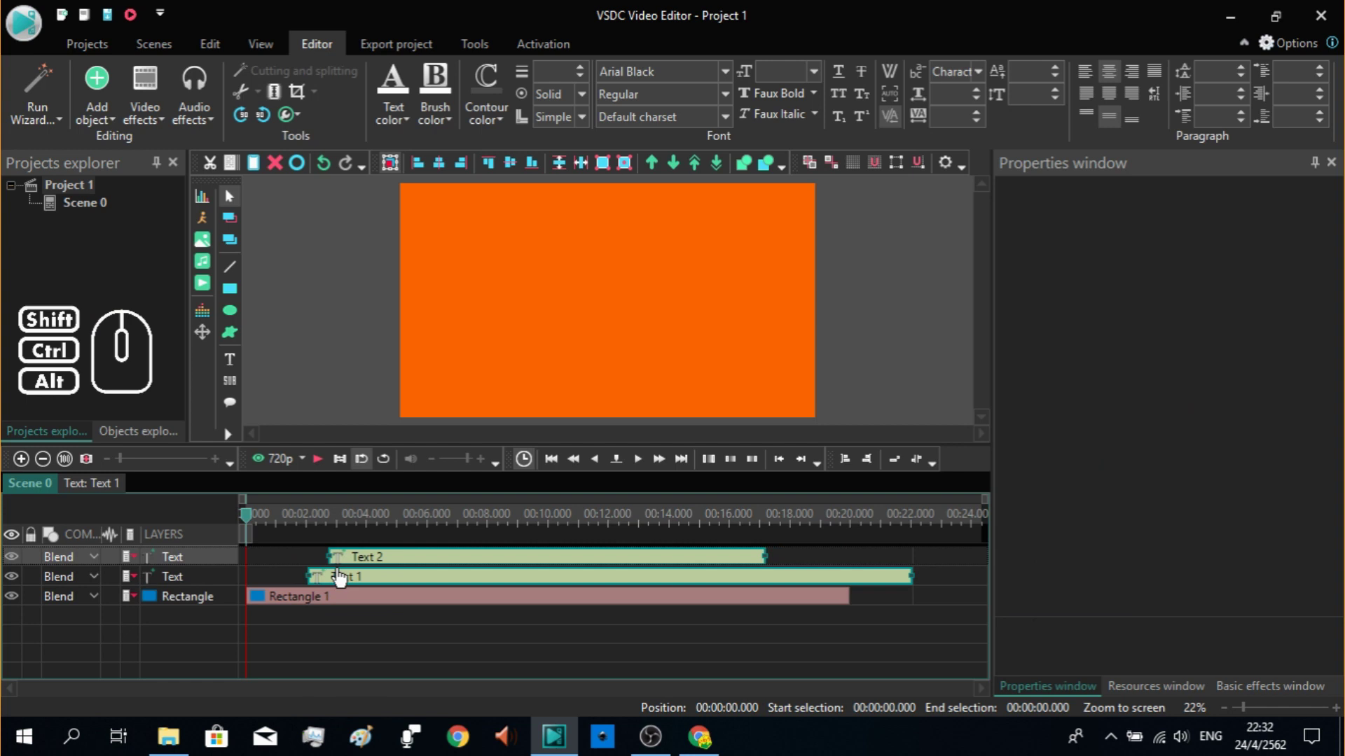
Step: Set the cursor to 2 s and move both text blocks to the cursor position
left_click(319, 530)
right_click(326, 590)
left_click(297, 578)
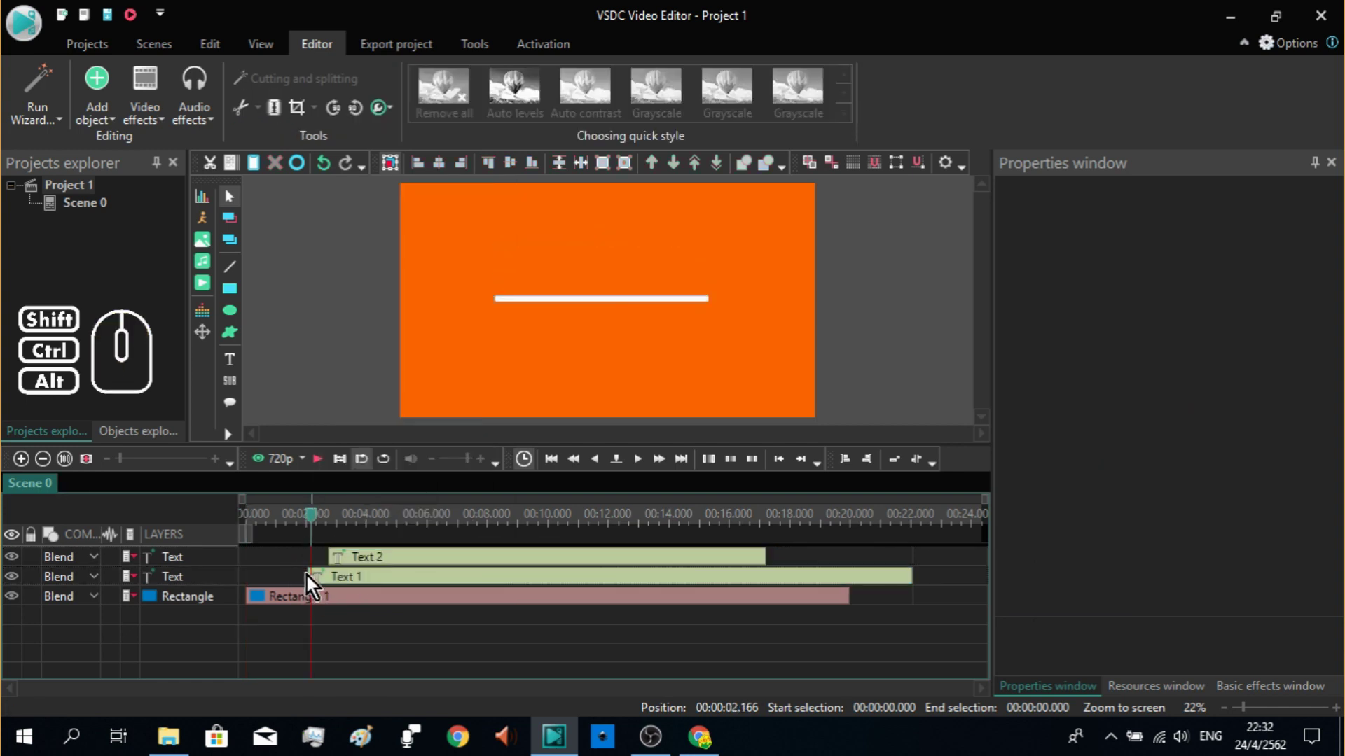
left_click_drag(317, 524, 314, 533)
left_click_drag(293, 563, 352, 588)
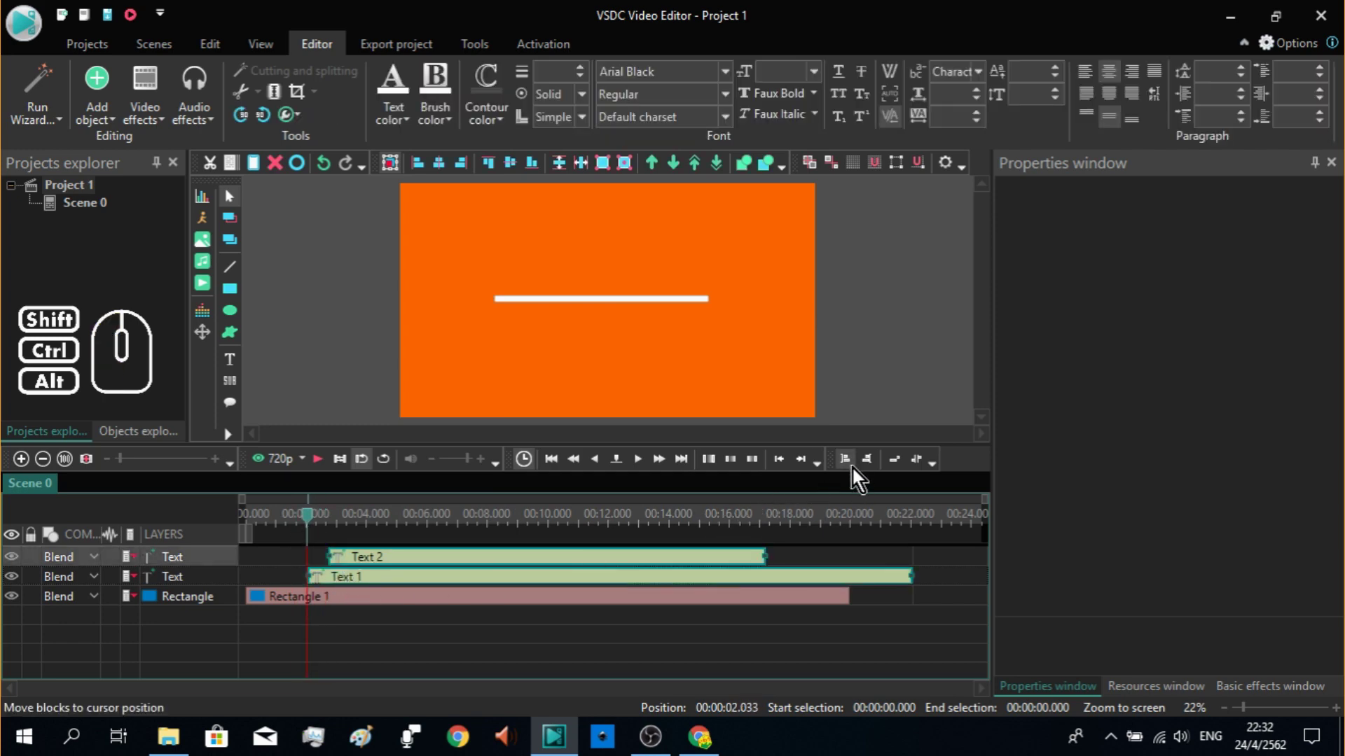
left_click(858, 474)
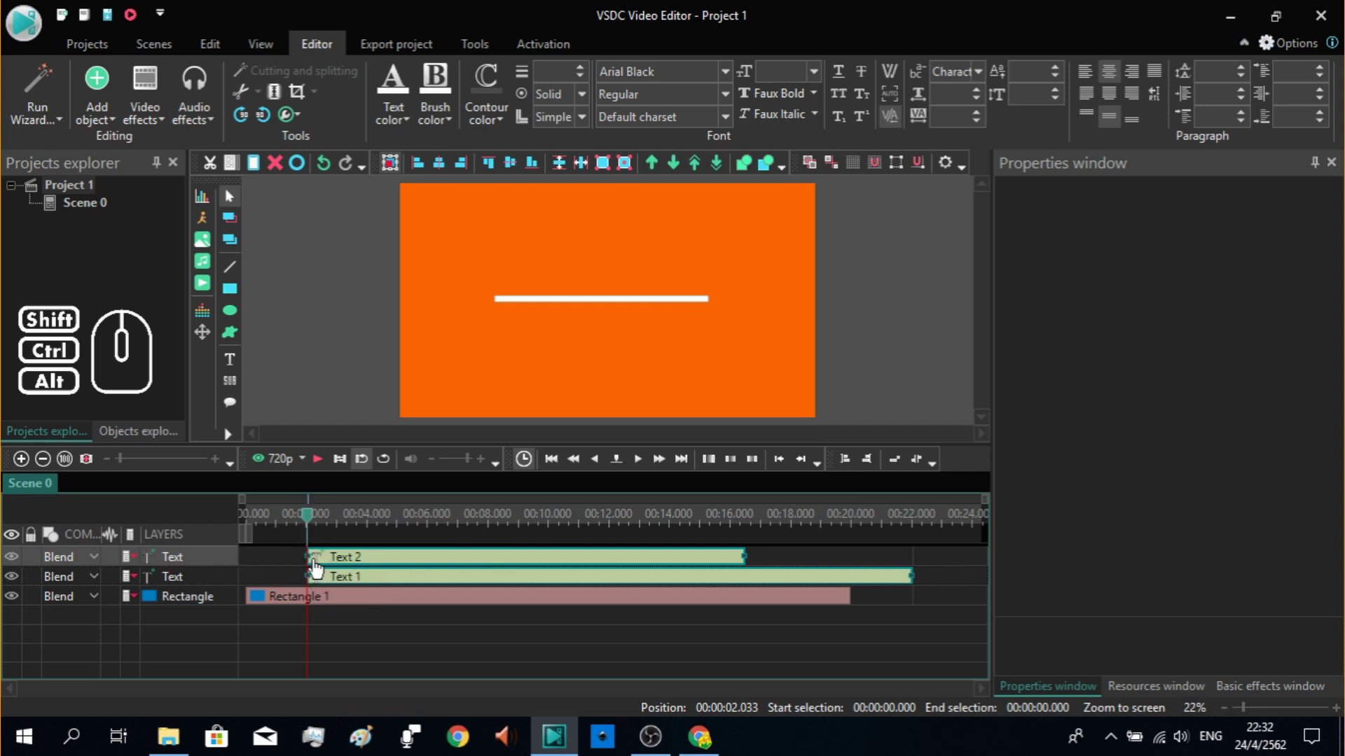
Step: Preview the scene and step the playhead forward five seconds to check all elements show
left_click(323, 467)
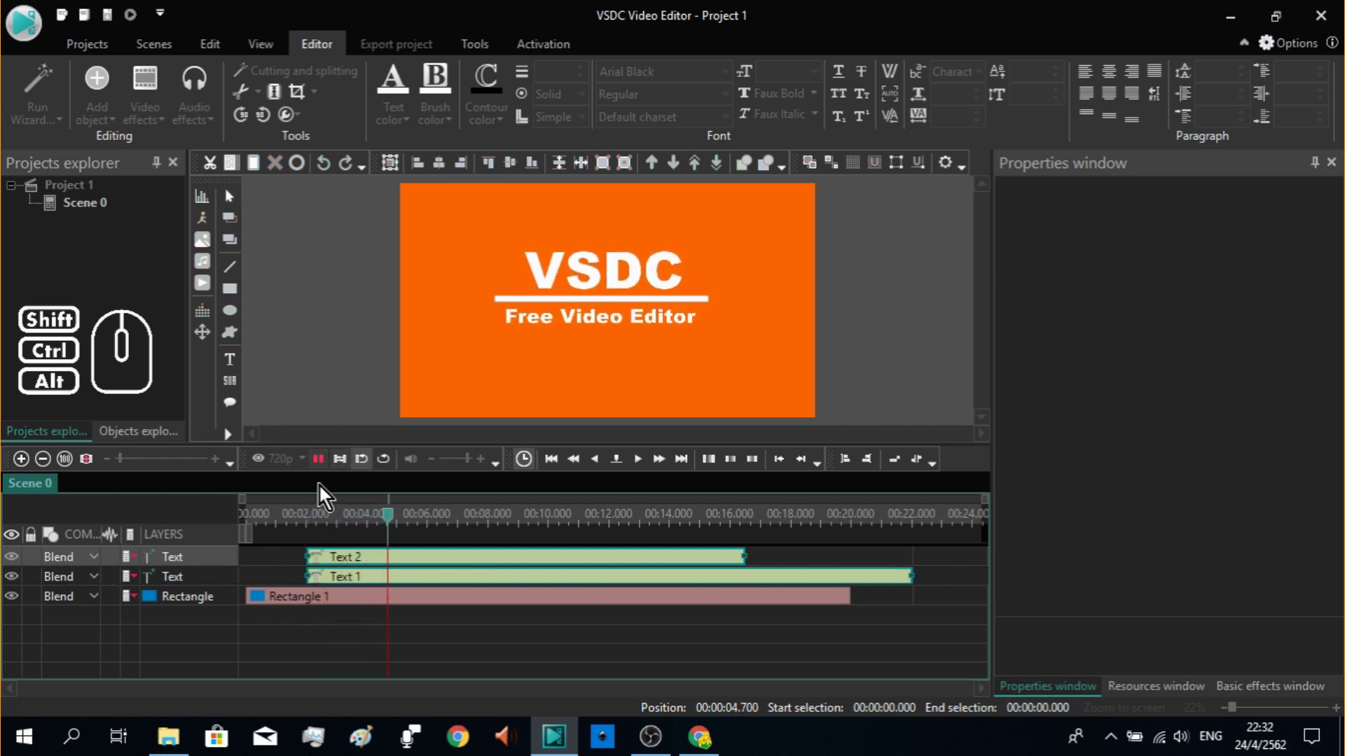
left_click(328, 469)
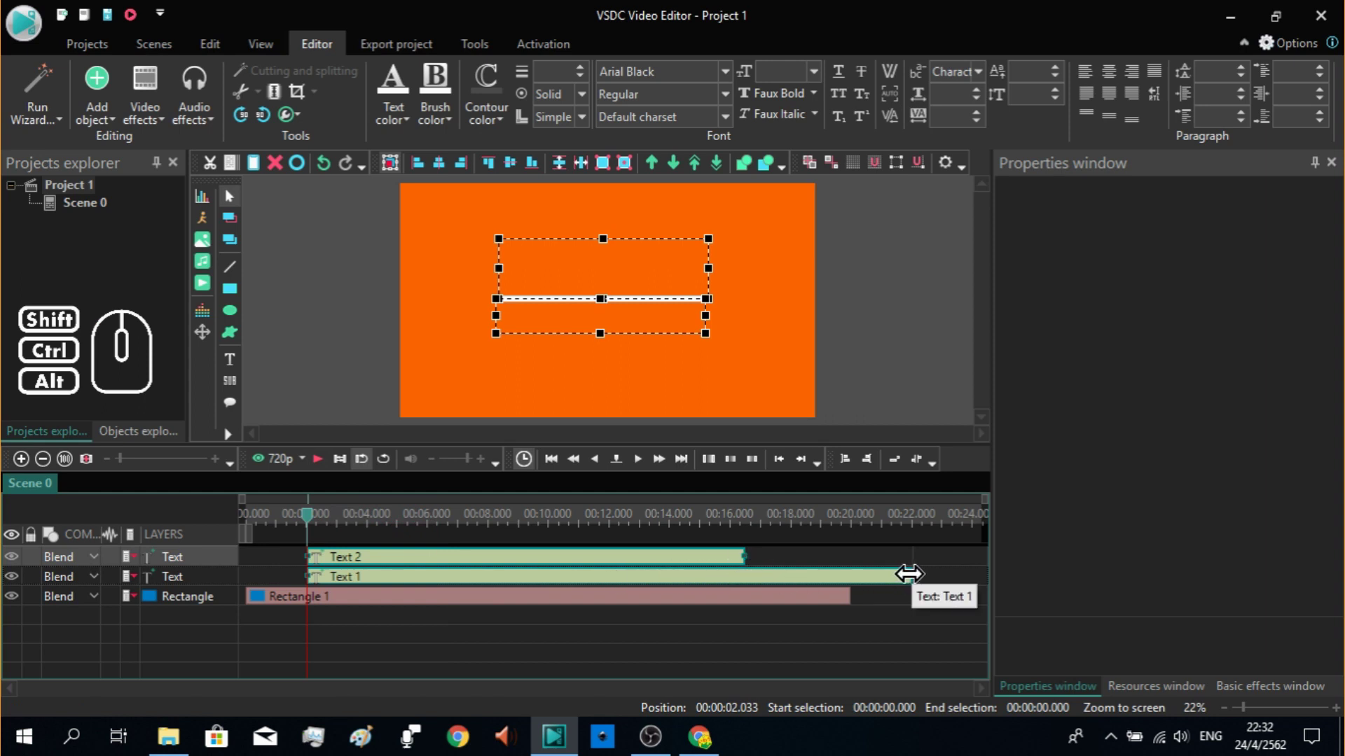
left_click(794, 565)
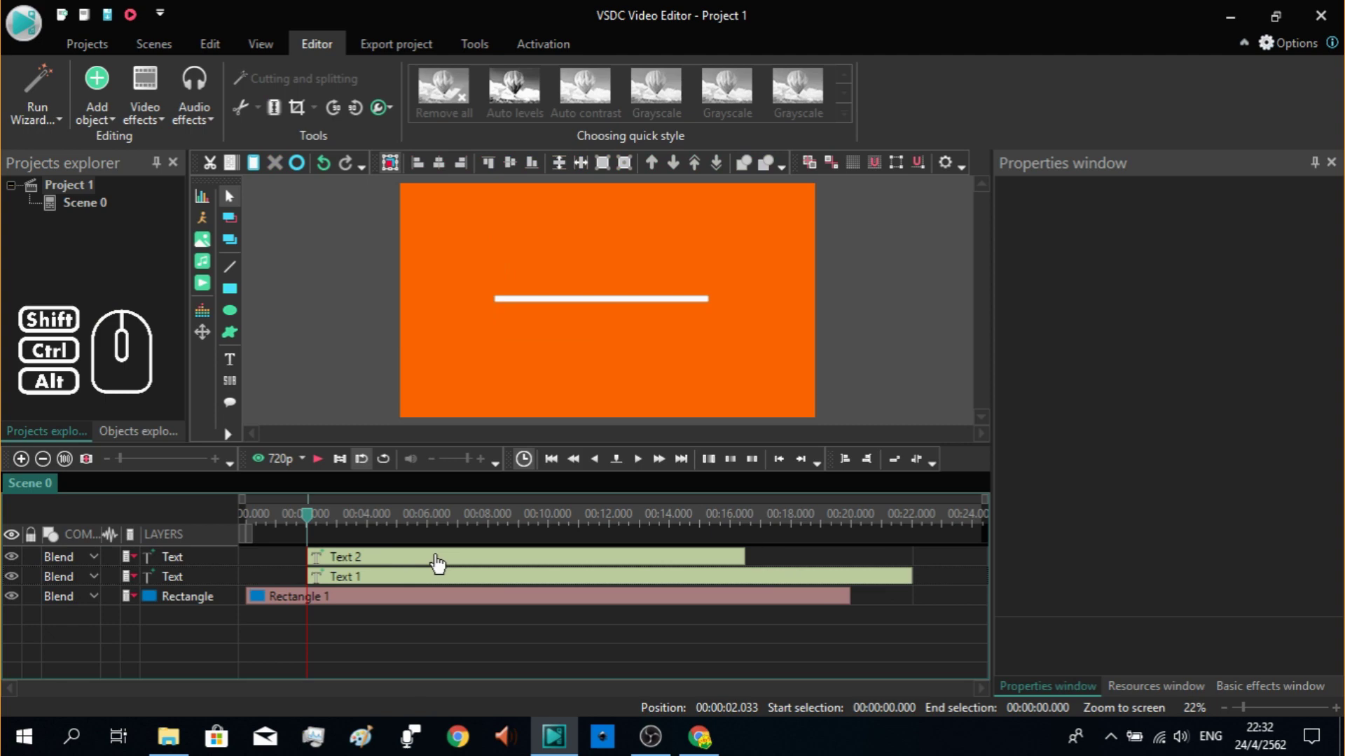
left_click(670, 470)
left_click(671, 470)
left_click(670, 470)
left_click(670, 470)
left_click(670, 470)
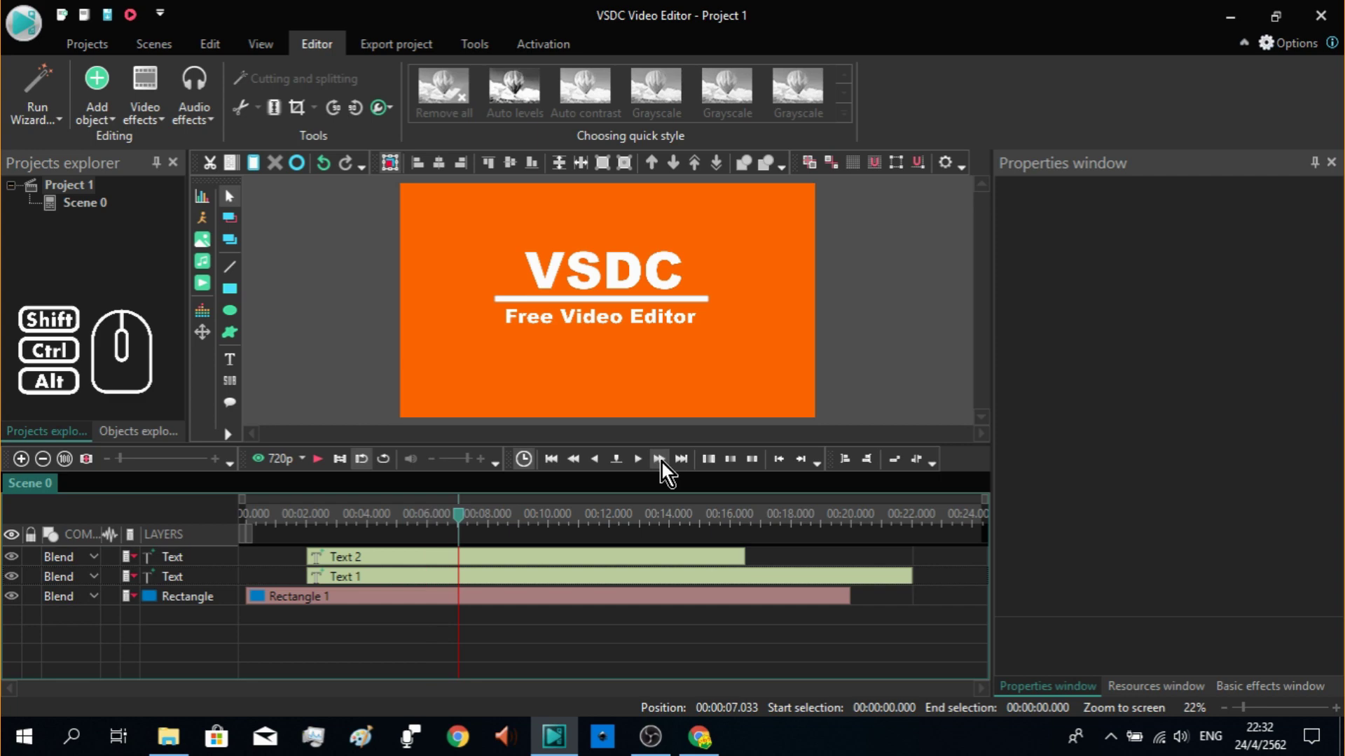
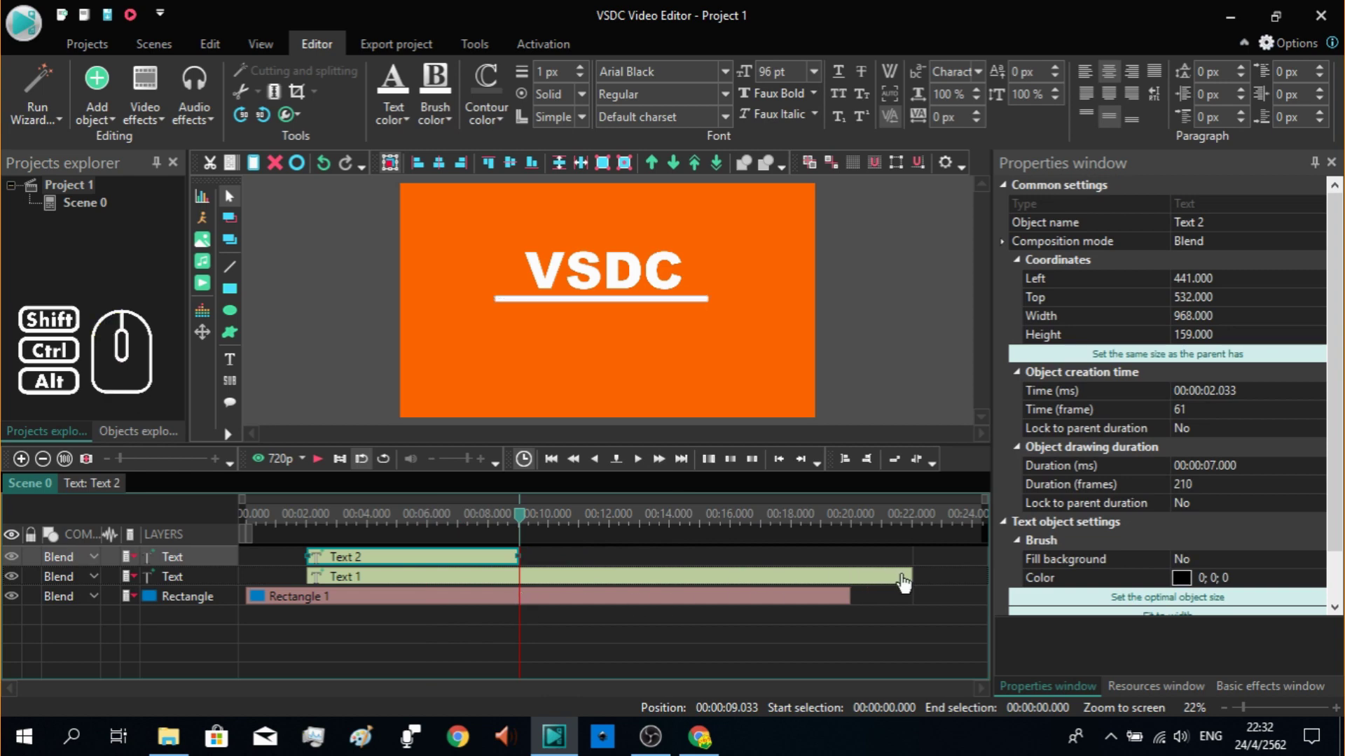
Step: Trim the VSDC title to end at 9 s and move the Rectangle layer above the texts
left_click_drag(915, 591, 525, 621)
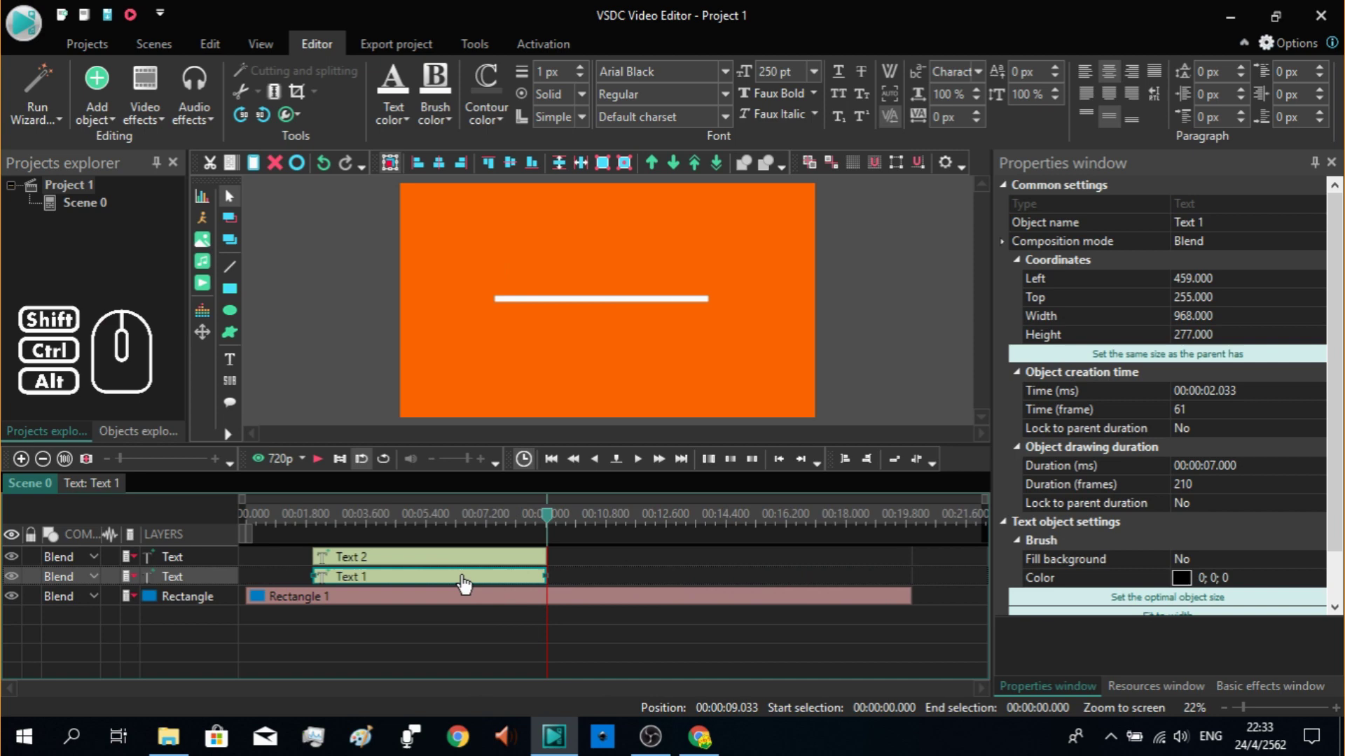
left_click(235, 606)
left_click_drag(229, 602, 237, 560)
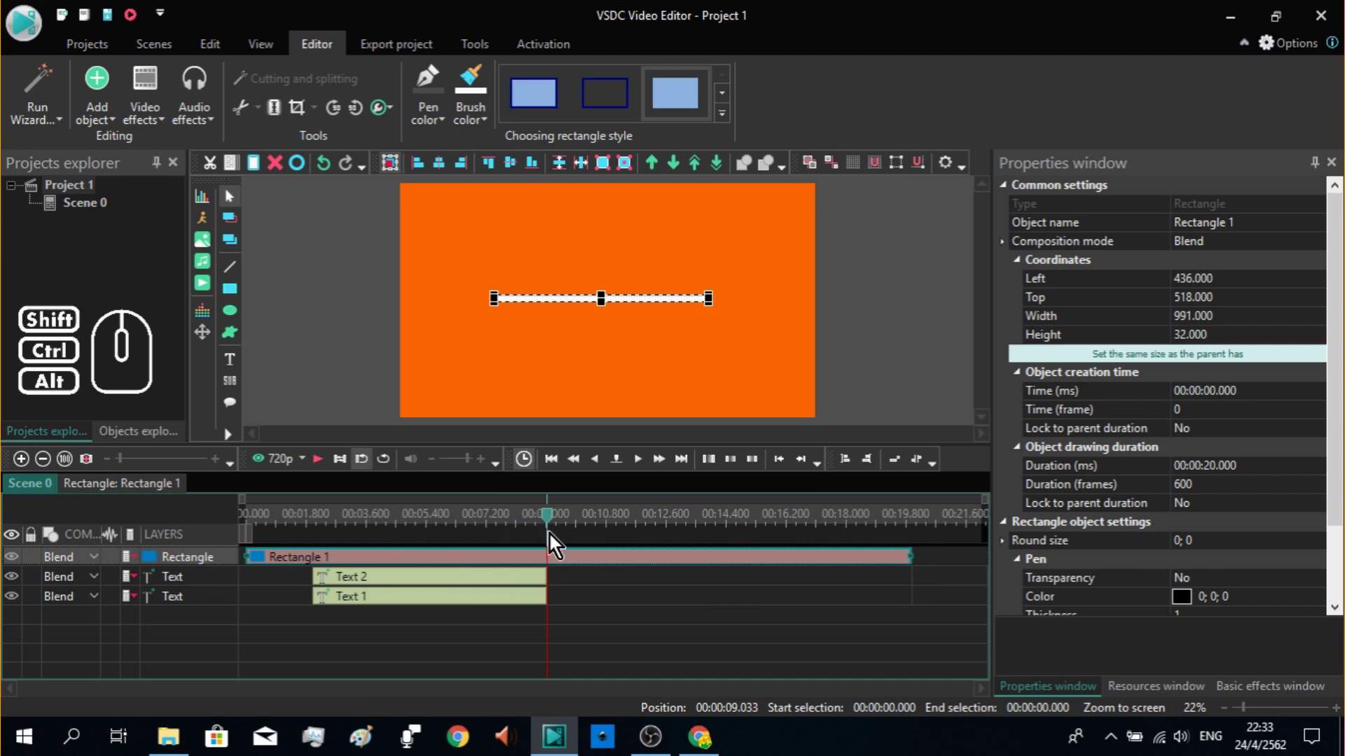
left_click(513, 589)
Step: Add a Push transition to the Free Video Editor text positioned To scene end
double_click(240, 582)
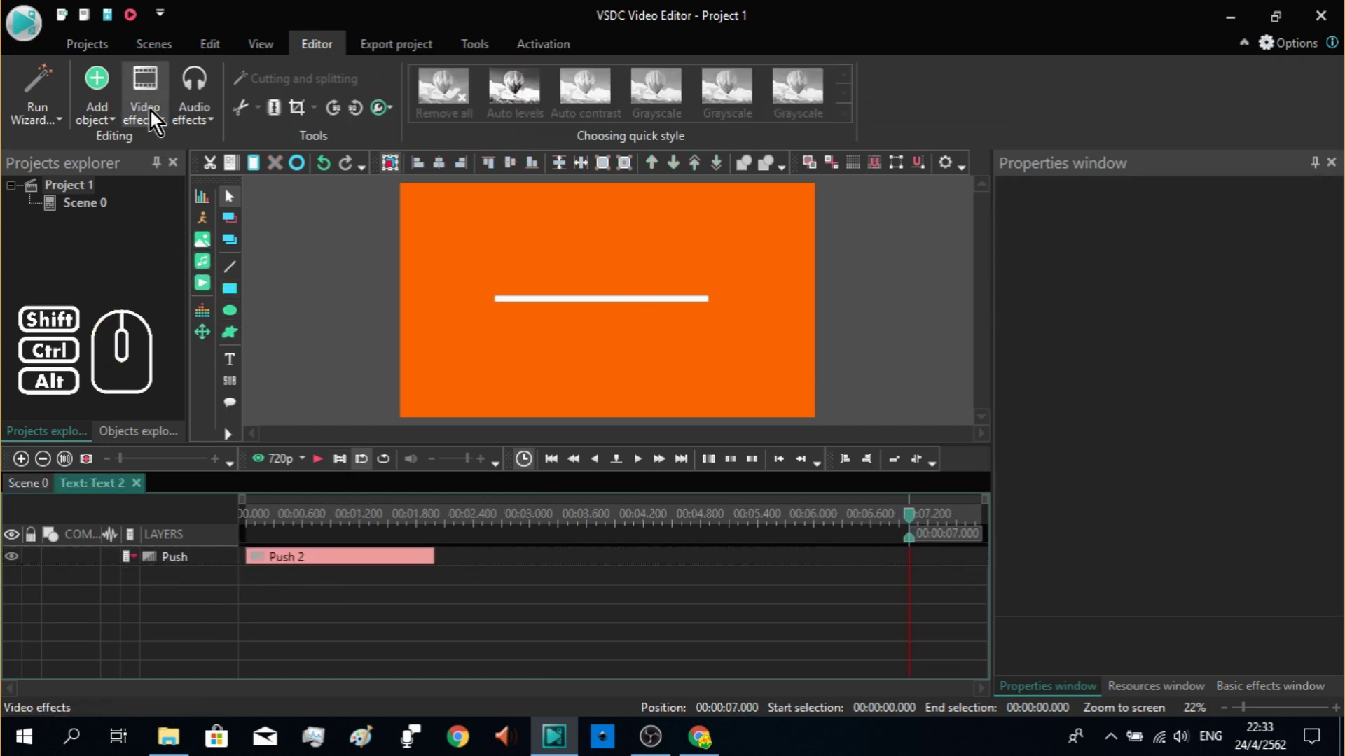
left_click(156, 116)
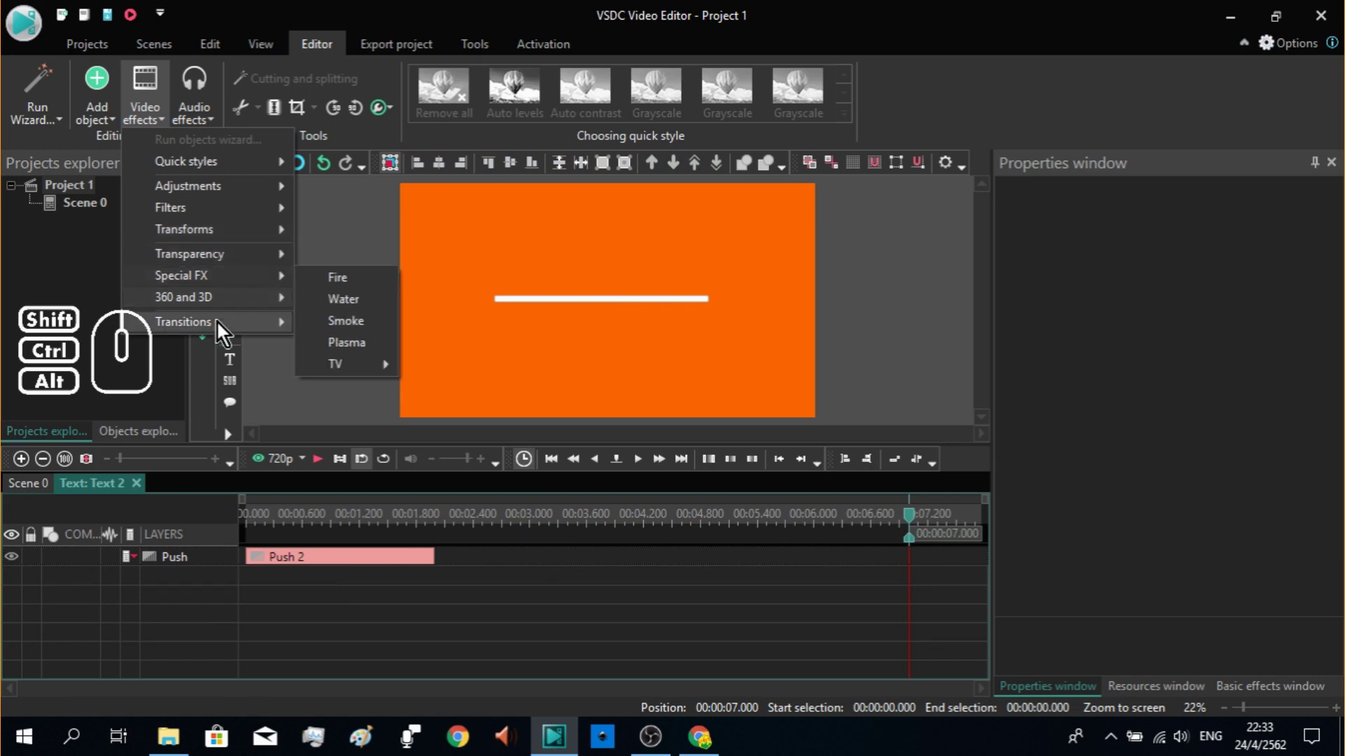
left_click(348, 377)
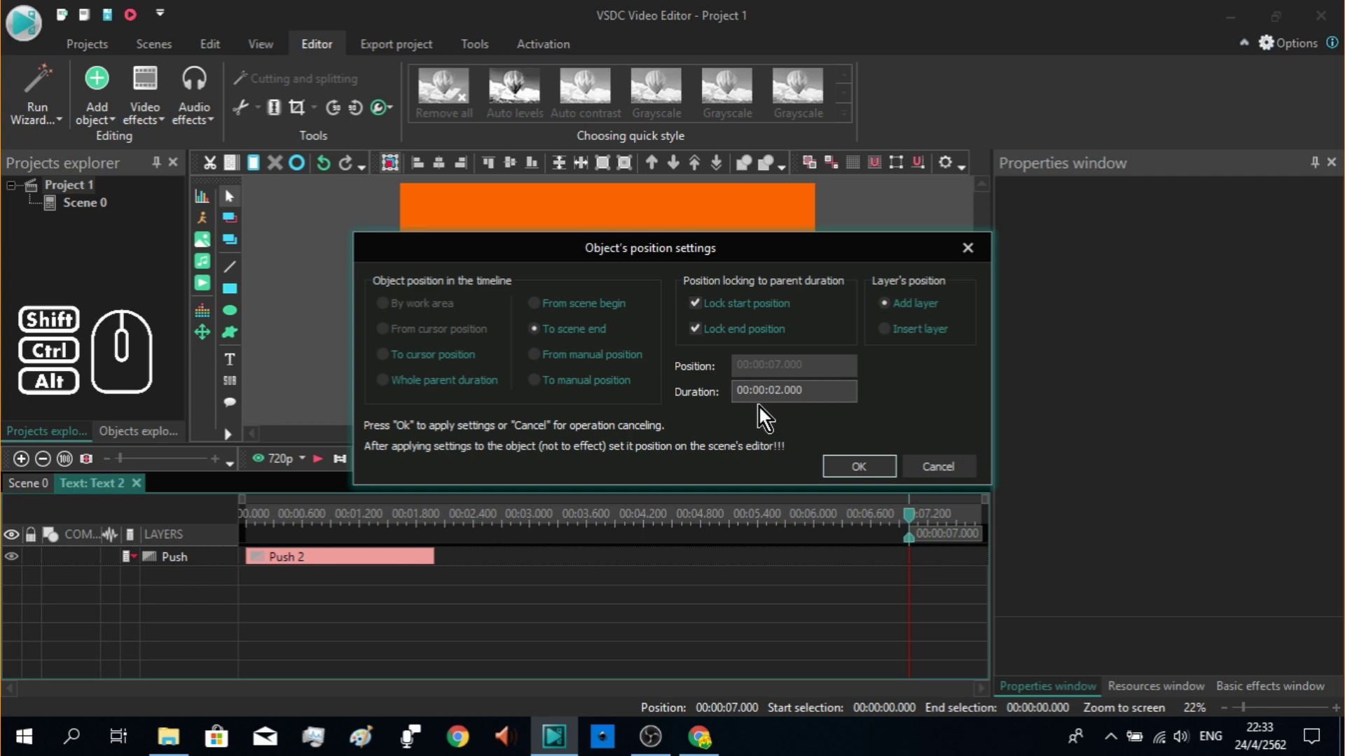
left_click(865, 478)
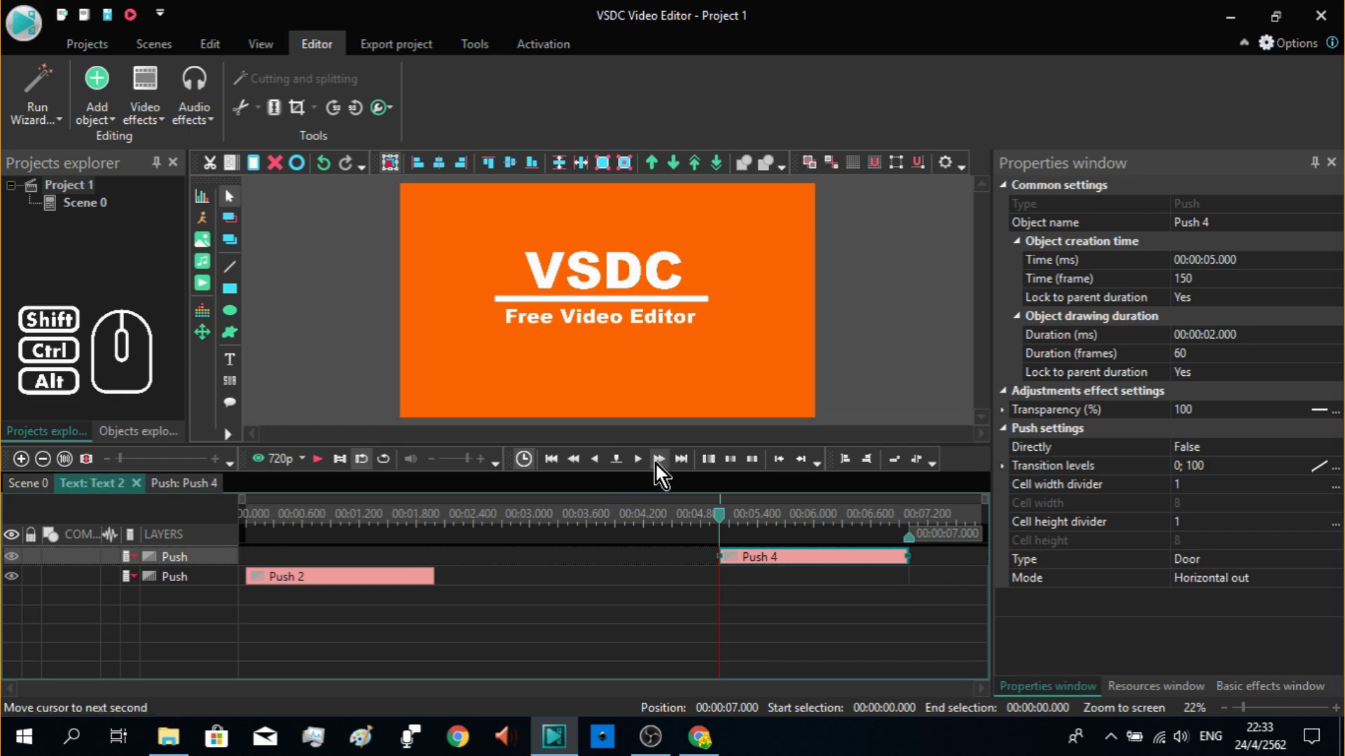
Step: Set the ending transition Type to Side with Mode Bottom to top
left_click(661, 470)
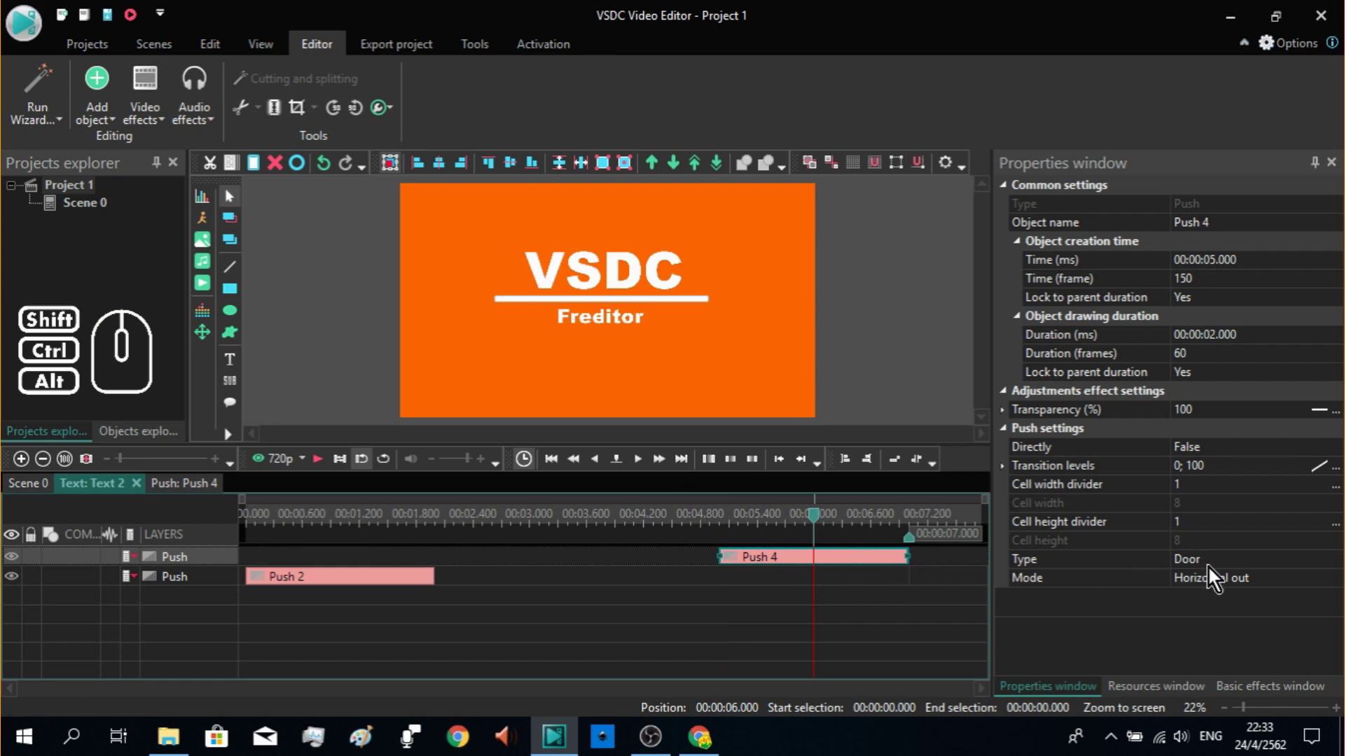
double_click(1238, 568)
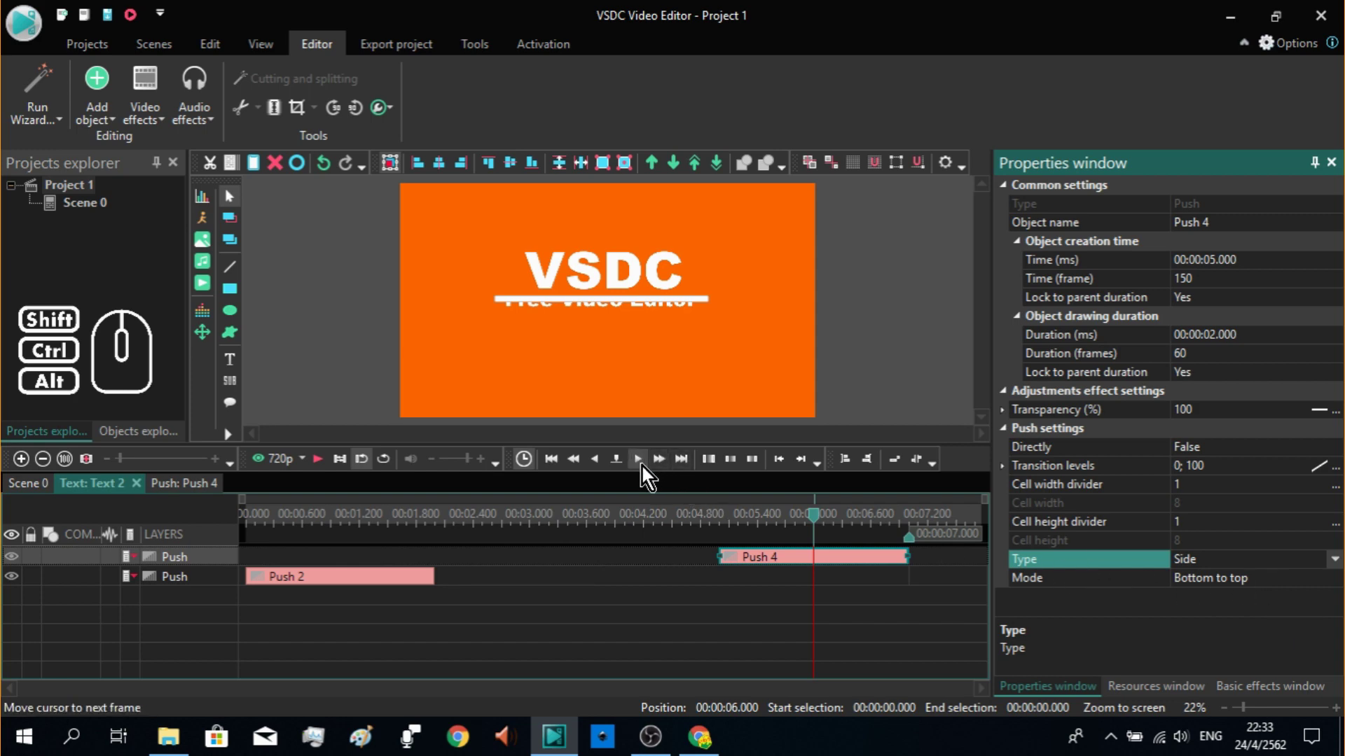
left_click(647, 472)
left_click(647, 472)
double_click(647, 472)
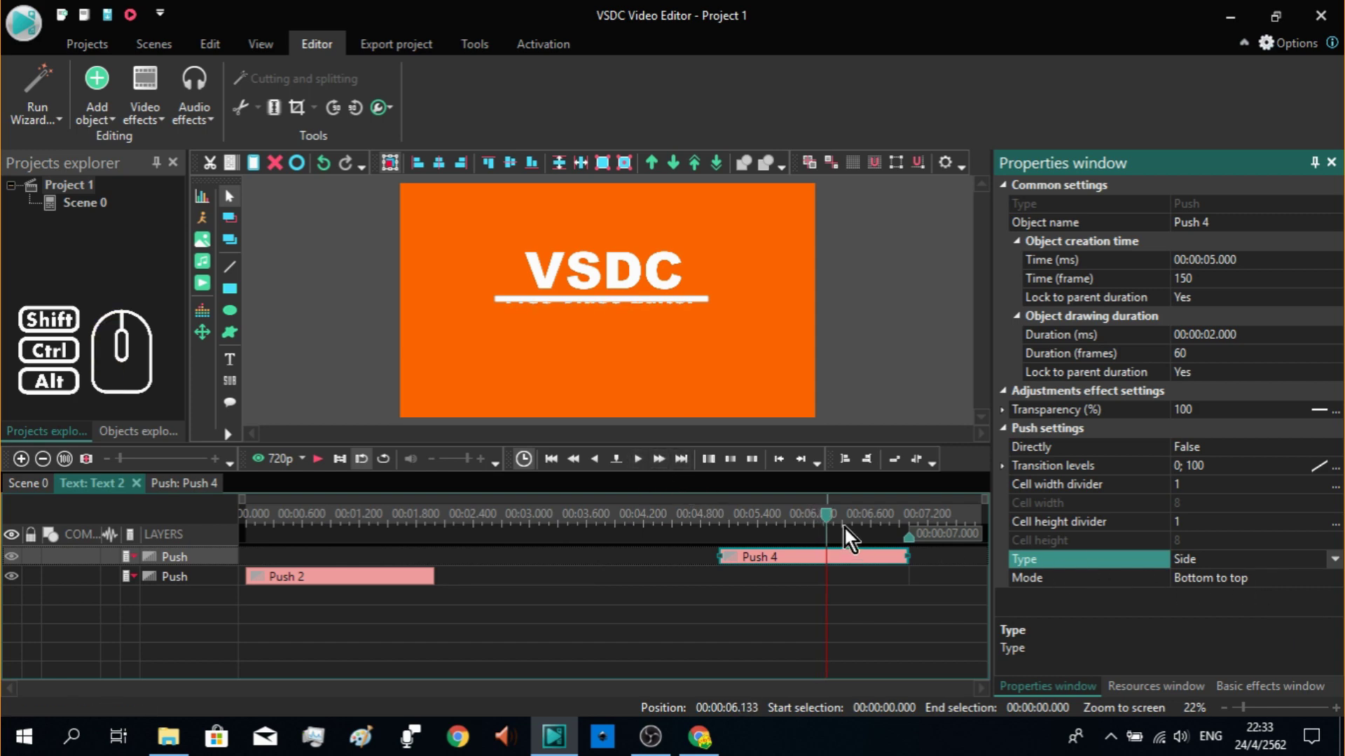
Step: Scrub and step through the ending push to check it, then return to the Scene 0 timeline
left_click_drag(829, 525, 766, 533)
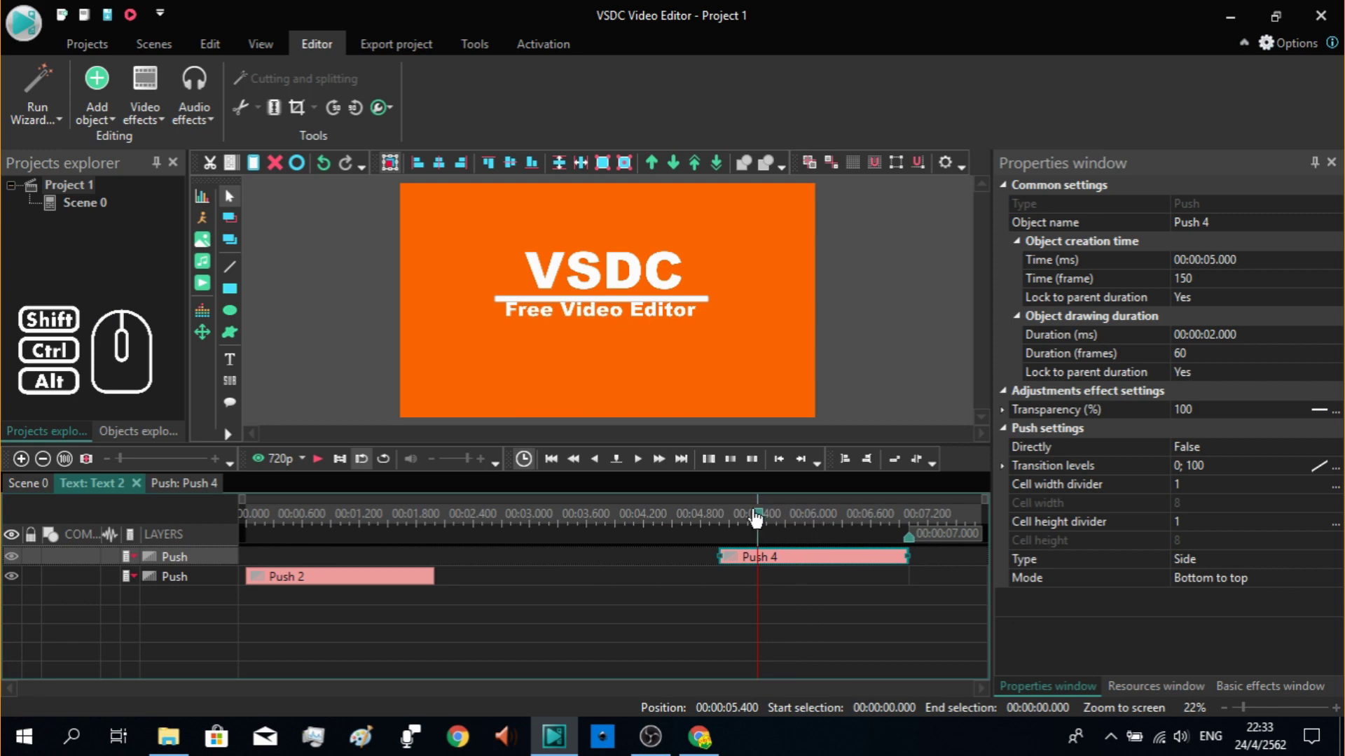
left_click(647, 470)
left_click(647, 470)
left_click(647, 470)
left_click(647, 470)
left_click(646, 470)
left_click(646, 470)
double_click(647, 470)
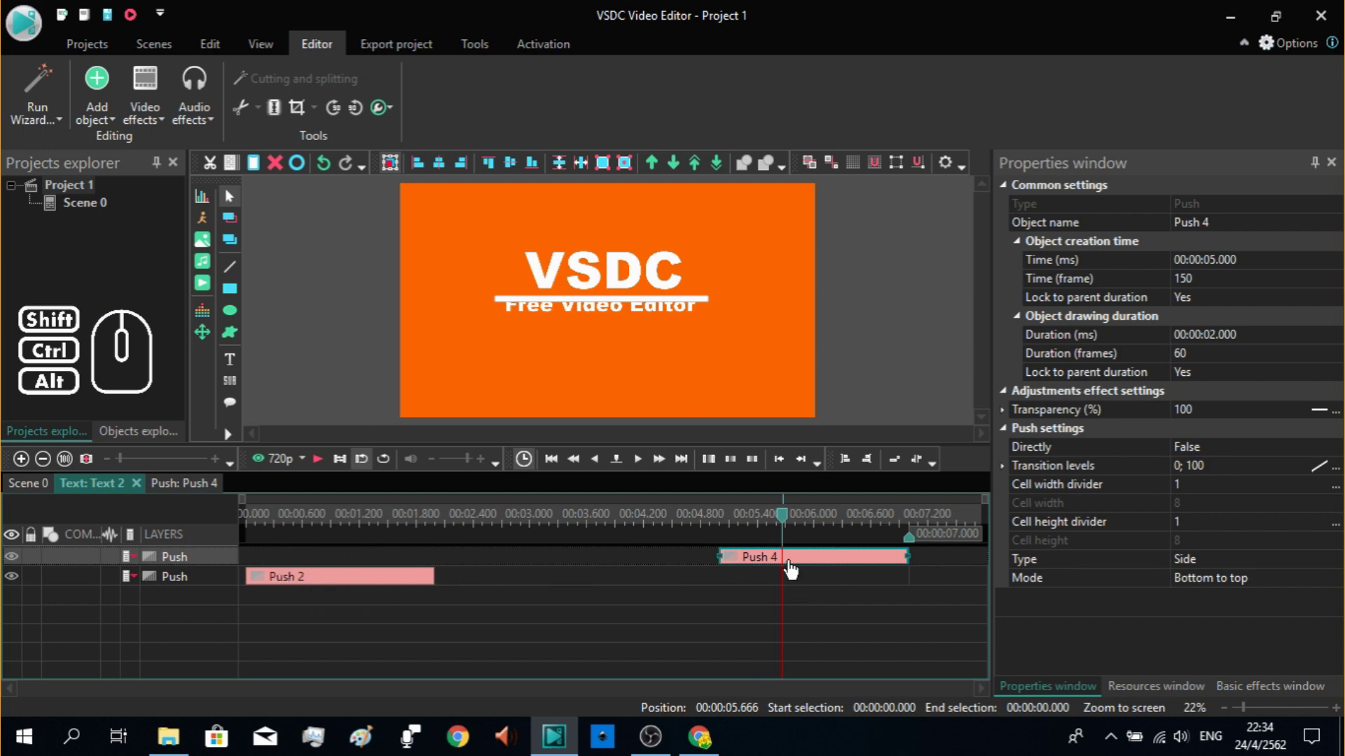
left_click_drag(792, 524, 817, 527)
left_click(648, 467)
left_click(648, 467)
left_click(649, 467)
double_click(649, 467)
left_click(693, 585)
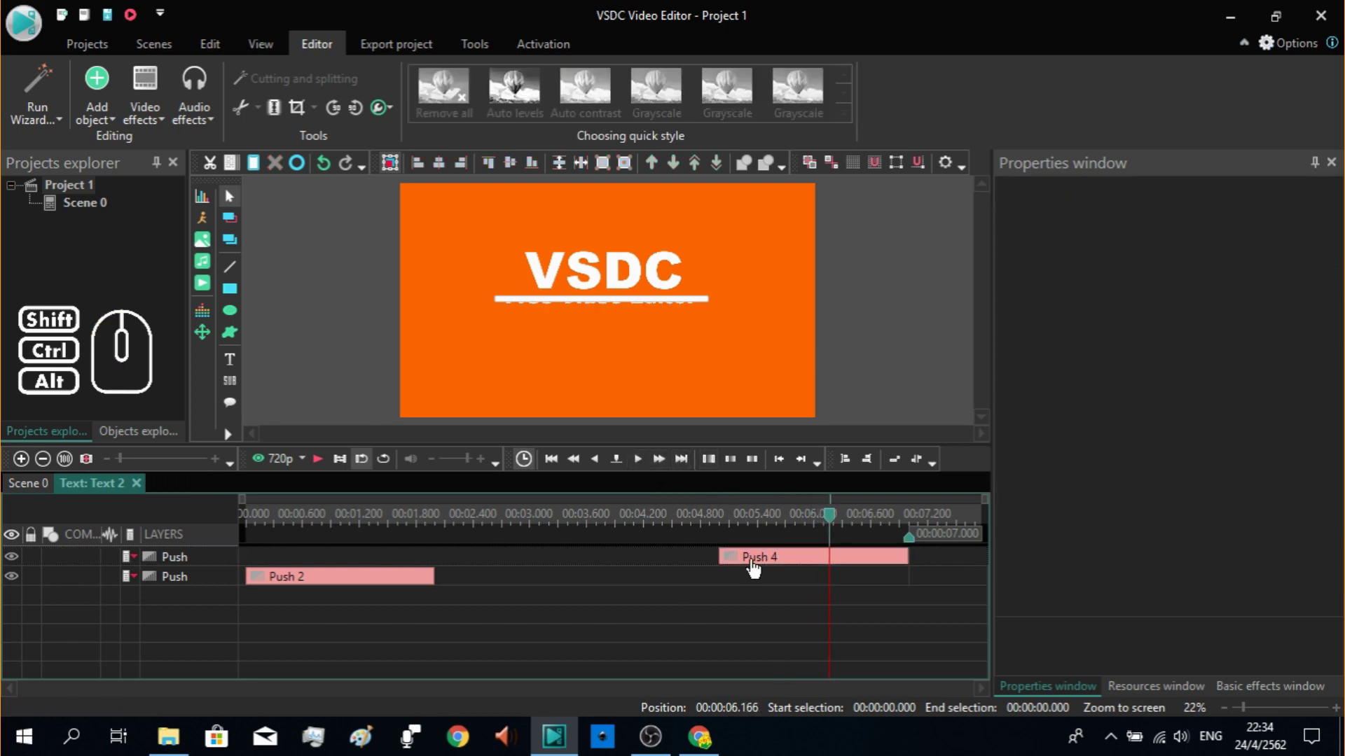
left_click(755, 570)
left_click(668, 580)
left_click(797, 565)
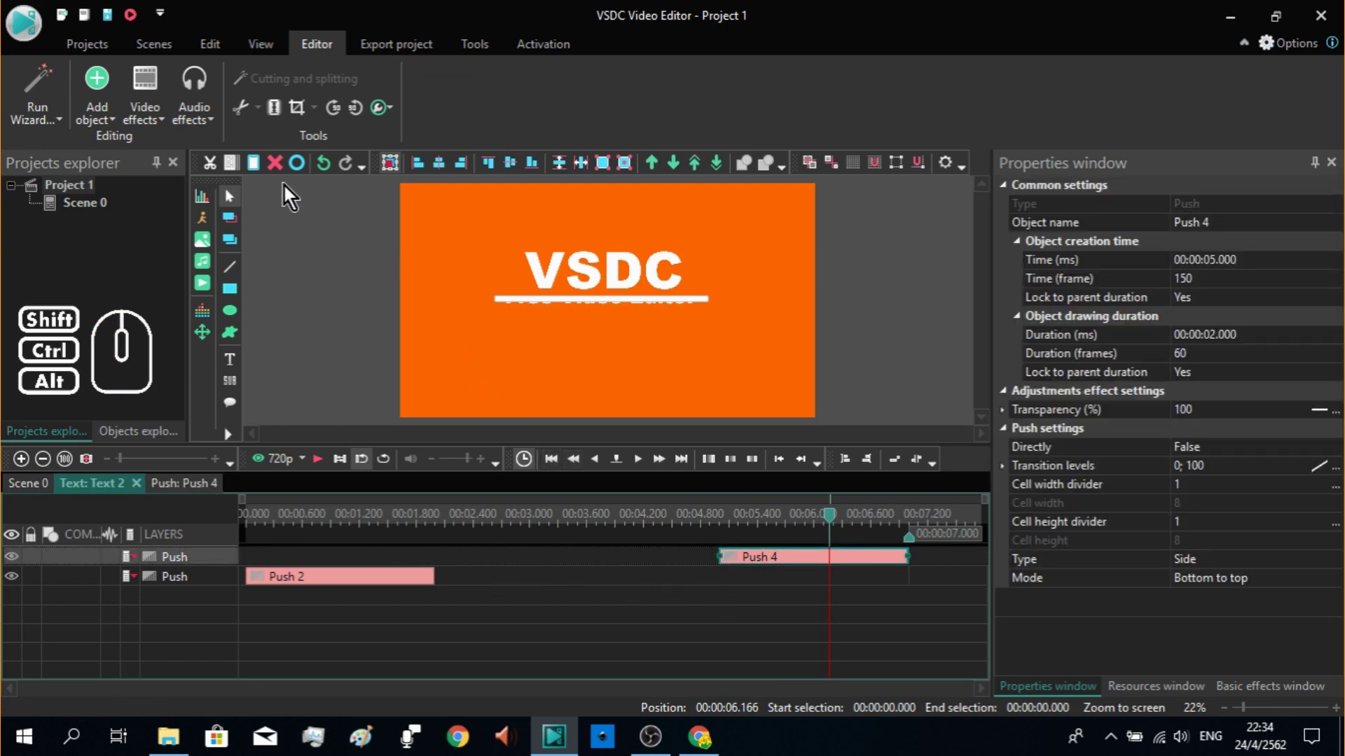
left_click(248, 176)
left_click(39, 488)
Step: Add an end Push transition to the VSDC title running top to bottom, then return to the scene
double_click(216, 598)
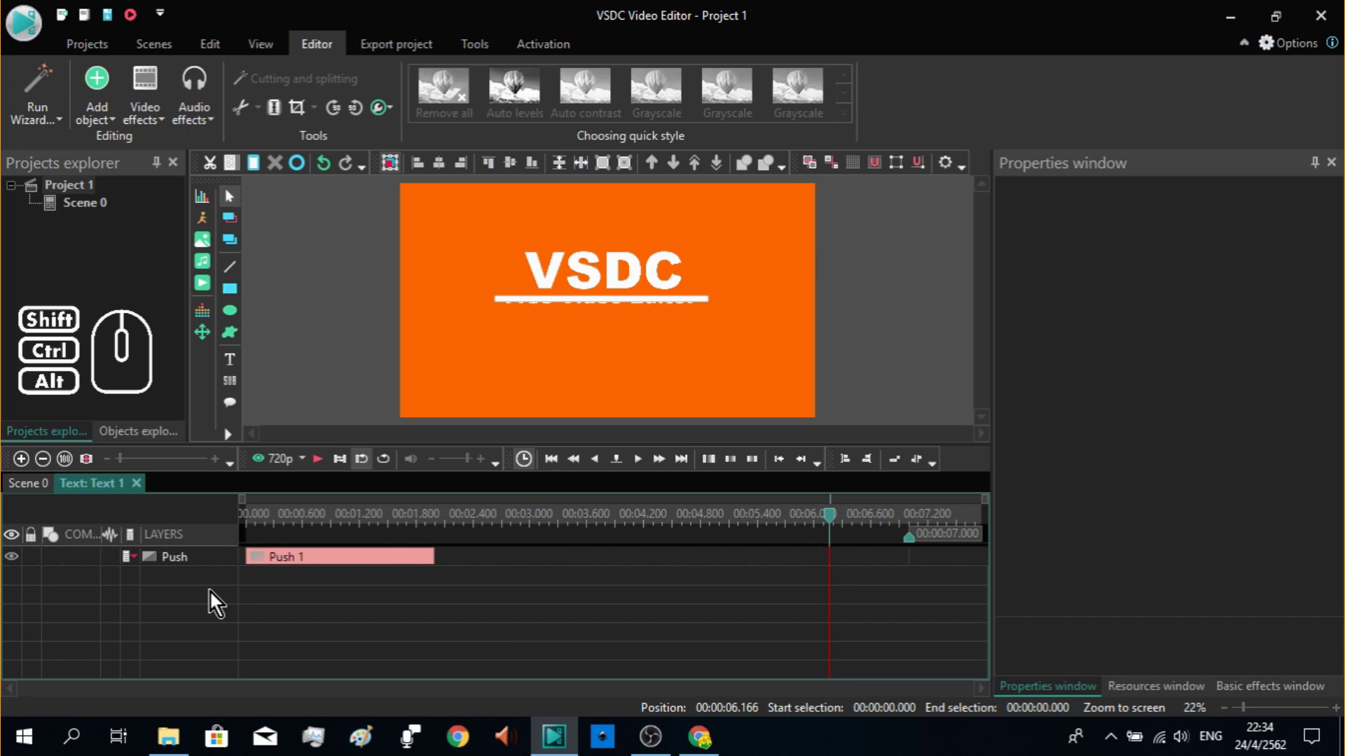
left_click(262, 173)
left_click(749, 624)
left_click(781, 569)
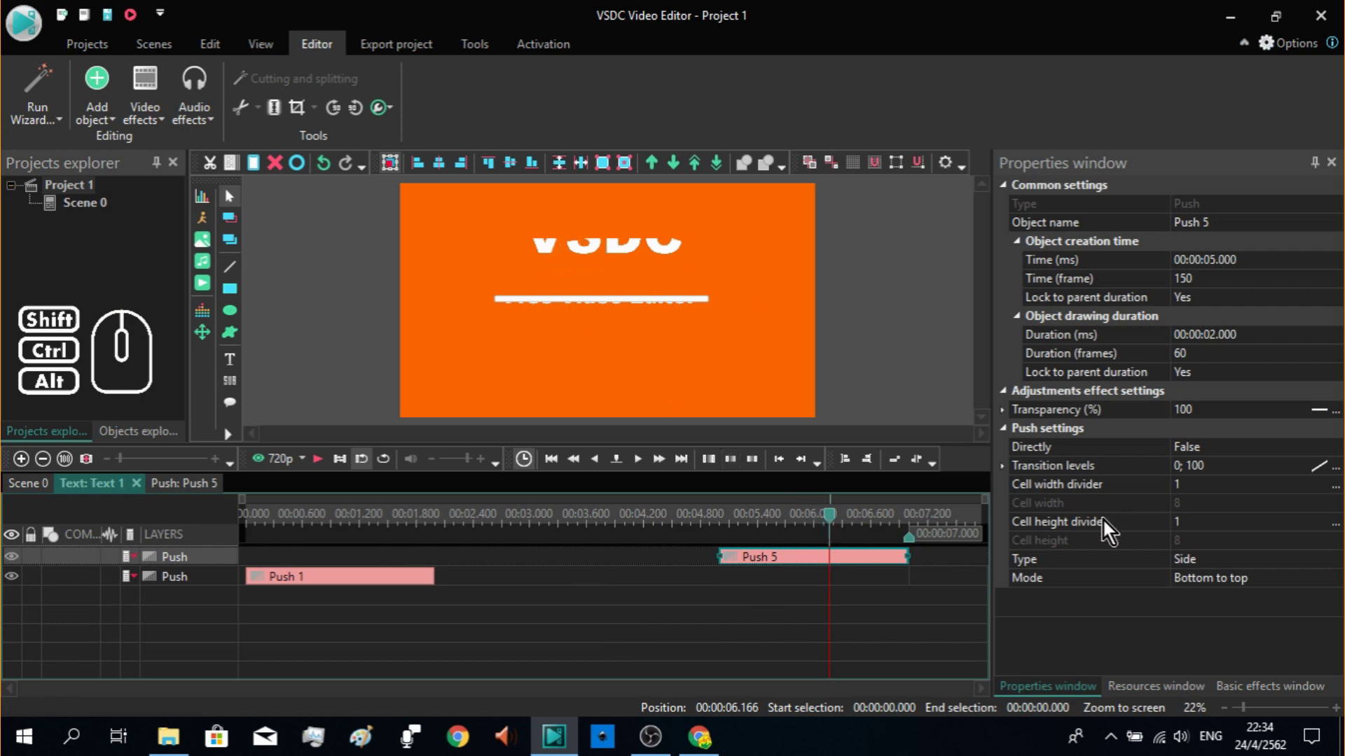
double_click(1274, 584)
left_click_drag(836, 525, 696, 530)
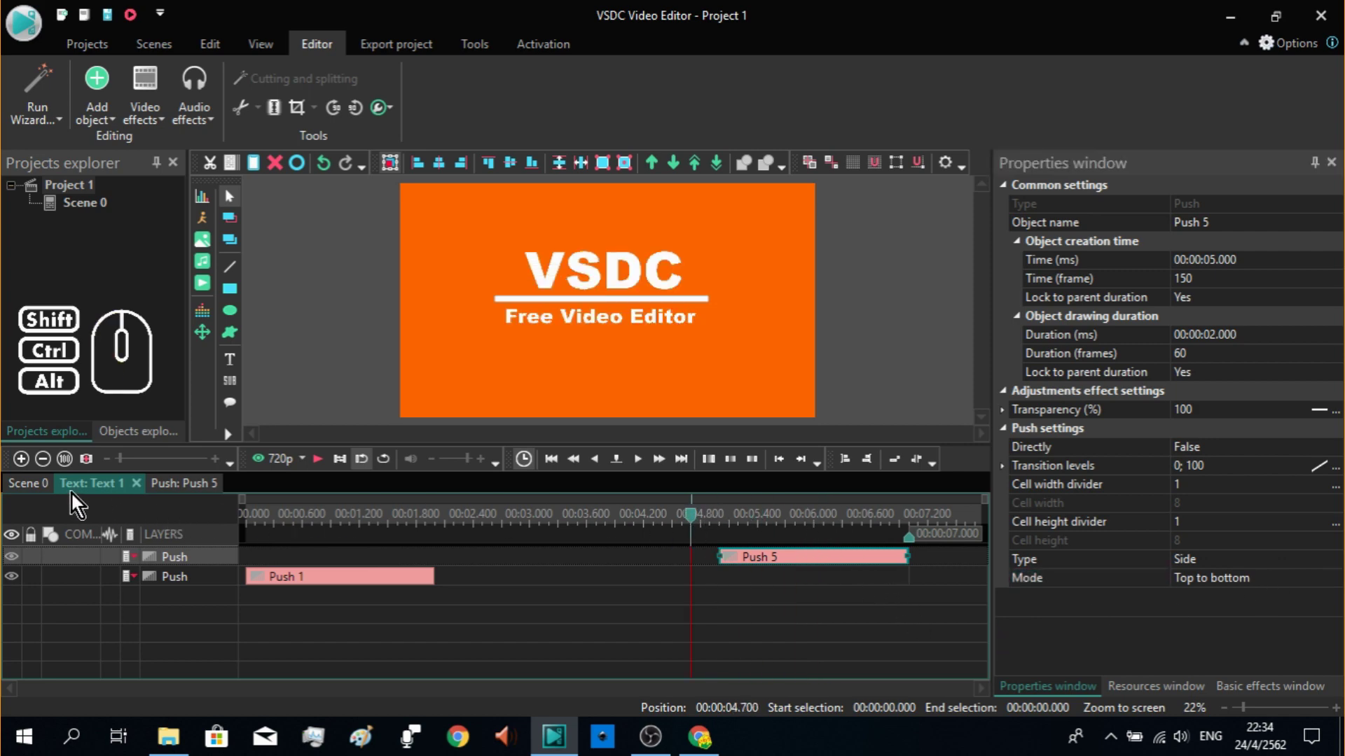
left_click(43, 495)
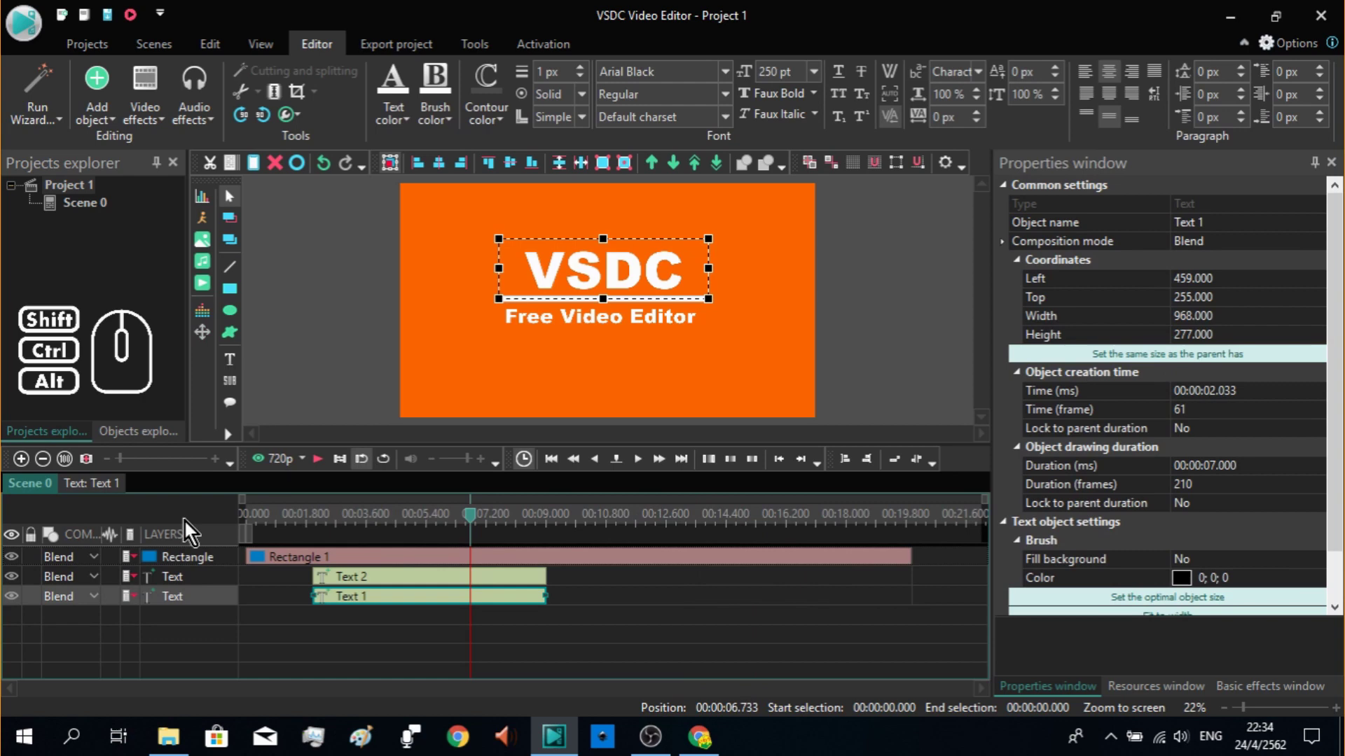
left_click(454, 569)
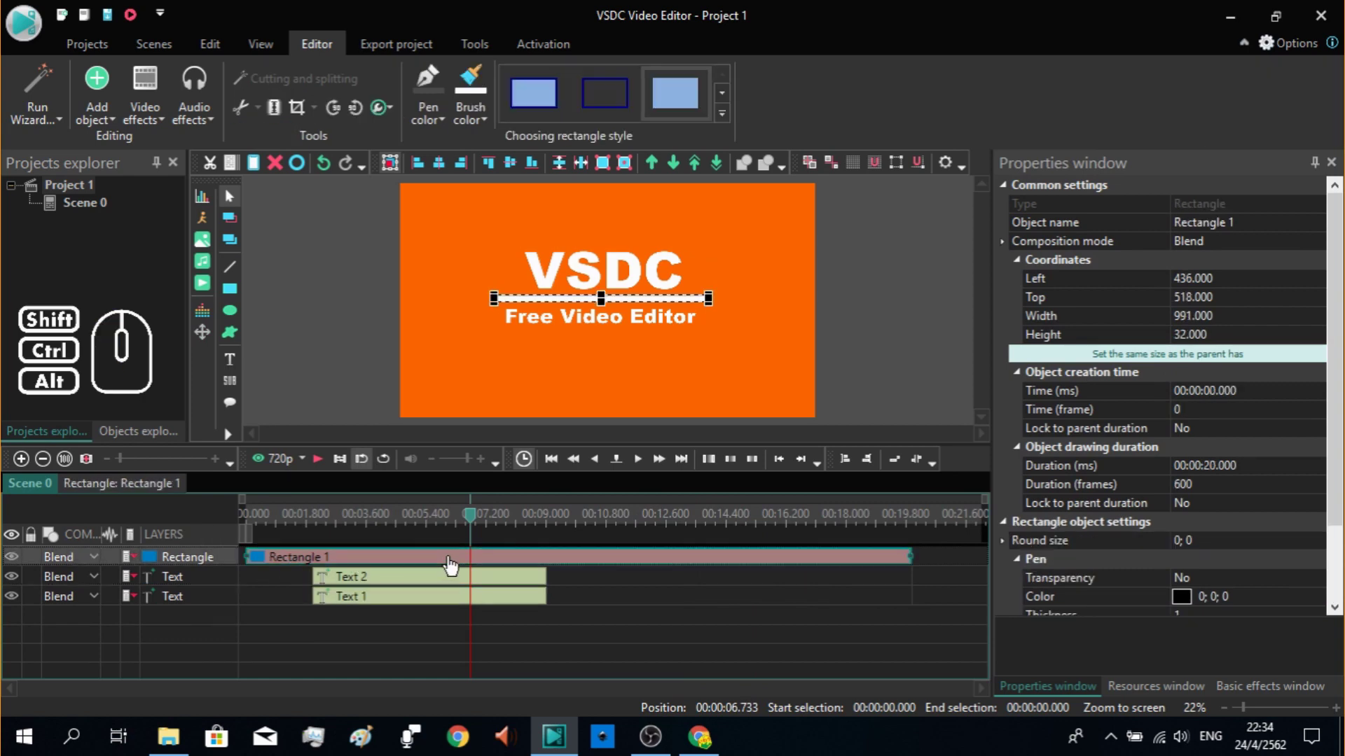
Step: Add a Push transition at the end of the Rectangle 1 clip
double_click(227, 563)
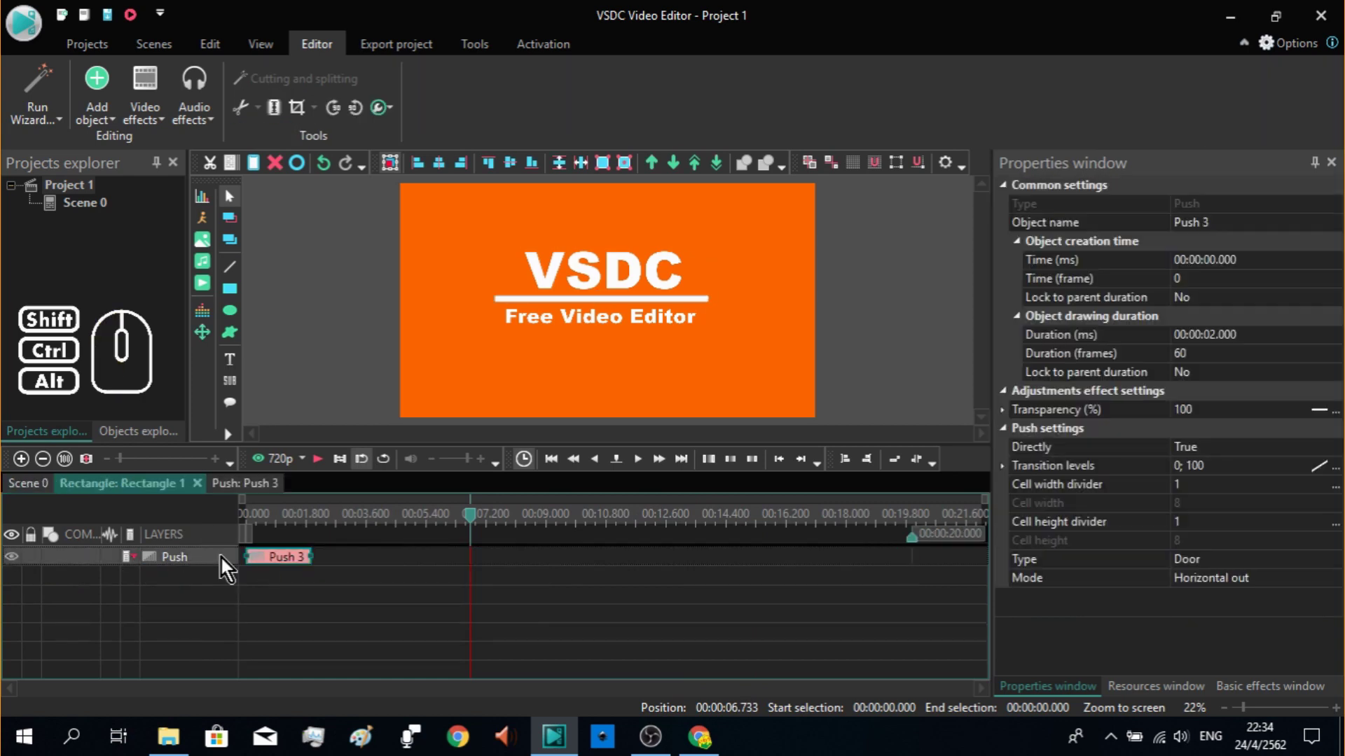
left_click(304, 584)
left_click(282, 568)
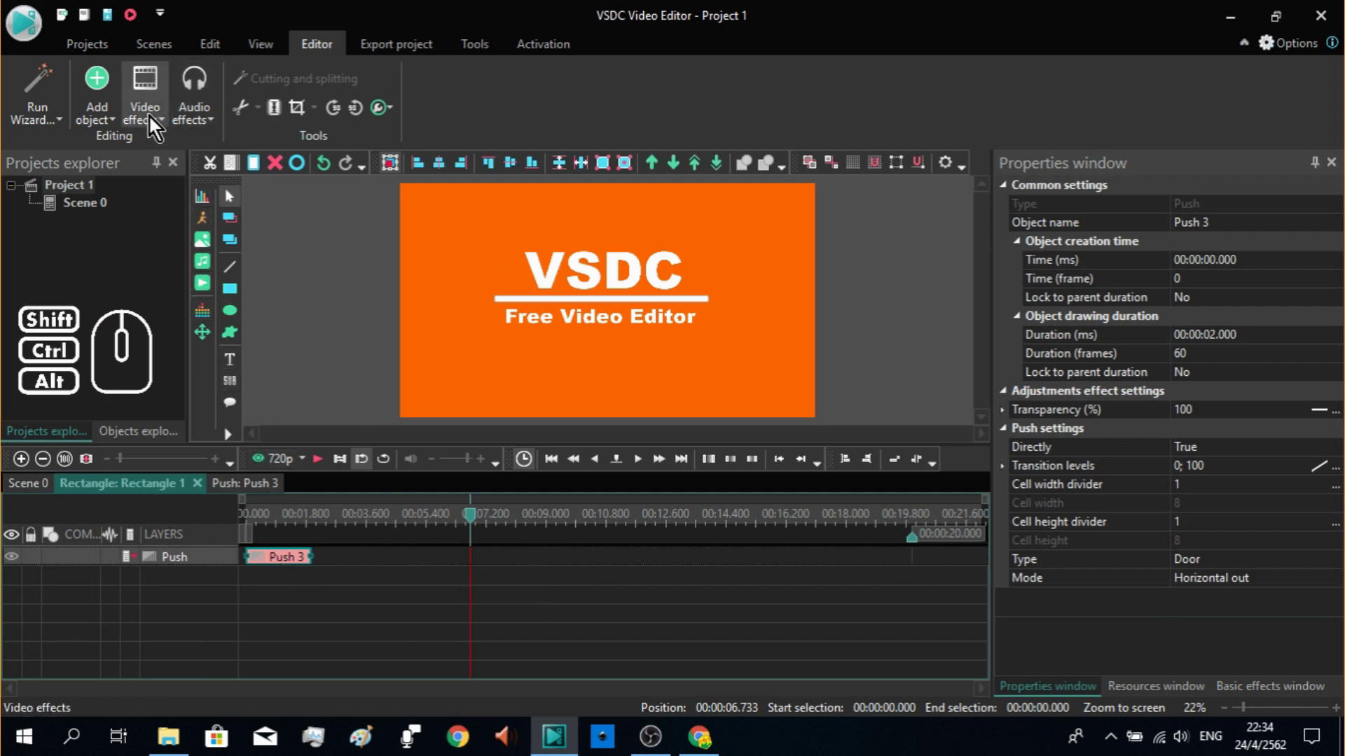
left_click(155, 122)
left_click(230, 325)
left_click(367, 377)
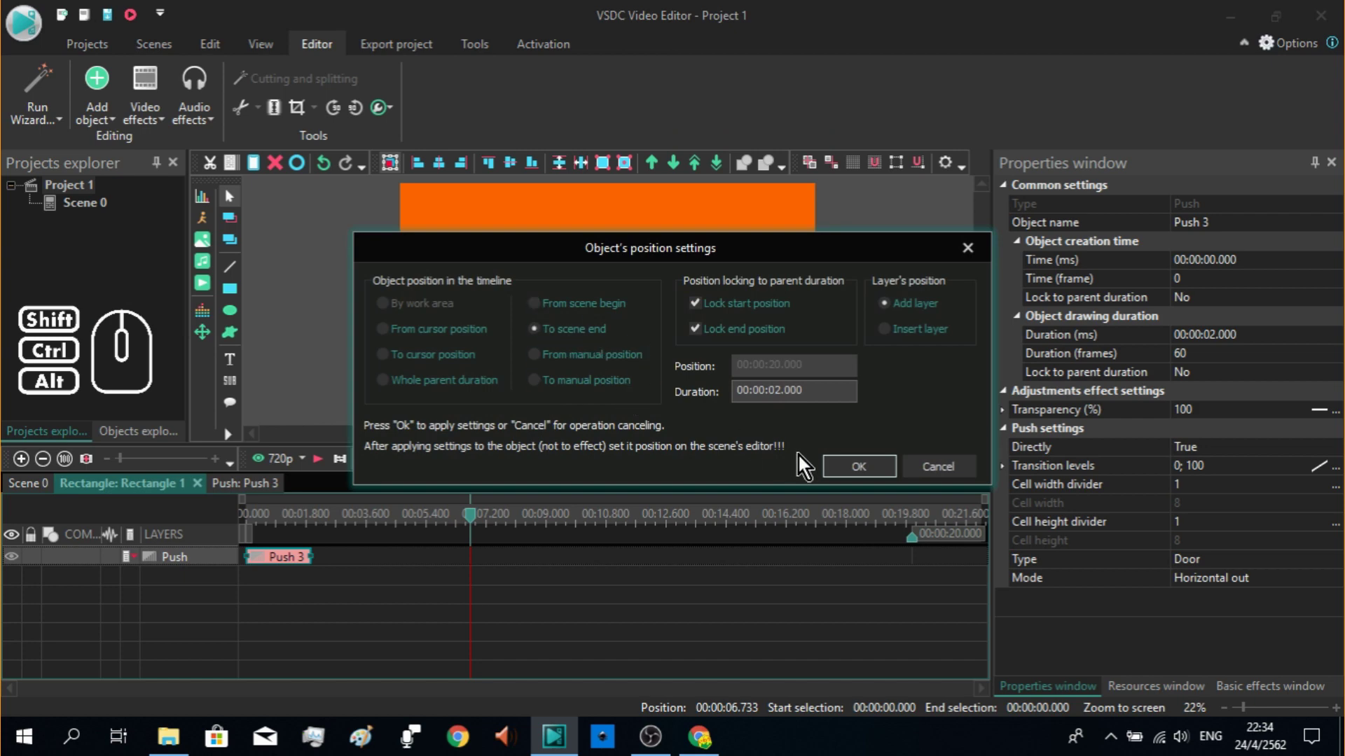
left_click(856, 472)
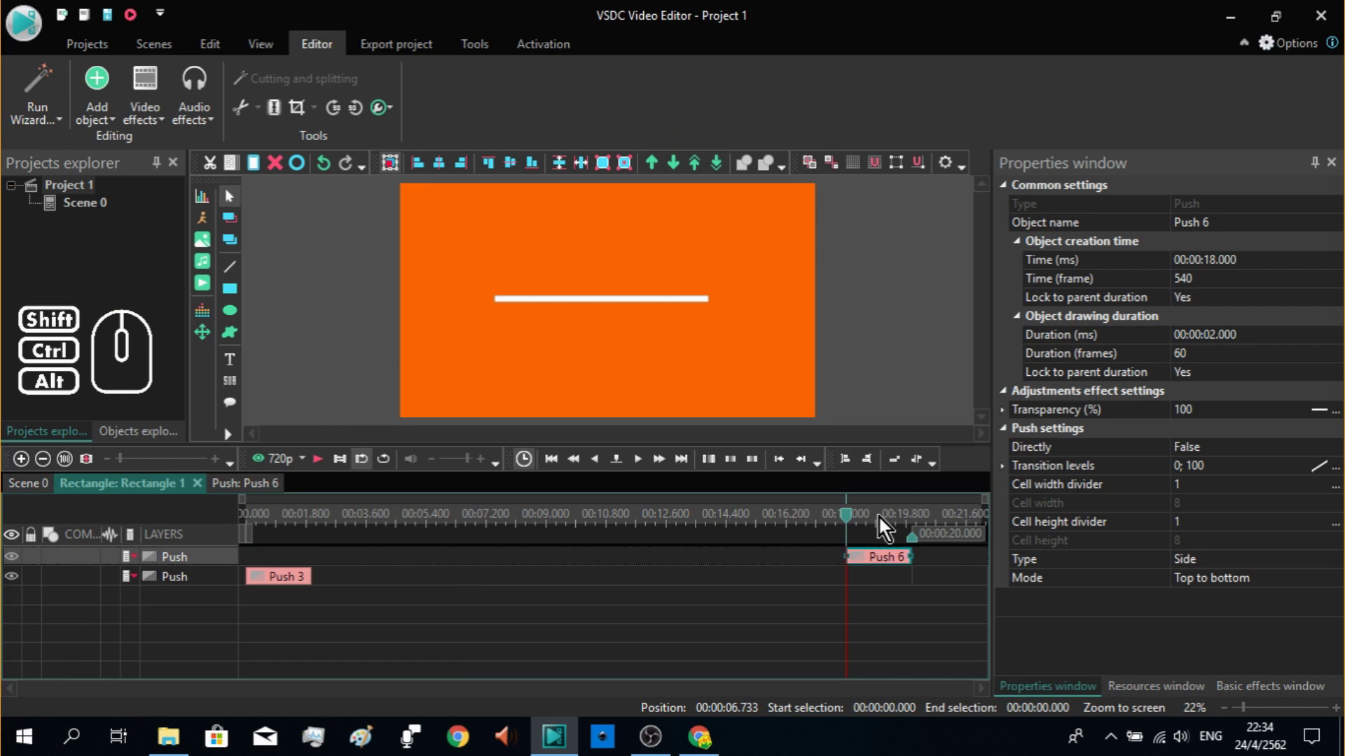
Step: Set the closing push to Door, Horizontal out, preview it, and return to the scene timeline
left_click(666, 462)
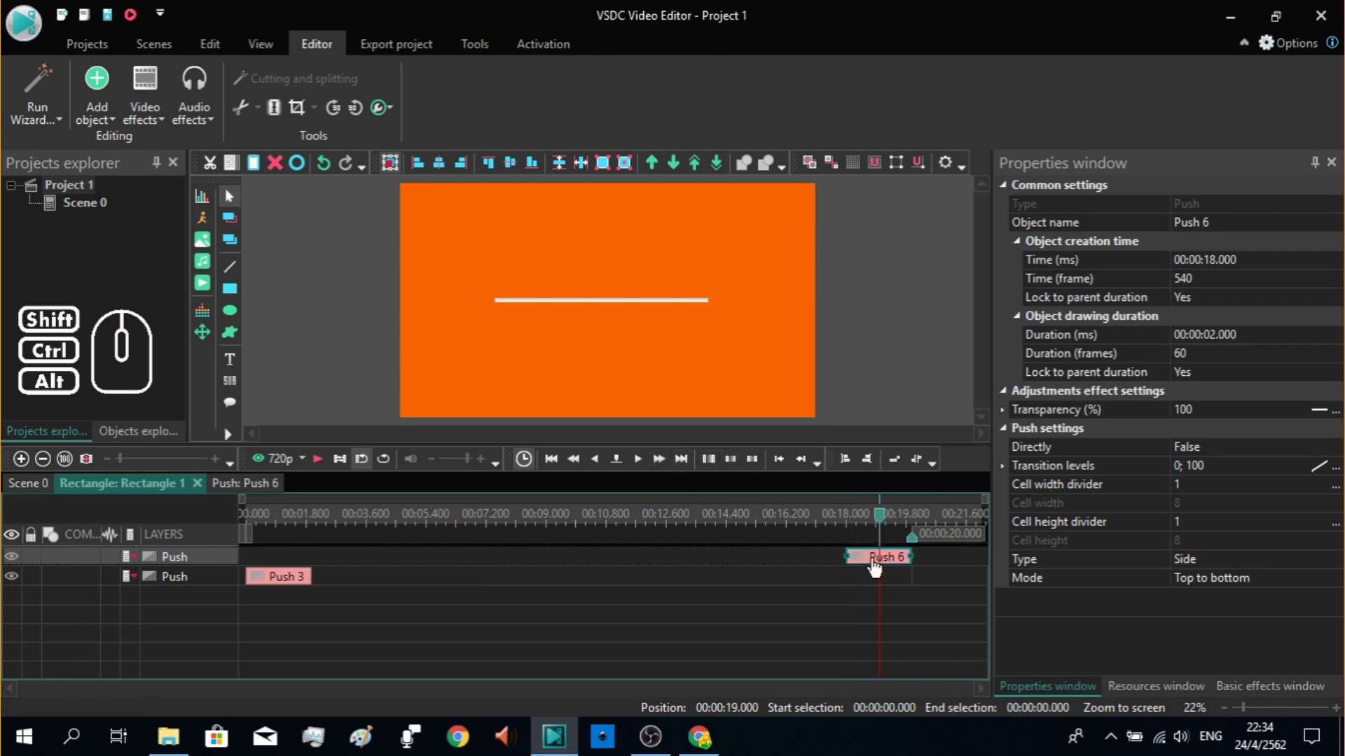
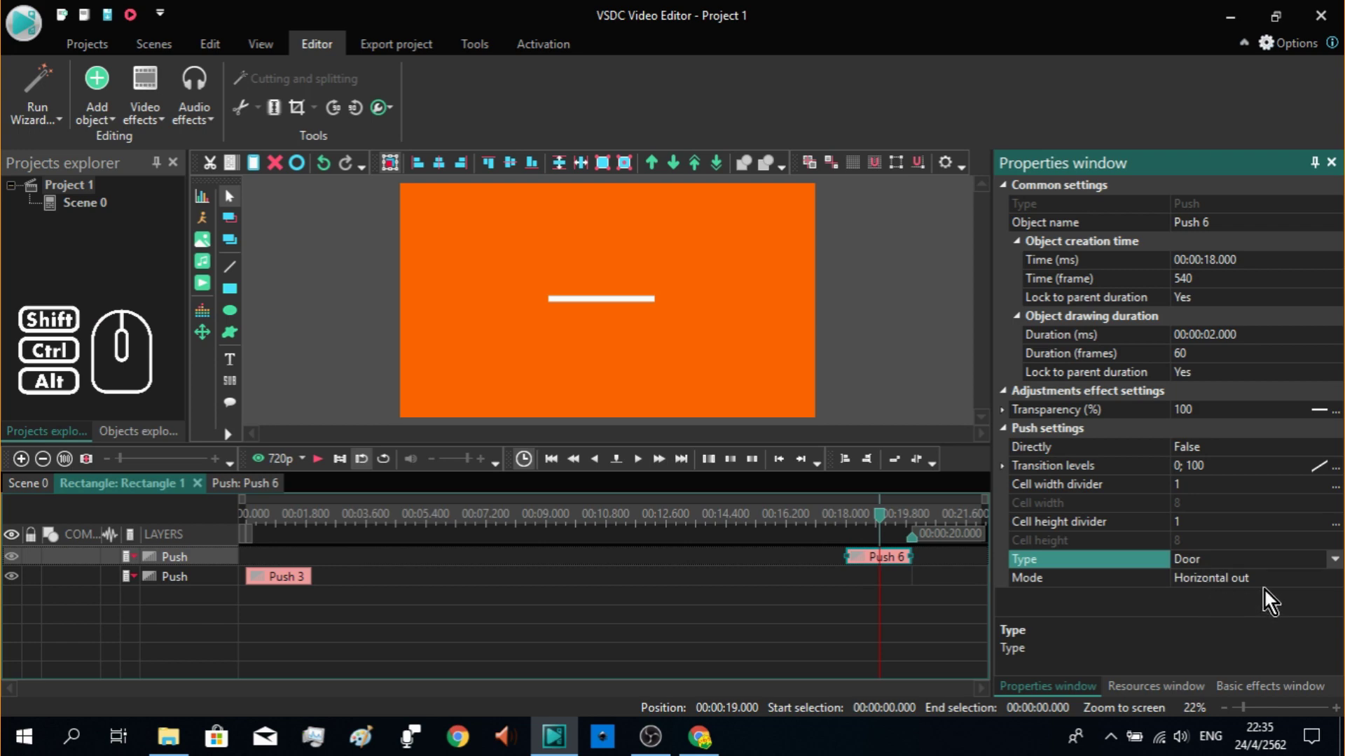
left_click(640, 465)
left_click(640, 465)
left_click(640, 465)
left_click(640, 465)
left_click(640, 465)
left_click(640, 465)
left_click(640, 465)
double_click(640, 465)
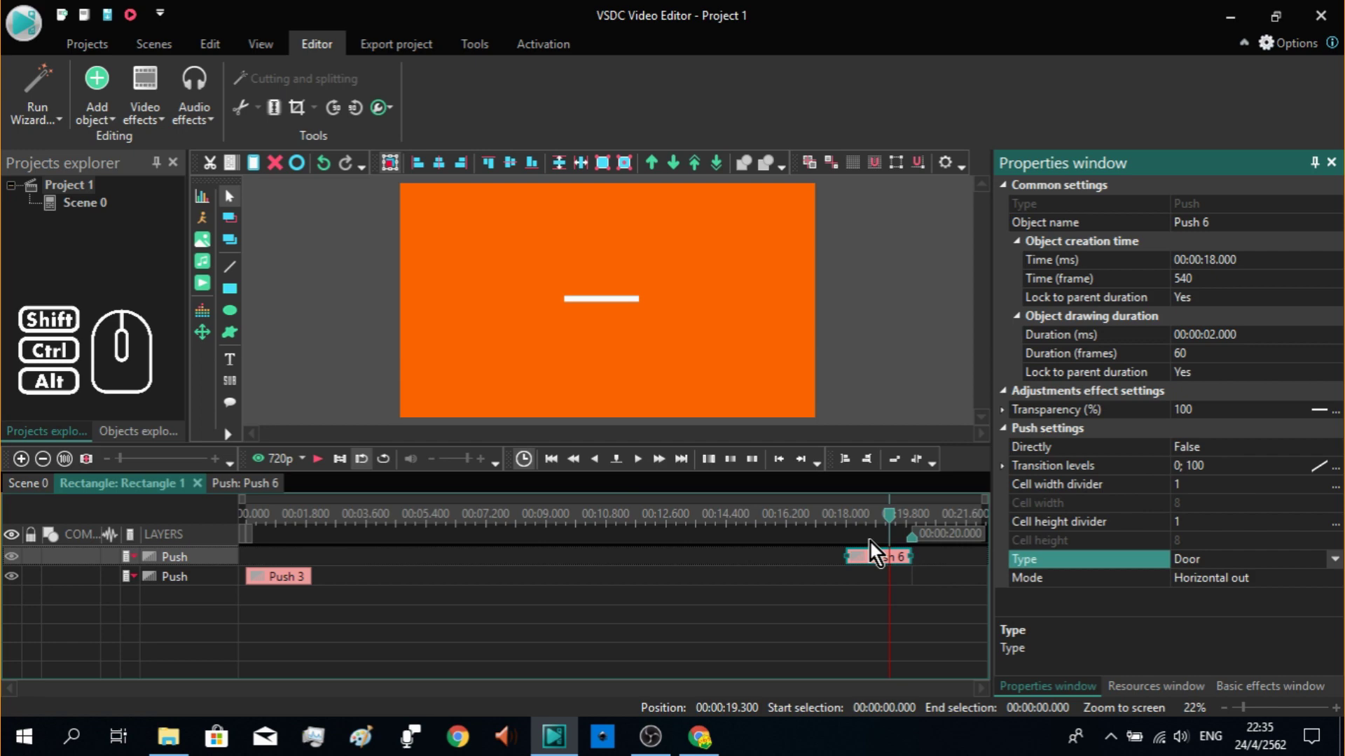
left_click_drag(895, 532, 847, 539)
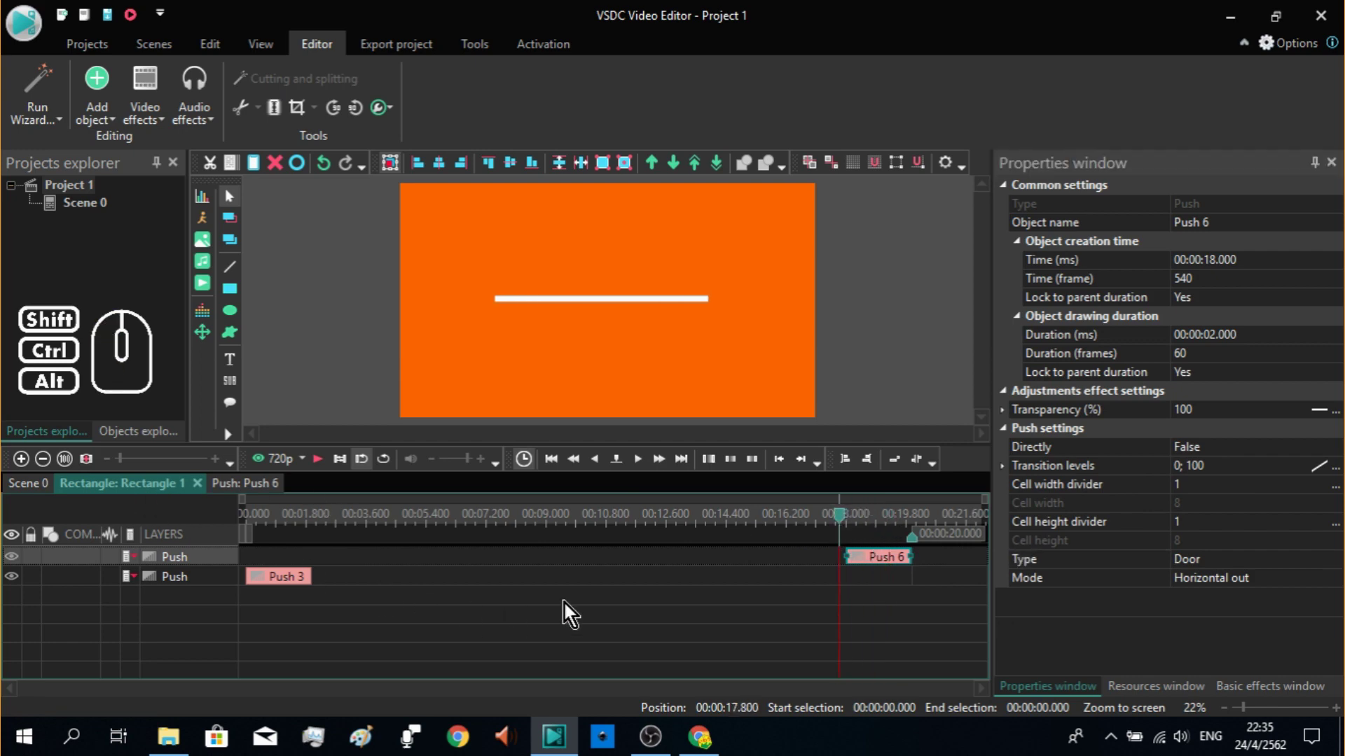
left_click(840, 579)
left_click(871, 570)
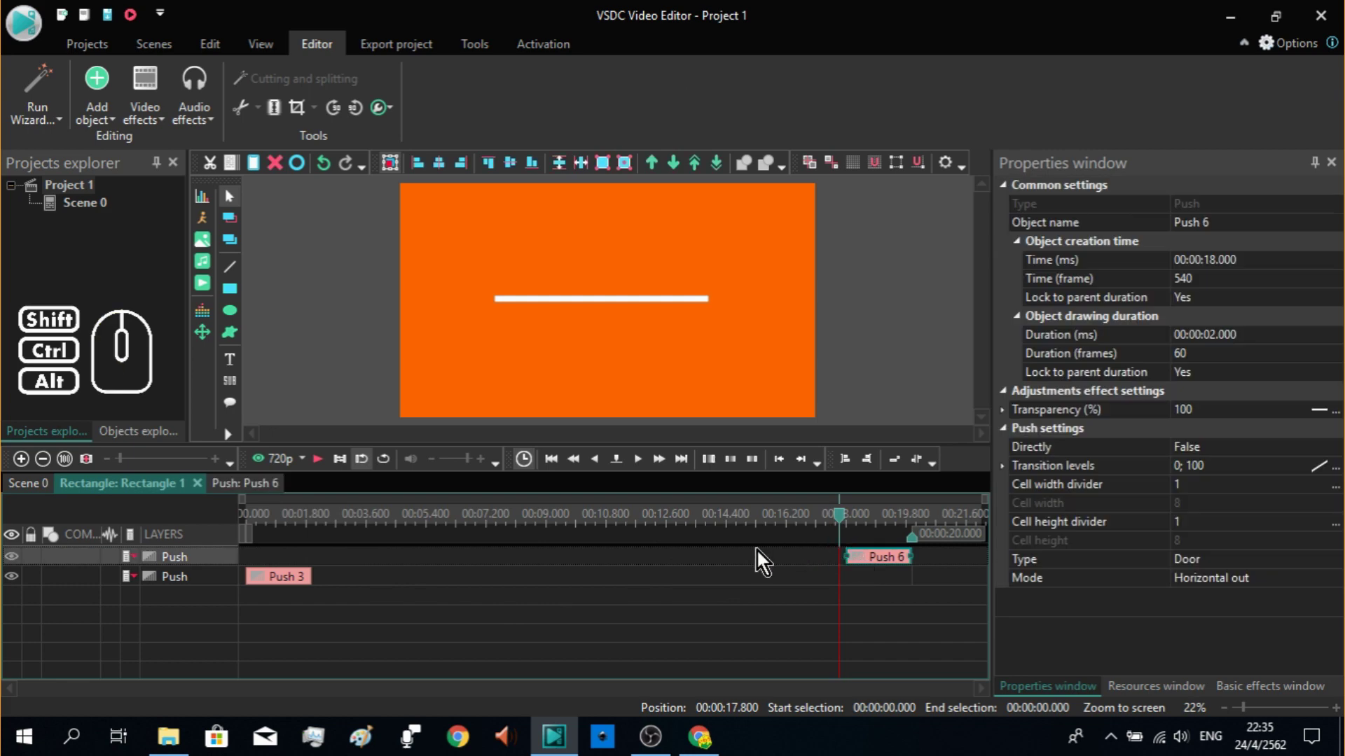
left_click(35, 493)
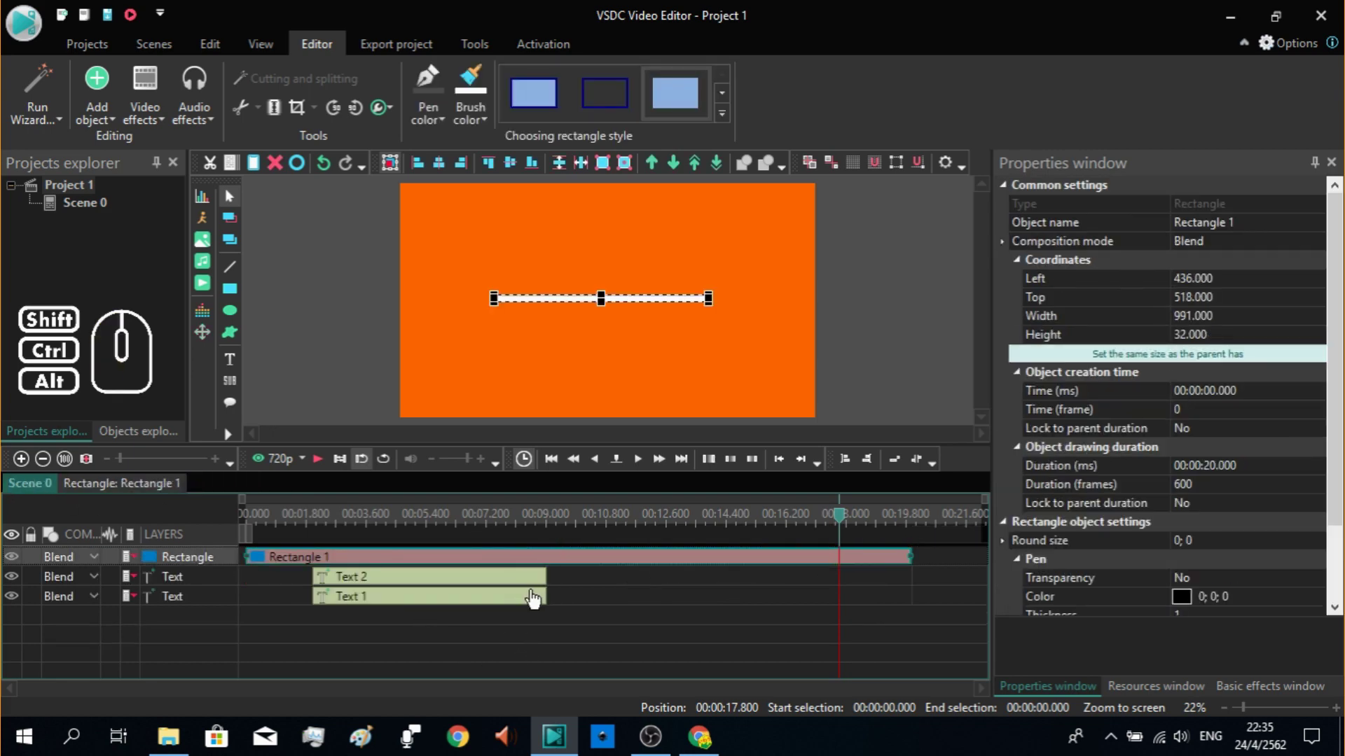
Step: Trim Rectangle 1's end to about 11.033 s so the white bar lasts 11 seconds
right_click(535, 590)
left_click(583, 533)
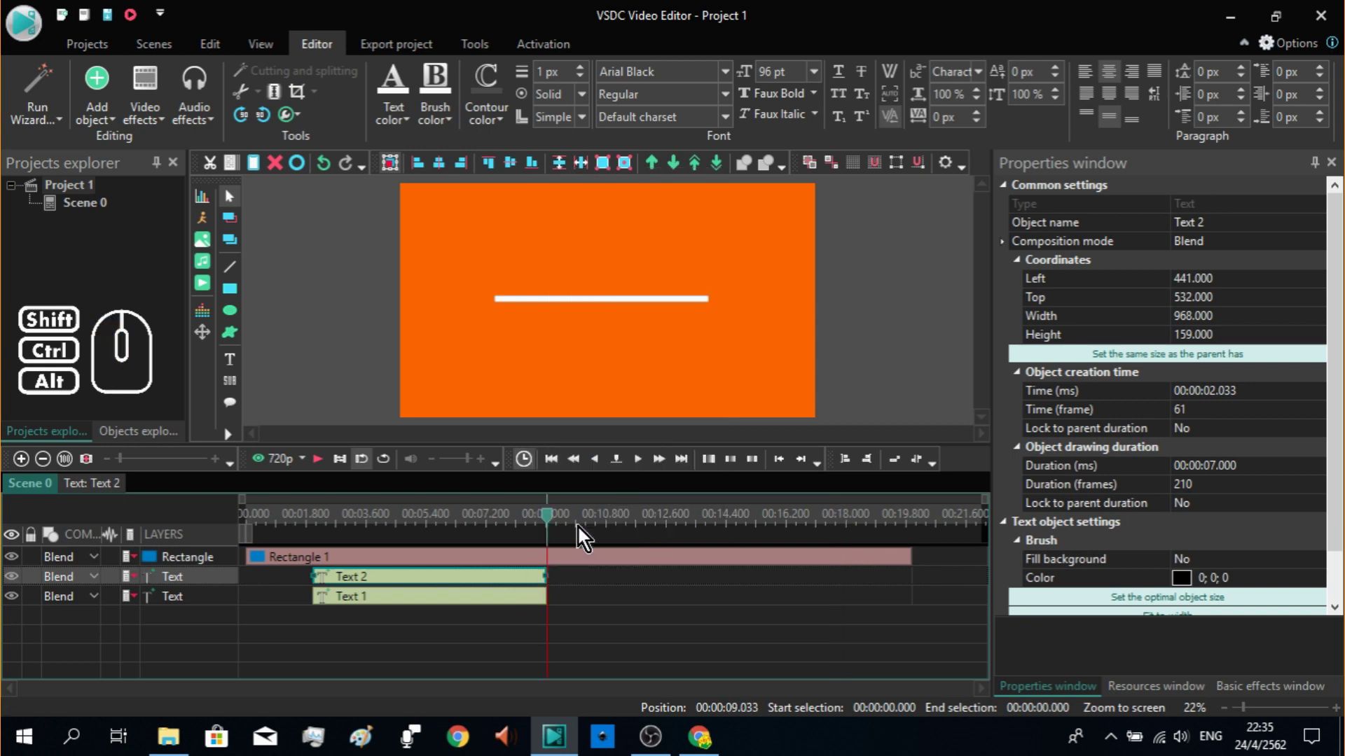
left_click(668, 470)
left_click(668, 470)
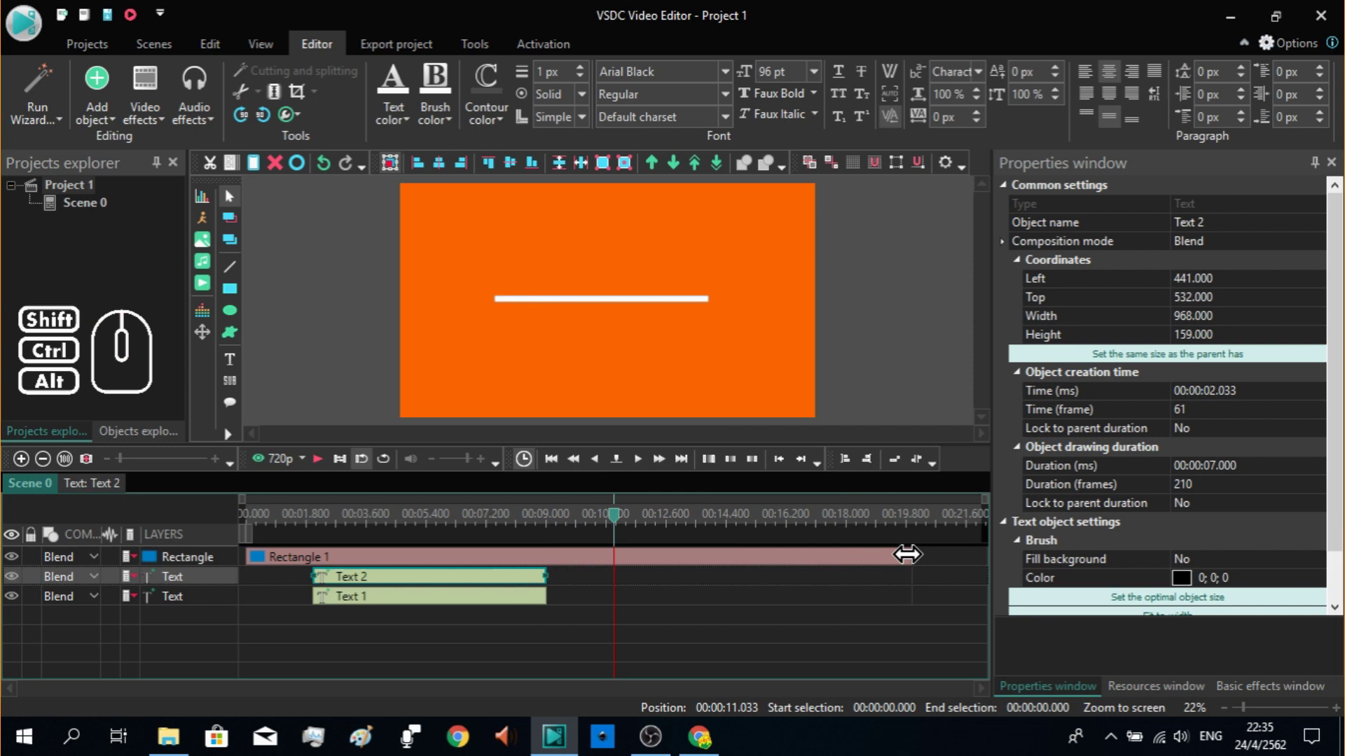
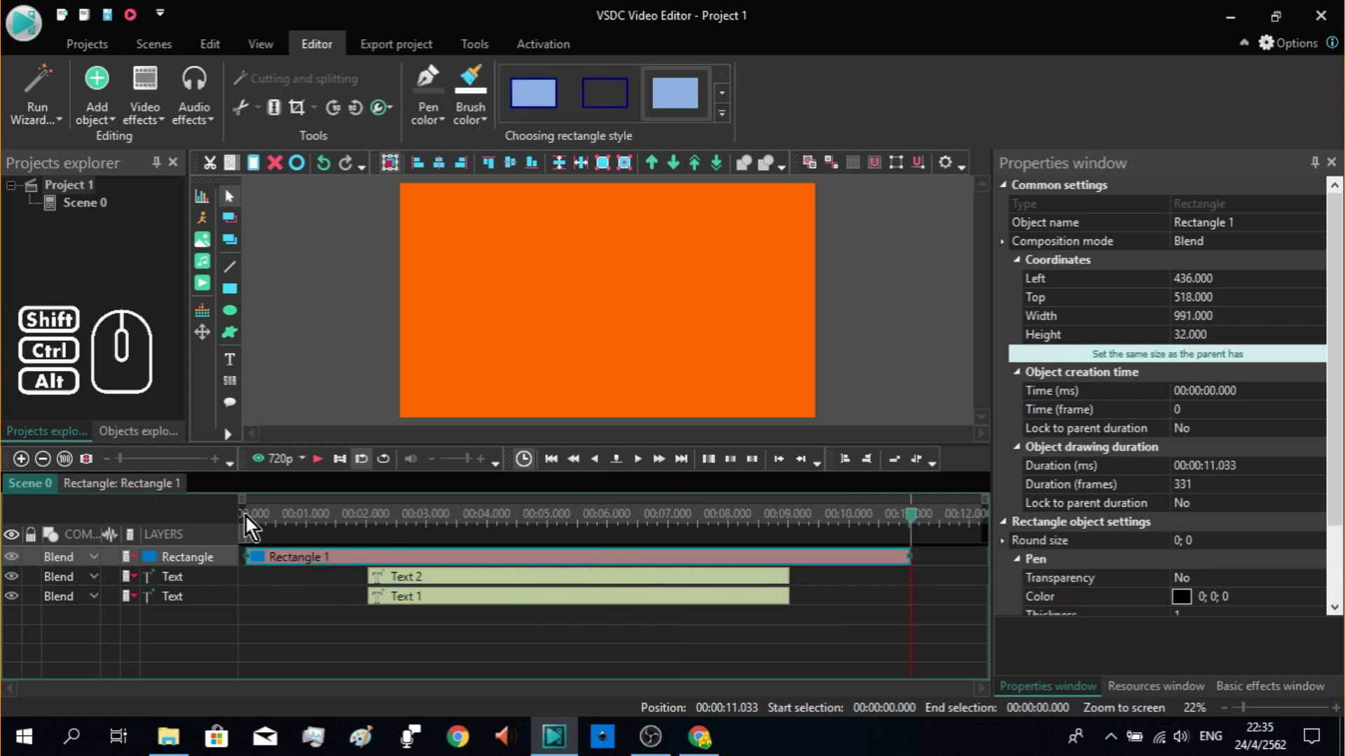
left_click(250, 526)
left_click_drag(250, 527, 227, 526)
left_click(326, 462)
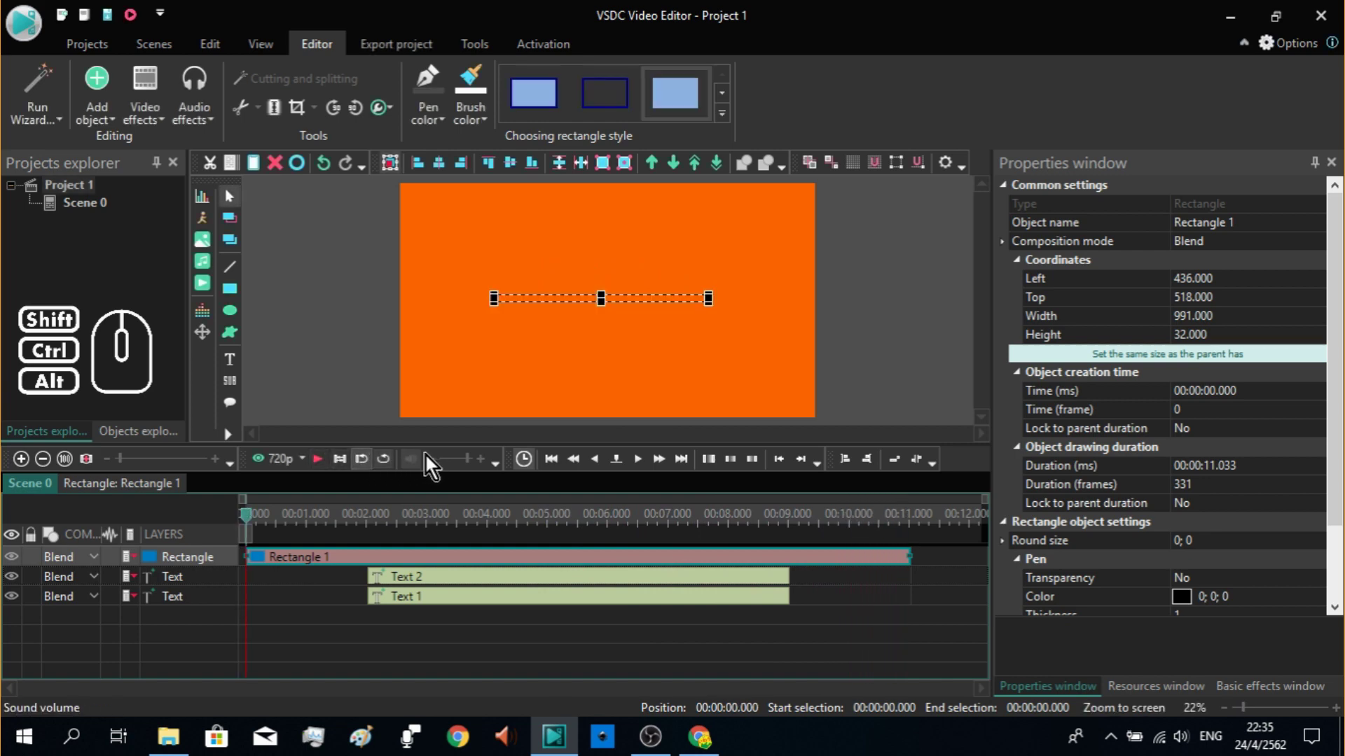
left_click(578, 644)
Step: Select the bar and both texts and group them into a single sprite
left_click_drag(598, 658, 270, 542)
right_click(230, 563)
left_click(276, 393)
left_click(405, 611)
left_click(364, 570)
left_click(557, 322)
Step: Move Sprite 1 to the top right and add a new rectangle for a vertical bar
left_click_drag(556, 299, 647, 254)
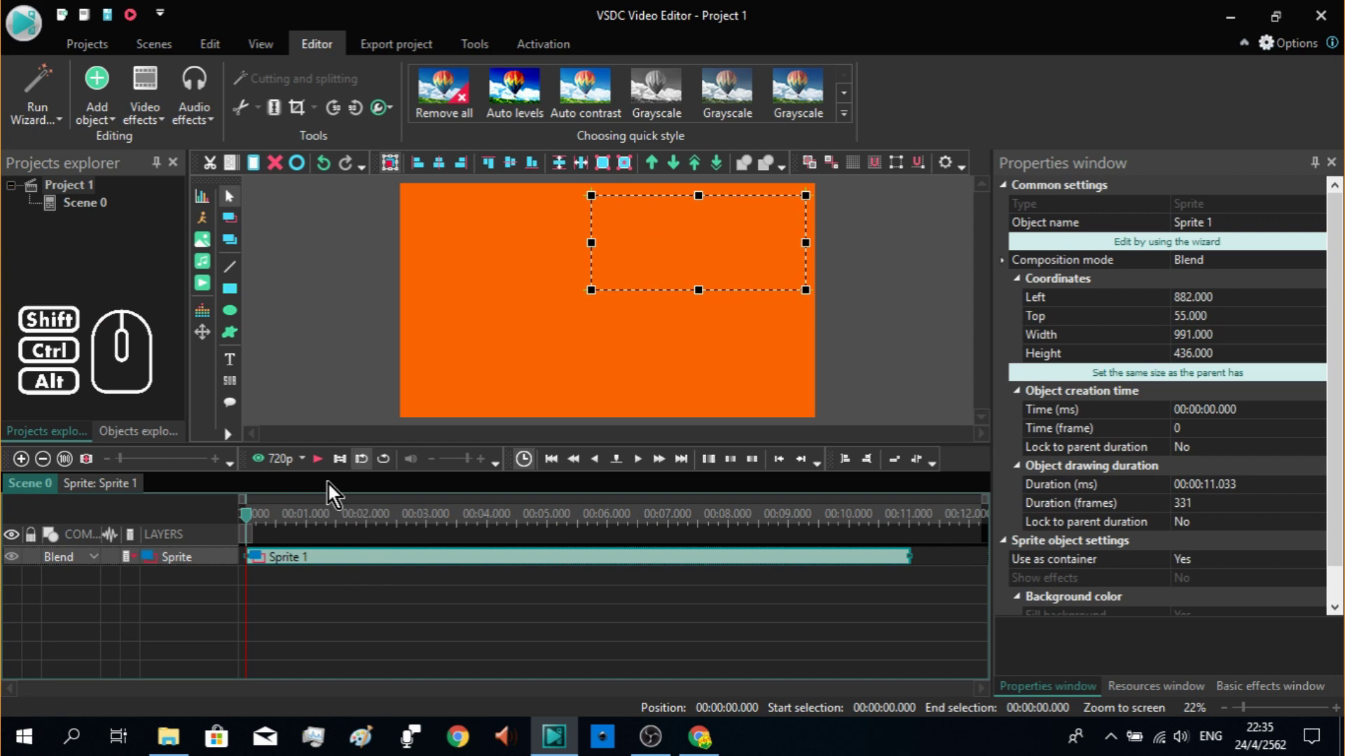
left_click(323, 462)
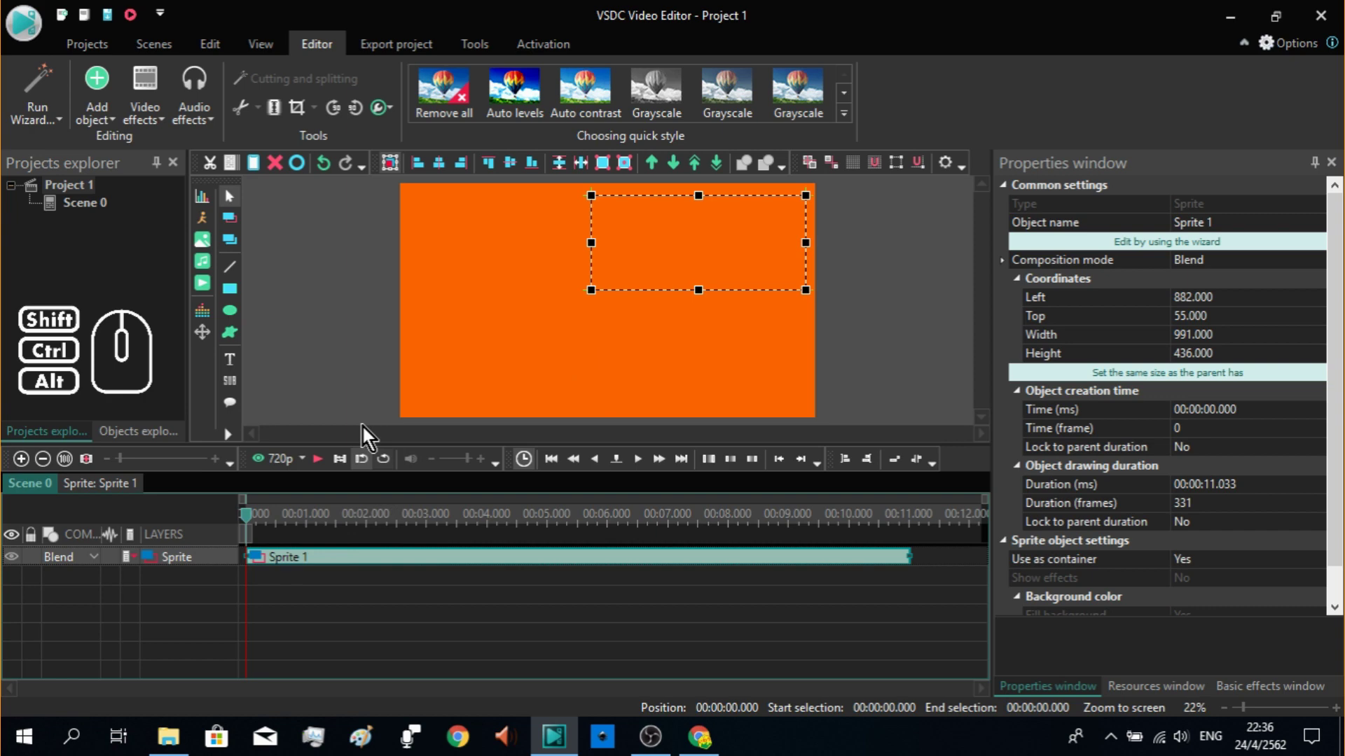
left_click(240, 282)
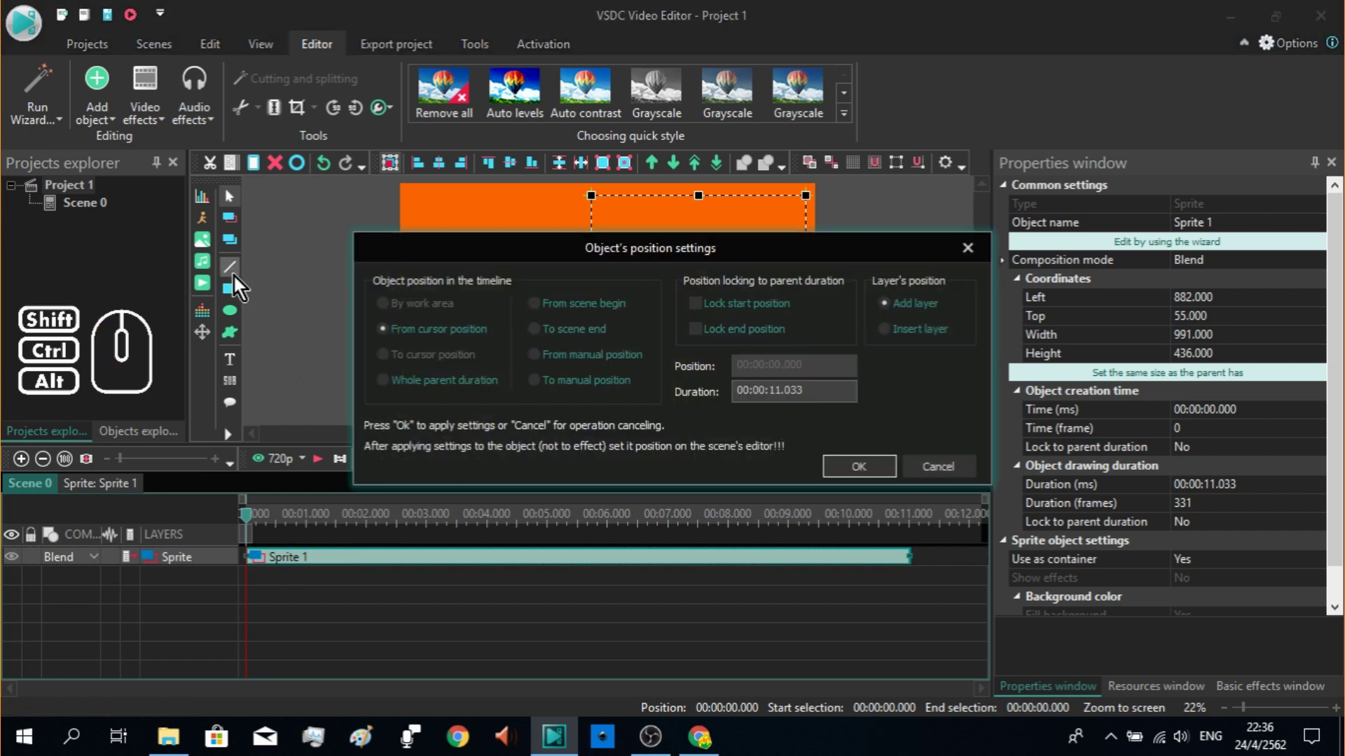
left_click(978, 264)
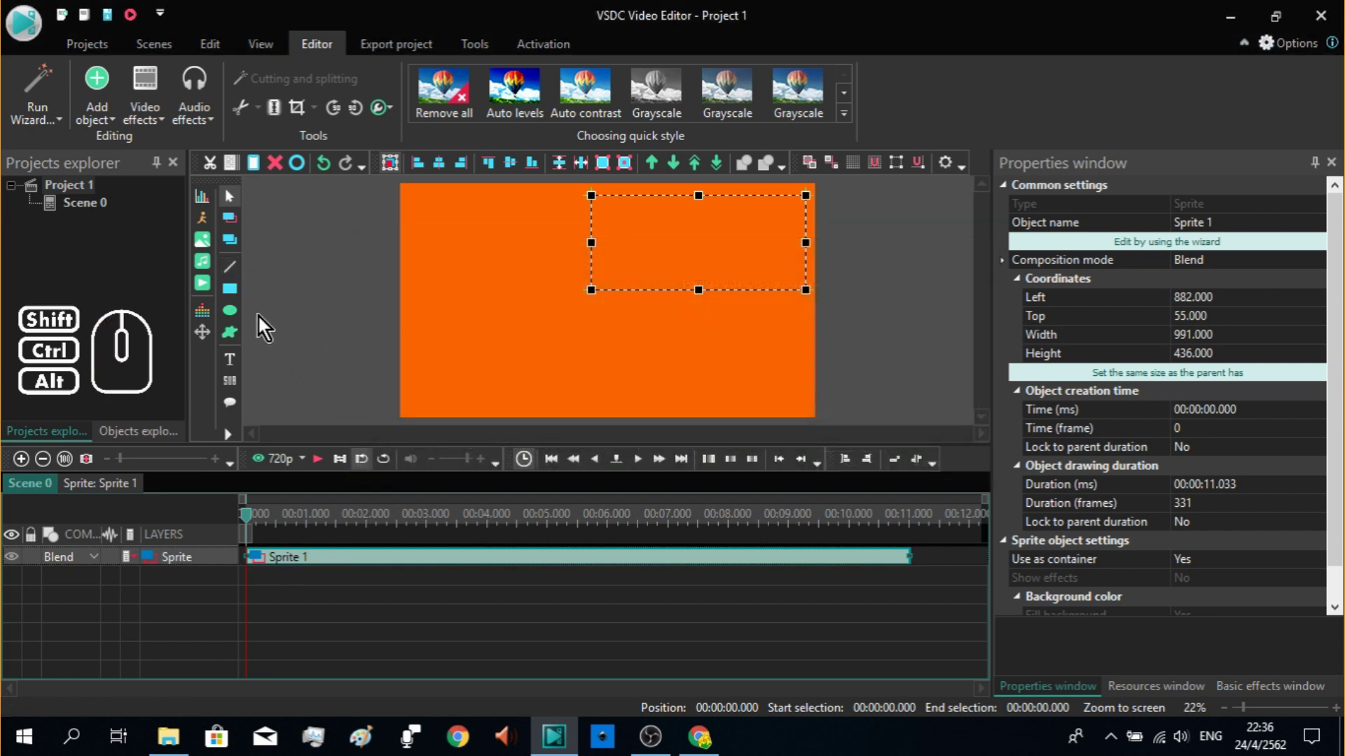
left_click(233, 301)
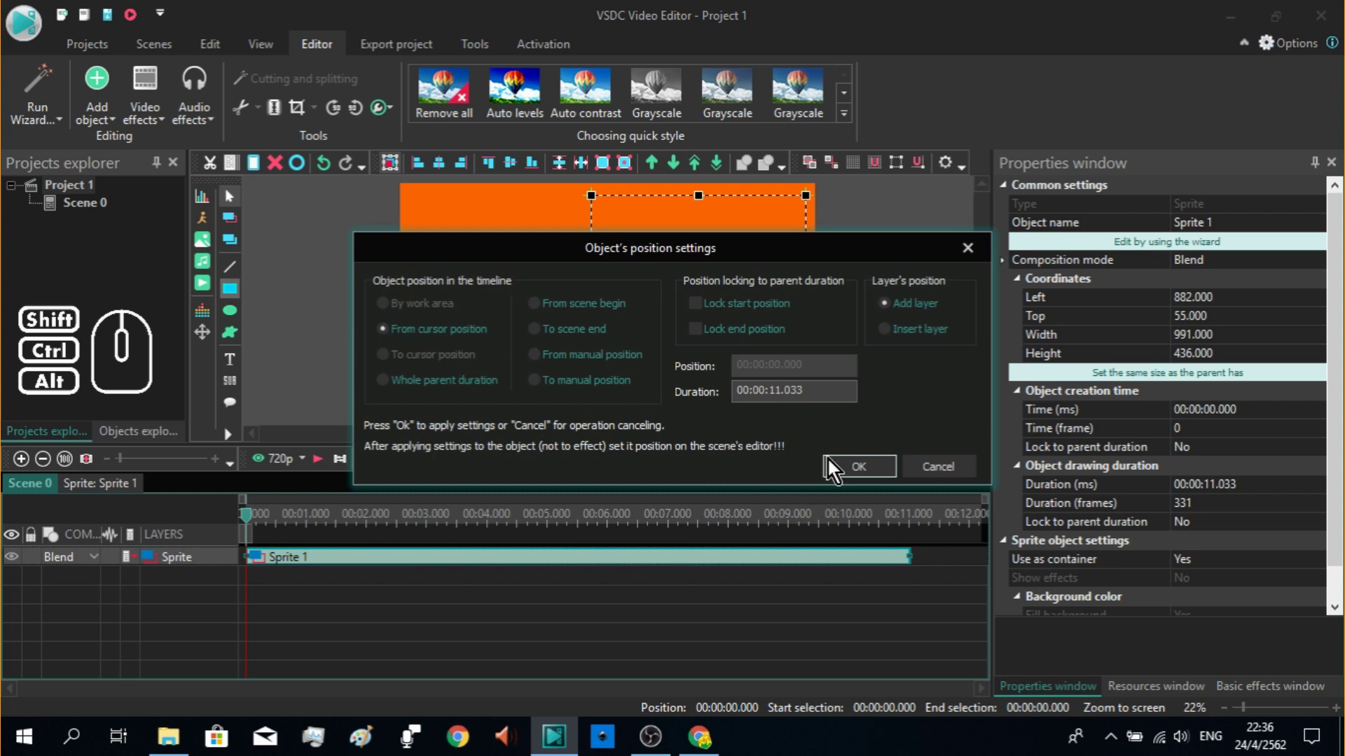
left_click(861, 467)
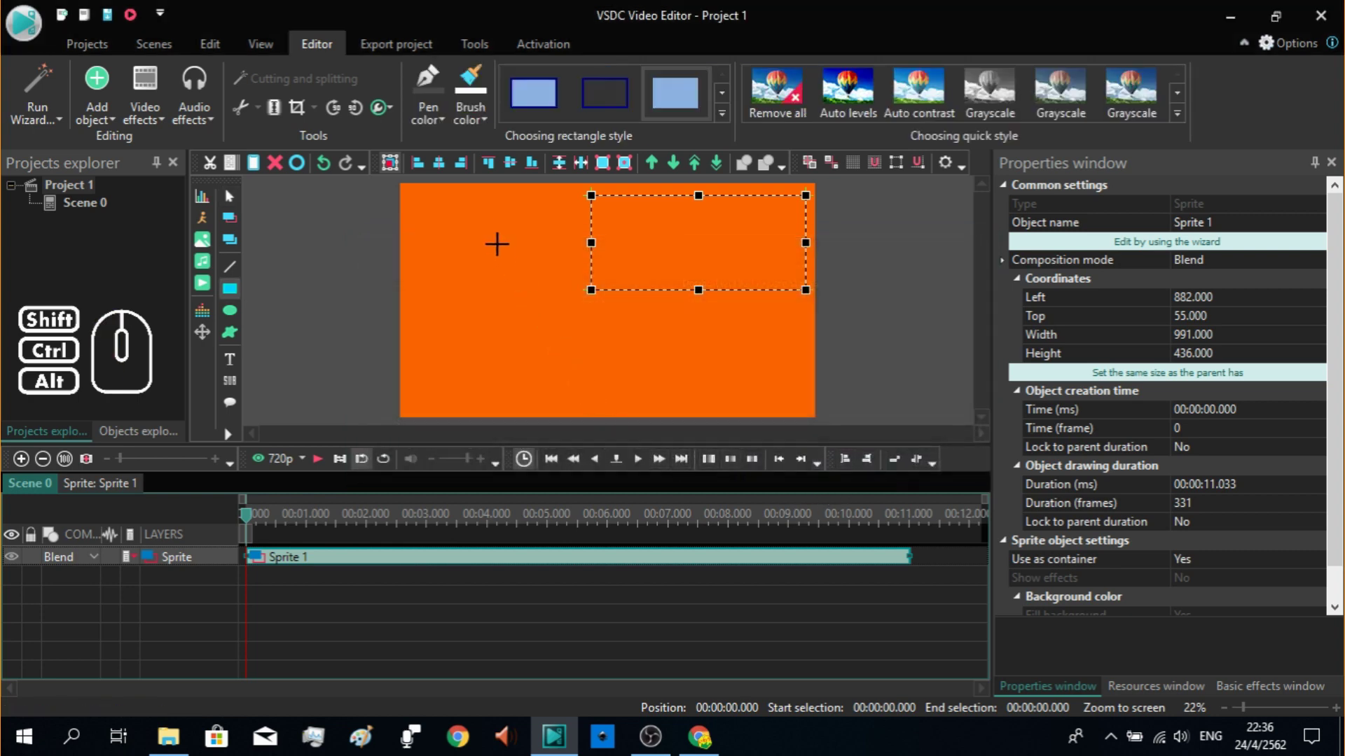
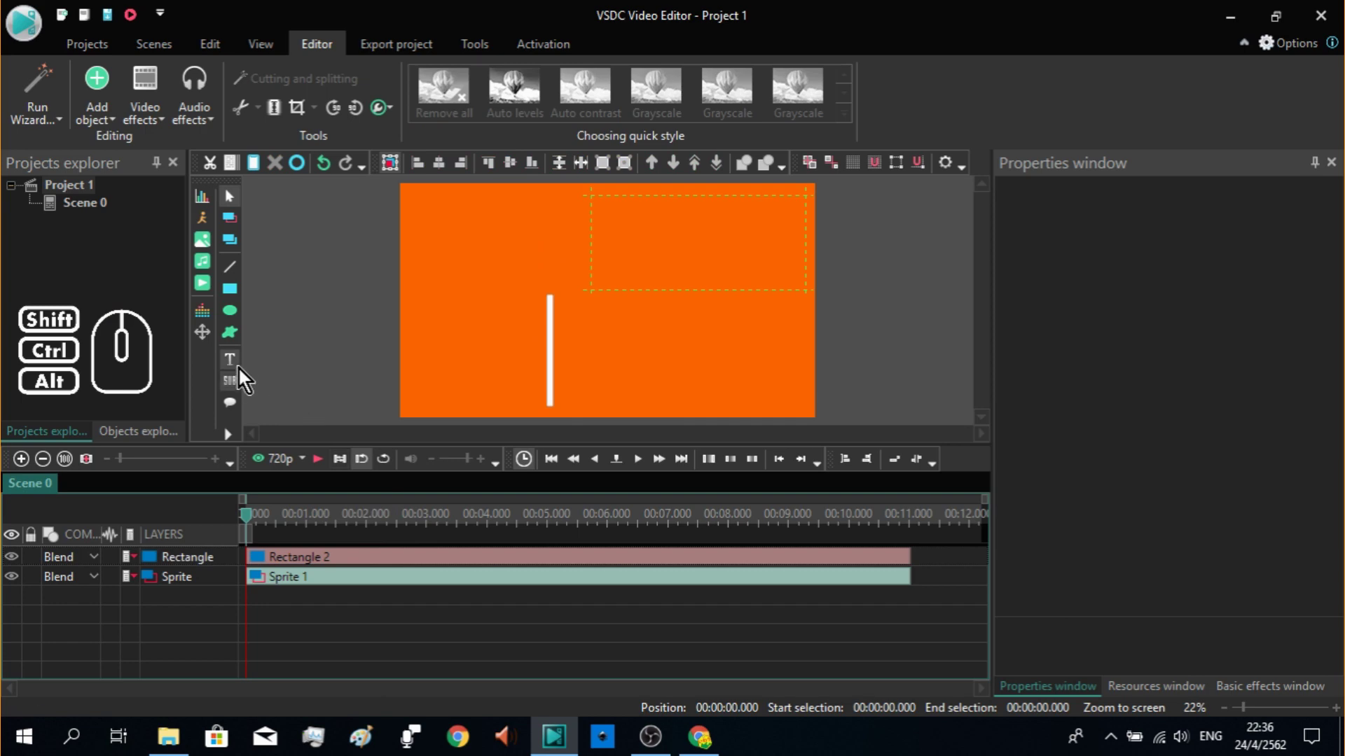
Step: Start adding a new text object beside the vertical bar
left_click(244, 367)
left_click(311, 369)
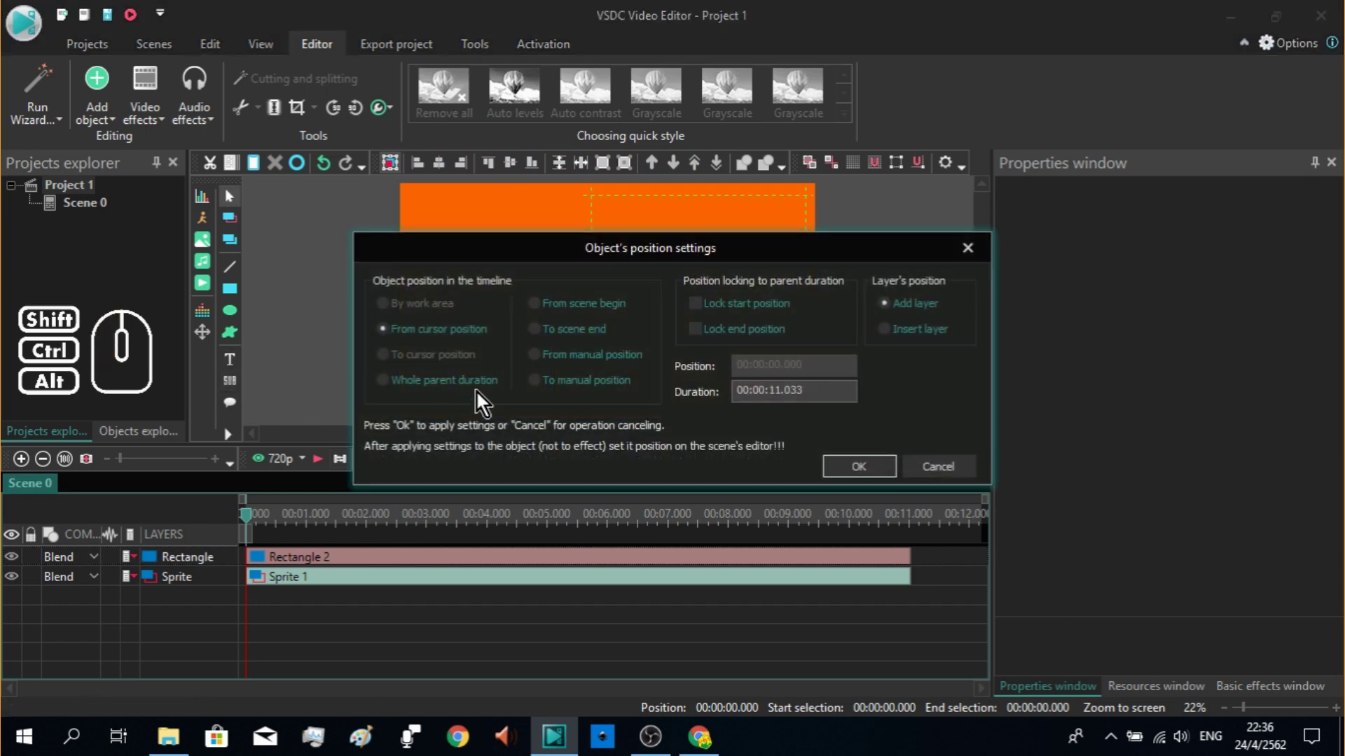
Step: Place the Cat text object and enlarge its font size considerably
left_click(863, 479)
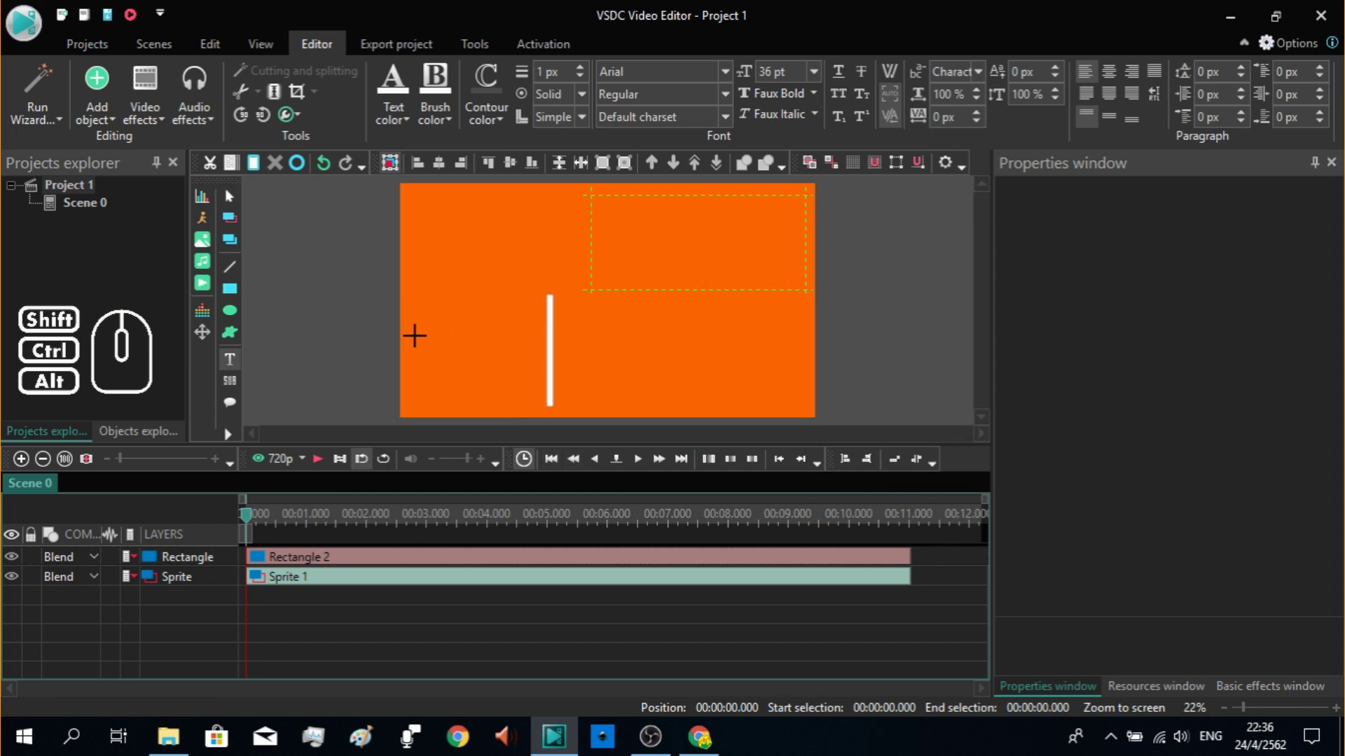
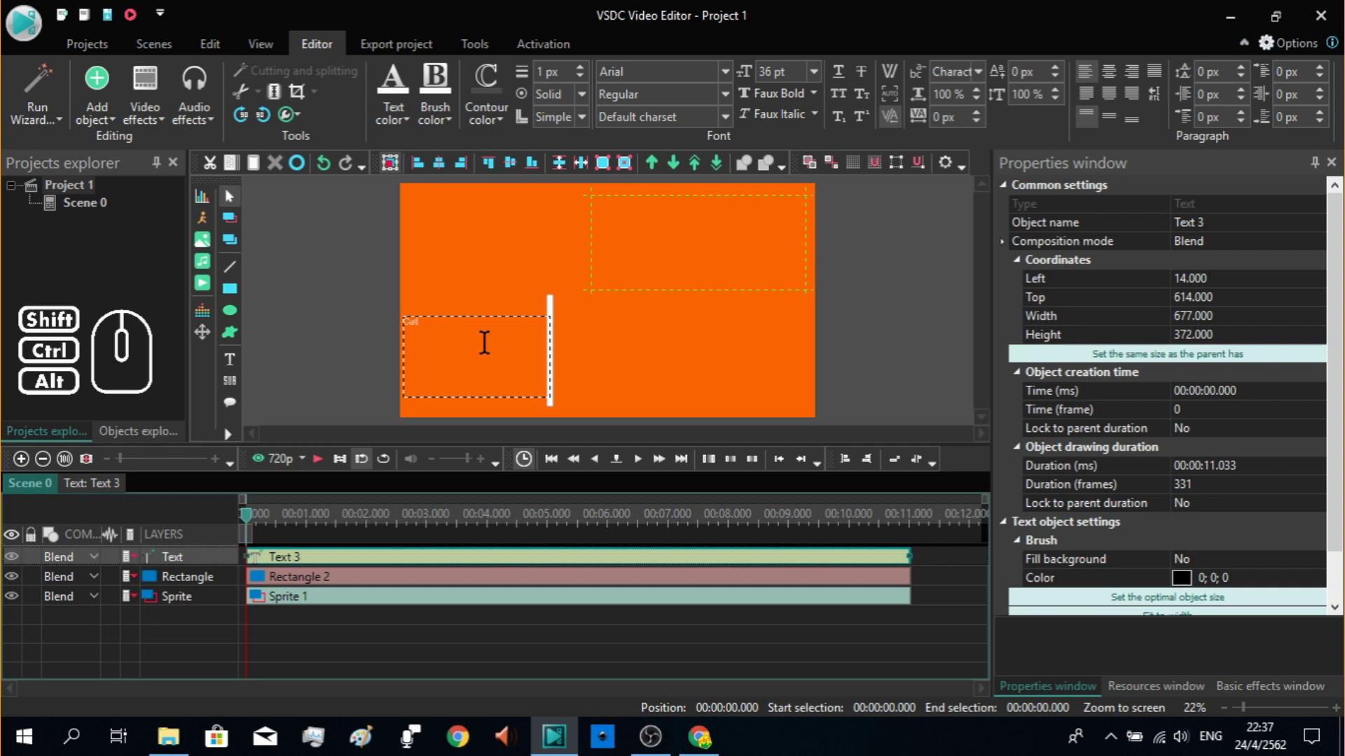
left_click(366, 356)
left_click(489, 353)
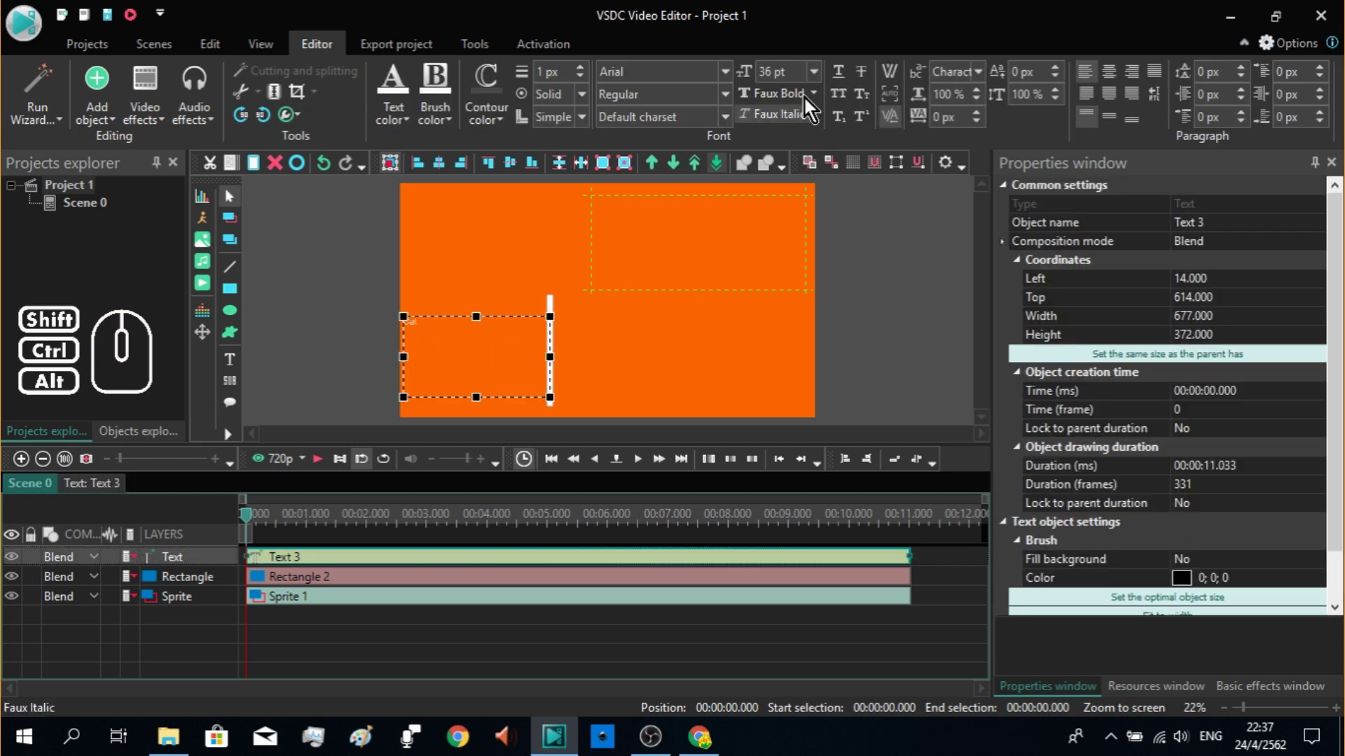
left_click(818, 82)
left_click(781, 391)
left_click(826, 86)
left_click(783, 433)
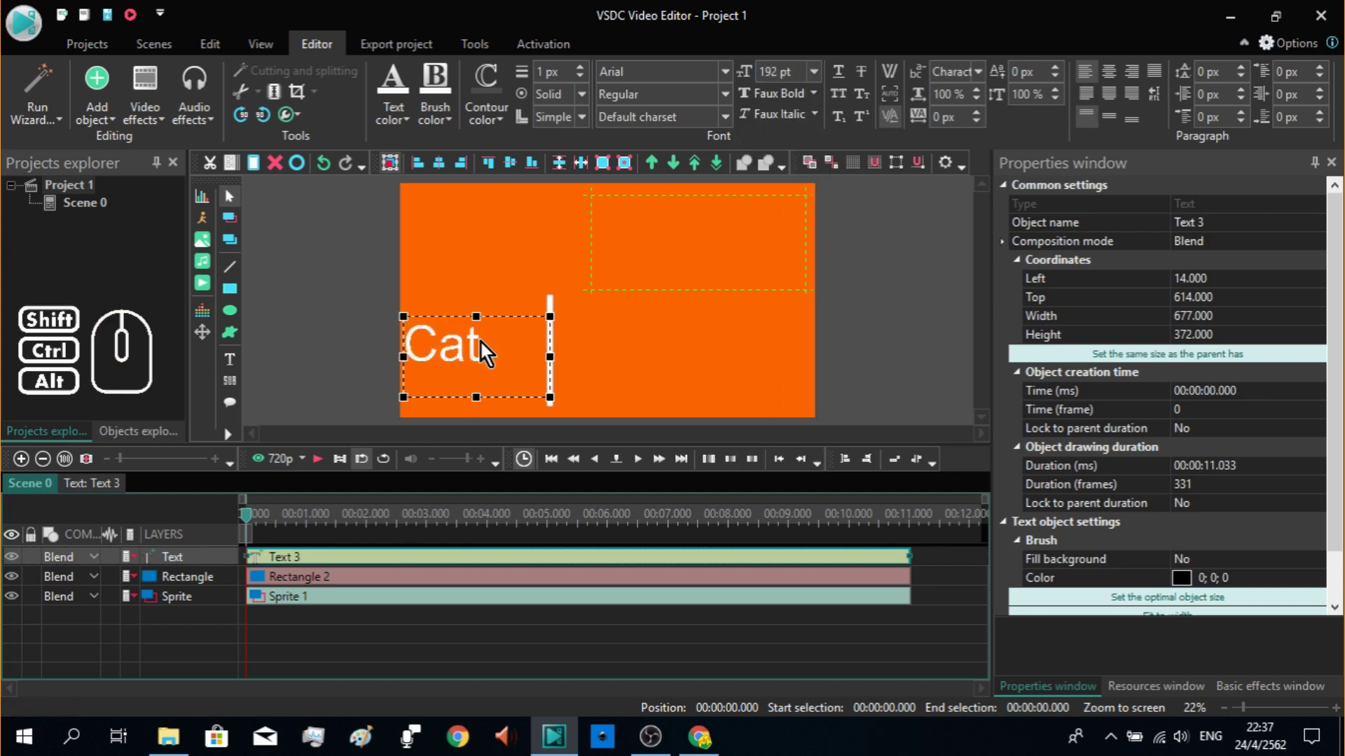
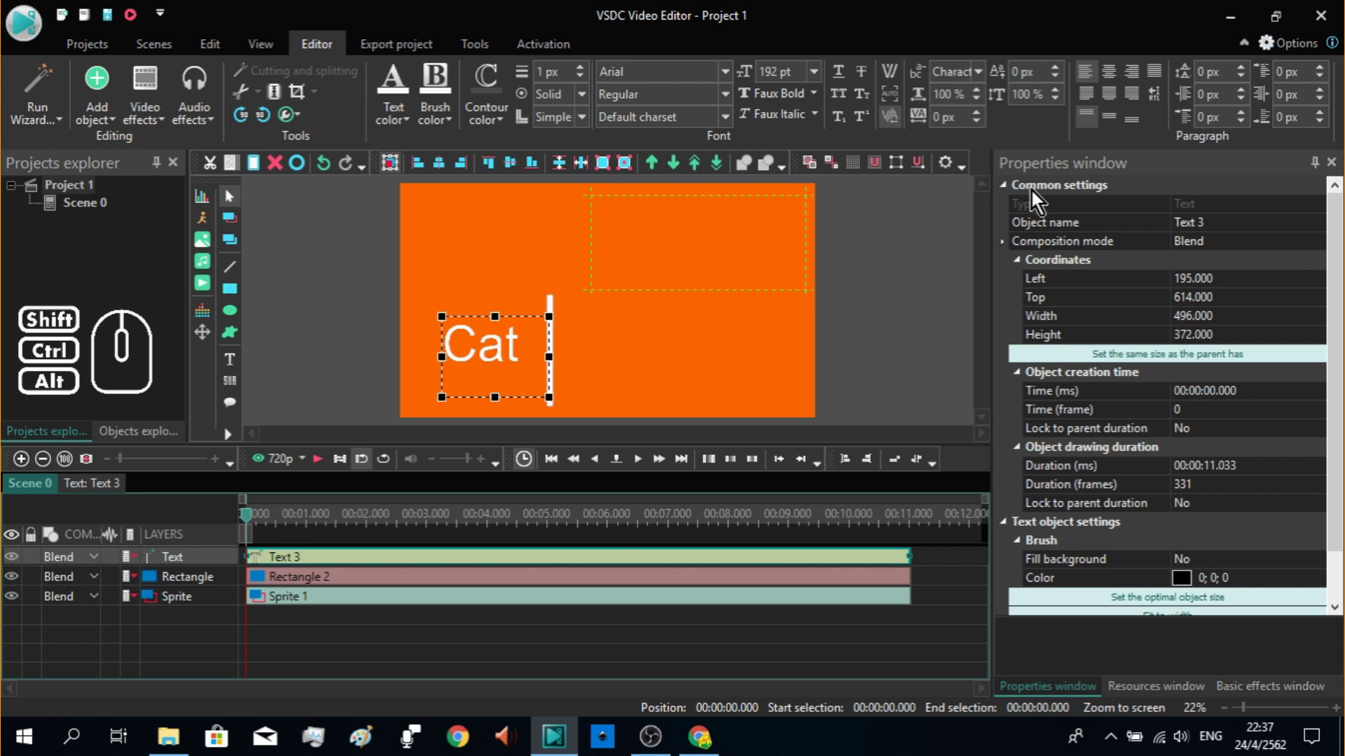
Step: Centre Cat within its box, then copy and paste it as Text 4
left_click(1113, 84)
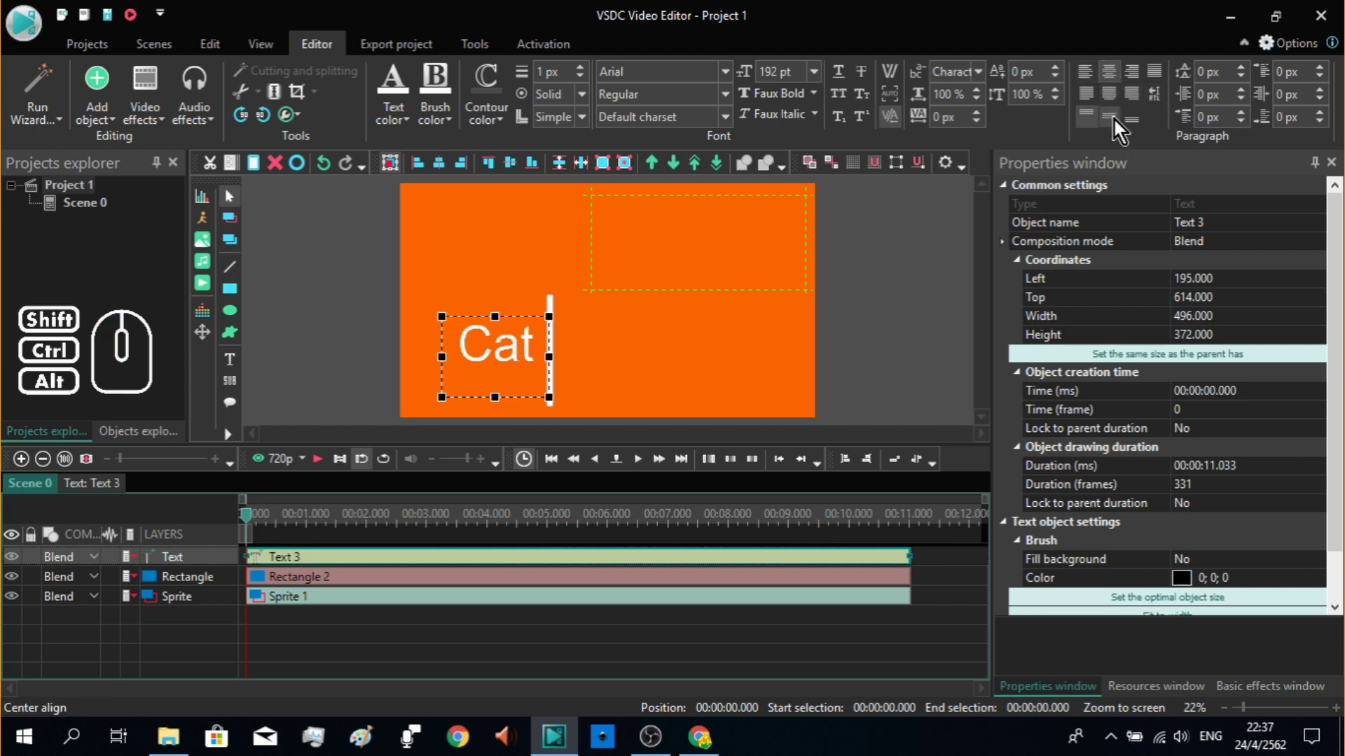
left_click(1118, 129)
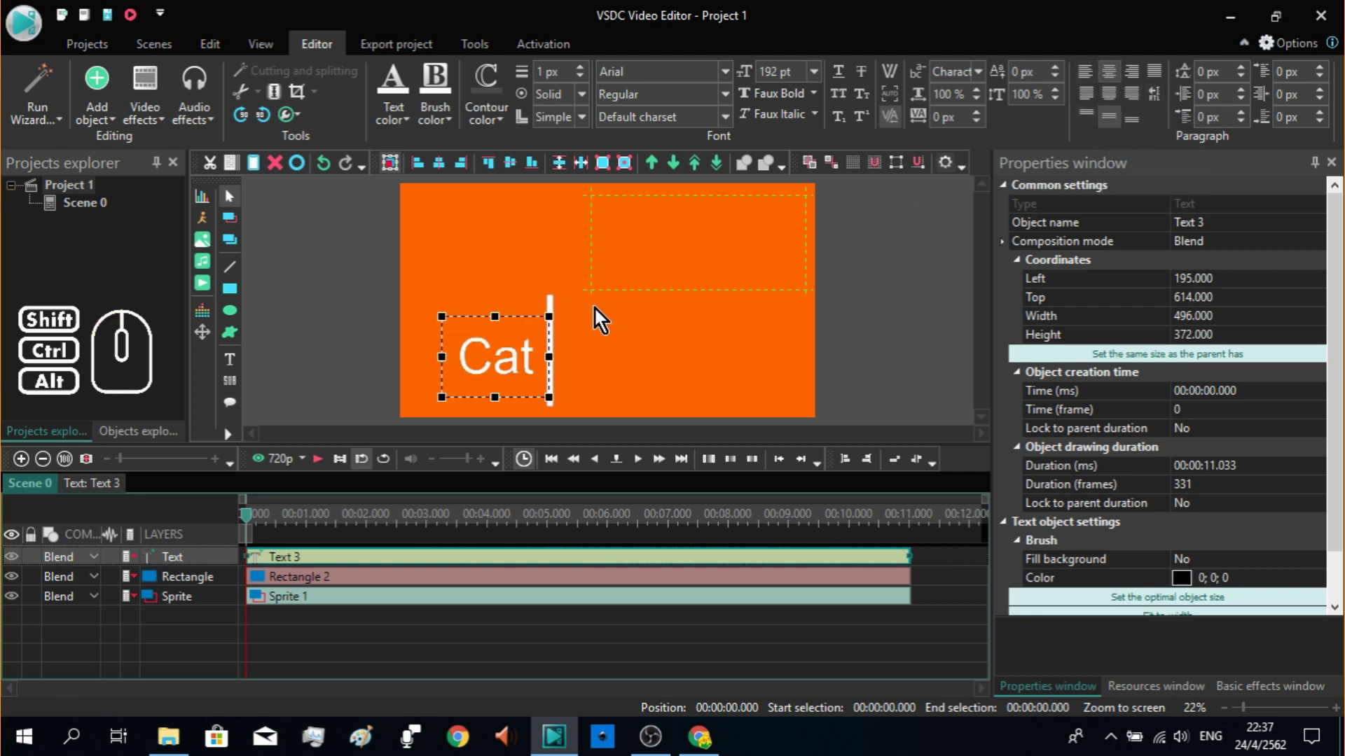
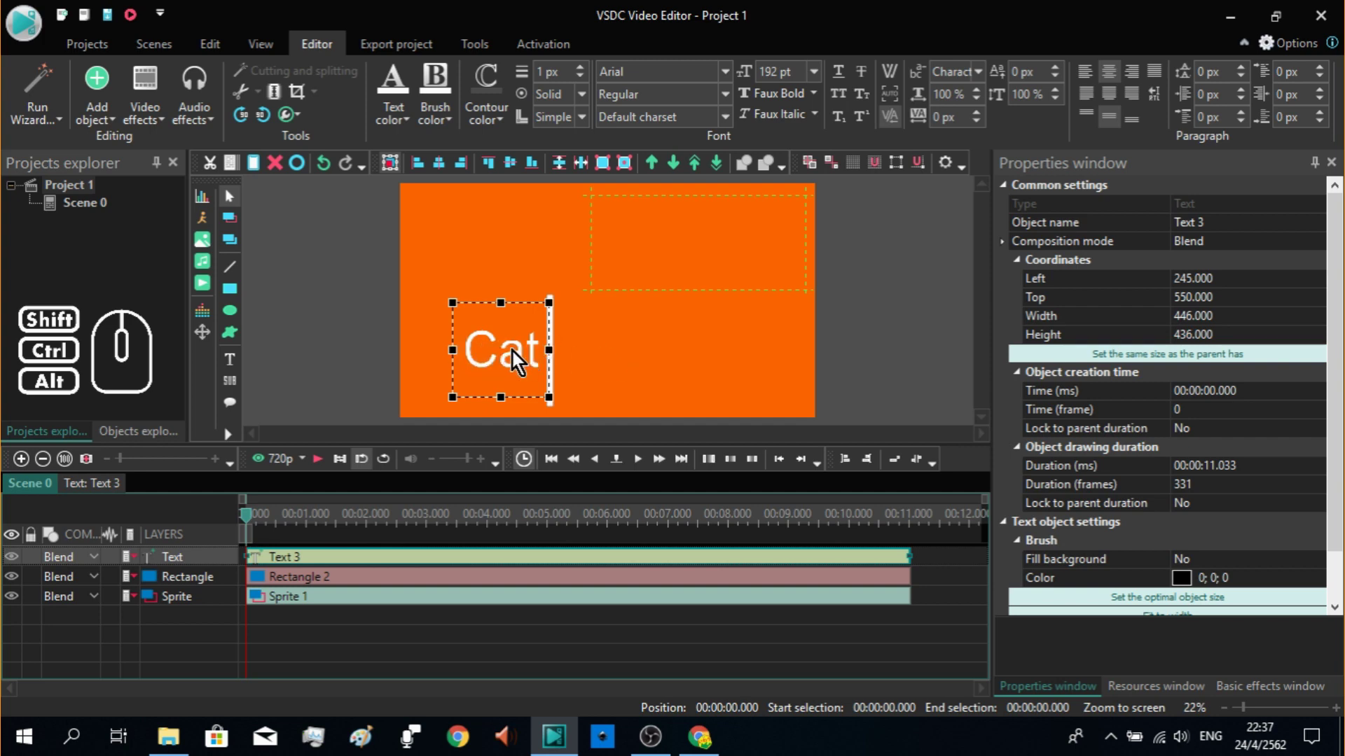
left_click(516, 359)
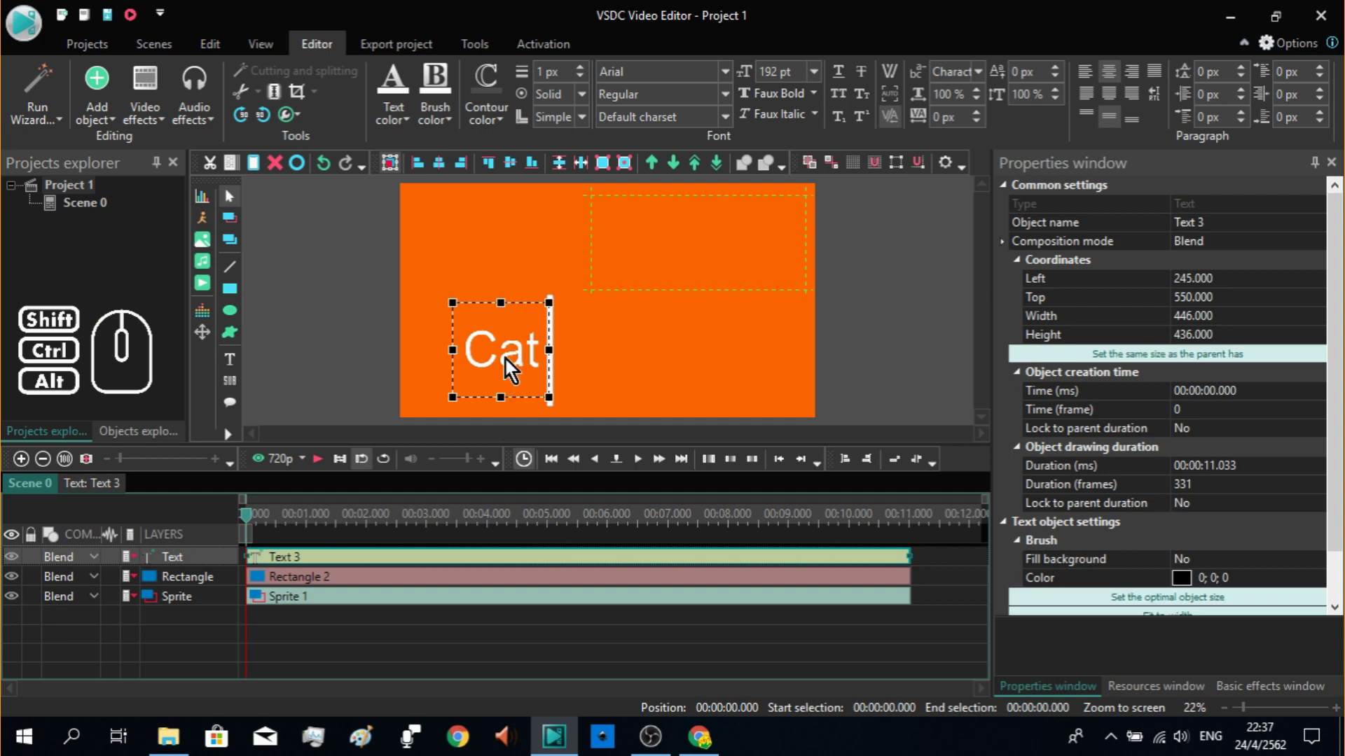
left_click(242, 175)
left_click(258, 175)
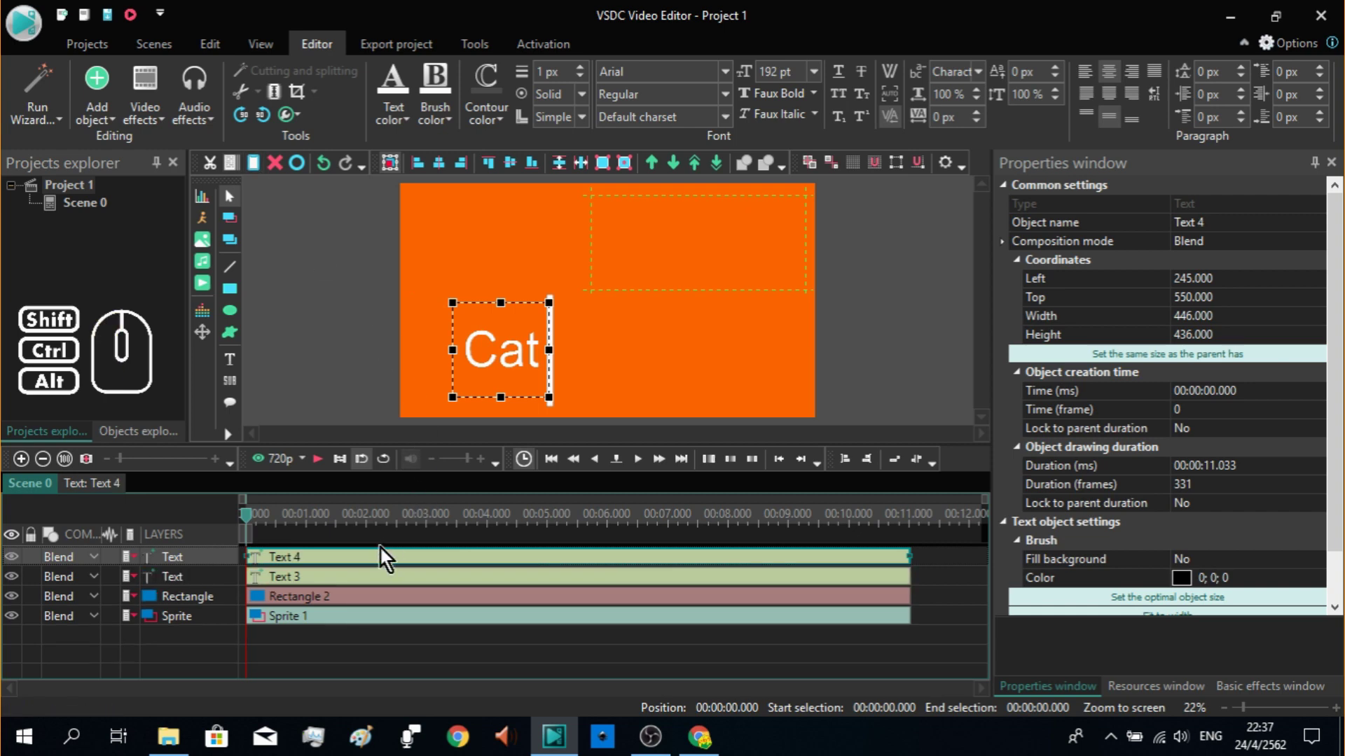
Step: Move Text 4 right of the white divider and change its text to แมว
left_click(306, 567)
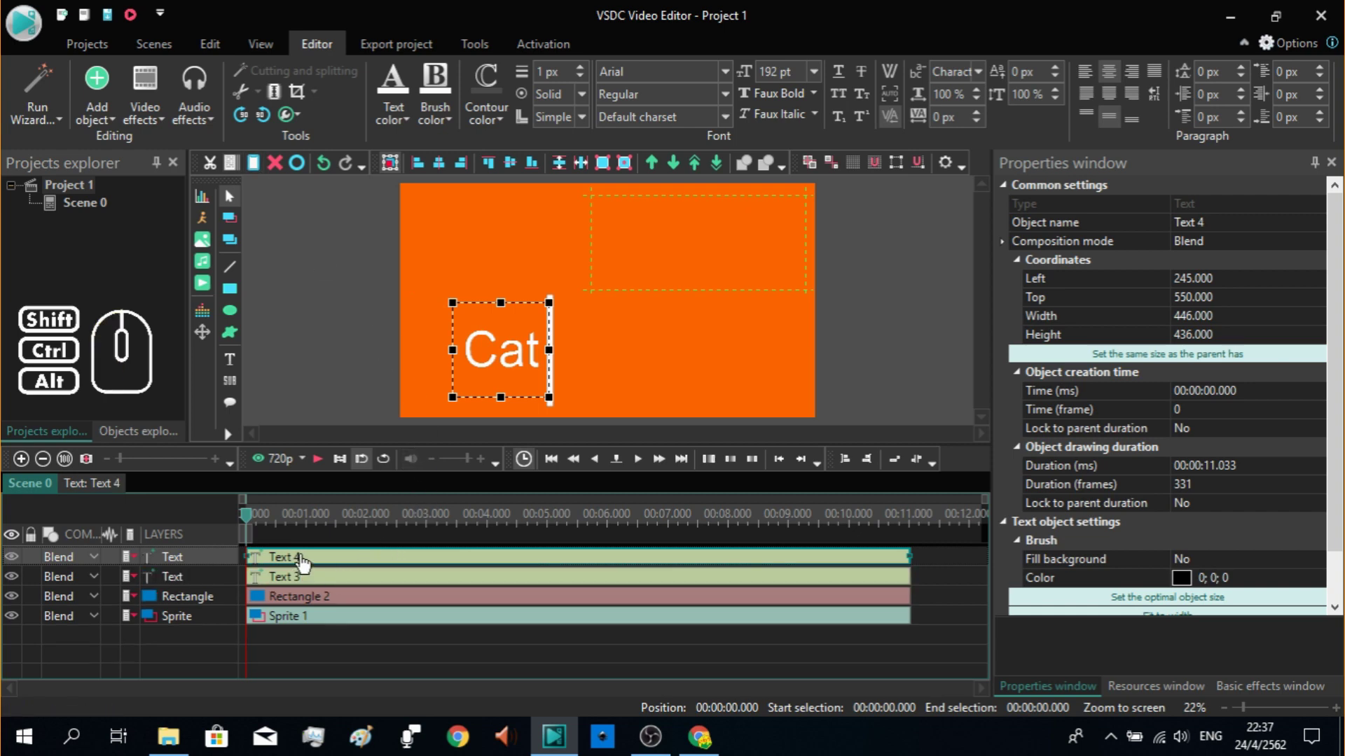
left_click_drag(509, 361, 609, 362)
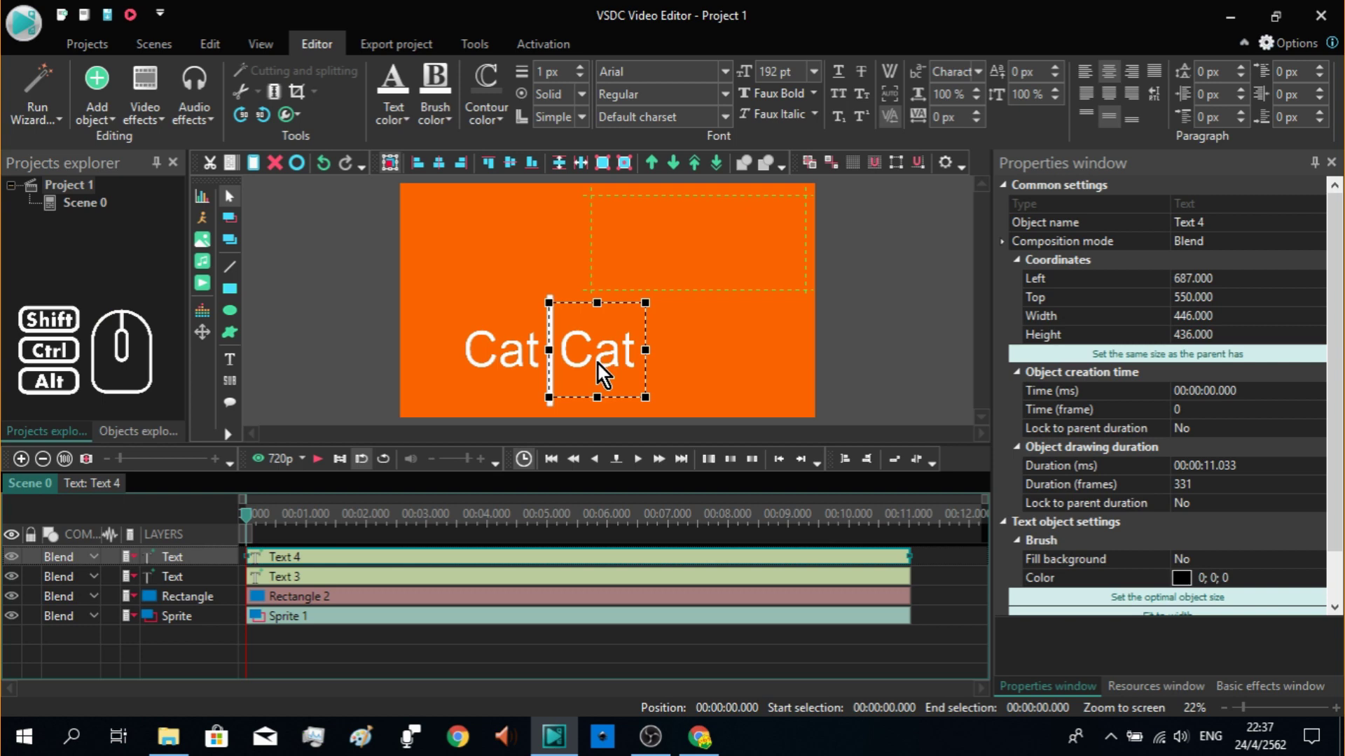
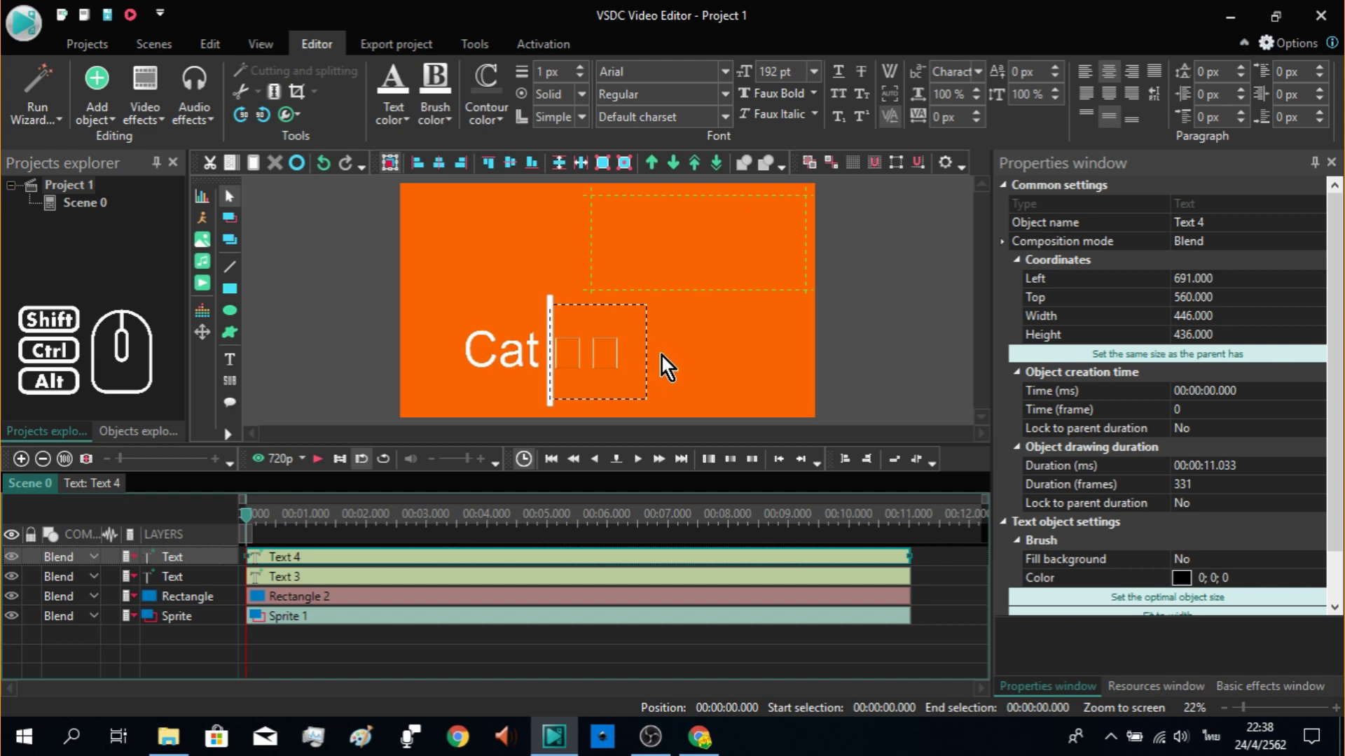
left_click(685, 363)
left_click(570, 349)
Step: Set แมว to AngsanaUPC at 350 pt so it matches Cat across the bar
left_click(736, 81)
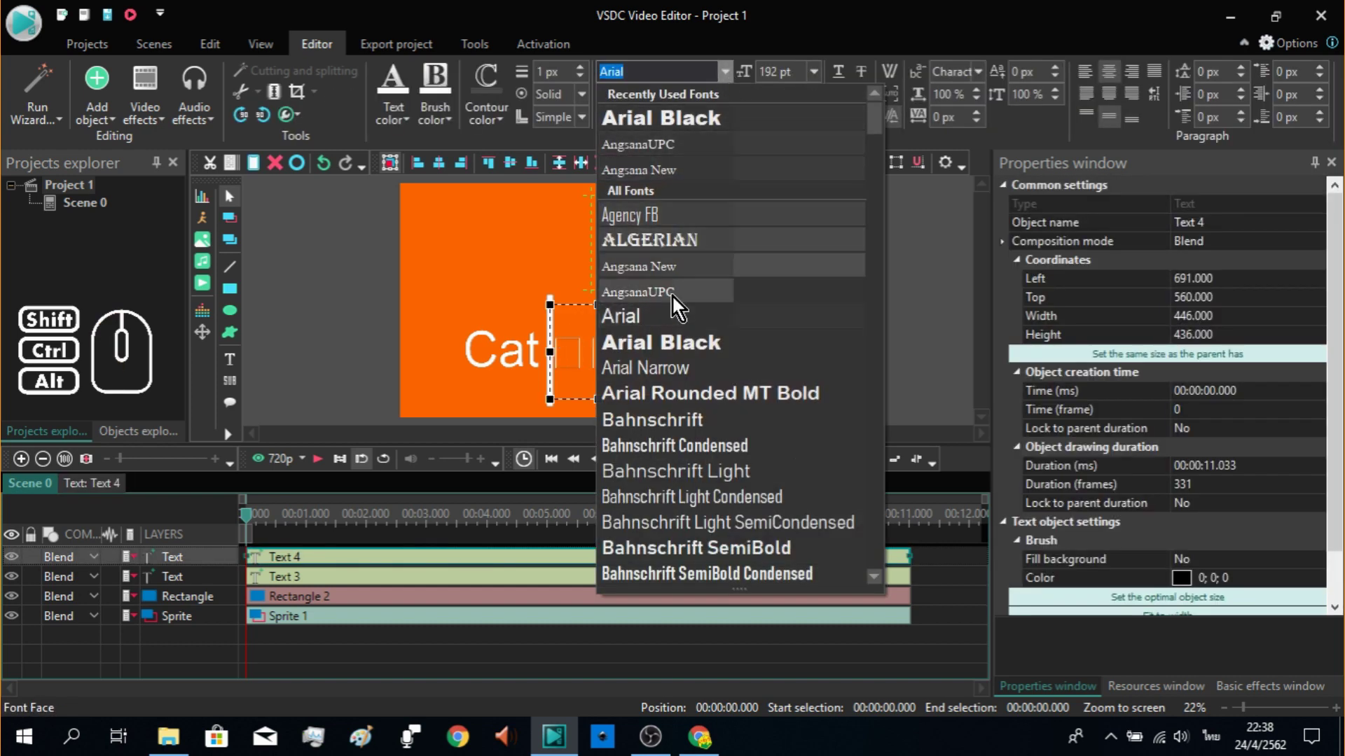
left_click(687, 299)
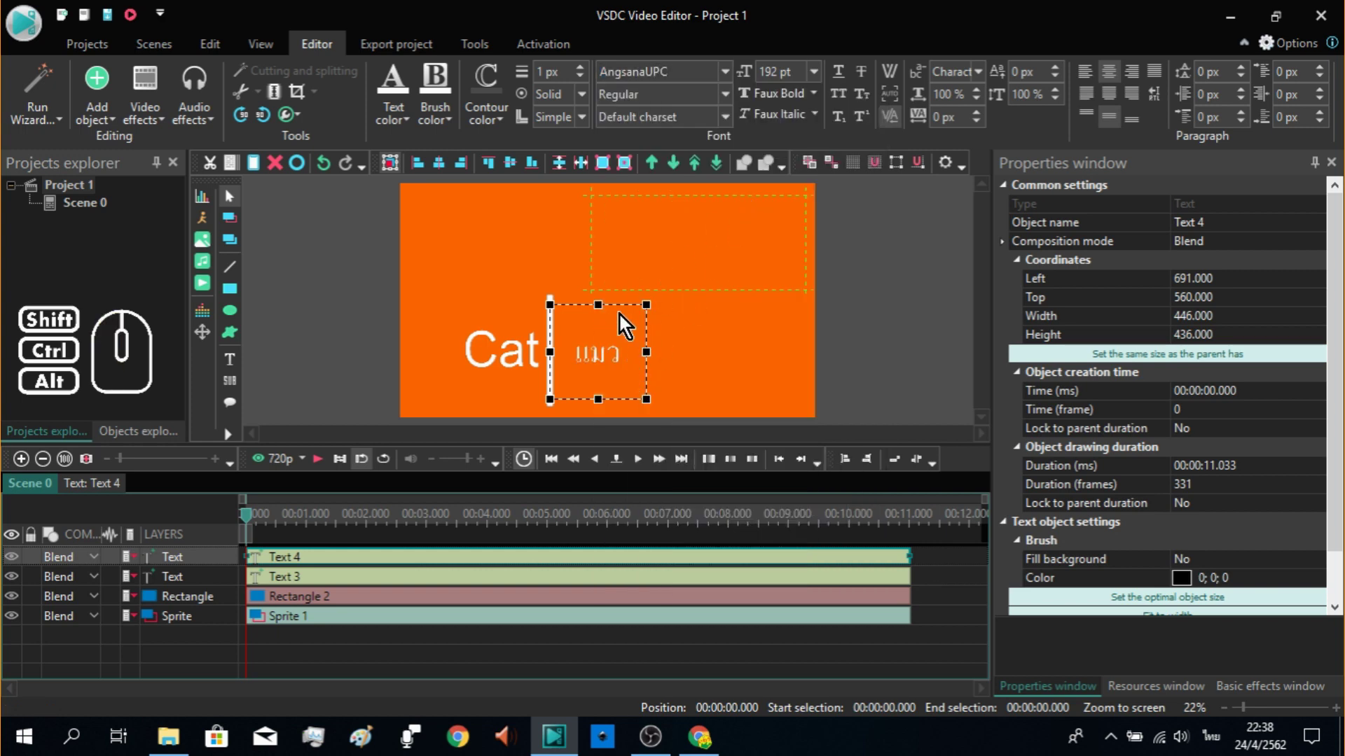
left_click(824, 82)
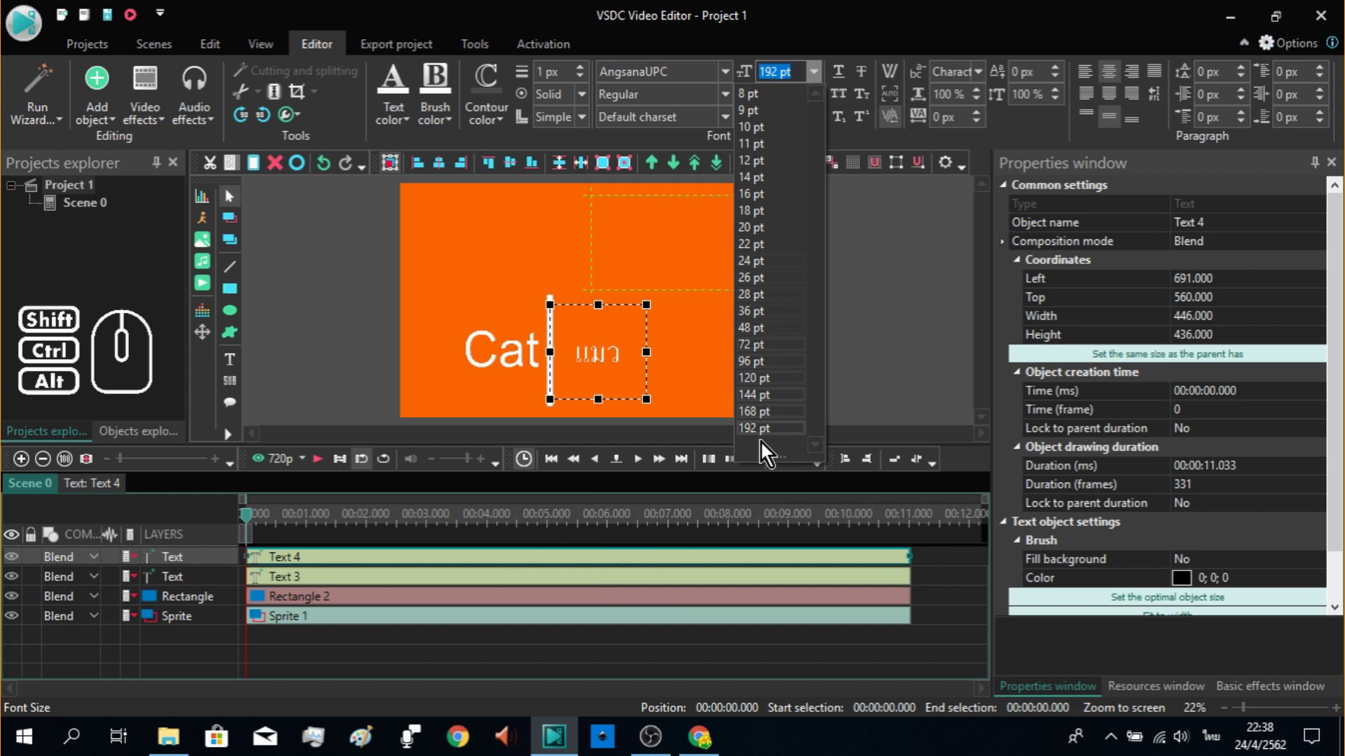
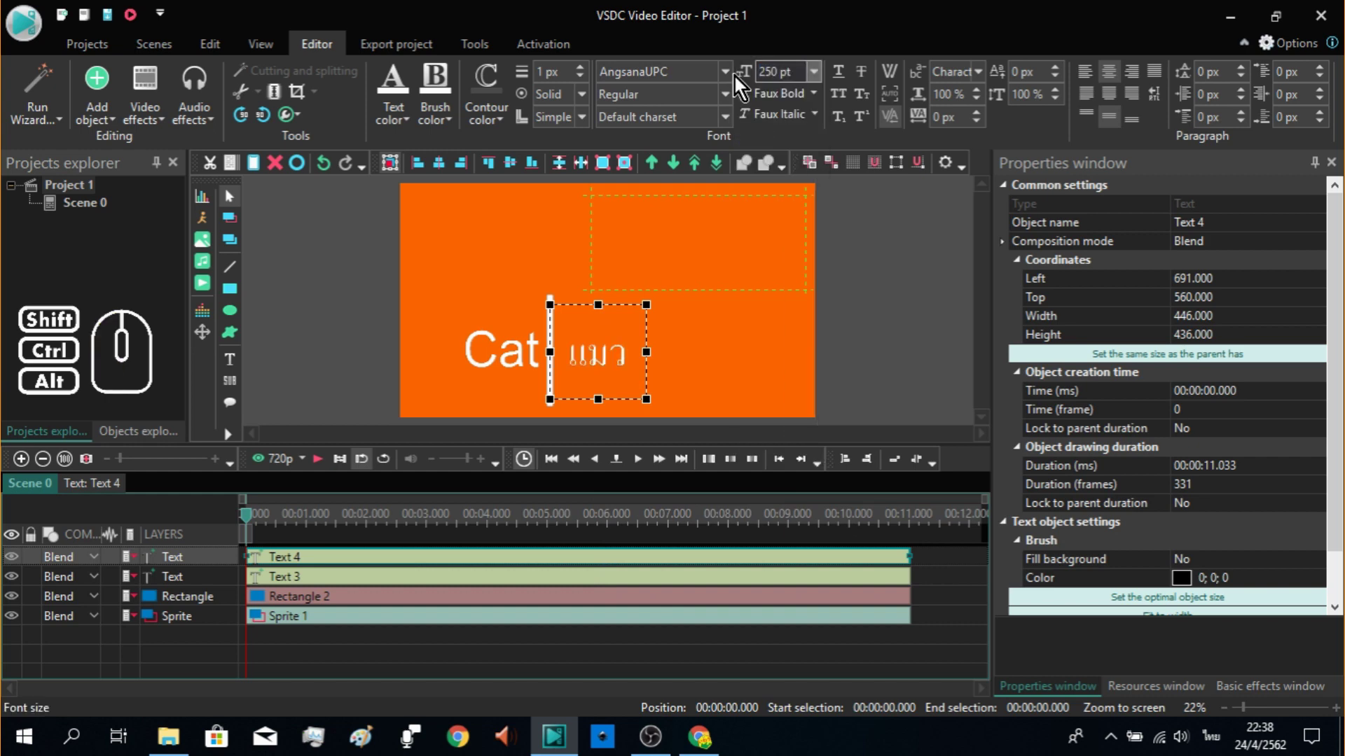
left_click_drag(785, 86, 752, 89)
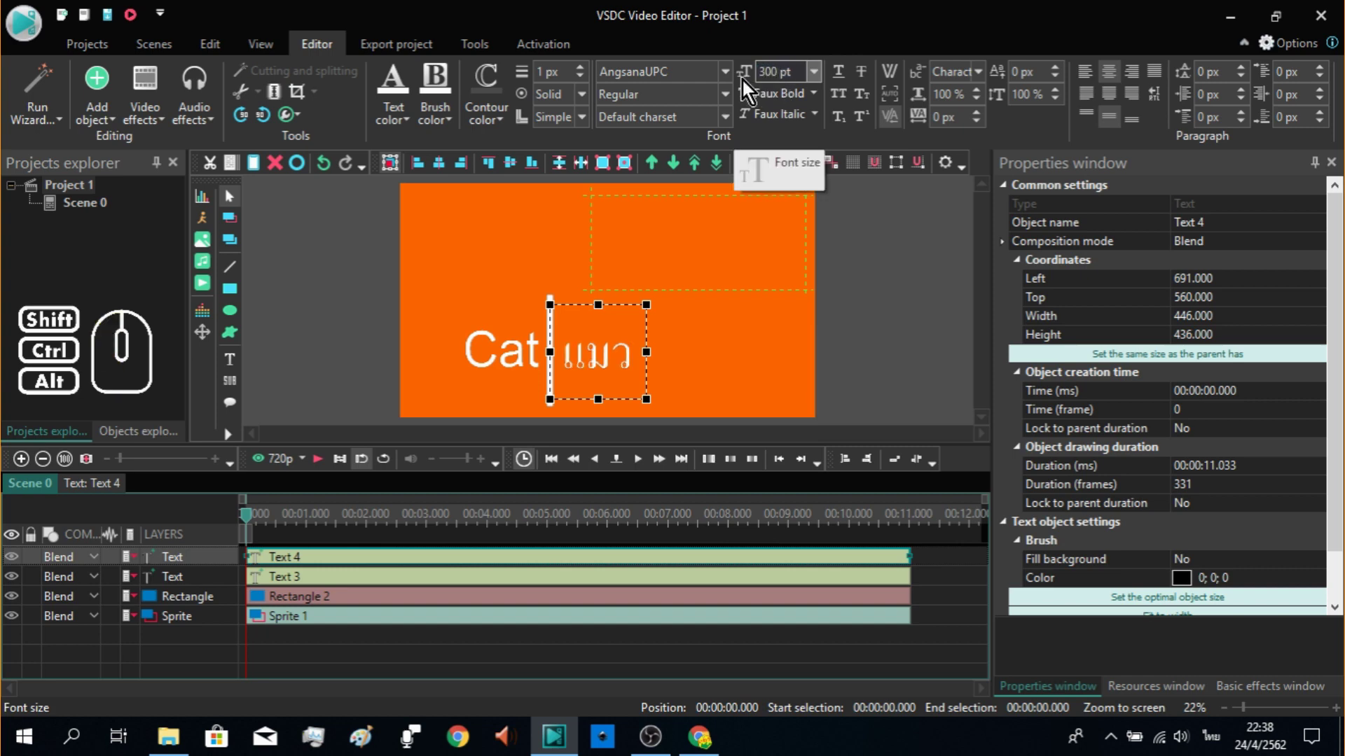
left_click_drag(782, 80, 754, 83)
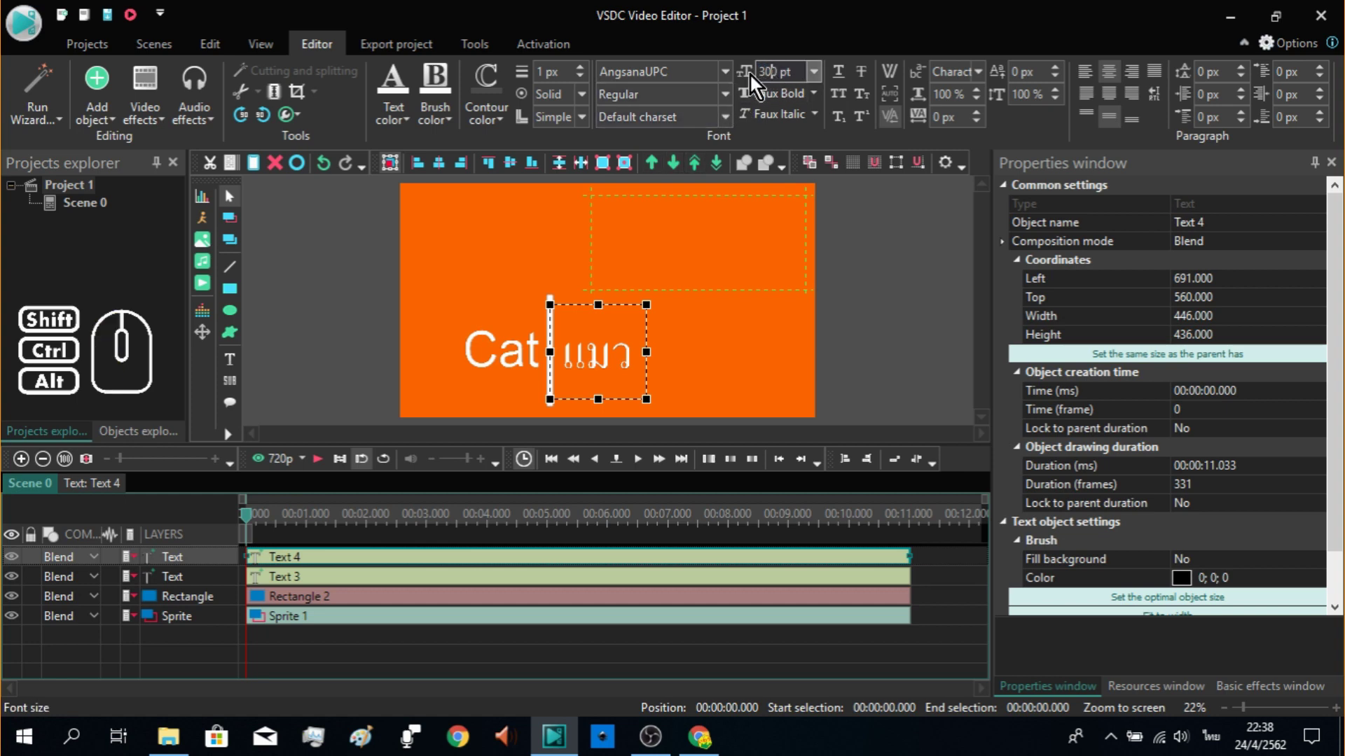
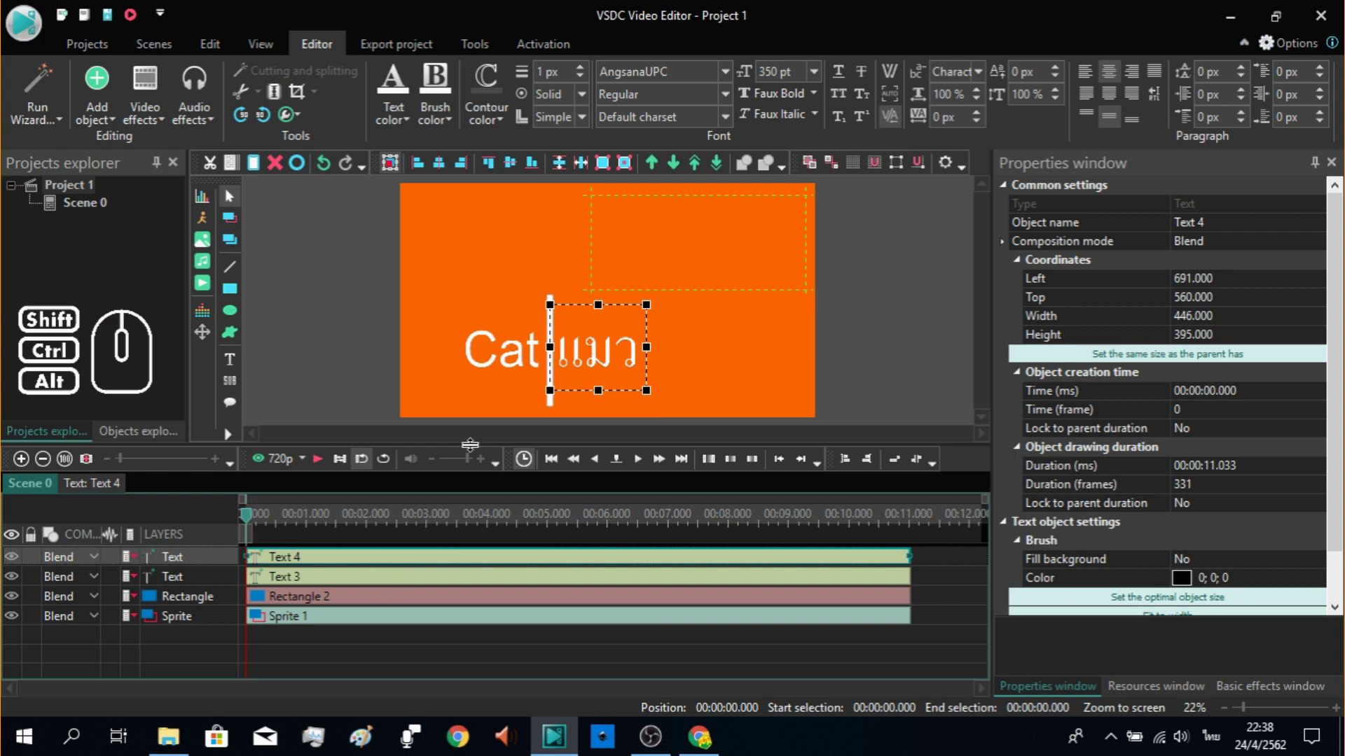
left_click(300, 590)
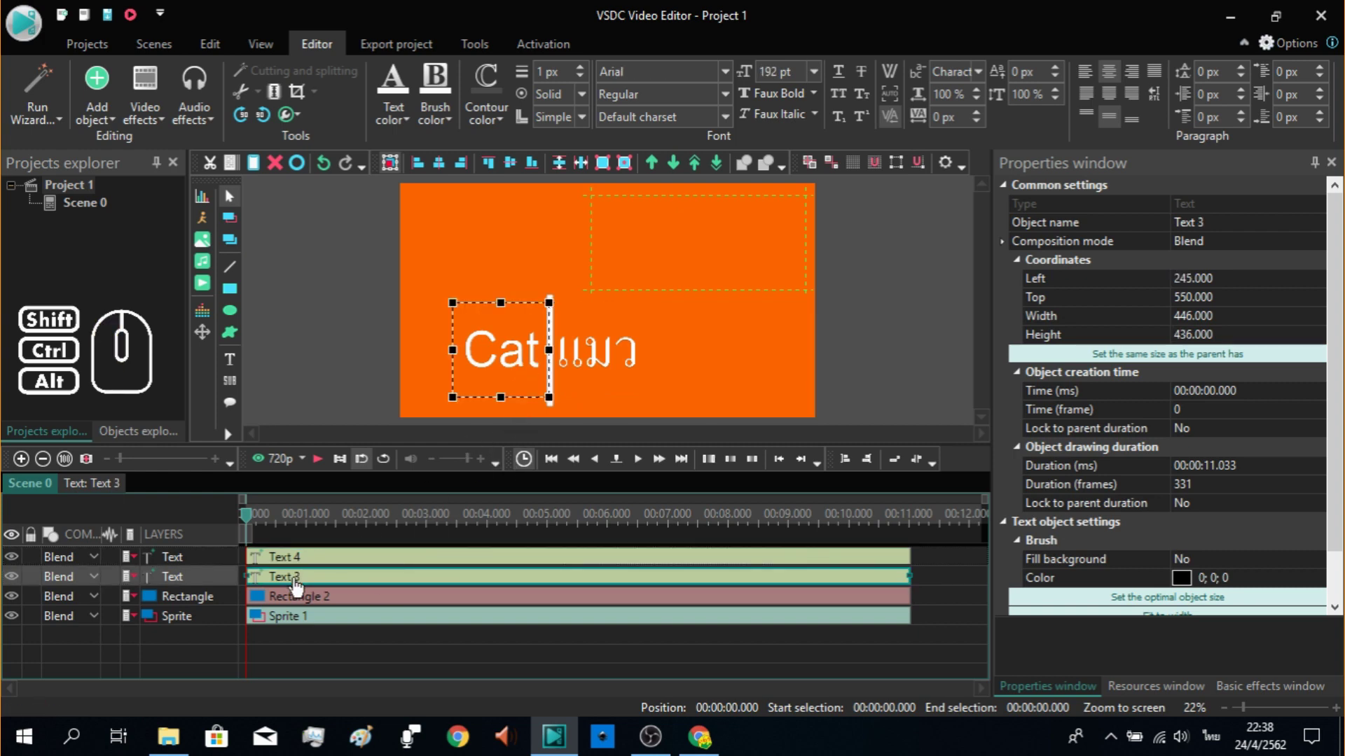
Step: Add a Push transition to the Cat text, placed to scene end
double_click(236, 589)
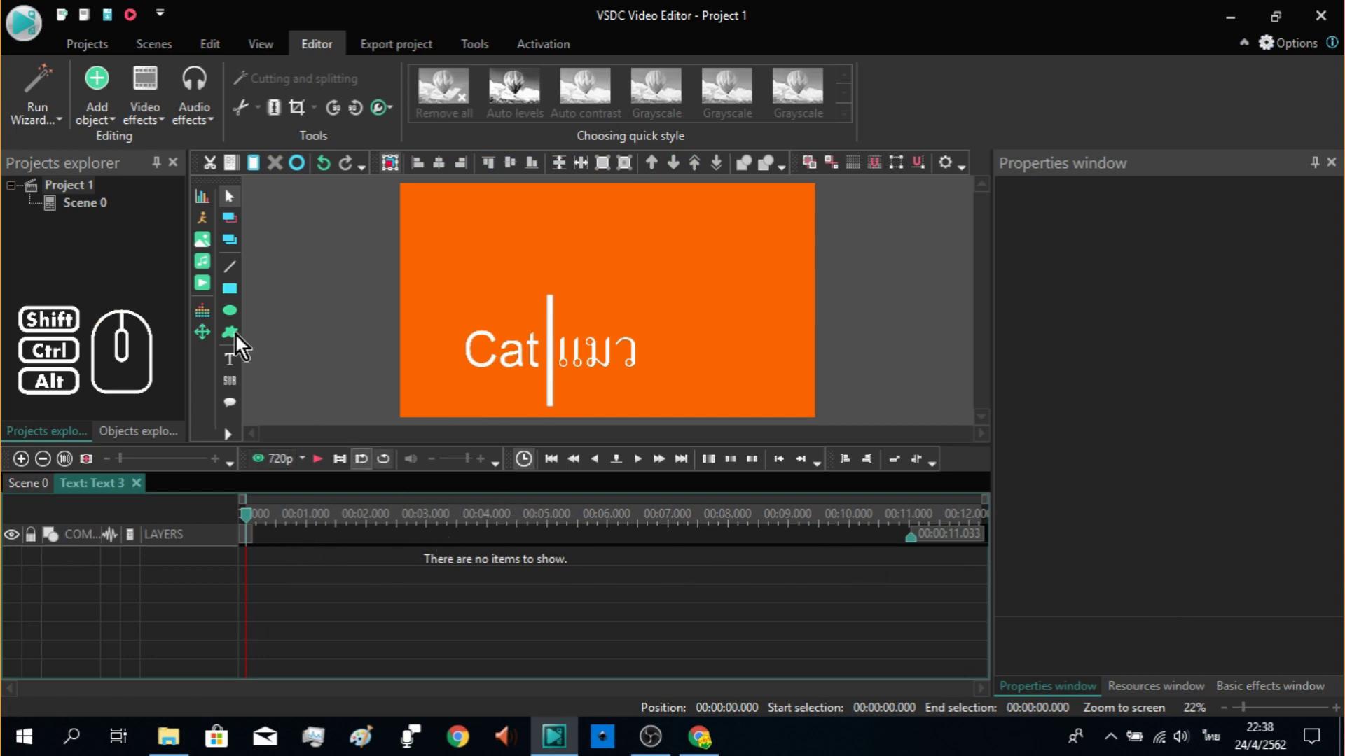
left_click(153, 125)
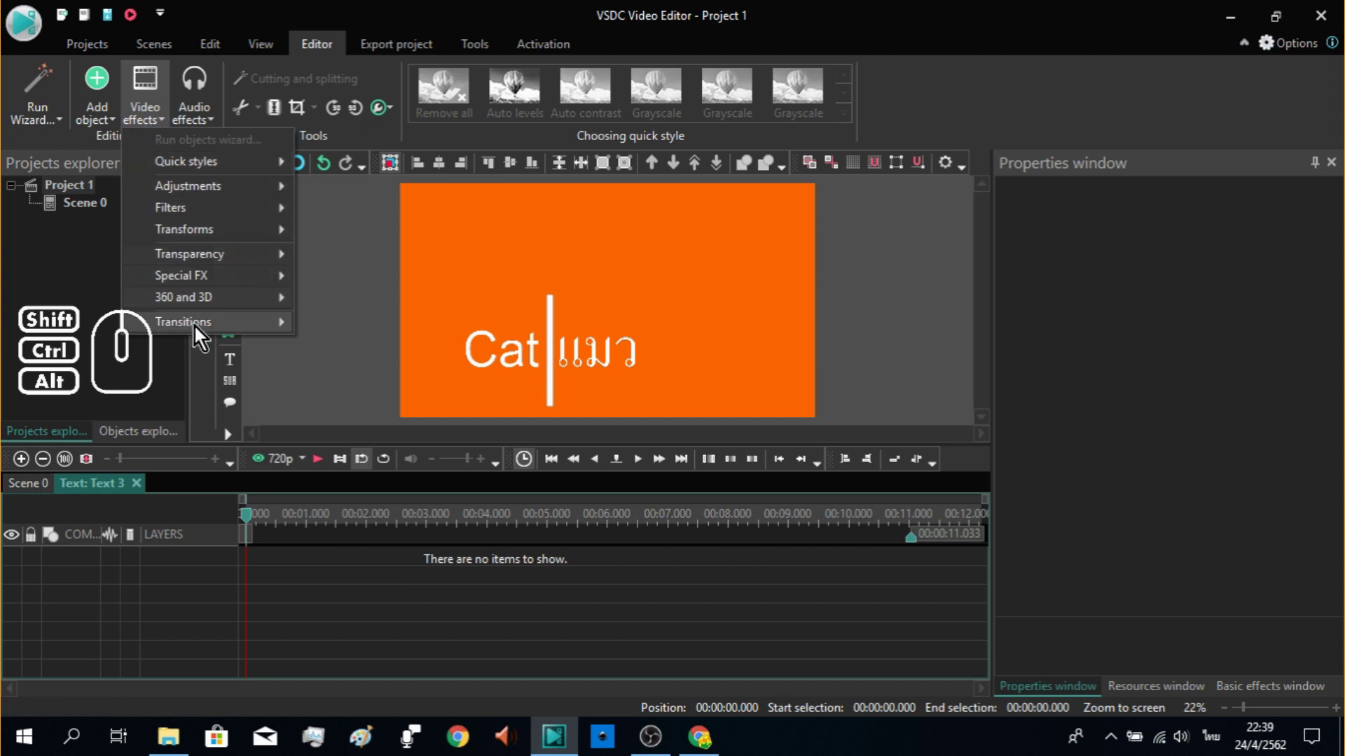
left_click(199, 336)
left_click(374, 379)
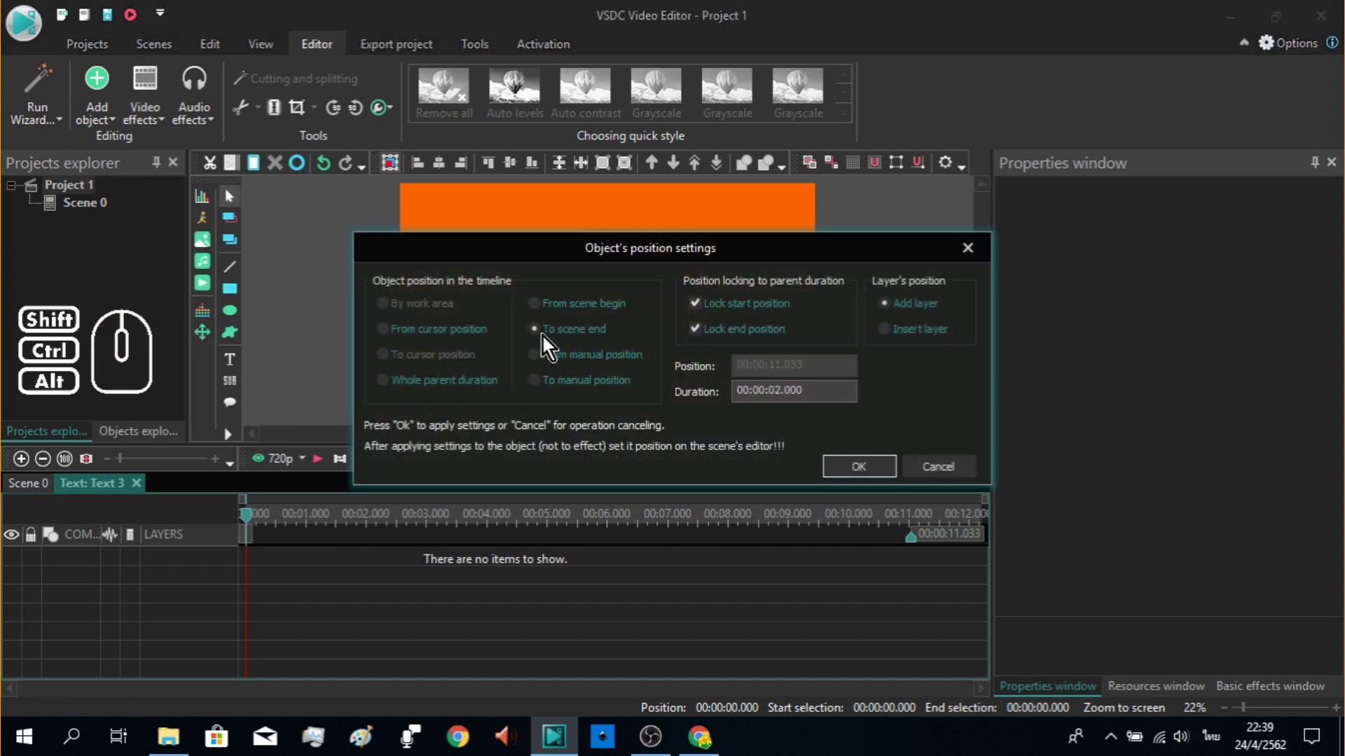
left_click(550, 341)
left_click(871, 472)
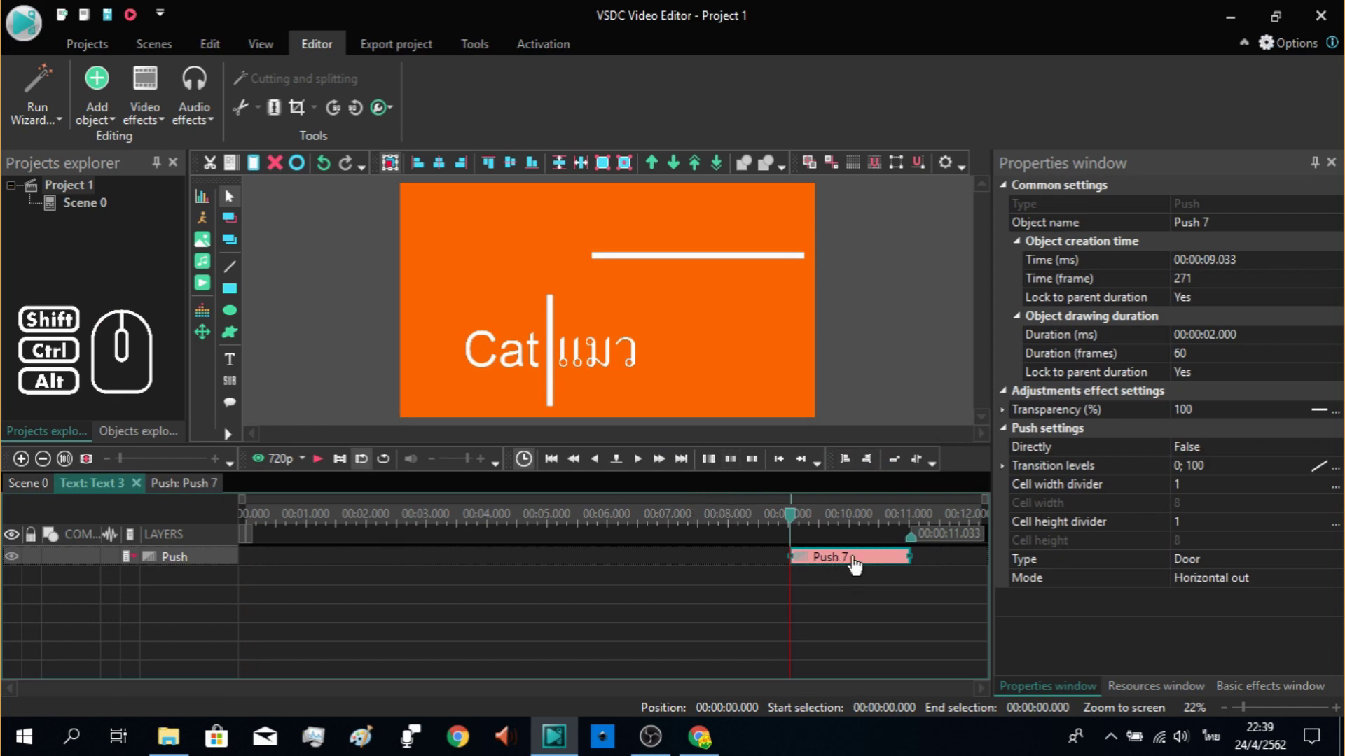
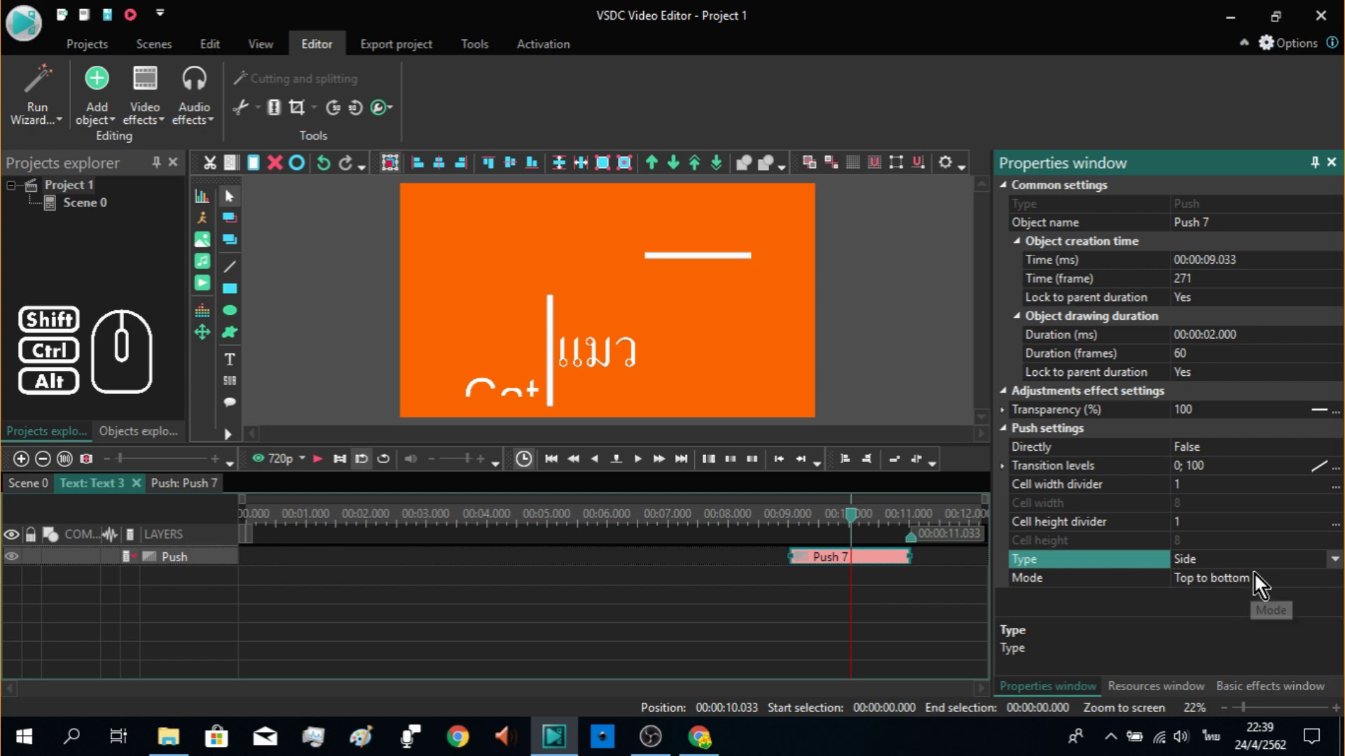
Step: Set the push to Side type, Left to right mode, and preview Cat sliding out
double_click(1270, 586)
double_click(1270, 584)
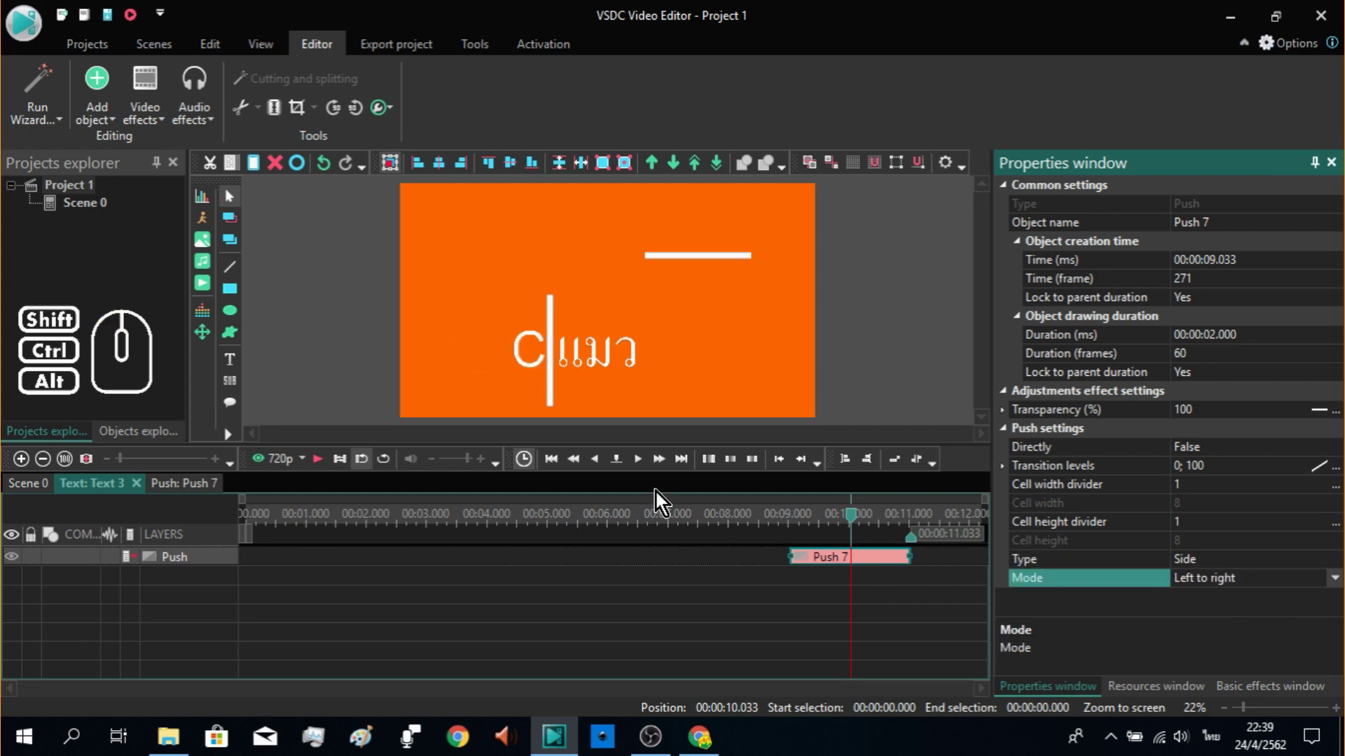
left_click(646, 467)
left_click(646, 467)
left_click(646, 467)
left_click(646, 467)
left_click(647, 467)
left_click(647, 467)
left_click(646, 467)
left_click(646, 467)
left_click(646, 467)
left_click(646, 467)
left_click(646, 467)
left_click(647, 467)
left_click(646, 467)
double_click(646, 467)
left_click_drag(885, 526, 725, 525)
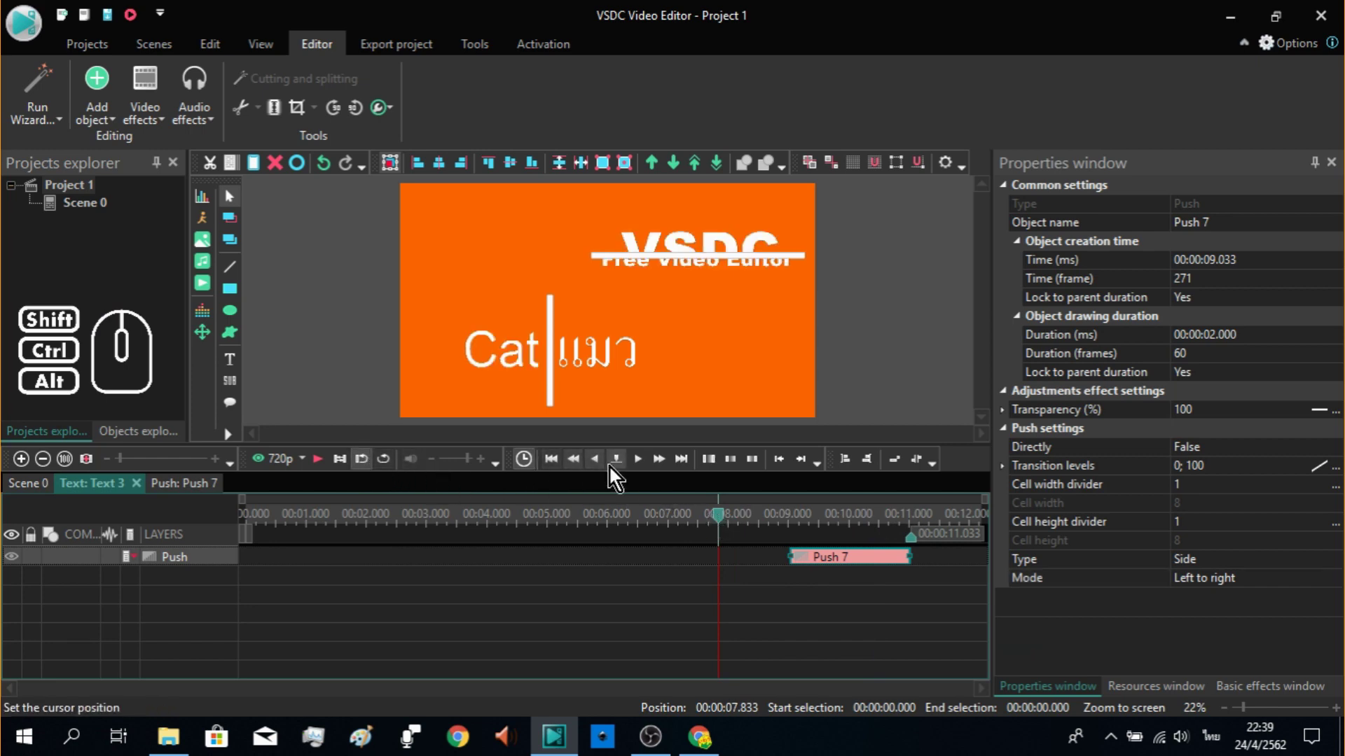
left_click(322, 465)
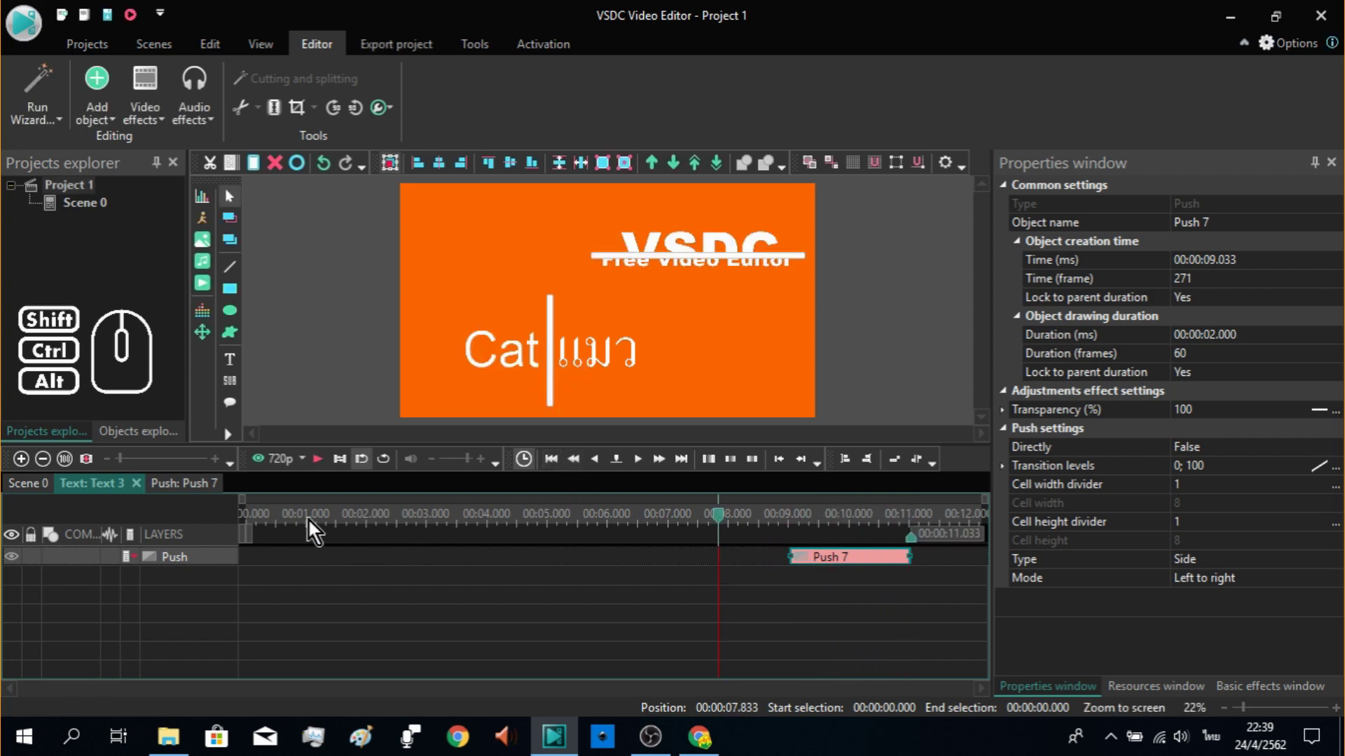
Step: Add a Push transition to the แมว text starting at the scene beginning
left_click(45, 496)
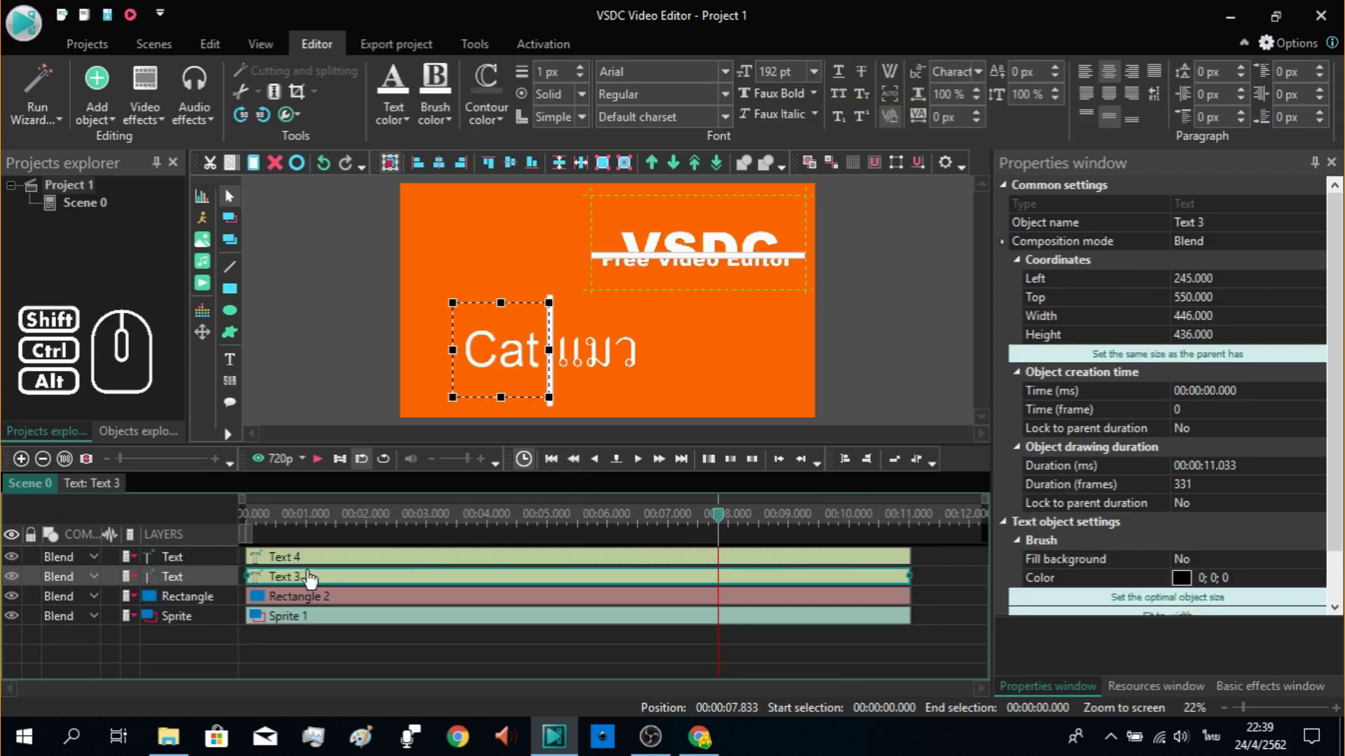
left_click(314, 567)
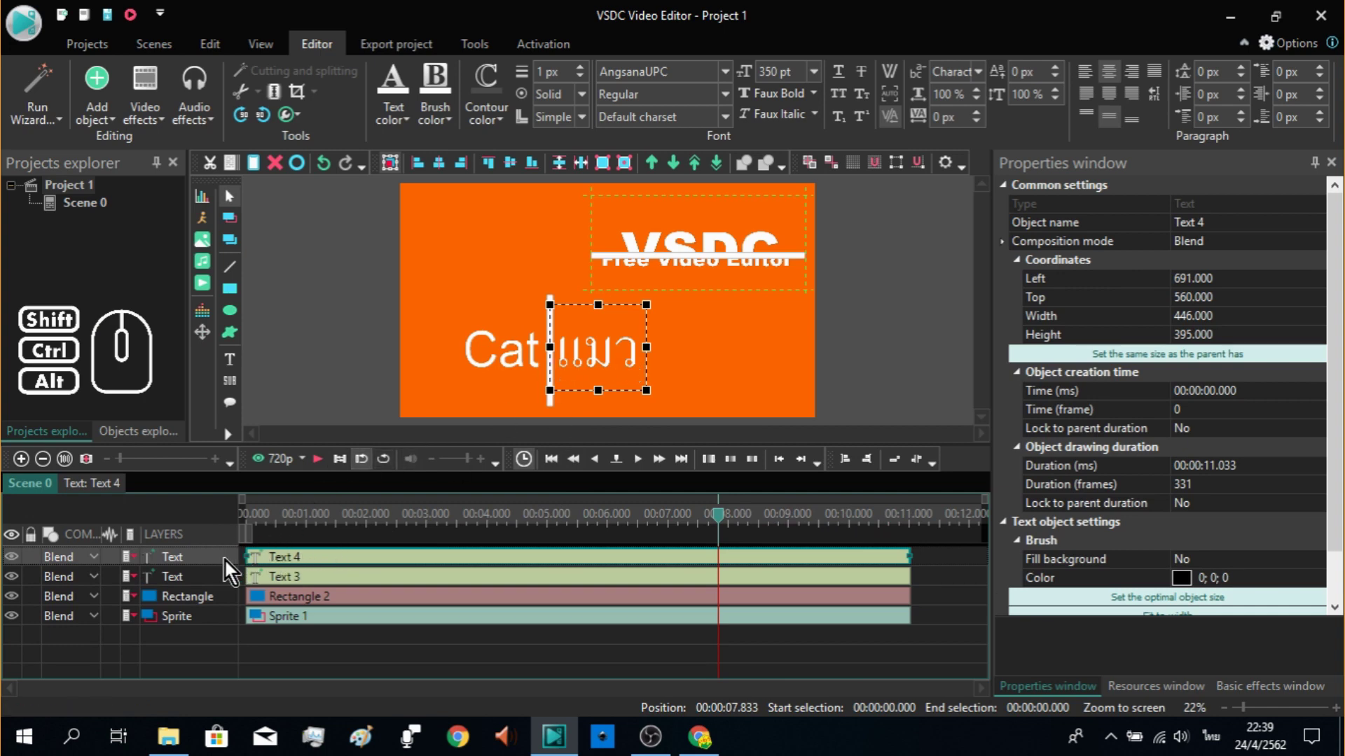
left_click(230, 566)
double_click(231, 566)
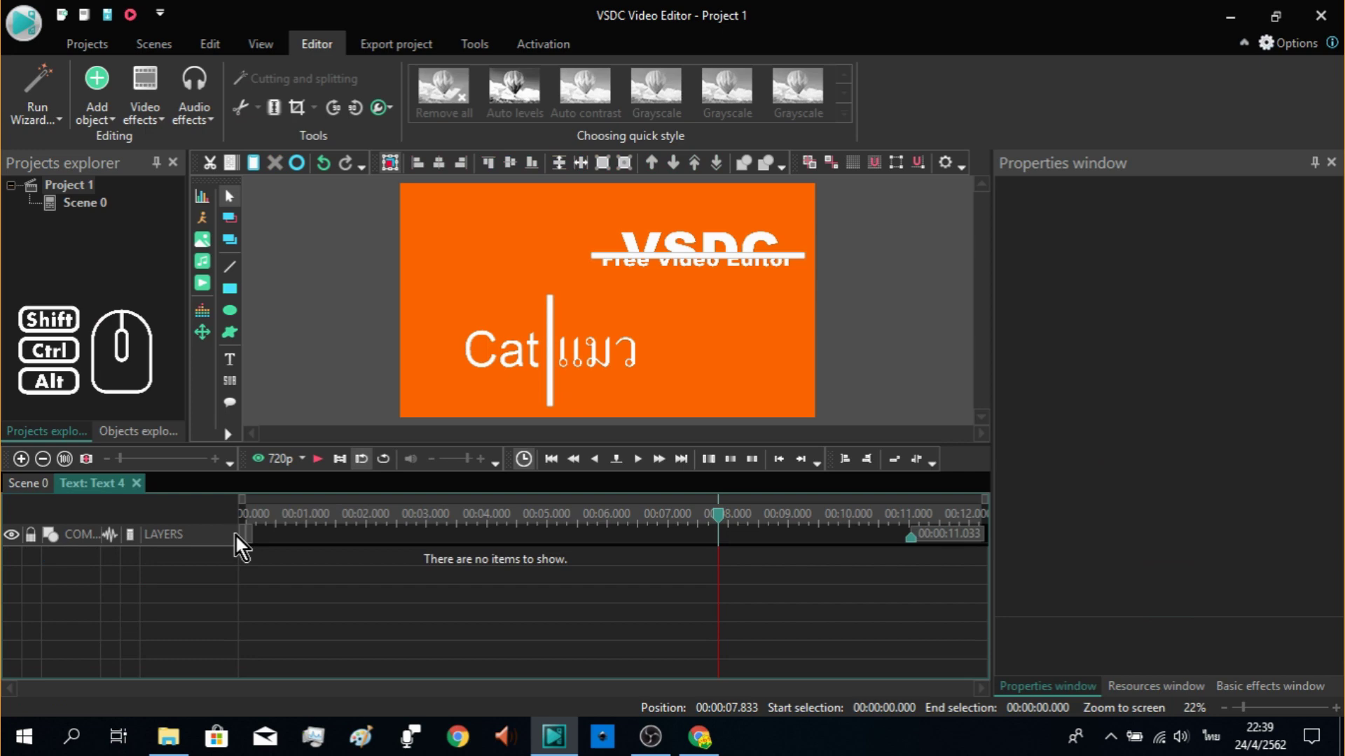
left_click(150, 96)
left_click(218, 335)
left_click(355, 379)
left_click(565, 314)
left_click(852, 479)
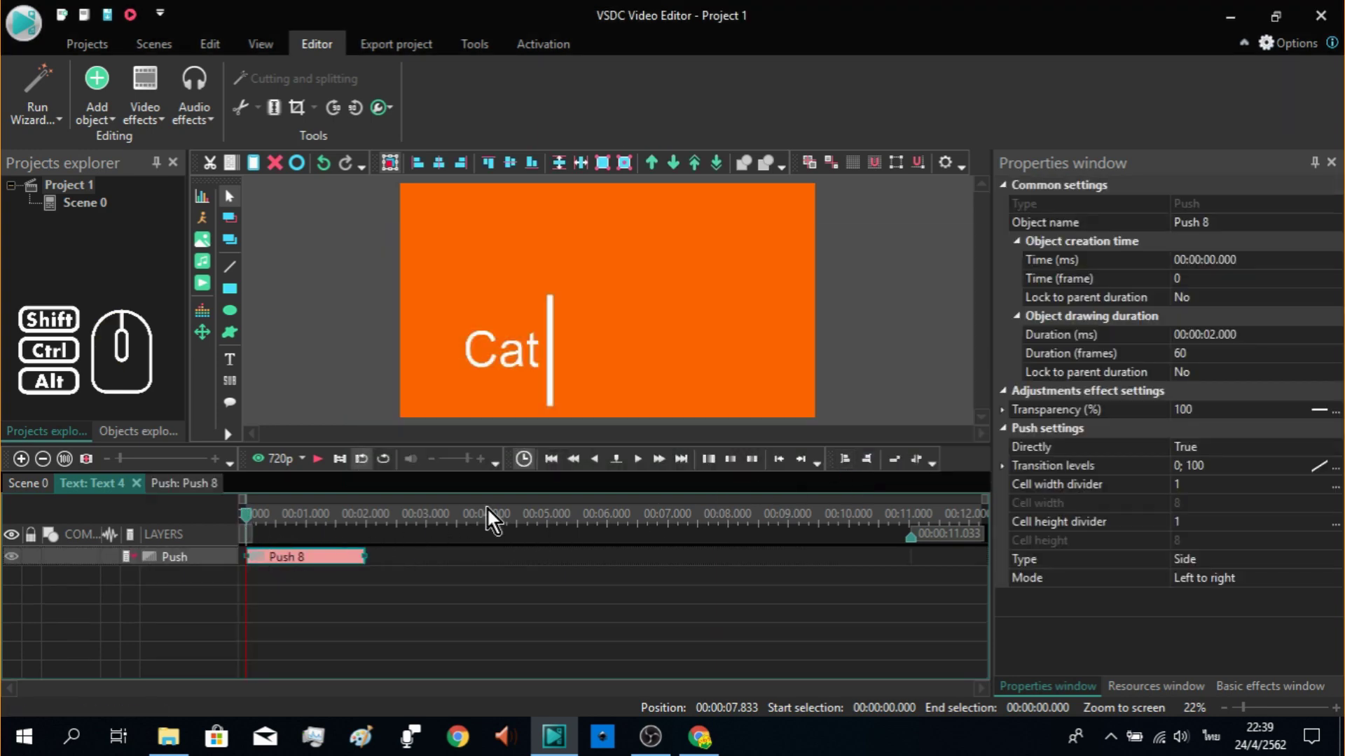
Step: Set the Push mode to Right to left and step through frames to watch the text slide in
left_click(659, 472)
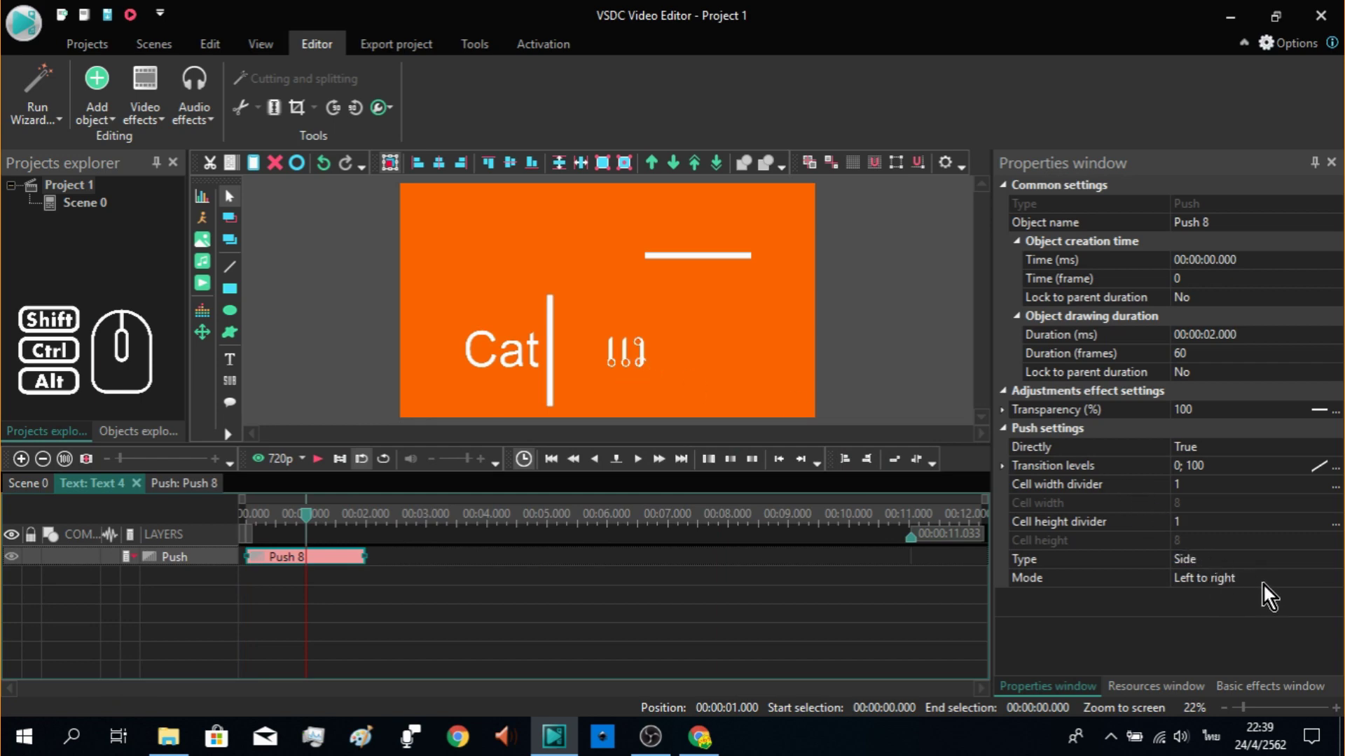
double_click(1264, 592)
double_click(1264, 592)
double_click(1264, 592)
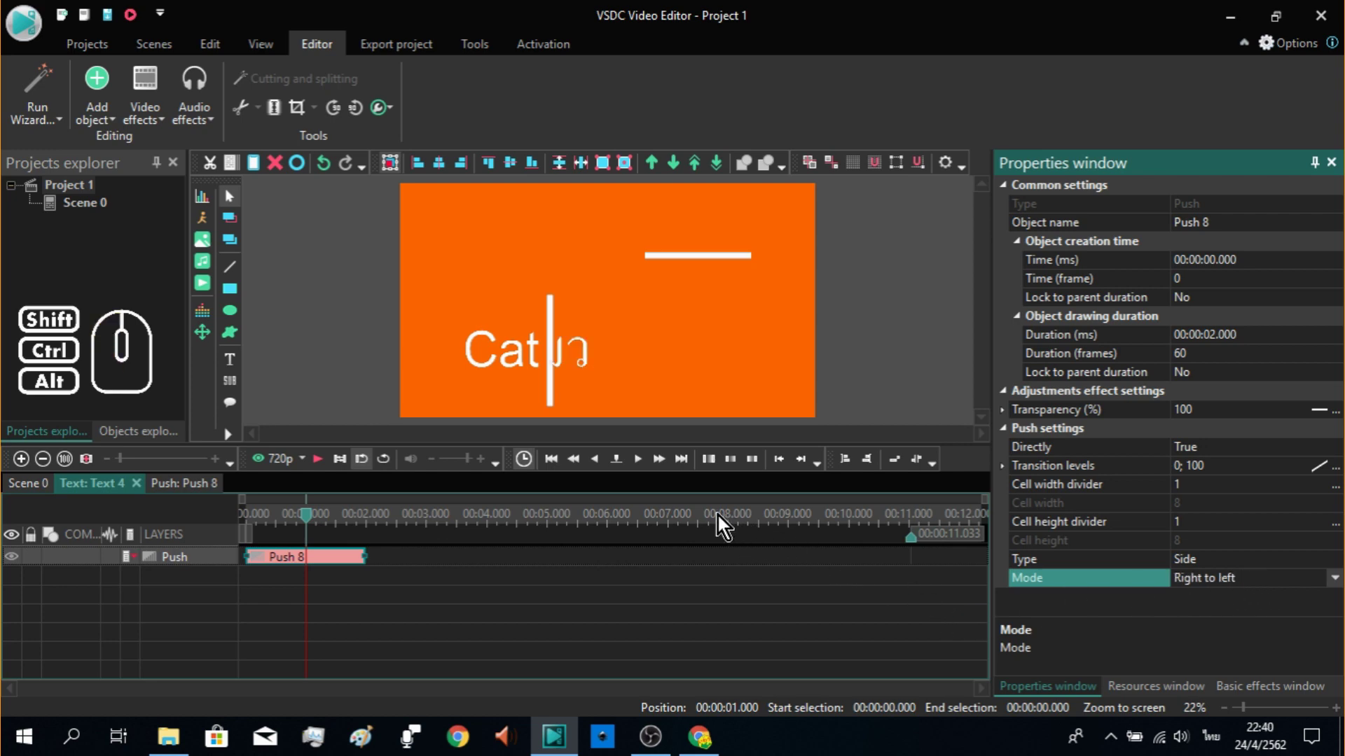
left_click(648, 472)
left_click(648, 472)
left_click(649, 472)
left_click(648, 472)
left_click(649, 472)
left_click(648, 472)
left_click(649, 472)
left_click(648, 472)
left_click(648, 472)
left_click(648, 472)
left_click(649, 472)
double_click(648, 472)
left_click(649, 472)
left_click(649, 472)
left_click(648, 472)
left_click(649, 472)
left_click(649, 472)
left_click(649, 472)
left_click(648, 472)
left_click(649, 472)
left_click(649, 472)
left_click(648, 472)
left_click(649, 472)
left_click(649, 472)
left_click(648, 472)
left_click(648, 472)
left_click(649, 472)
left_click(649, 472)
left_click(648, 472)
left_click(648, 472)
left_click(649, 472)
left_click(648, 472)
left_click(648, 472)
left_click(649, 472)
left_click(649, 472)
left_click(649, 472)
double_click(649, 472)
Step: Back on the Scene 0 timeline, rewind and step frame by frame to preview the transition
left_click(39, 486)
left_click_drag(391, 523, 196, 556)
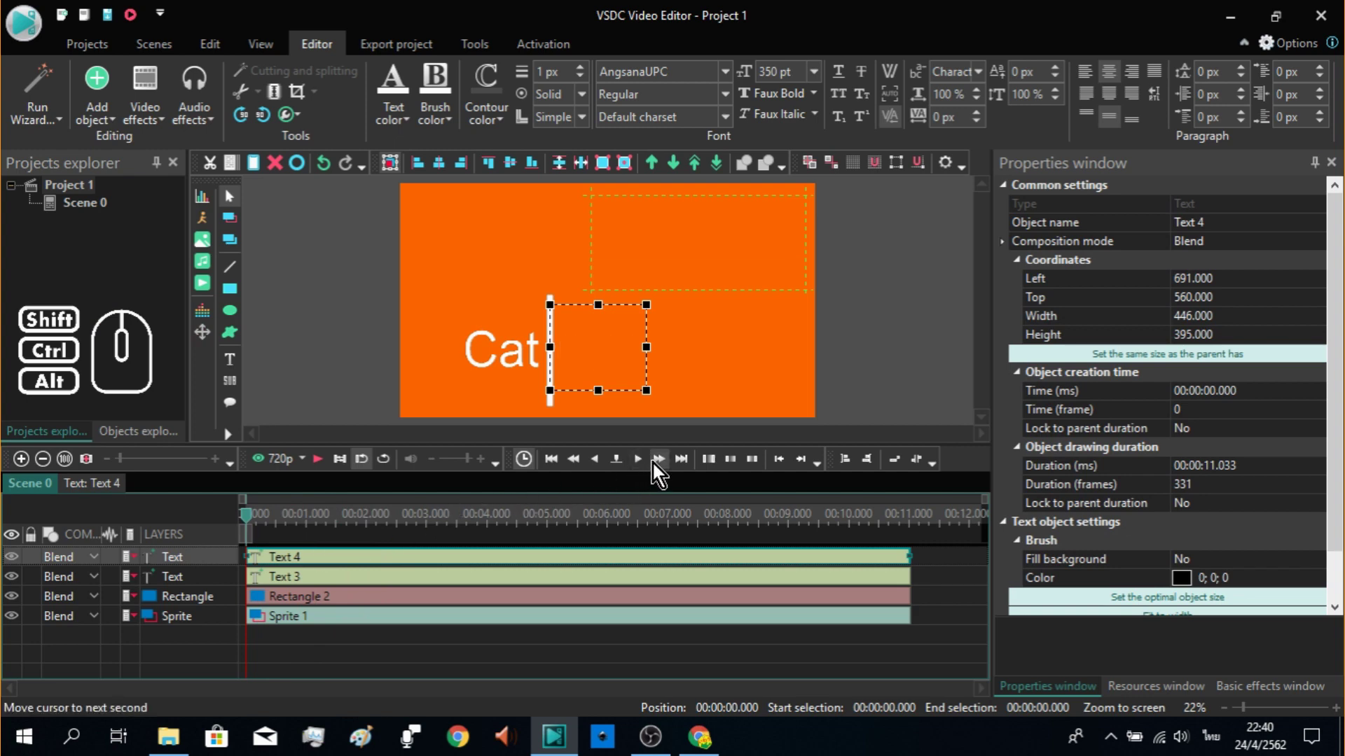
left_click(645, 472)
left_click(645, 472)
left_click(647, 470)
left_click(646, 470)
left_click(646, 470)
left_click(646, 470)
left_click(647, 470)
left_click(646, 470)
left_click(647, 469)
left_click(646, 469)
left_click(646, 470)
left_click(646, 470)
left_click(647, 469)
left_click(646, 470)
left_click(647, 470)
left_click(646, 470)
left_click(647, 470)
left_click(647, 470)
left_click(646, 470)
left_click(646, 470)
left_click(646, 470)
left_click(647, 470)
left_click(647, 470)
left_click(646, 469)
left_click(646, 470)
left_click(646, 470)
double_click(647, 470)
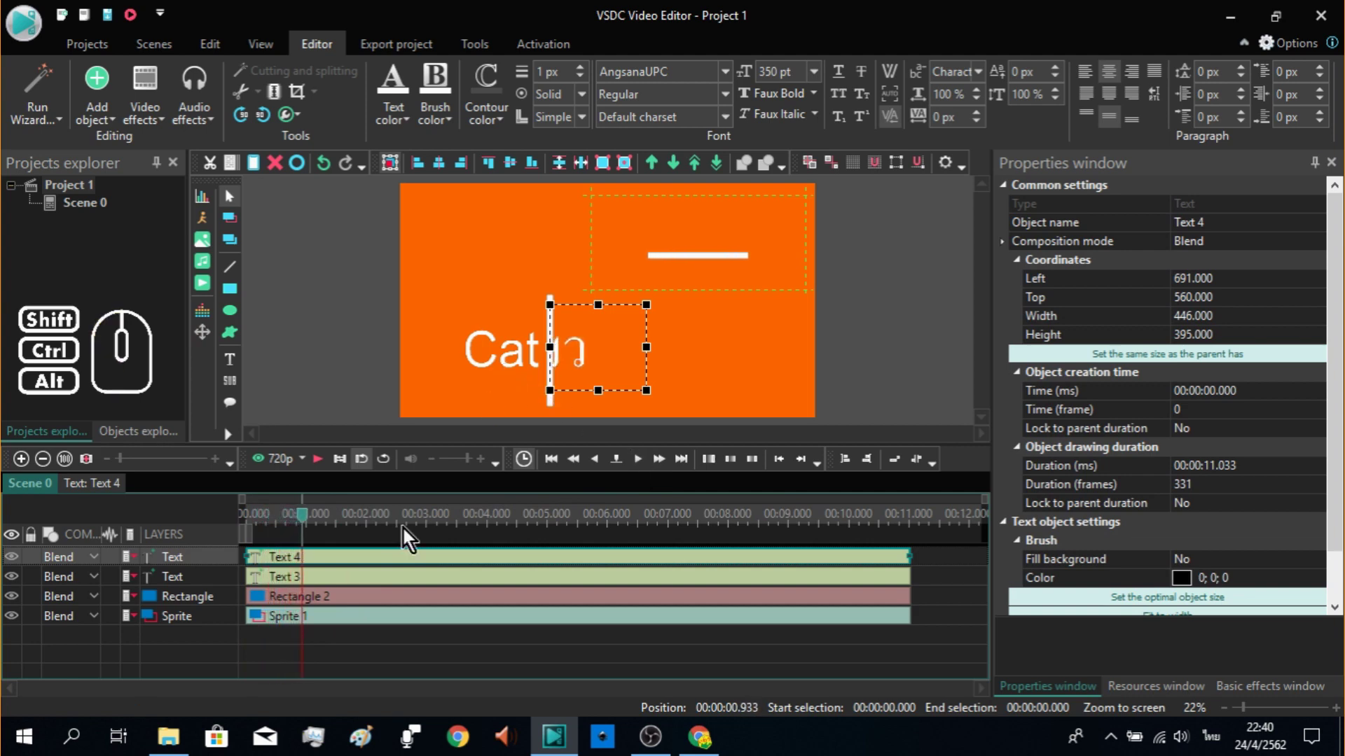
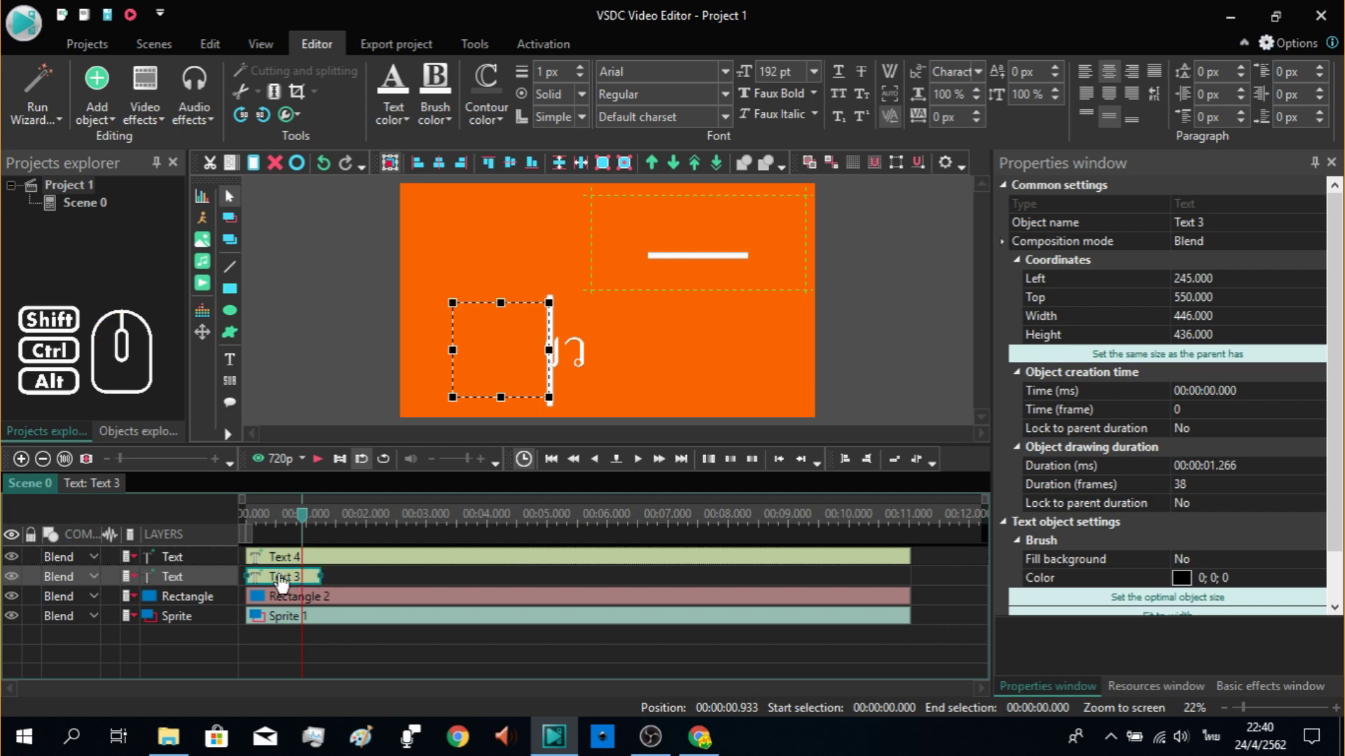
Step: Mark the 2, 4 and 3 second positions with the preview and play the scene to check timing
left_click_drag(311, 527, 228, 539)
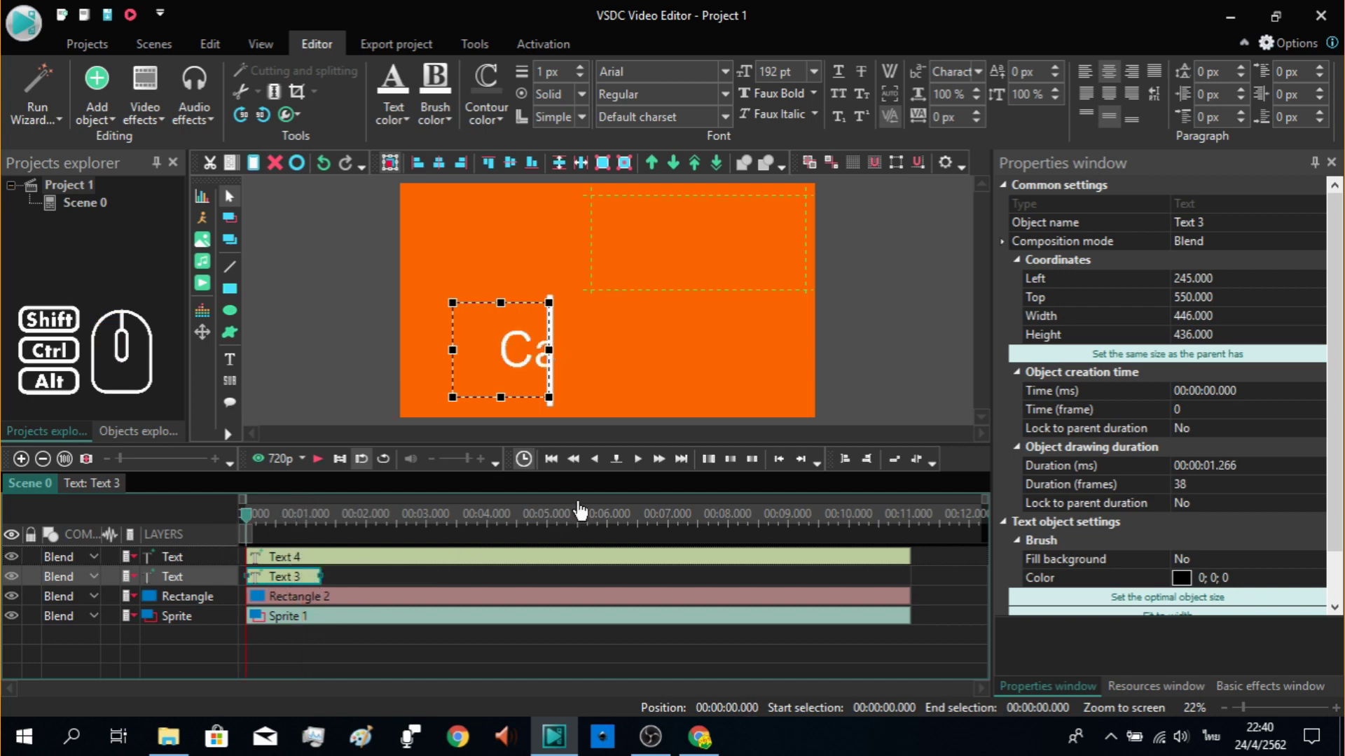
left_click(662, 468)
left_click(662, 468)
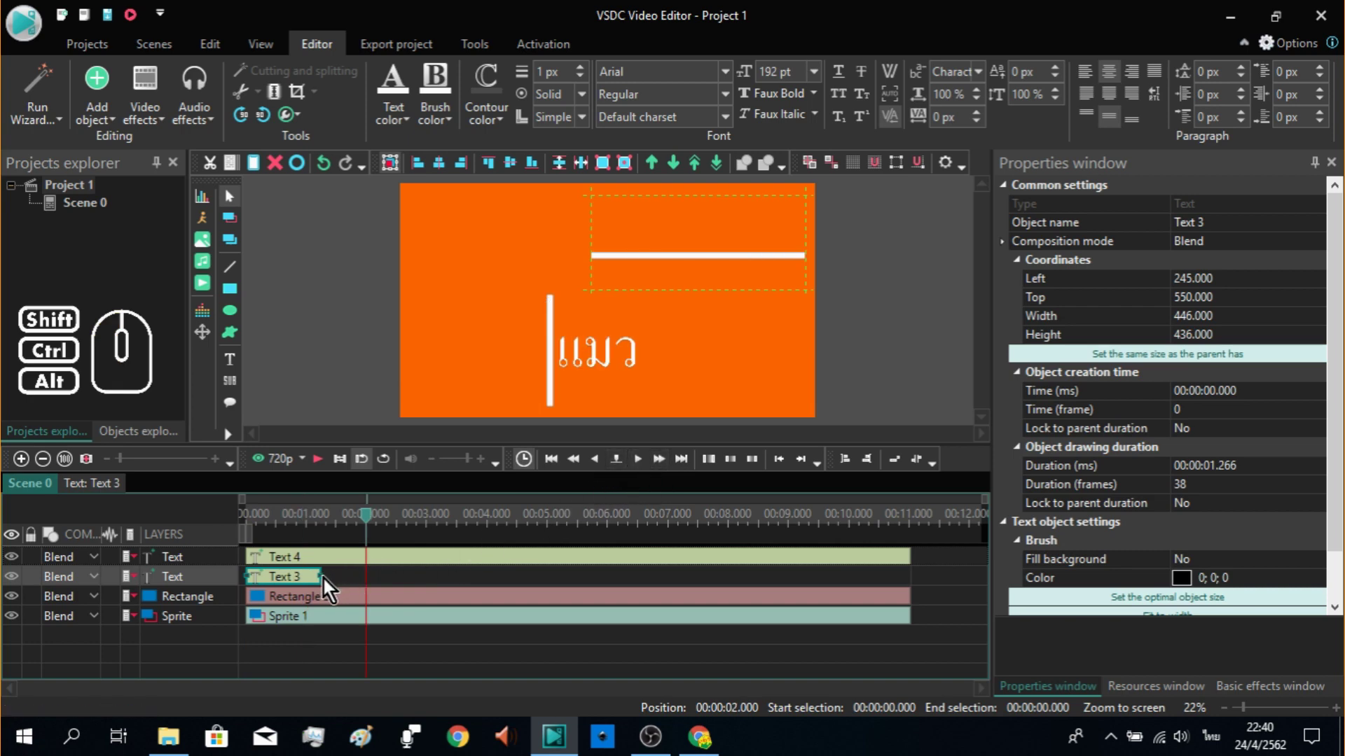
double_click(663, 464)
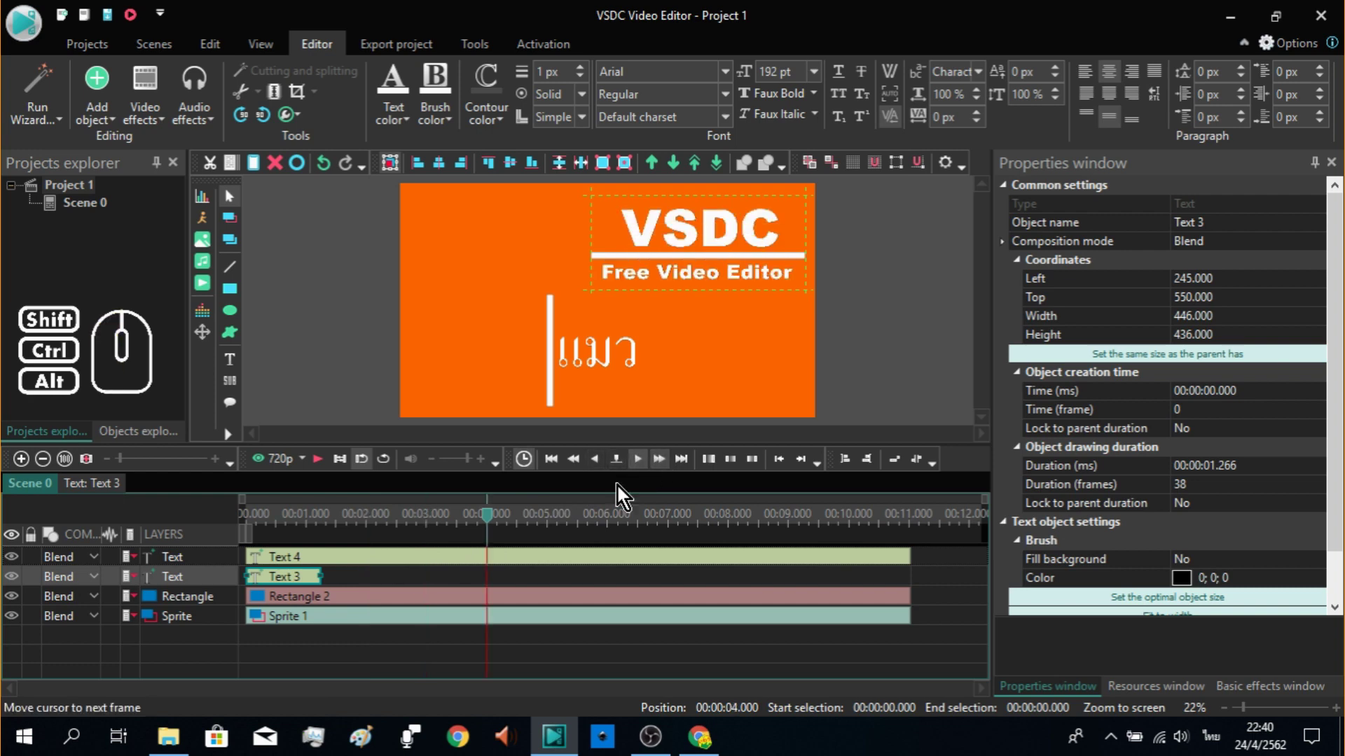
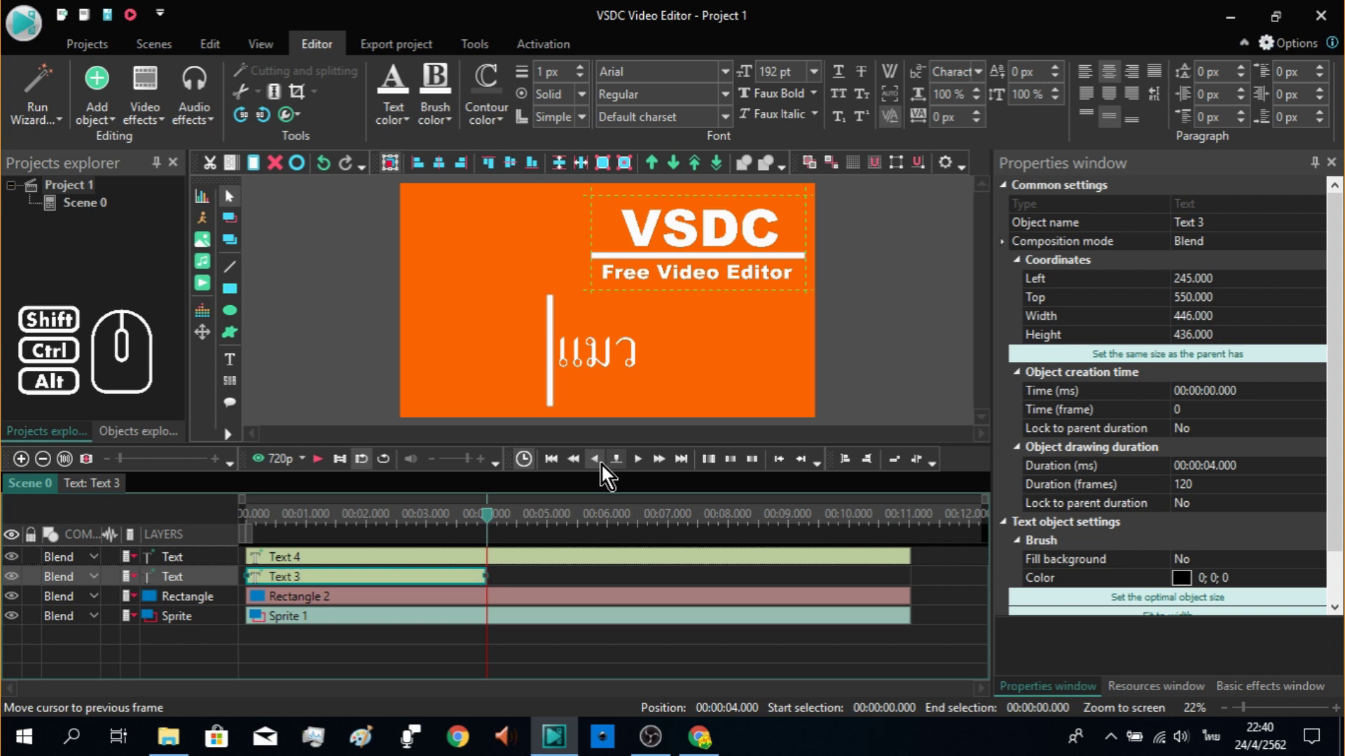
left_click(583, 475)
left_click(583, 475)
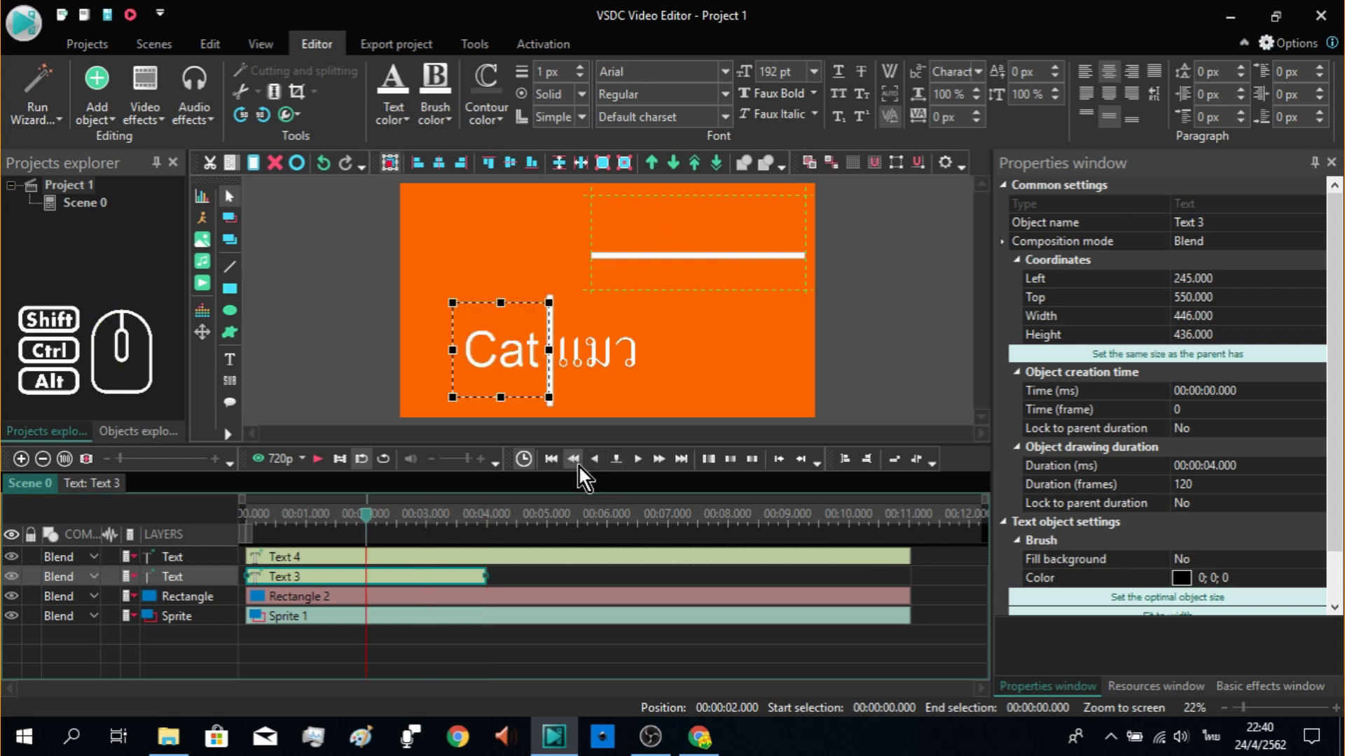
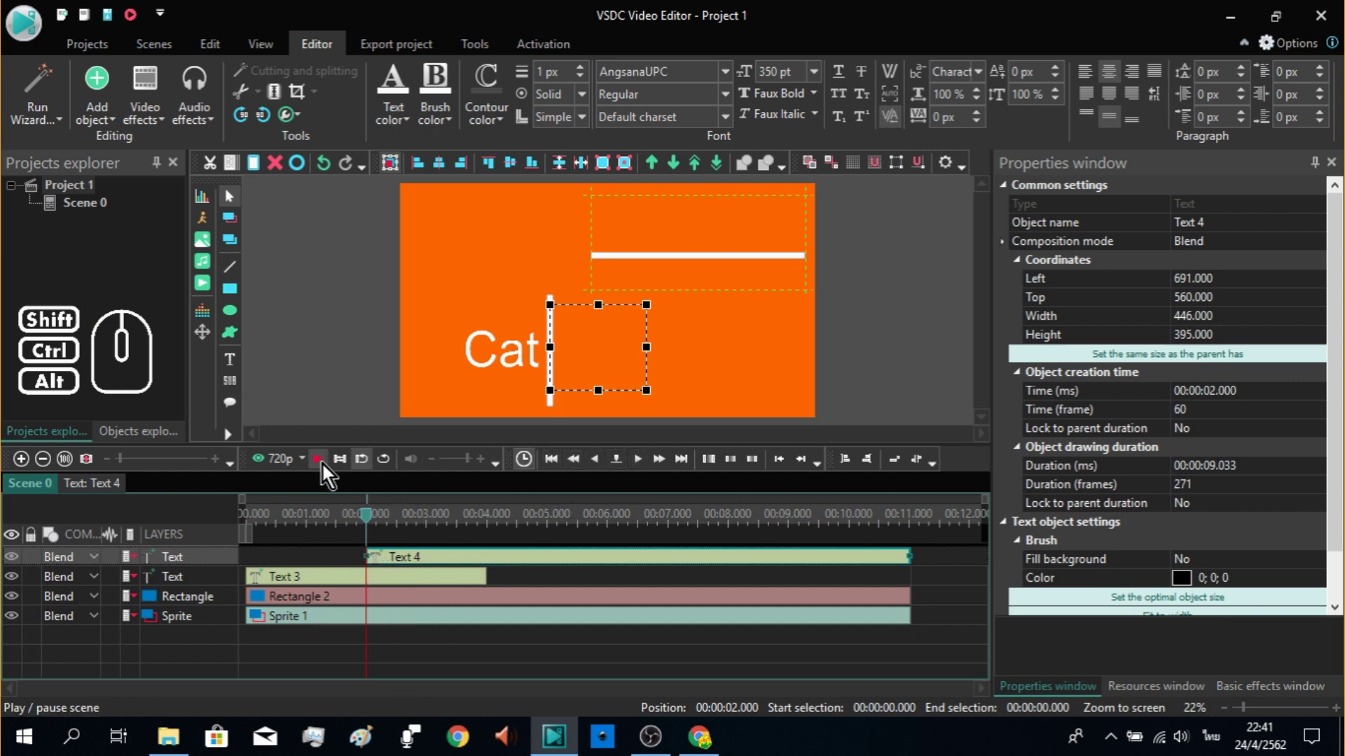
left_click(326, 471)
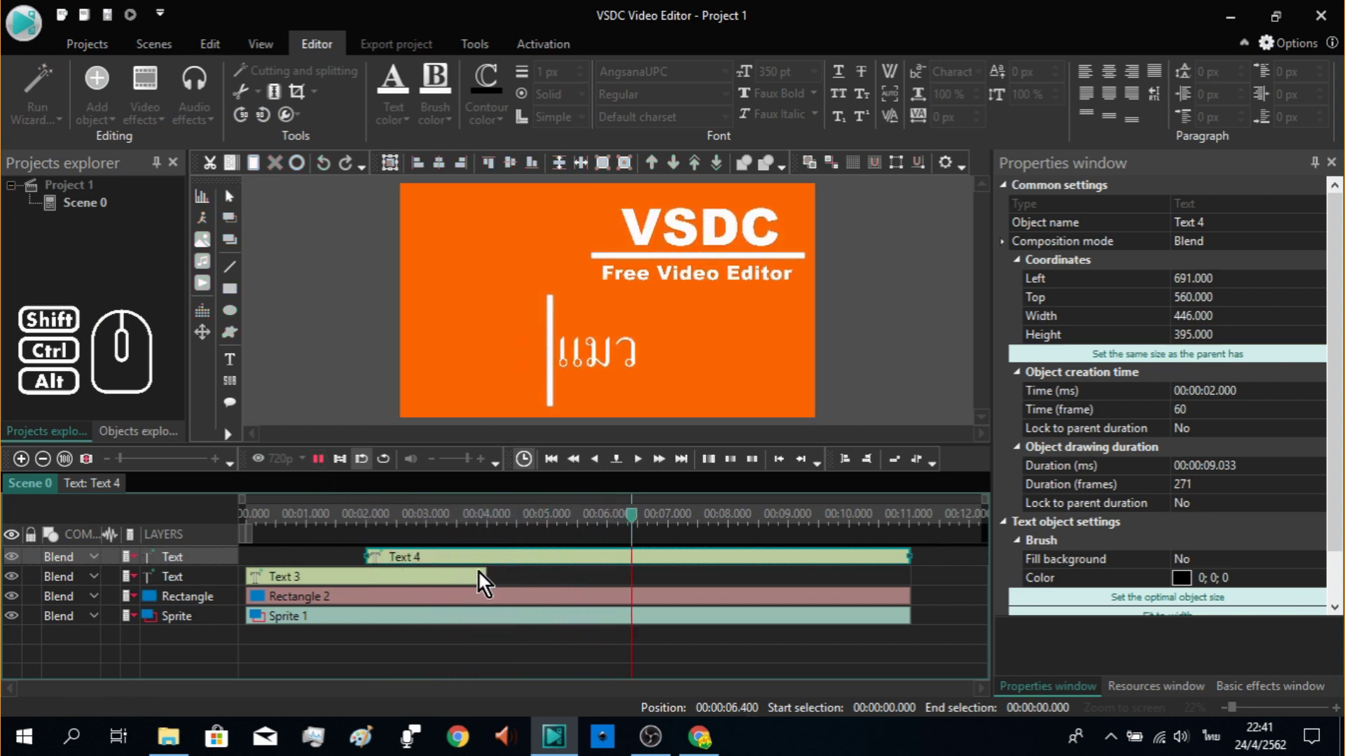
left_click(428, 532)
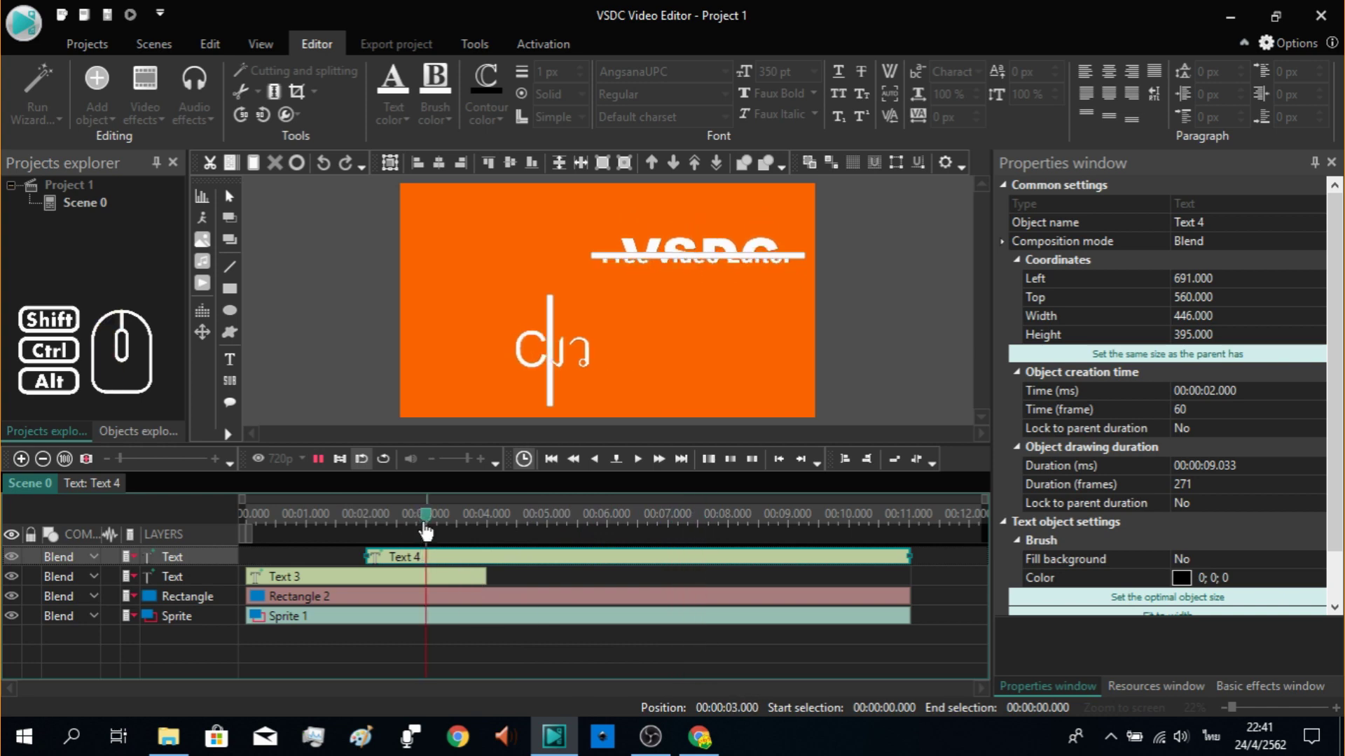
left_click(329, 476)
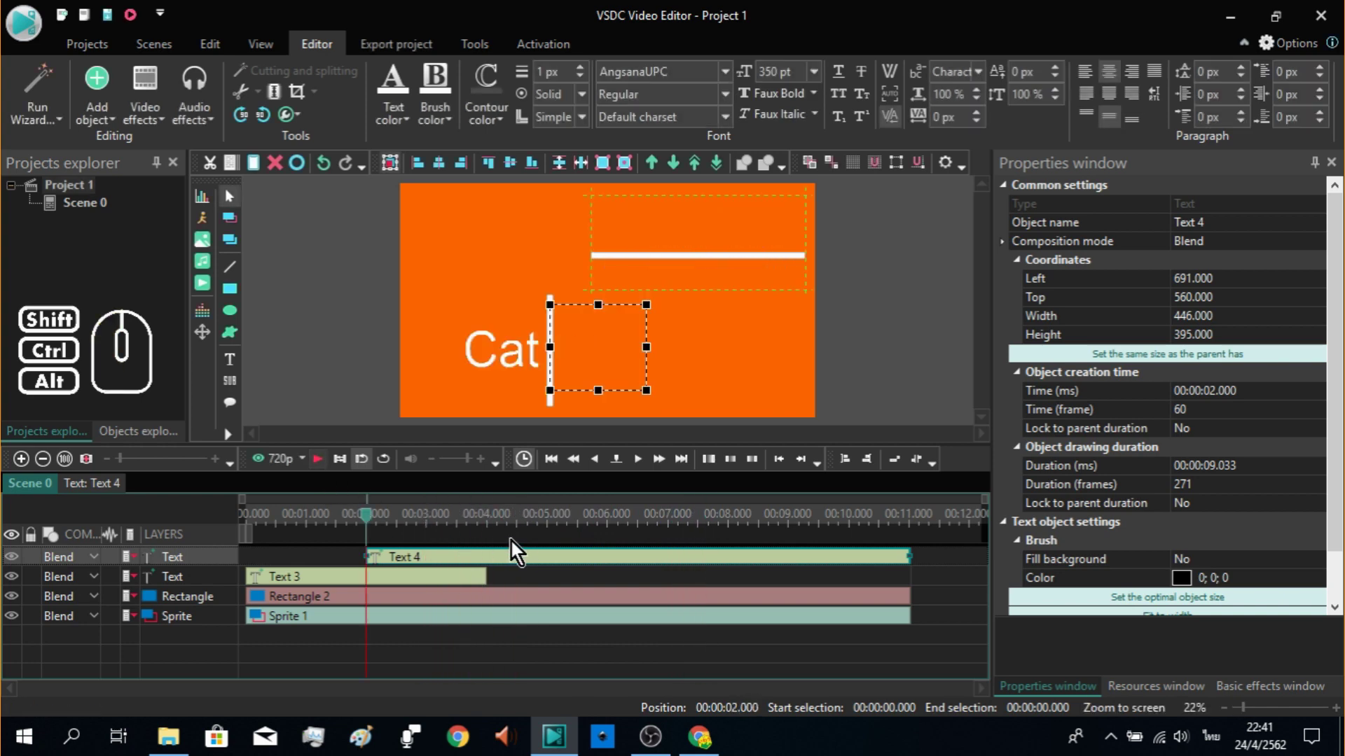
Step: Stretch the Cat text to end at 4 s and move the แมว text to start at 2 s, then rewind
left_click_drag(374, 530, 262, 538)
left_click_drag(262, 530, 235, 529)
left_click(323, 472)
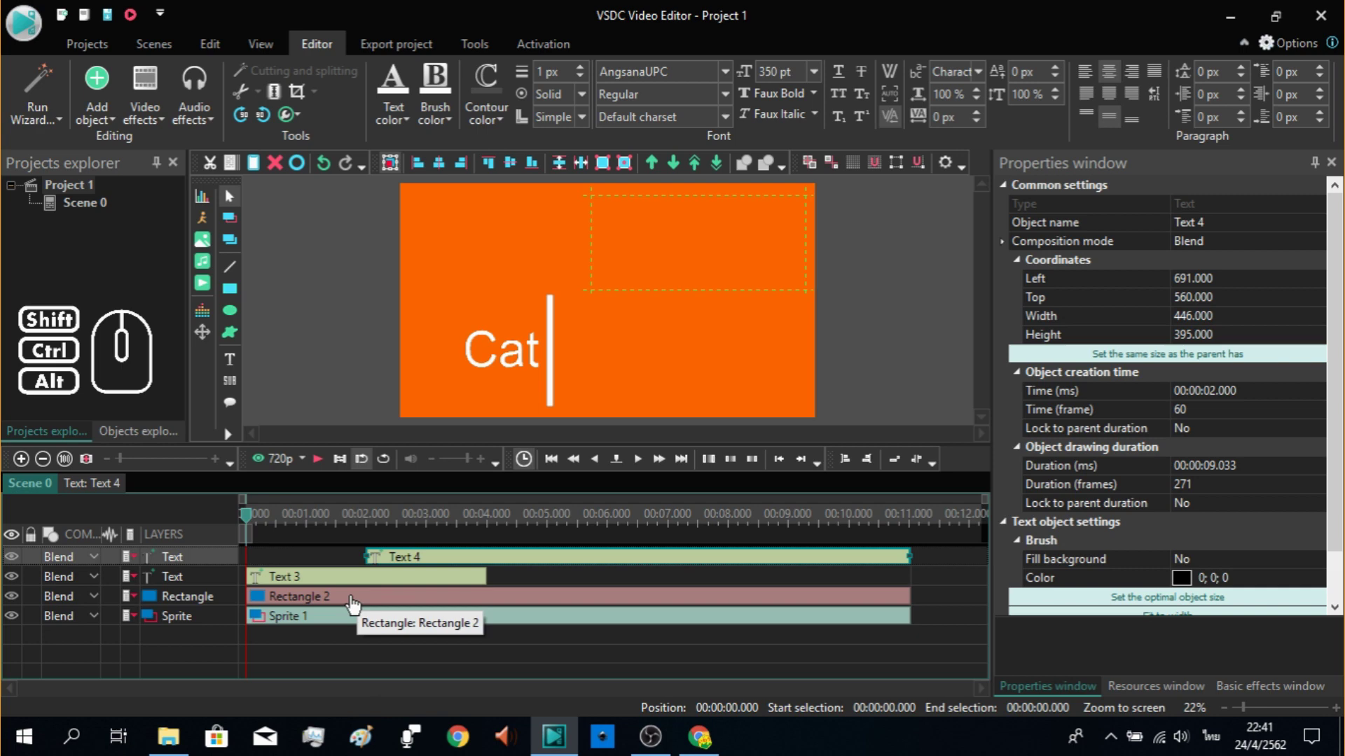
Step: Add a Push transition to the white bar Rectangle 2 at its start
double_click(357, 608)
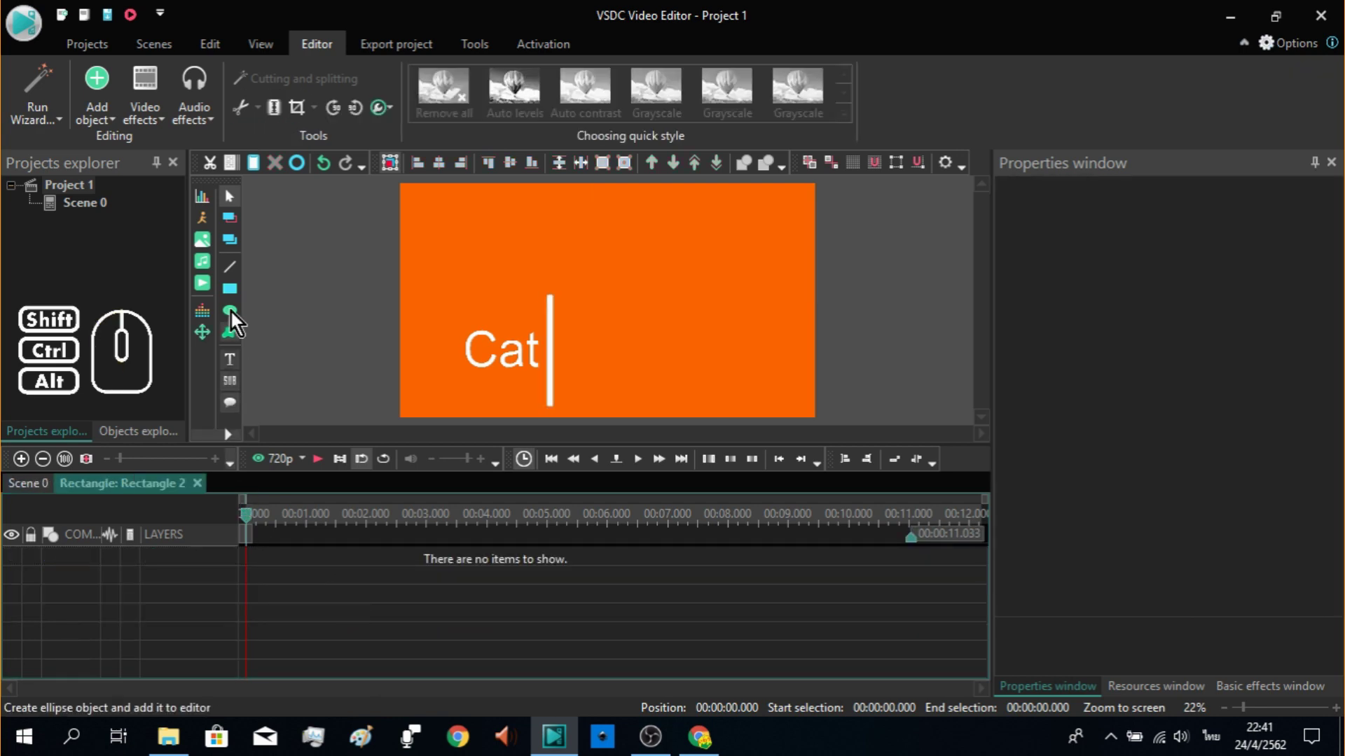
left_click(160, 113)
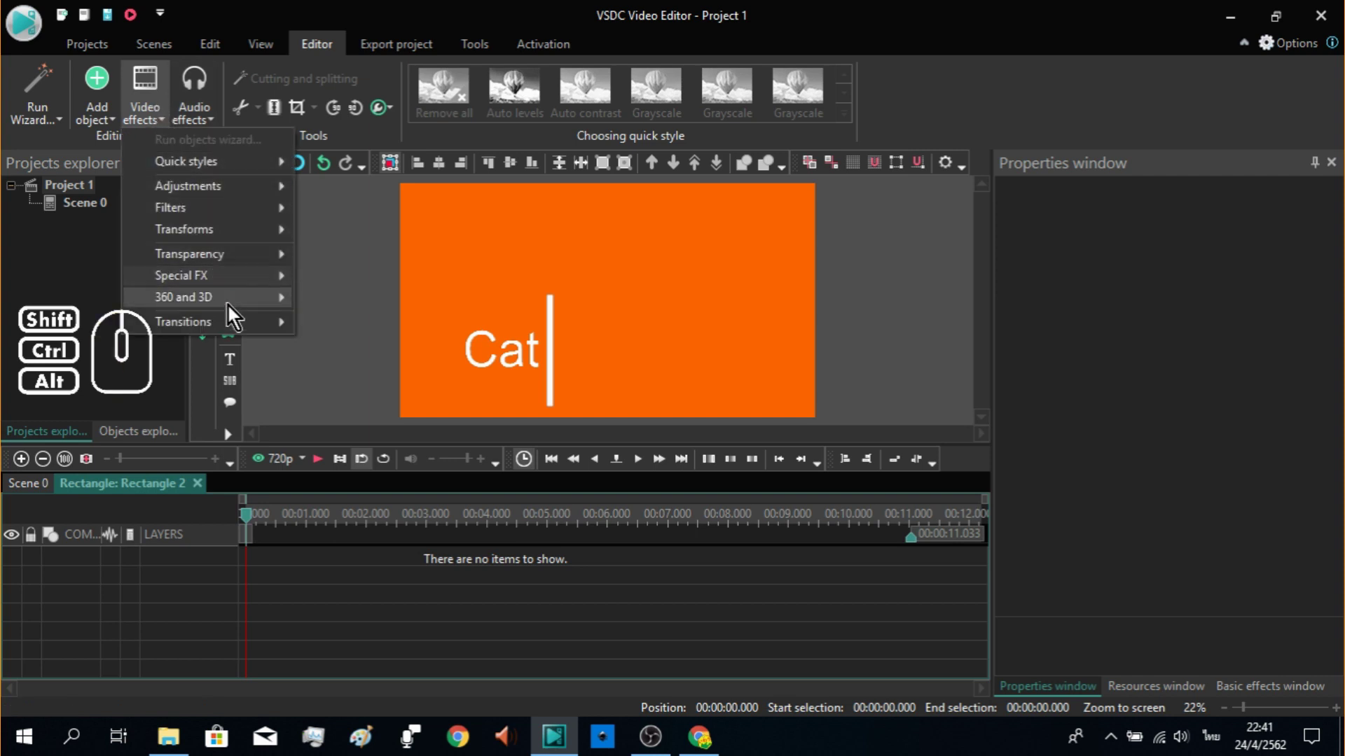
left_click(230, 333)
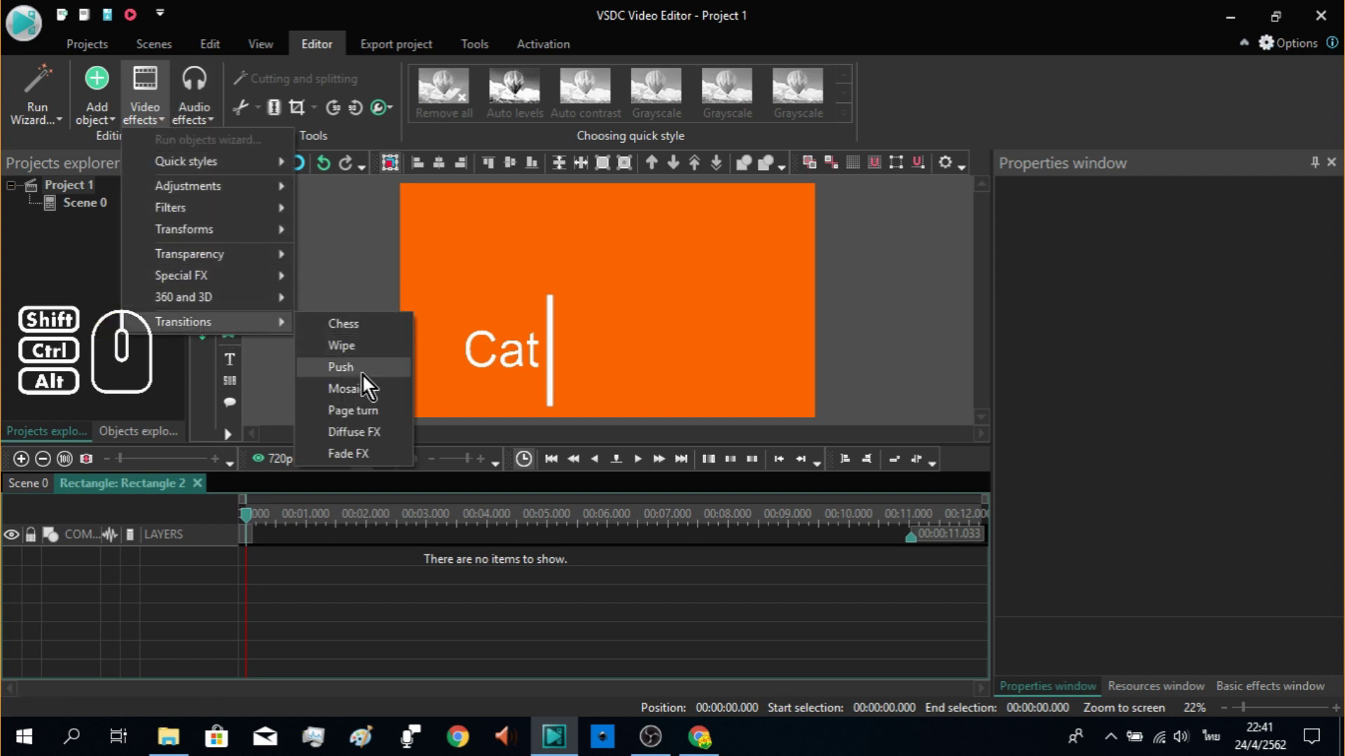
left_click(368, 382)
left_click(573, 310)
left_click(878, 477)
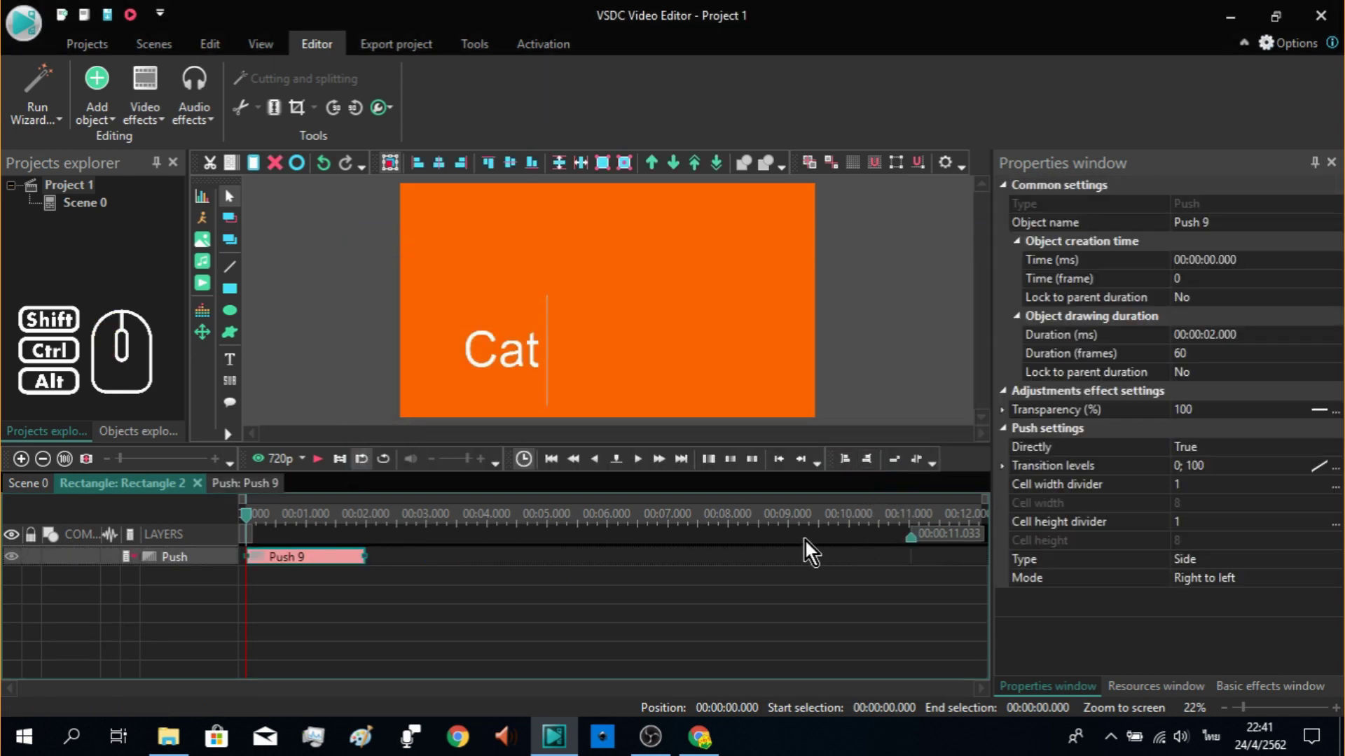
Step: Set the push Type to Door and Mode to Vertical out, stepping frames to preview it
left_click(670, 467)
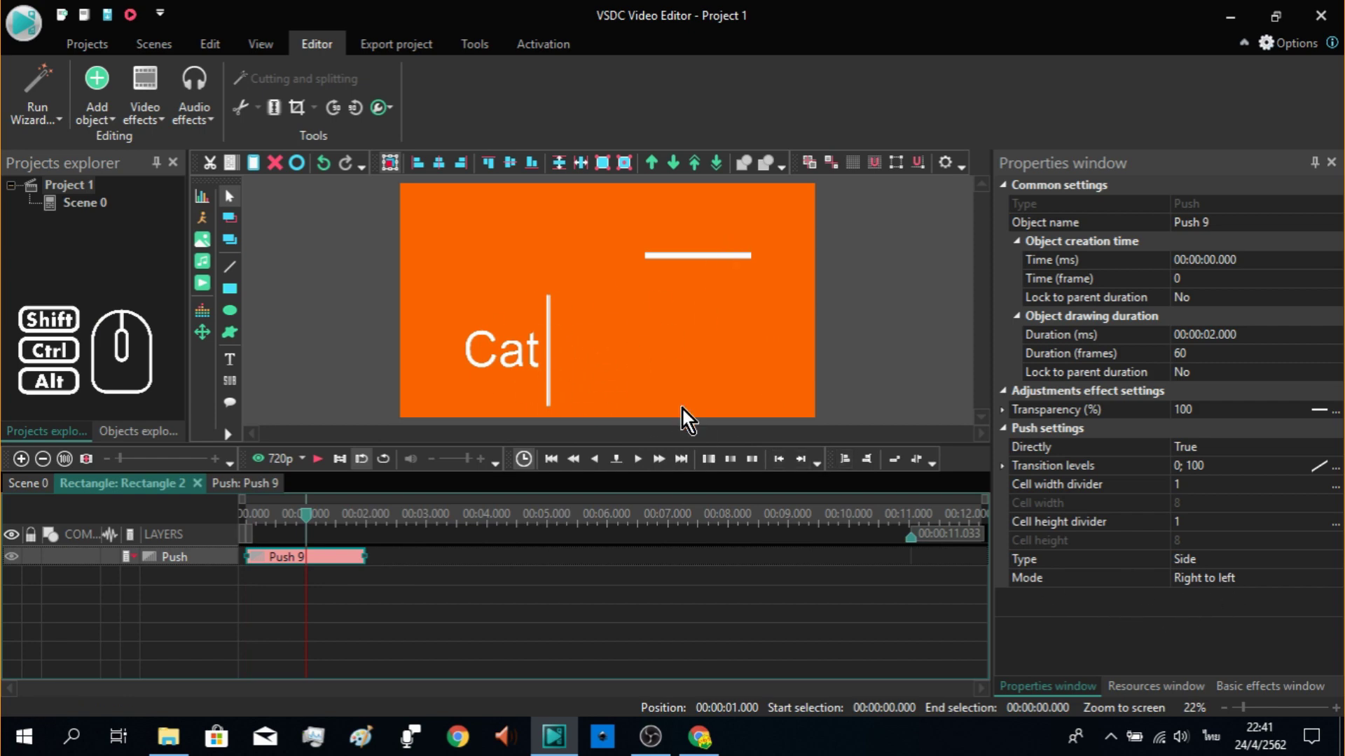
double_click(1236, 568)
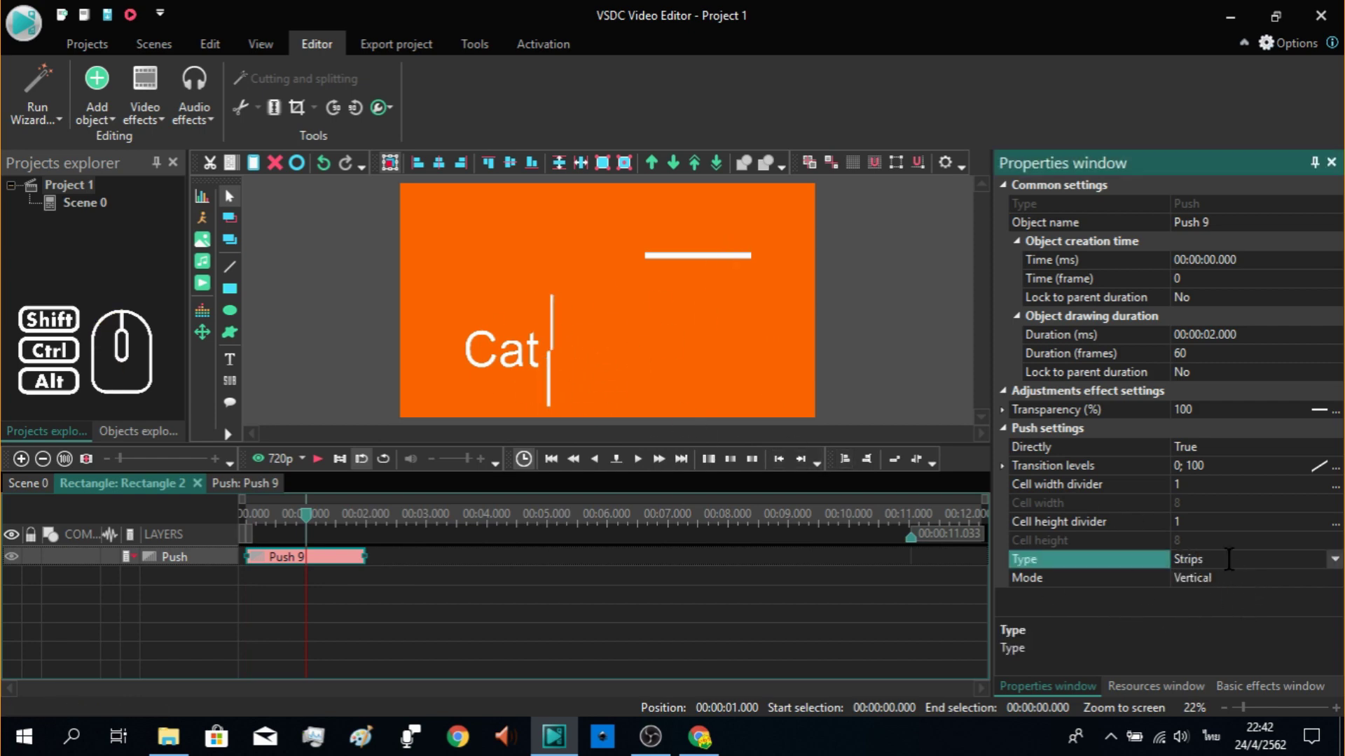
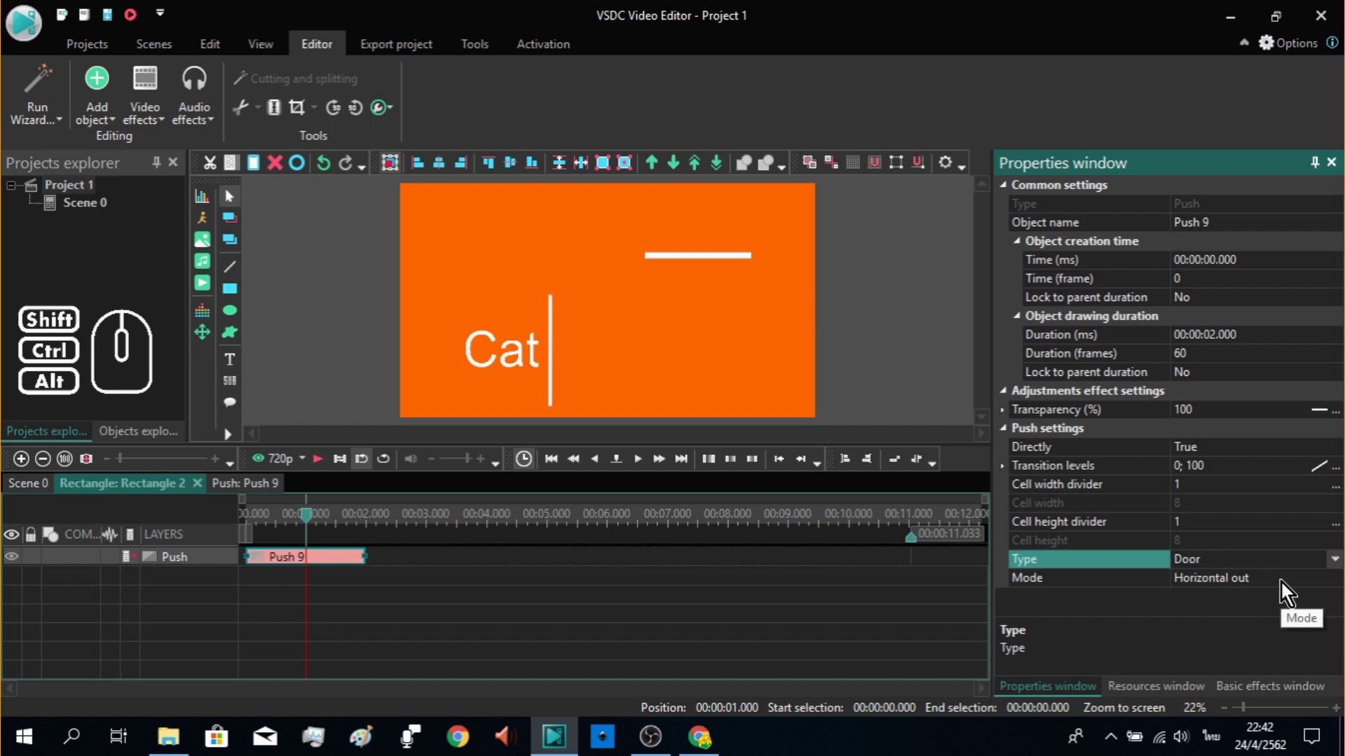
double_click(1286, 588)
double_click(1286, 588)
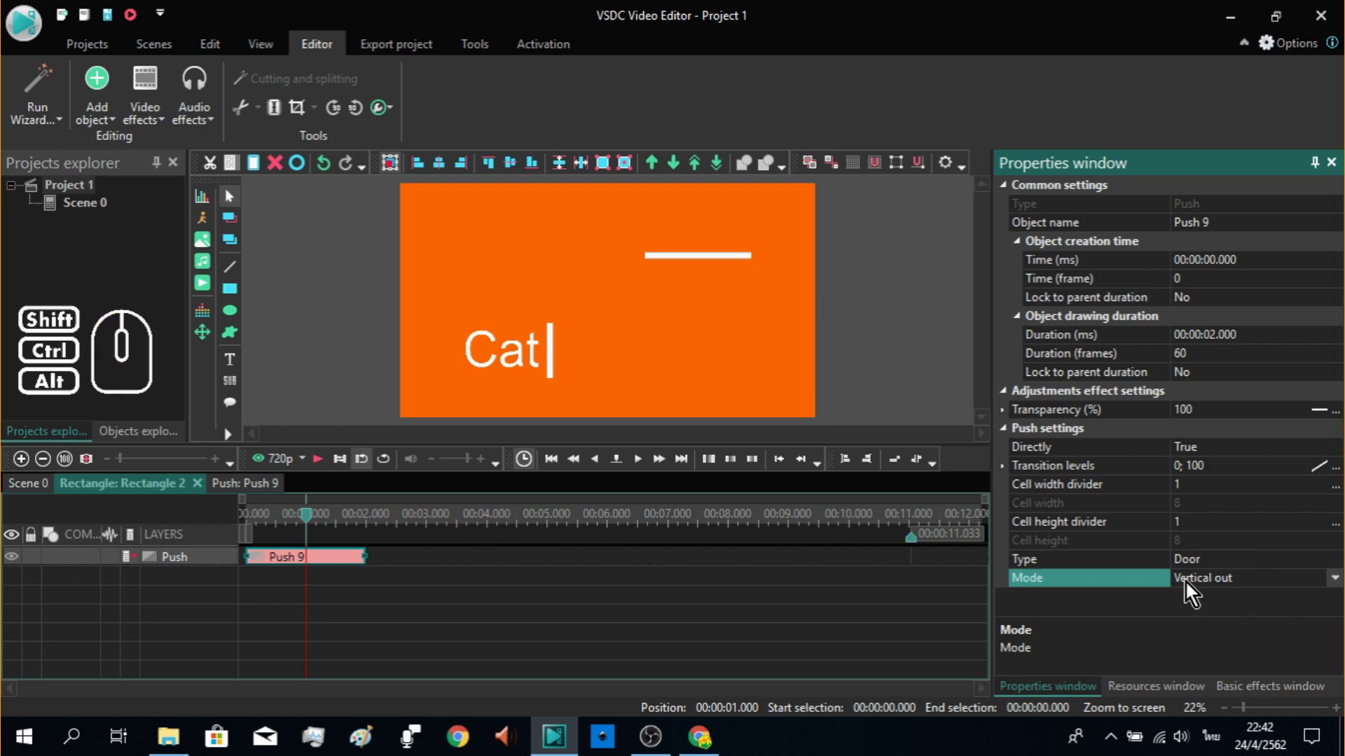
left_click(644, 464)
left_click(644, 464)
left_click(644, 464)
left_click(645, 465)
left_click(645, 464)
left_click(644, 465)
left_click(645, 464)
left_click(645, 465)
left_click(644, 465)
double_click(644, 464)
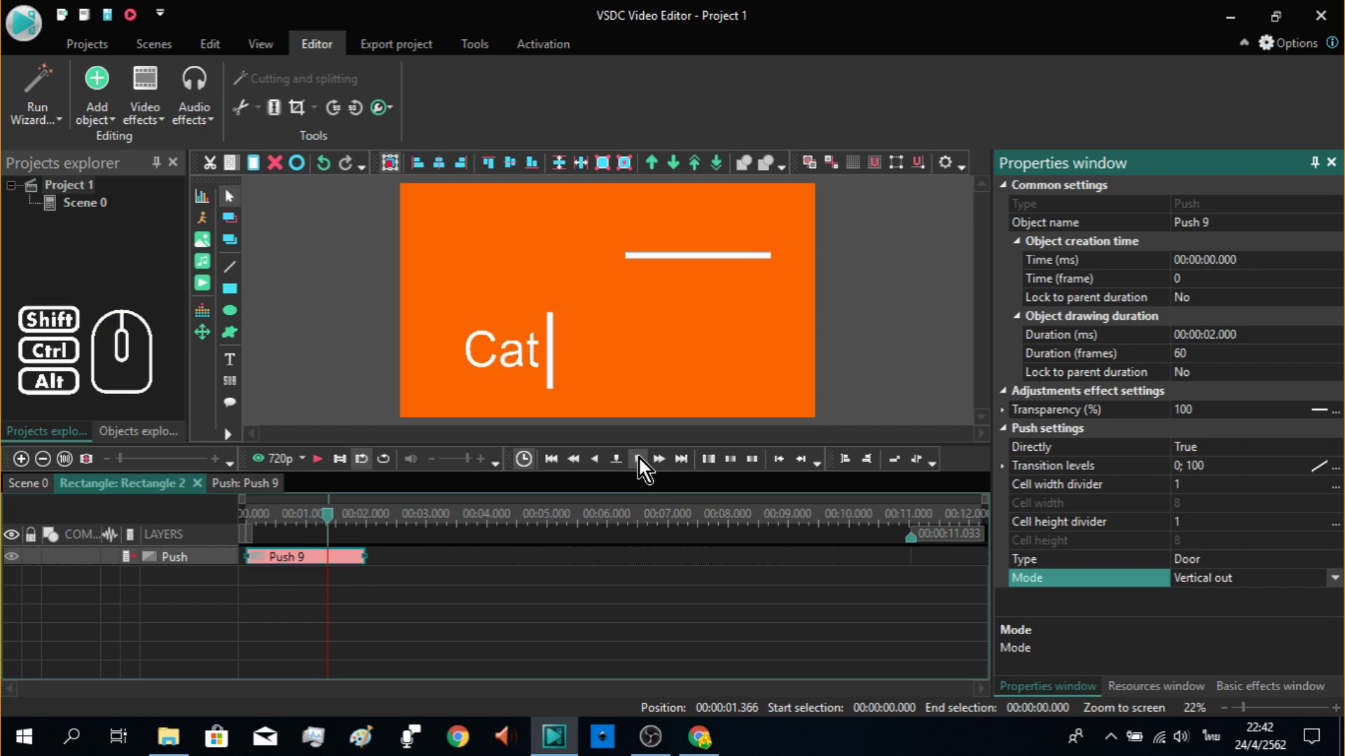
left_click(157, 118)
left_click(209, 335)
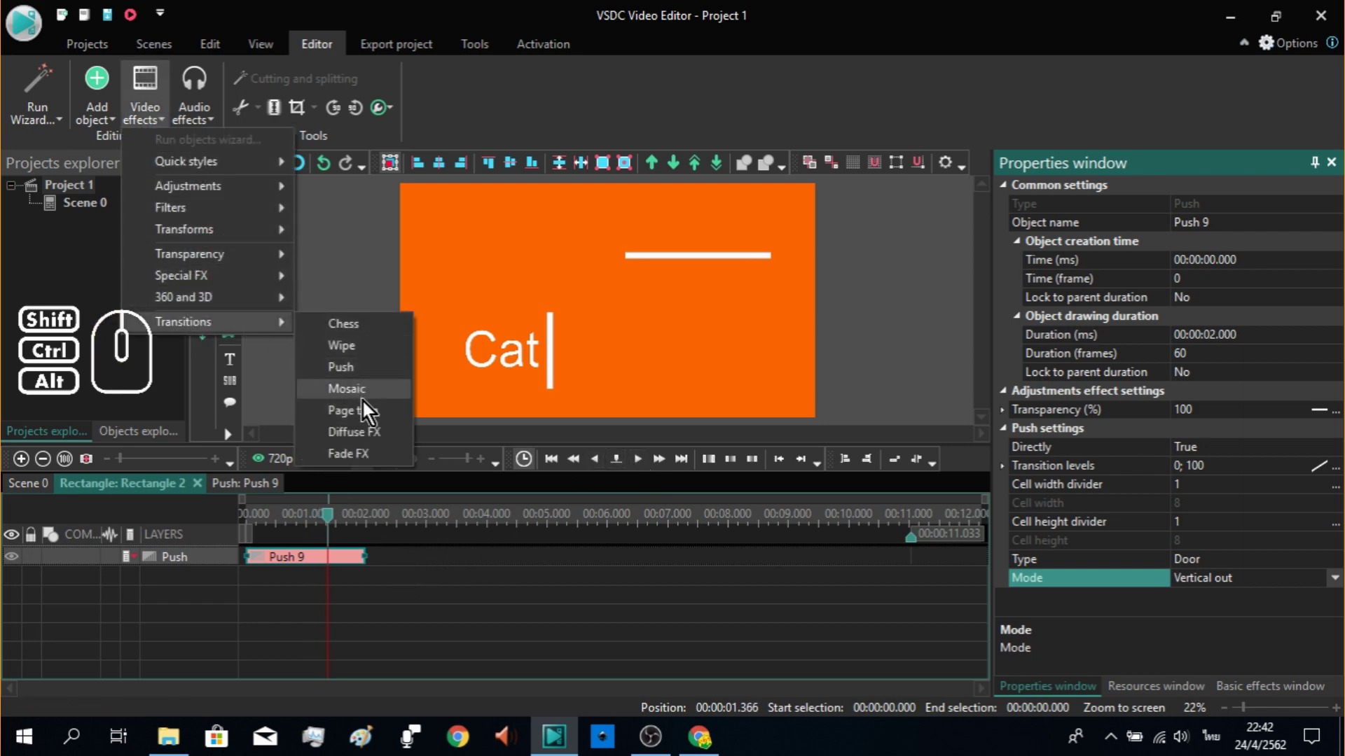
Step: Add a second Door vertical-out Push over the bar's last two seconds, starting at 9.033 s
left_click(365, 380)
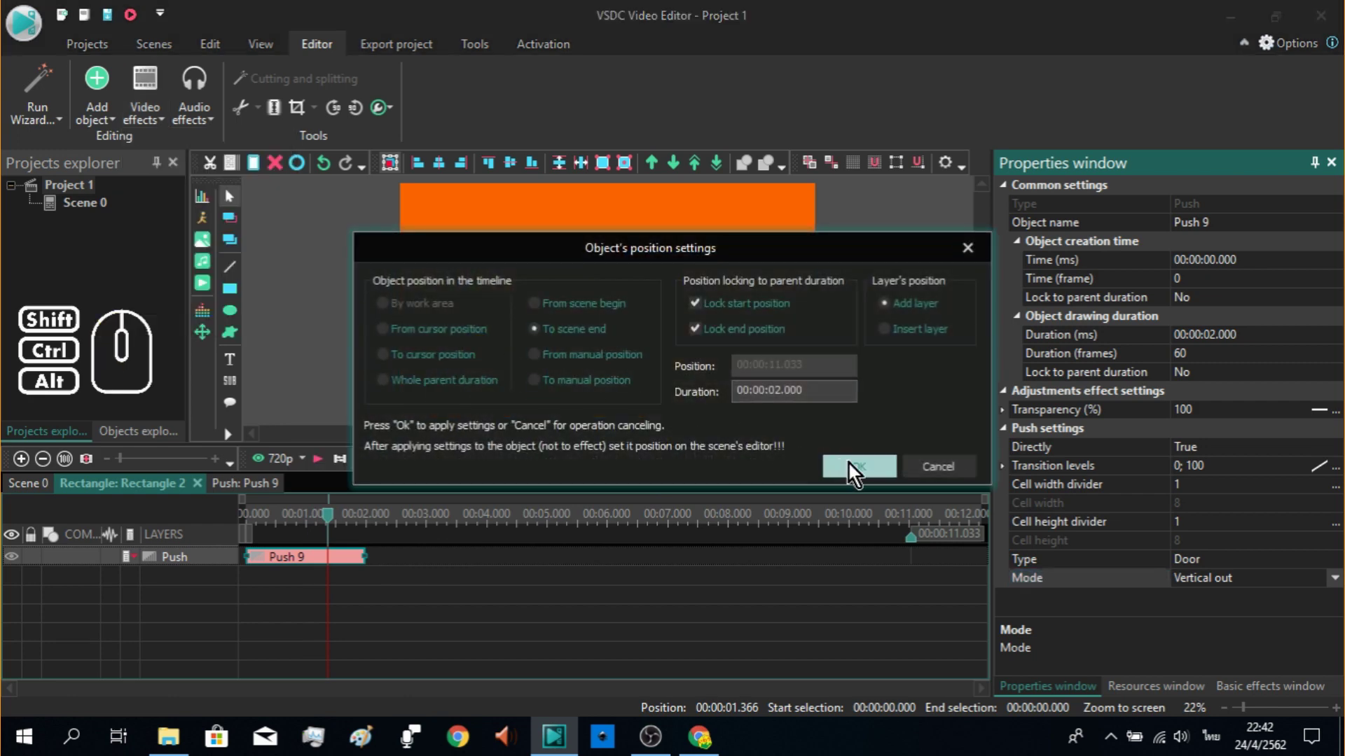
left_click(848, 470)
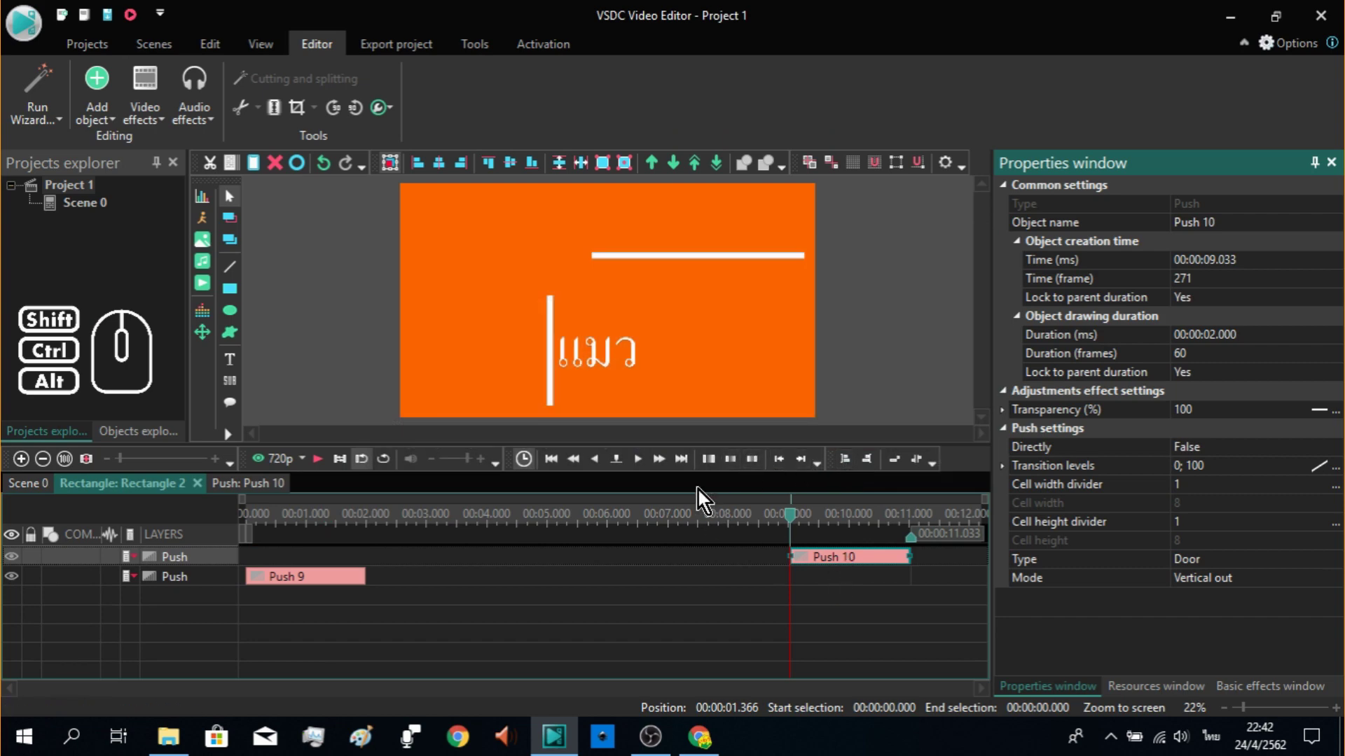
left_click(668, 469)
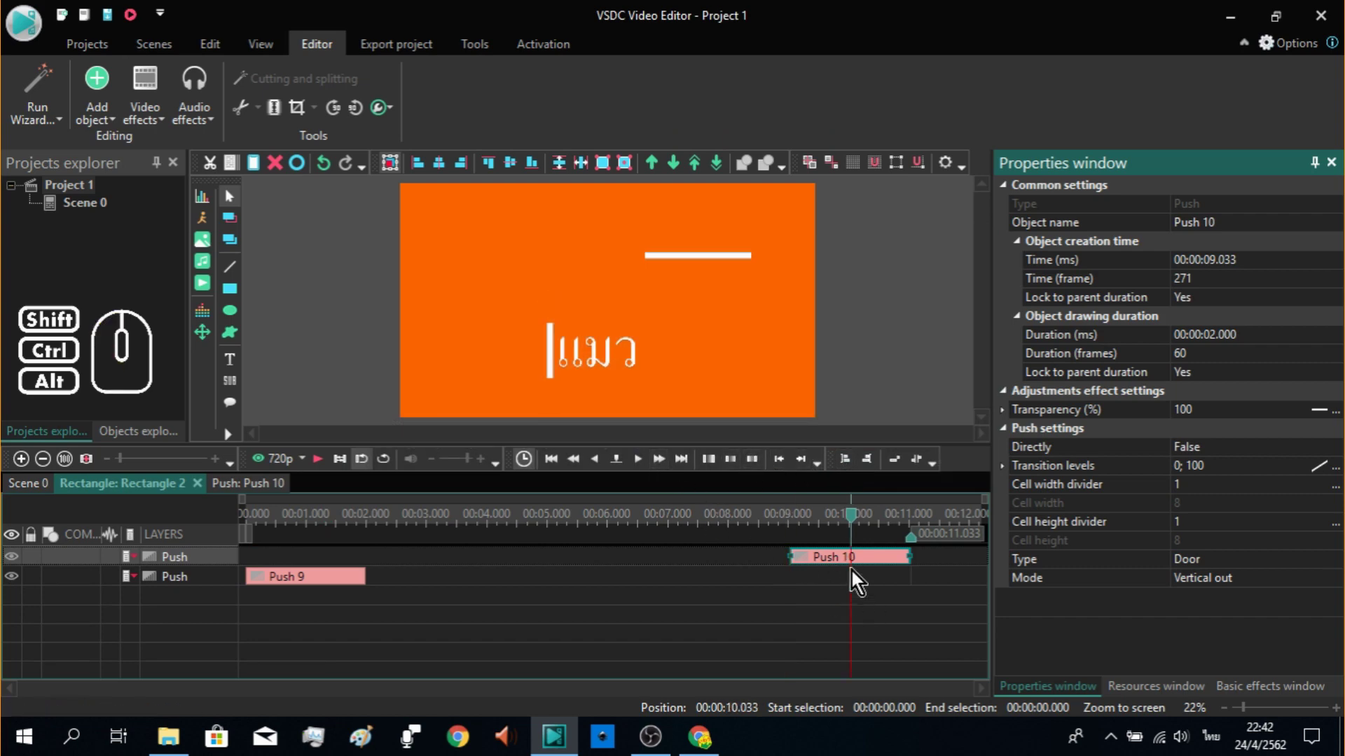
left_click(856, 568)
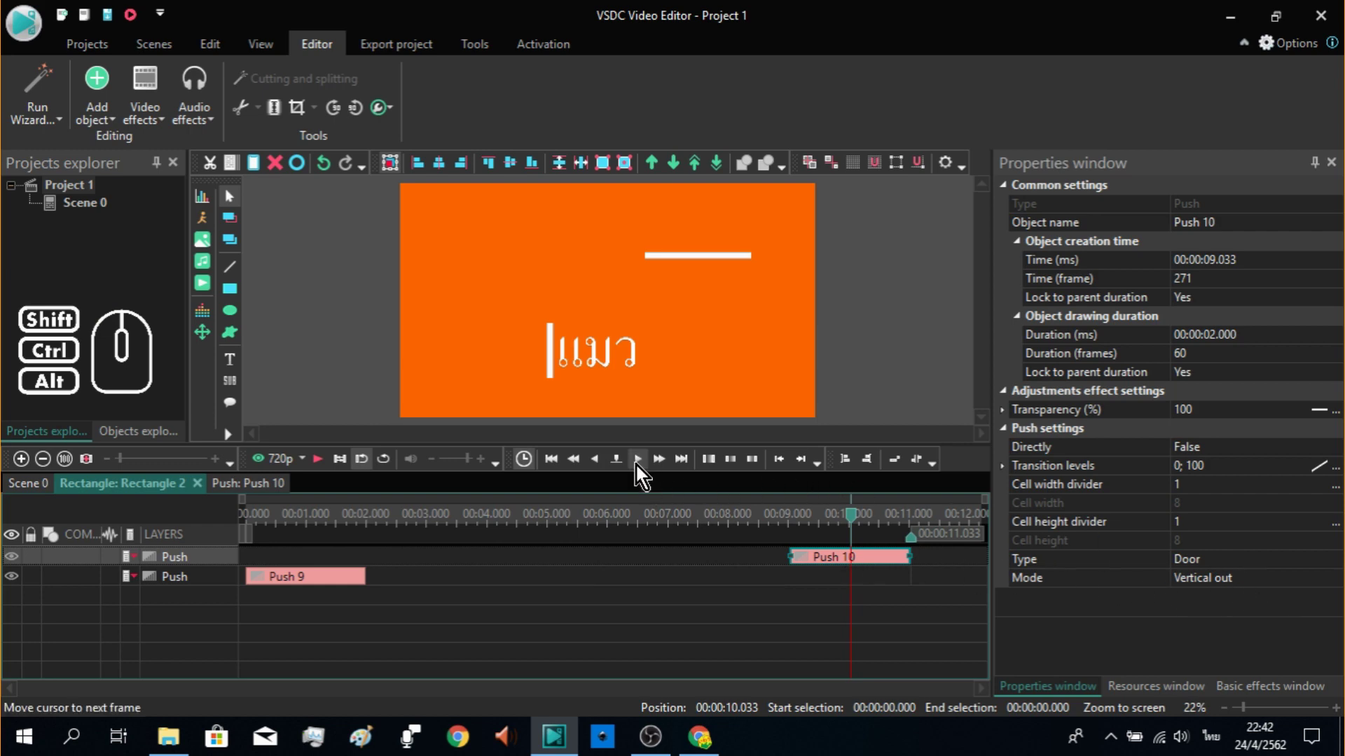
Step: Step through the closing transition frames and return the playhead to the start
left_click(641, 471)
left_click(641, 471)
left_click(642, 471)
left_click(641, 472)
left_click(641, 471)
left_click(641, 471)
left_click(641, 472)
left_click(641, 472)
double_click(641, 471)
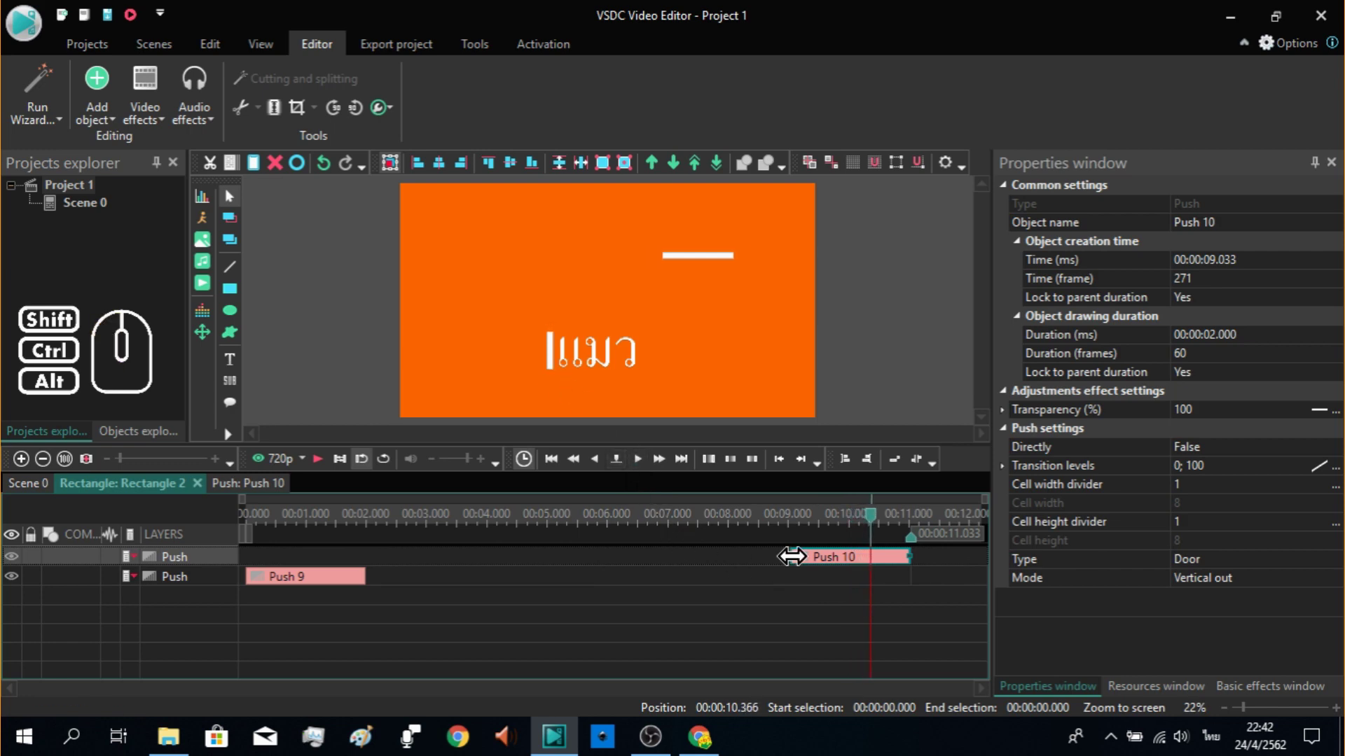
left_click(873, 524)
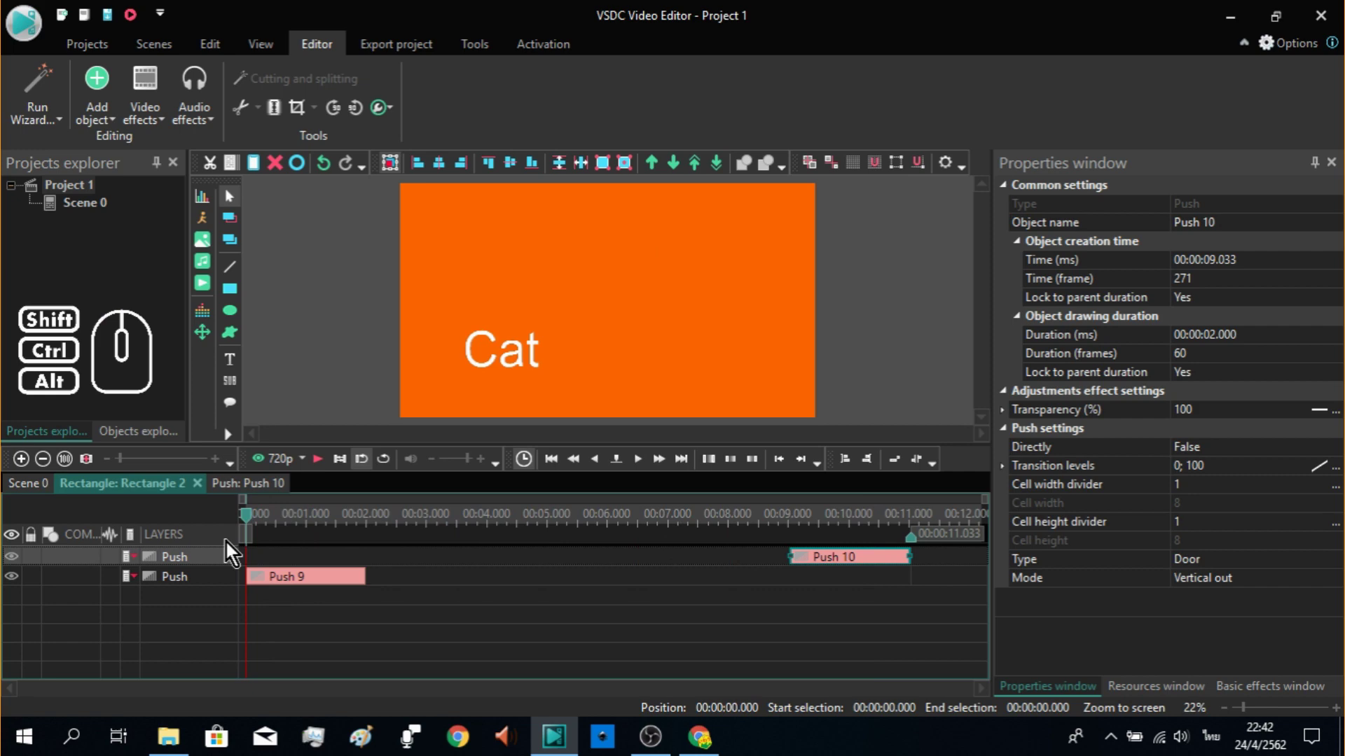
Step: On Scene 0, trim Rectangle 2 to about 7 s and select it together with the Cat text
left_click(46, 498)
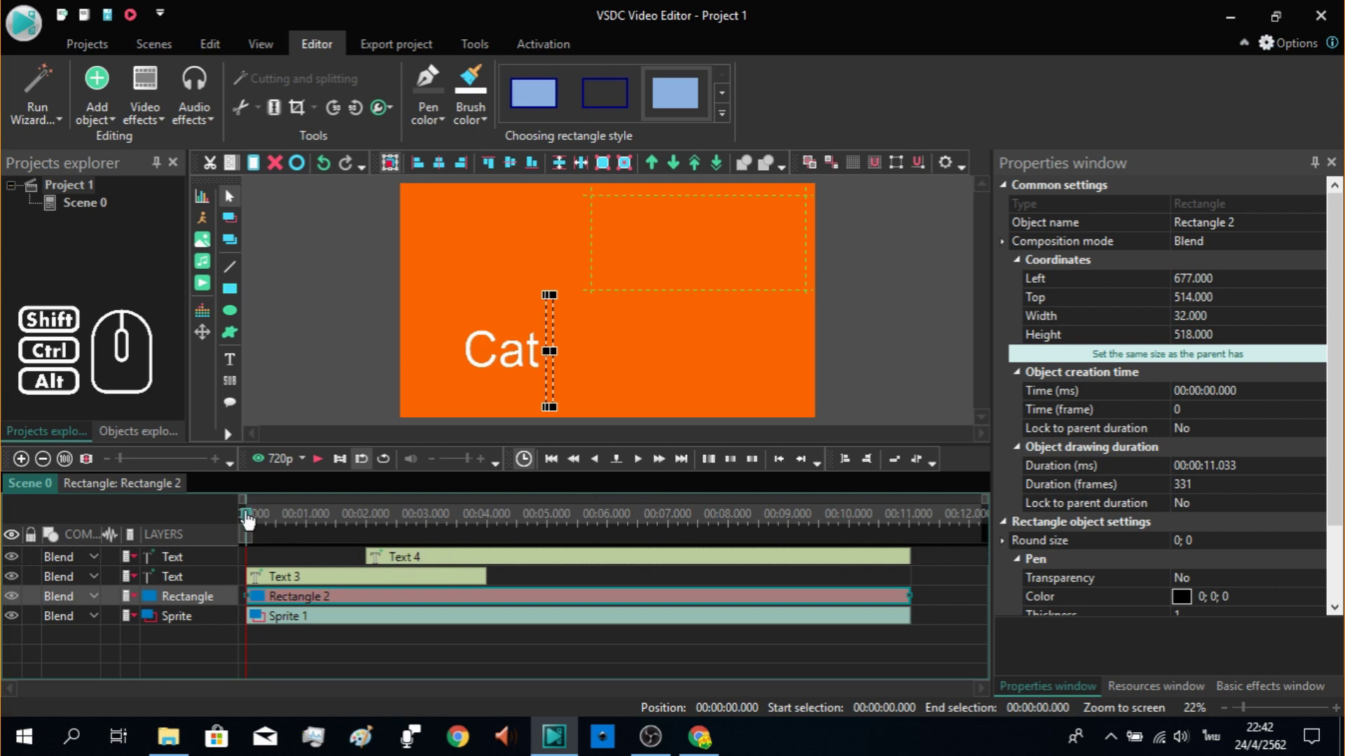
left_click_drag(250, 518, 469, 556)
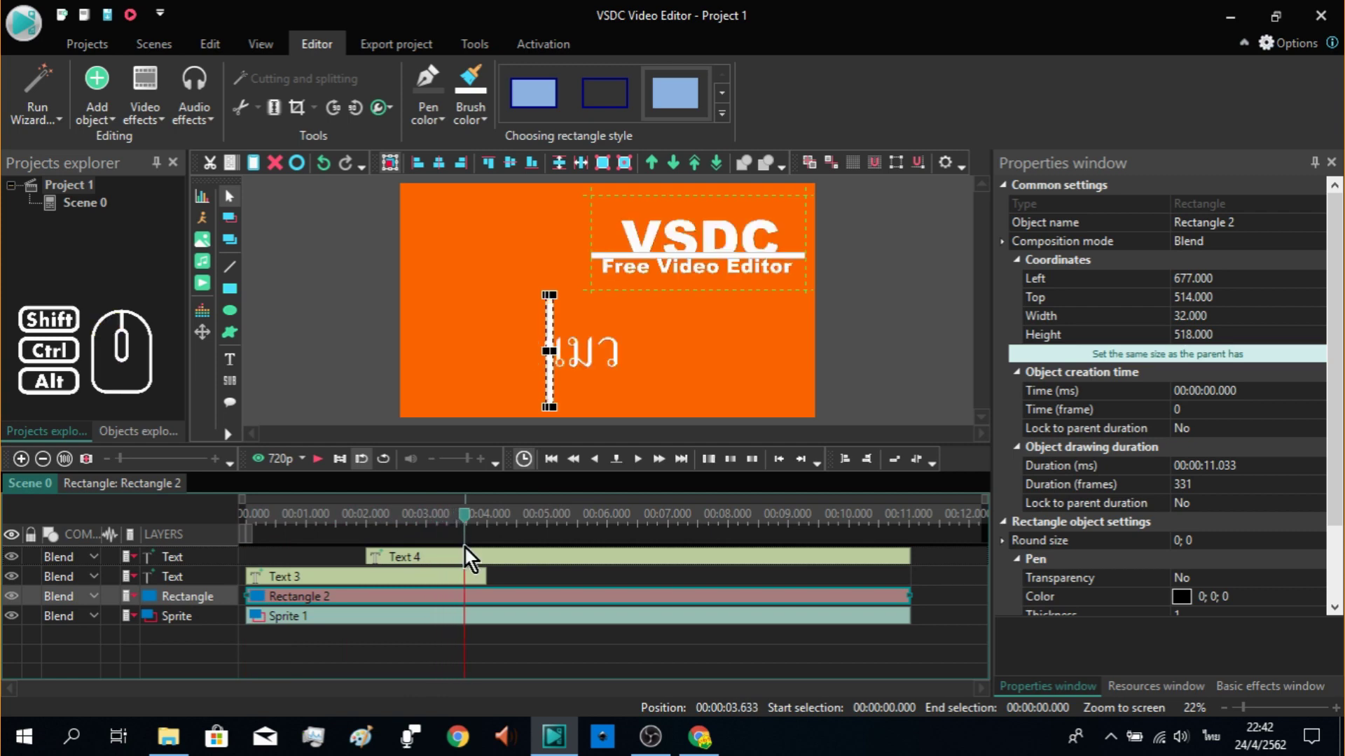
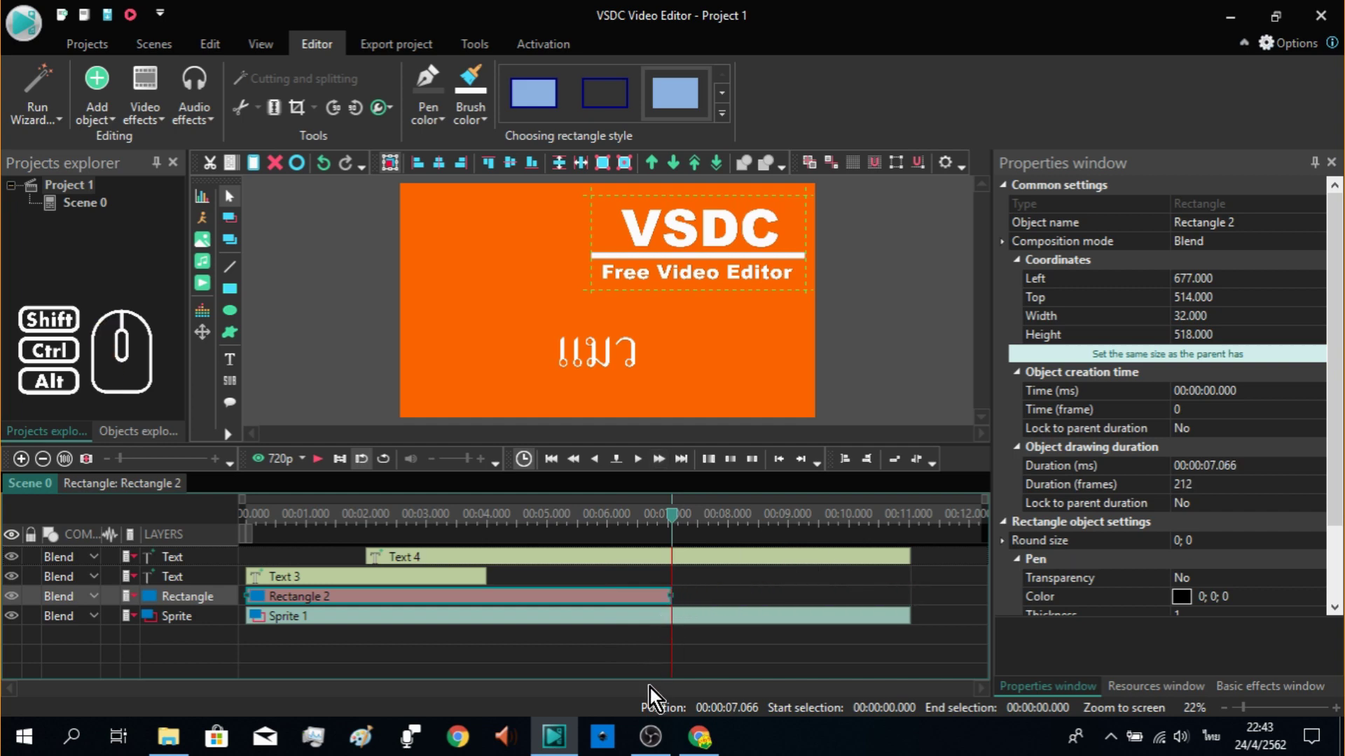
left_click_drag(674, 527, 224, 561)
left_click(320, 469)
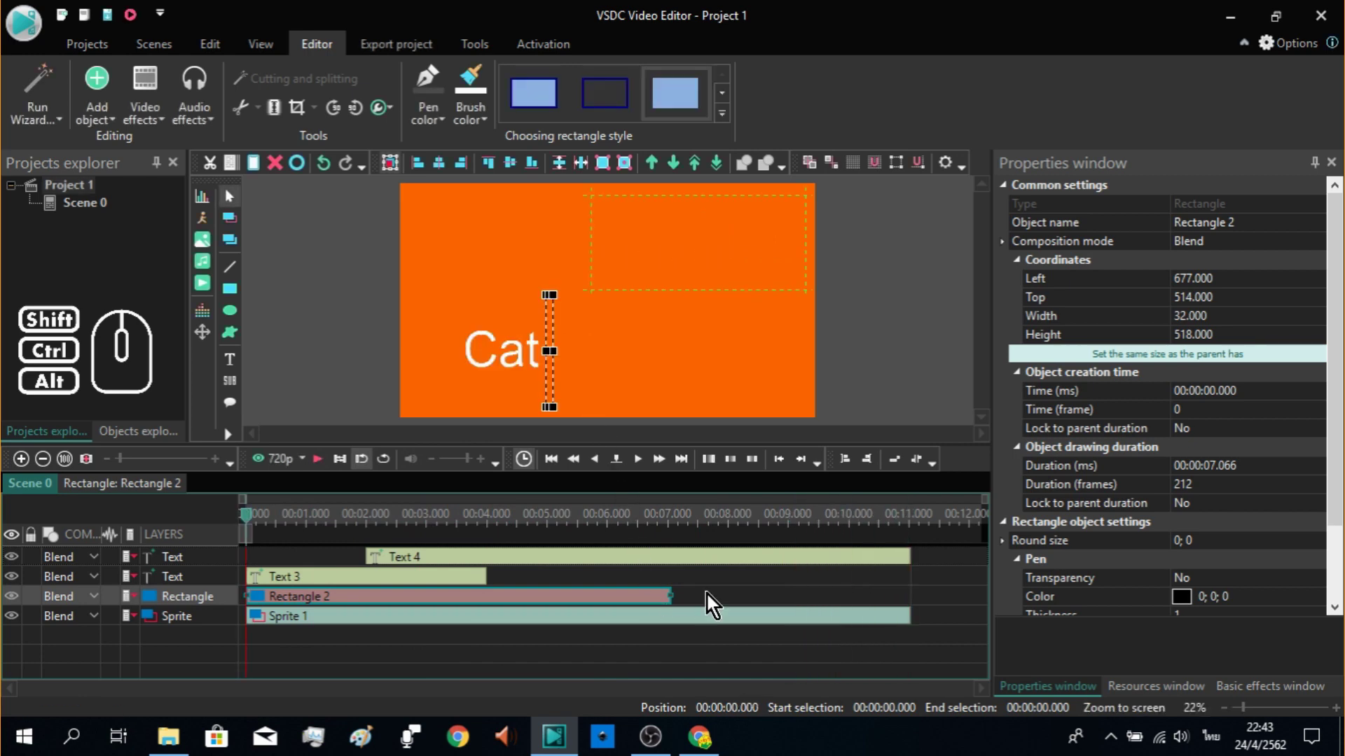
left_click(706, 599)
left_click_drag(717, 611, 384, 536)
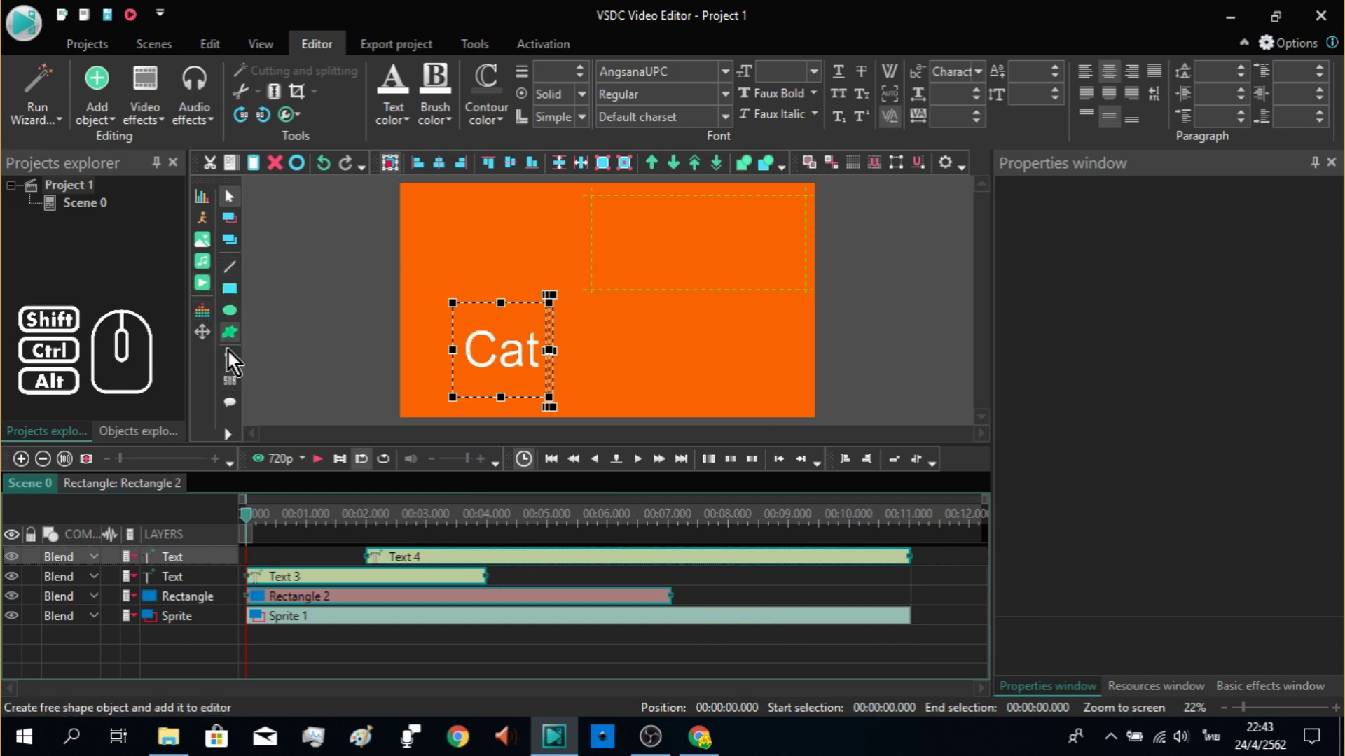
Step: Convert the selection to a sprite, play the scene to check, then select the original title sprite
right_click(232, 565)
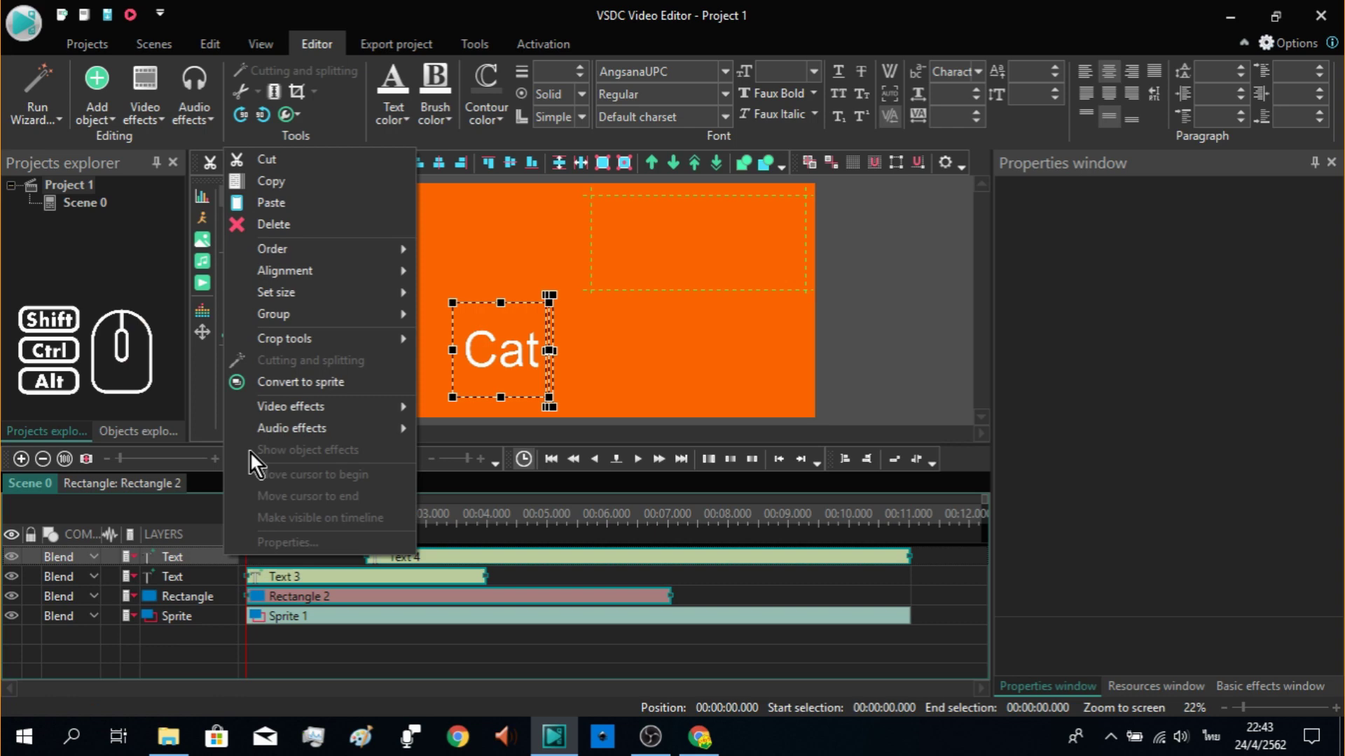
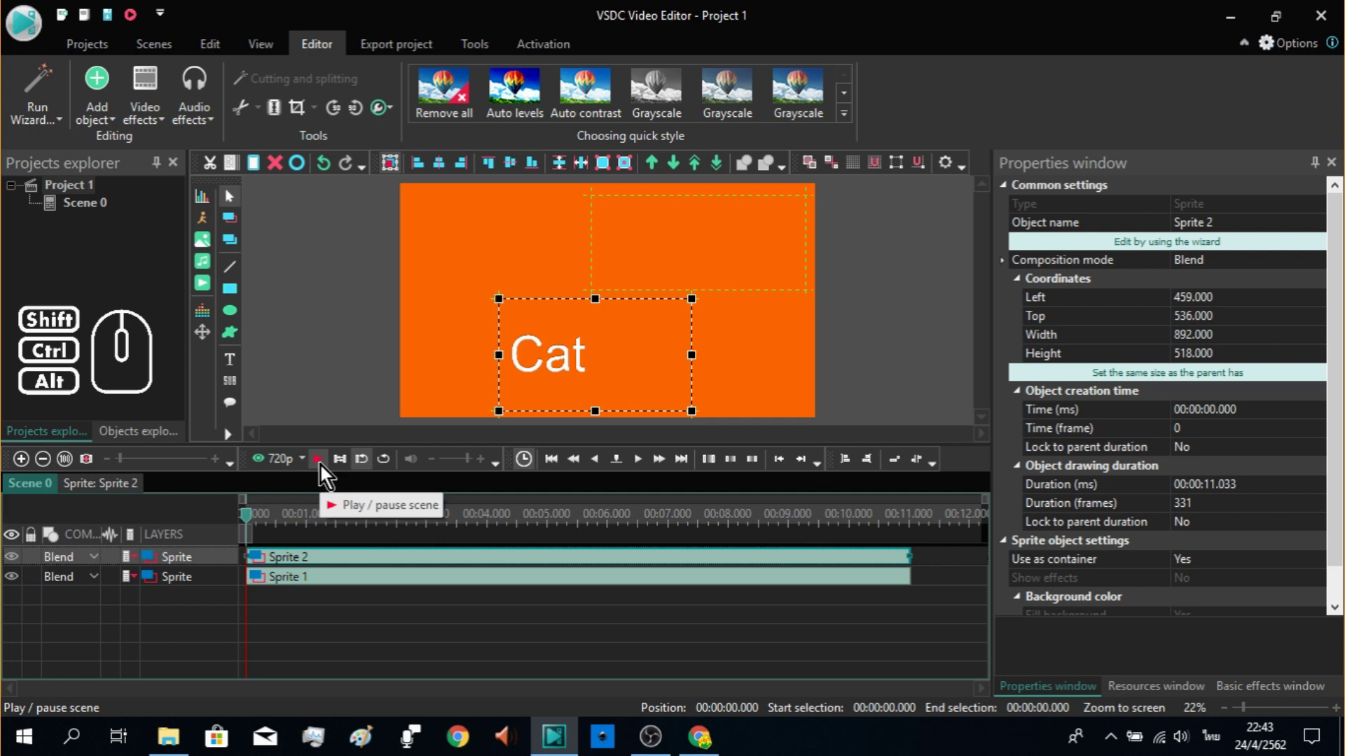
left_click(325, 471)
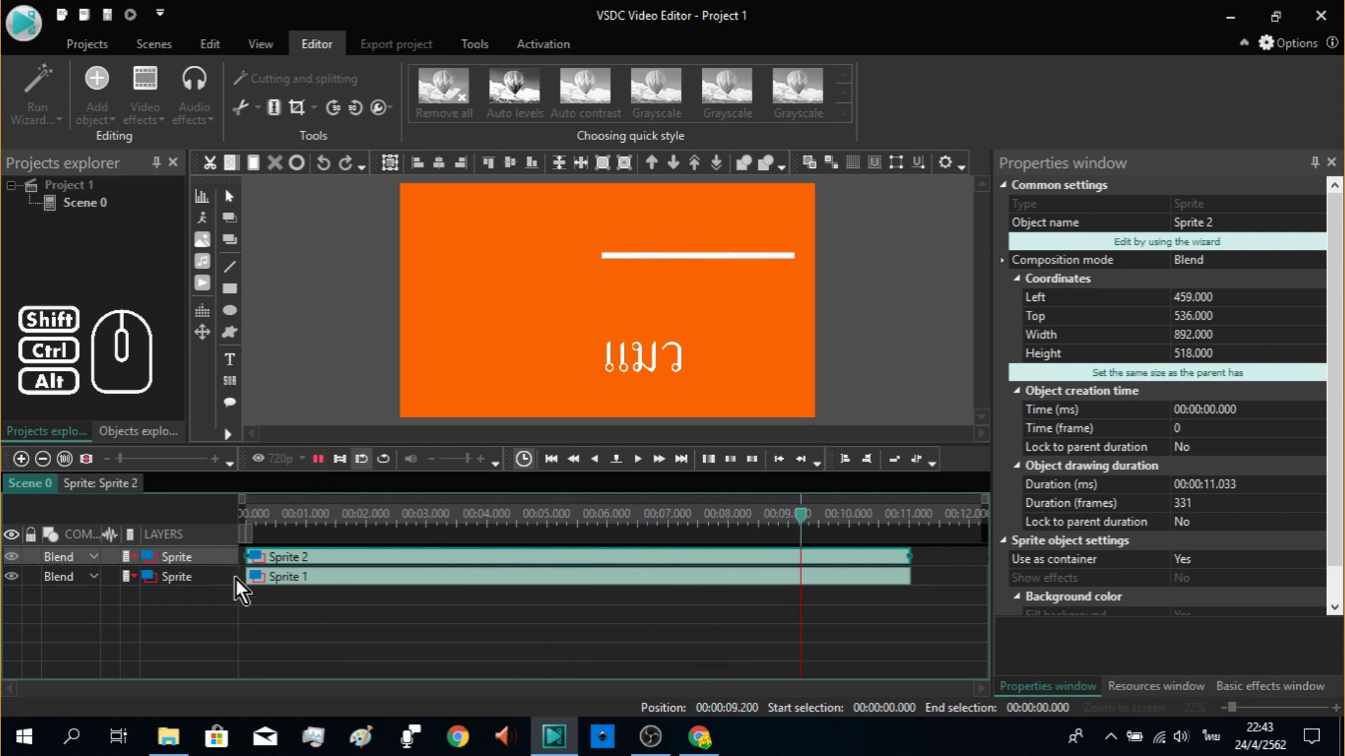
left_click(329, 472)
left_click(216, 586)
left_click(216, 585)
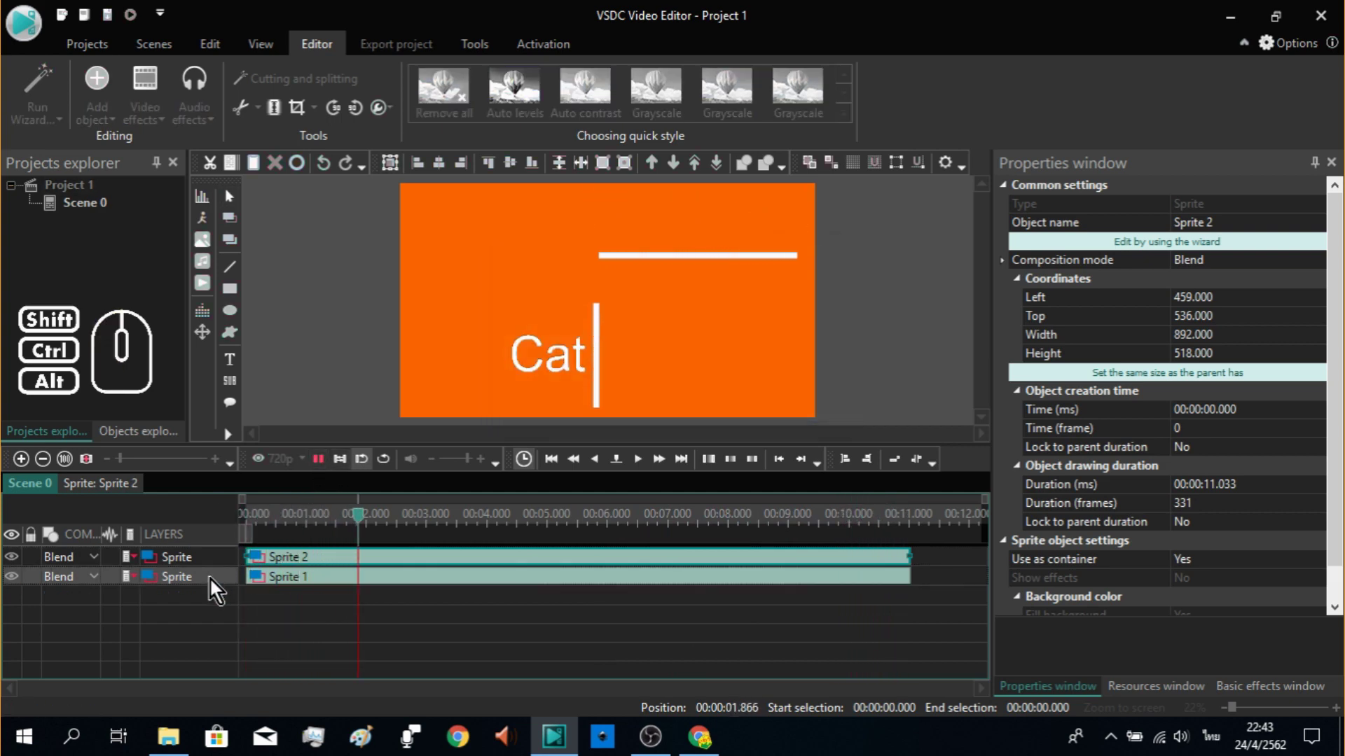
left_click(321, 472)
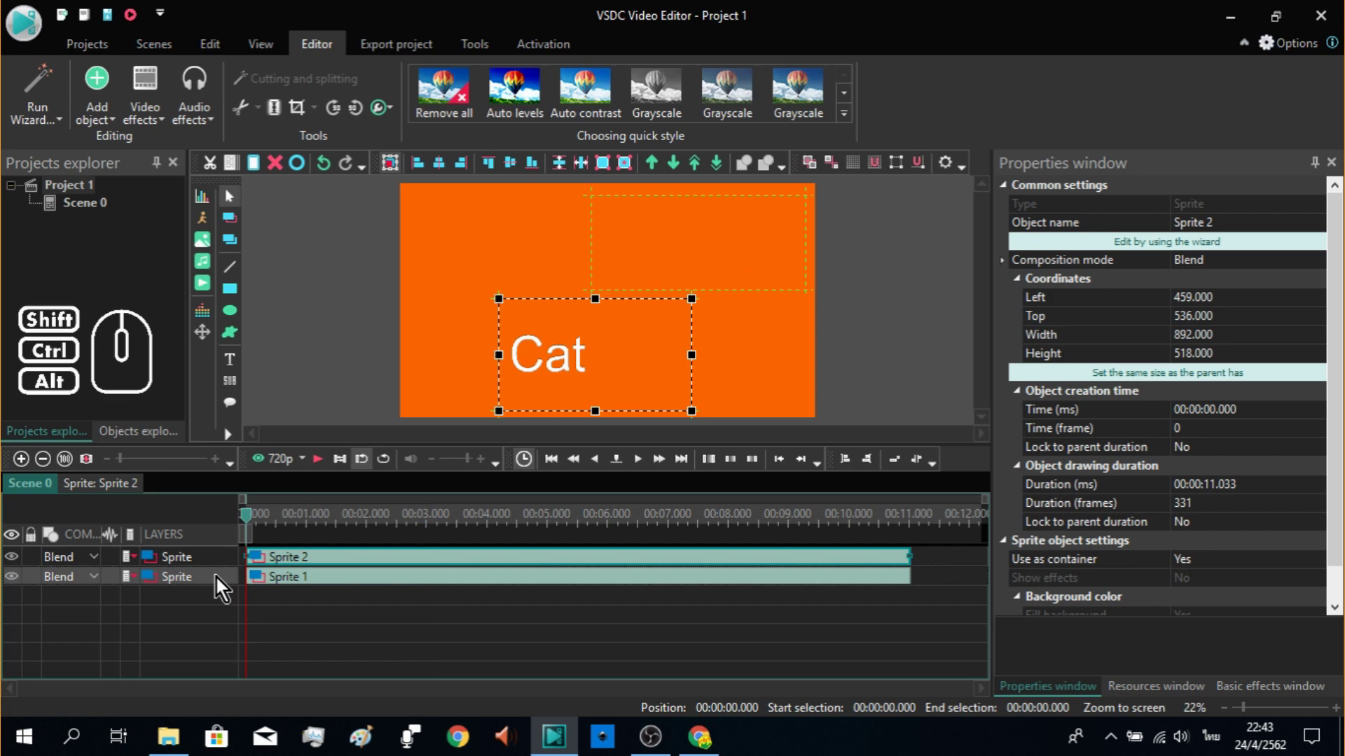
left_click(221, 583)
Step: Enter Sprite 1 and select the Free Video Editor text object where the title is showing
double_click(221, 583)
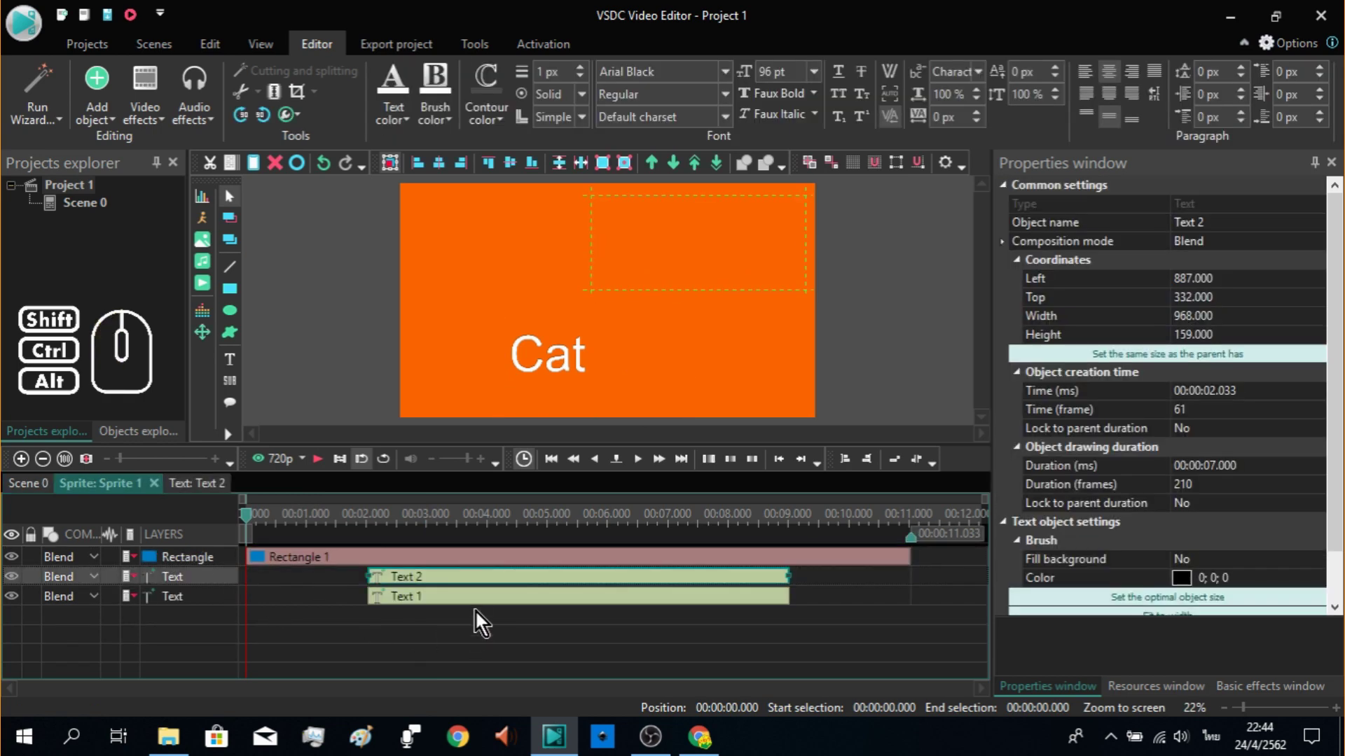
left_click(487, 614)
left_click(487, 587)
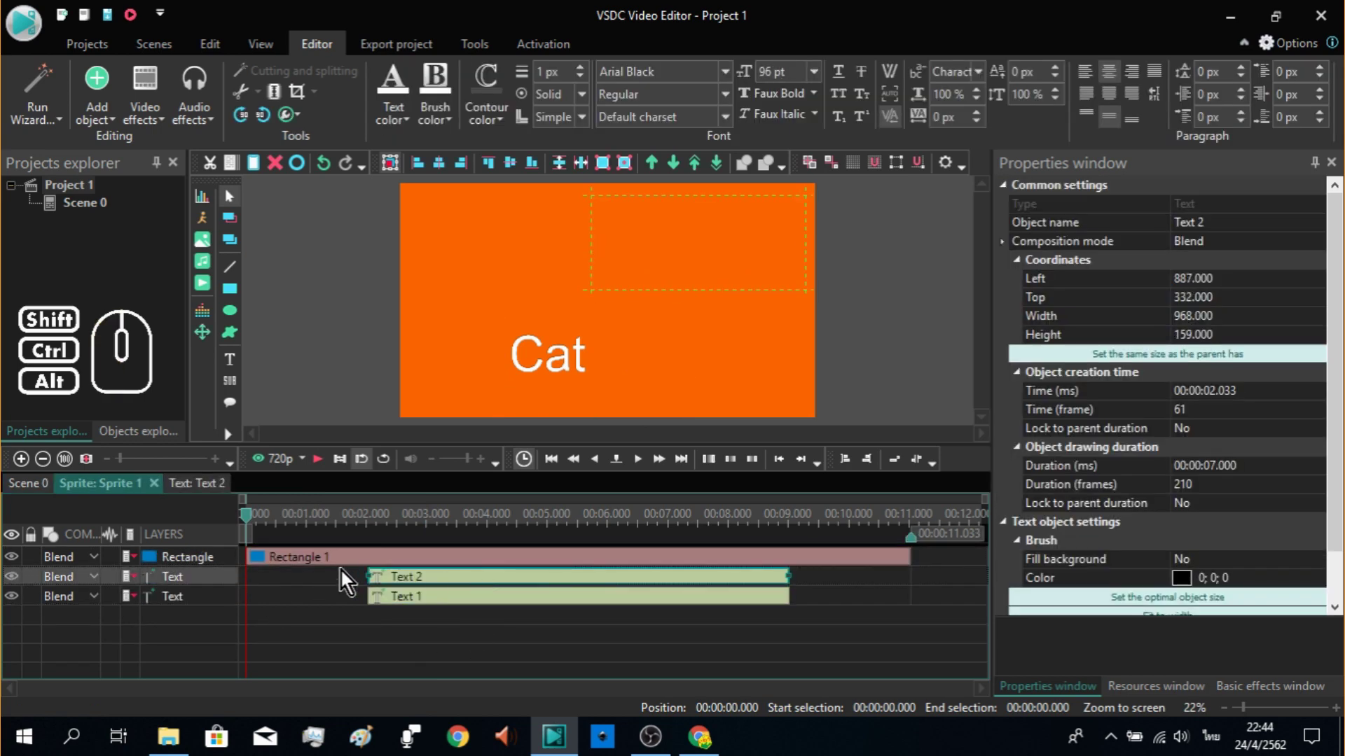
left_click(494, 535)
left_click(503, 606)
left_click(506, 589)
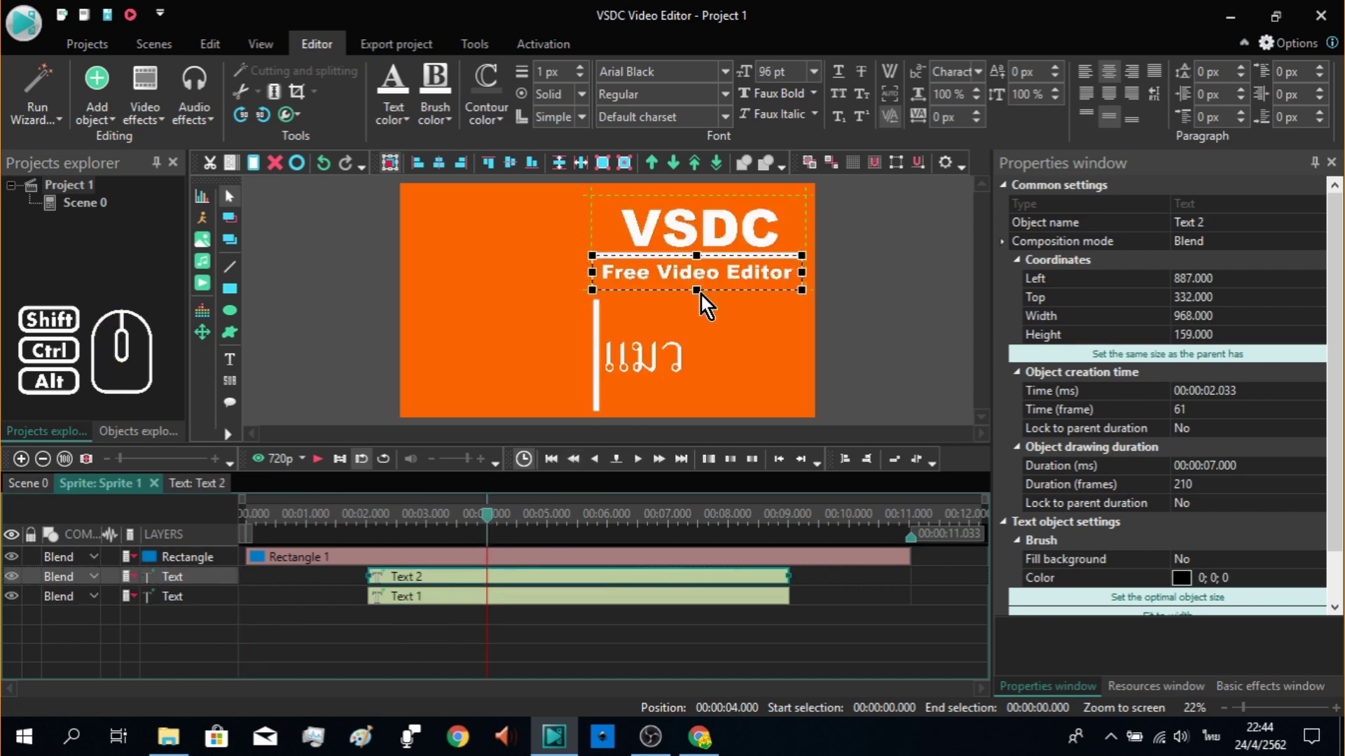
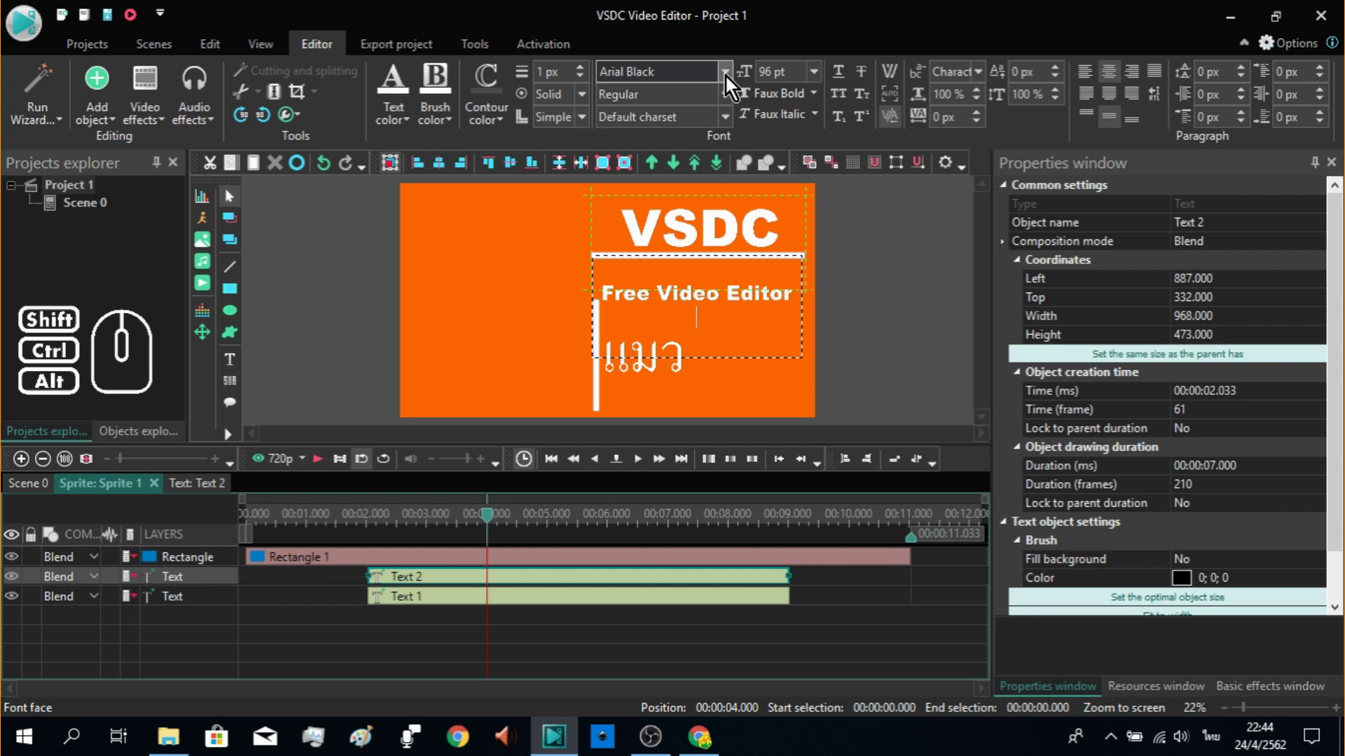
Step: Give the Thai caption ฟรีและดี จุงเบย the AngsanaUPC font and a red text colour
left_click(734, 84)
left_click(669, 300)
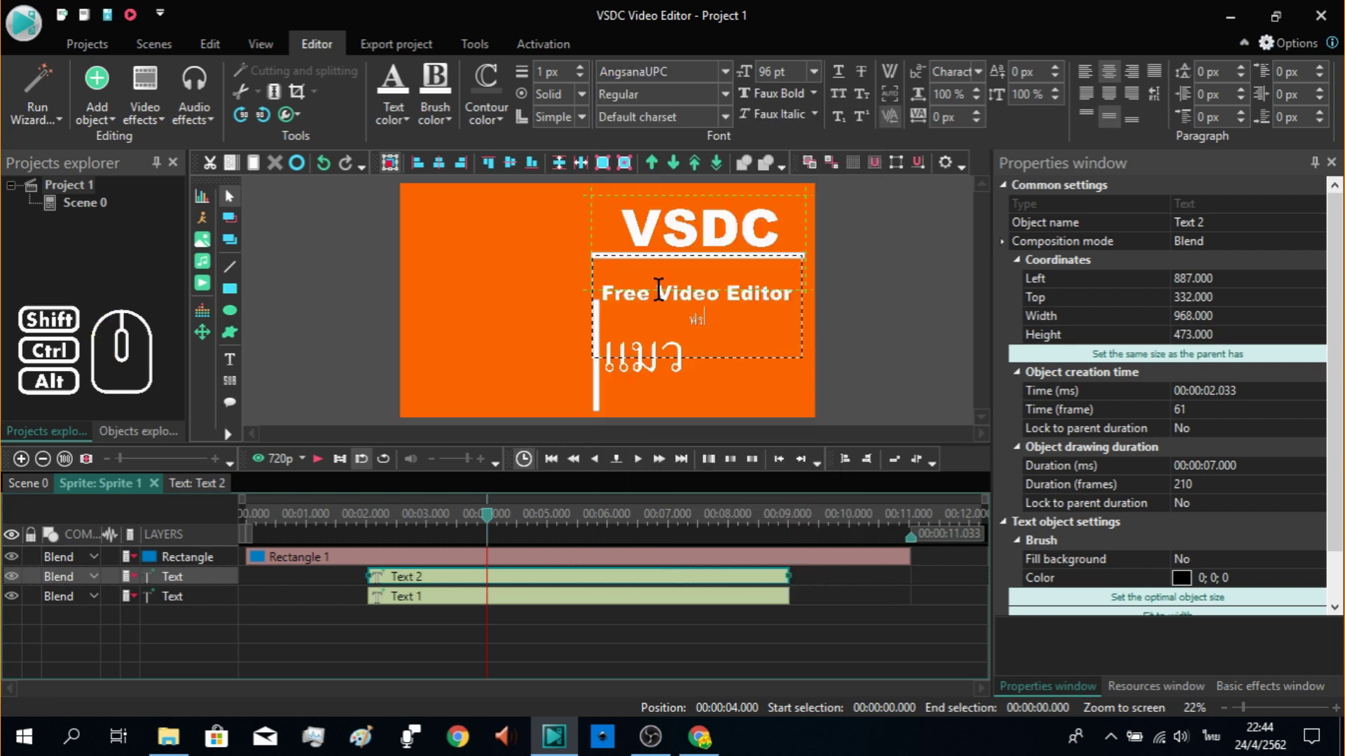
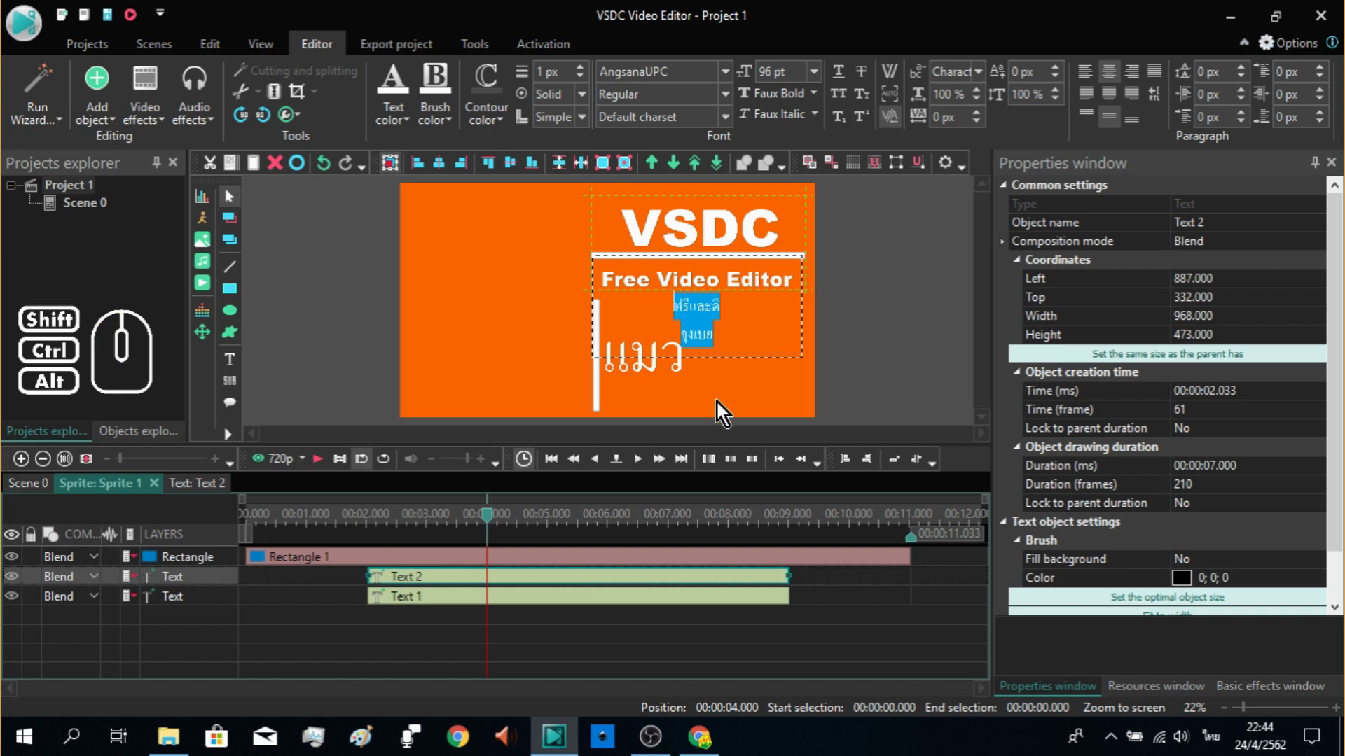
left_click(407, 91)
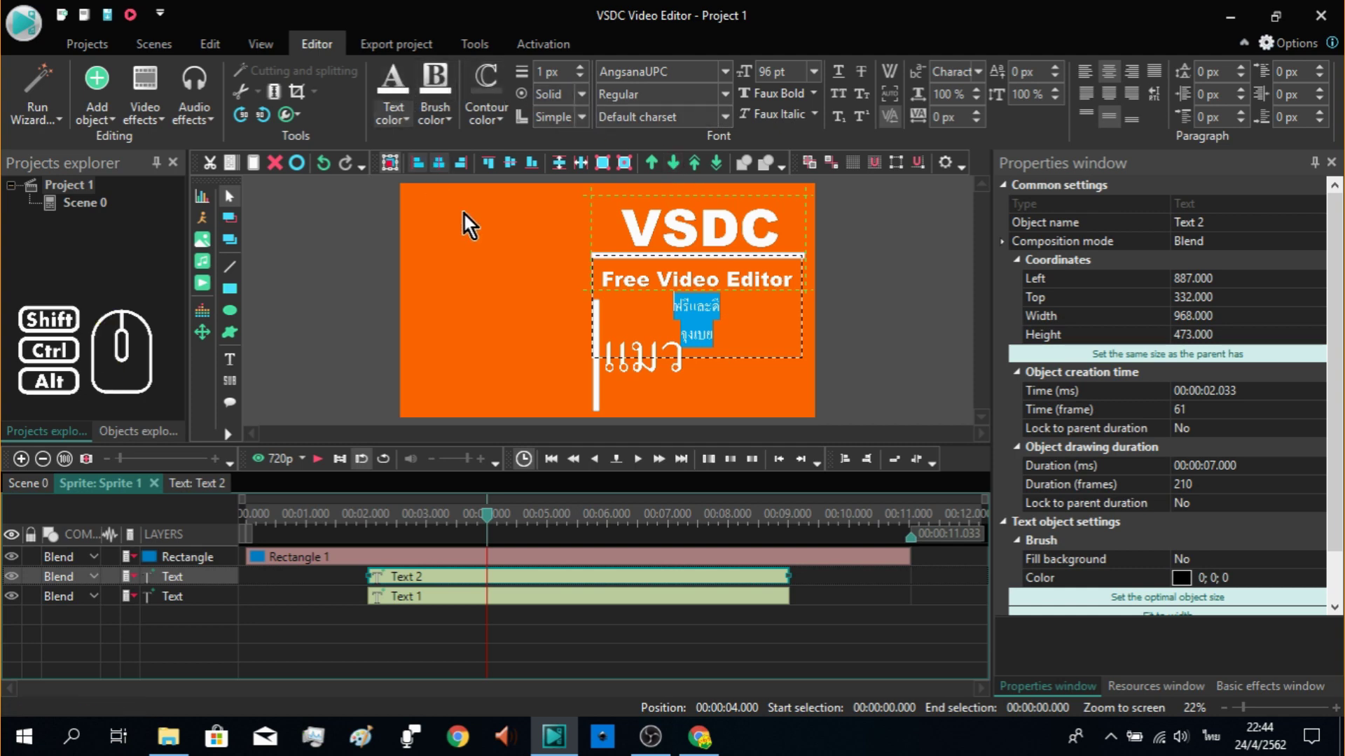
left_click(401, 120)
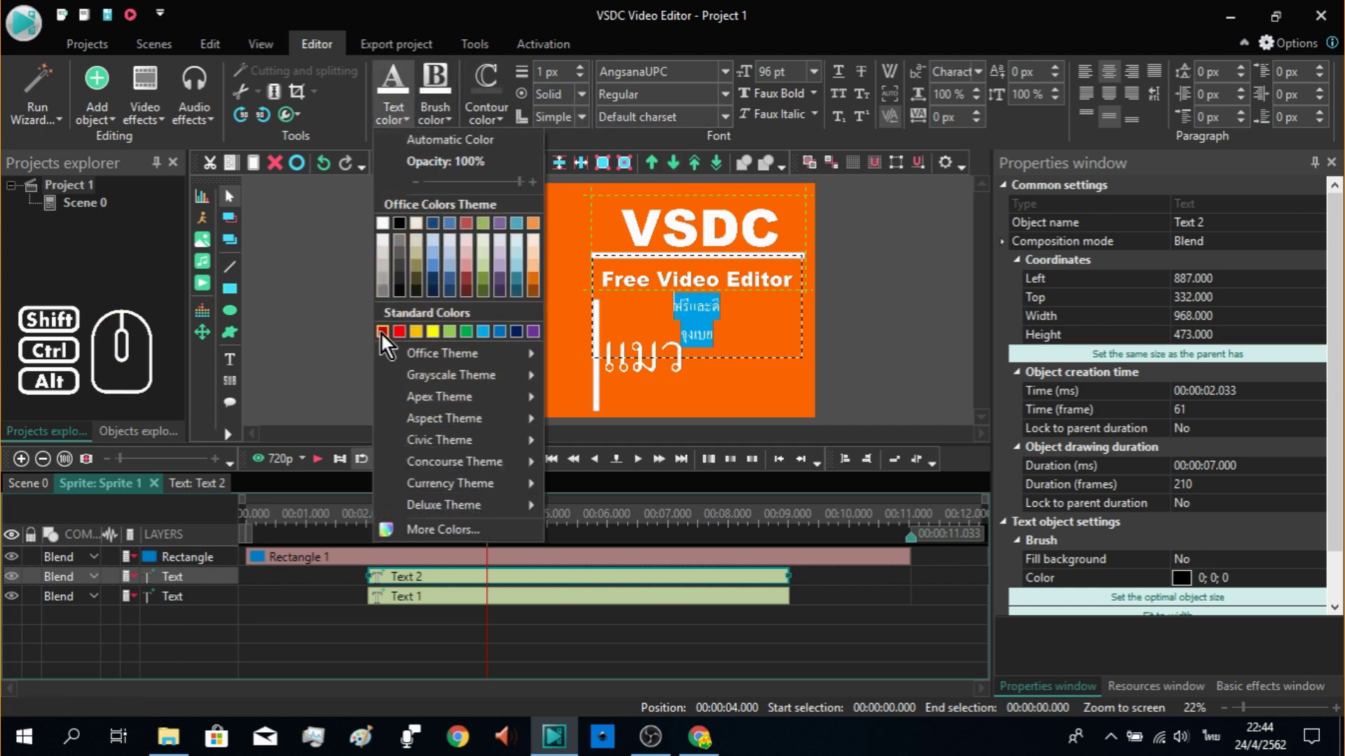
left_click(401, 343)
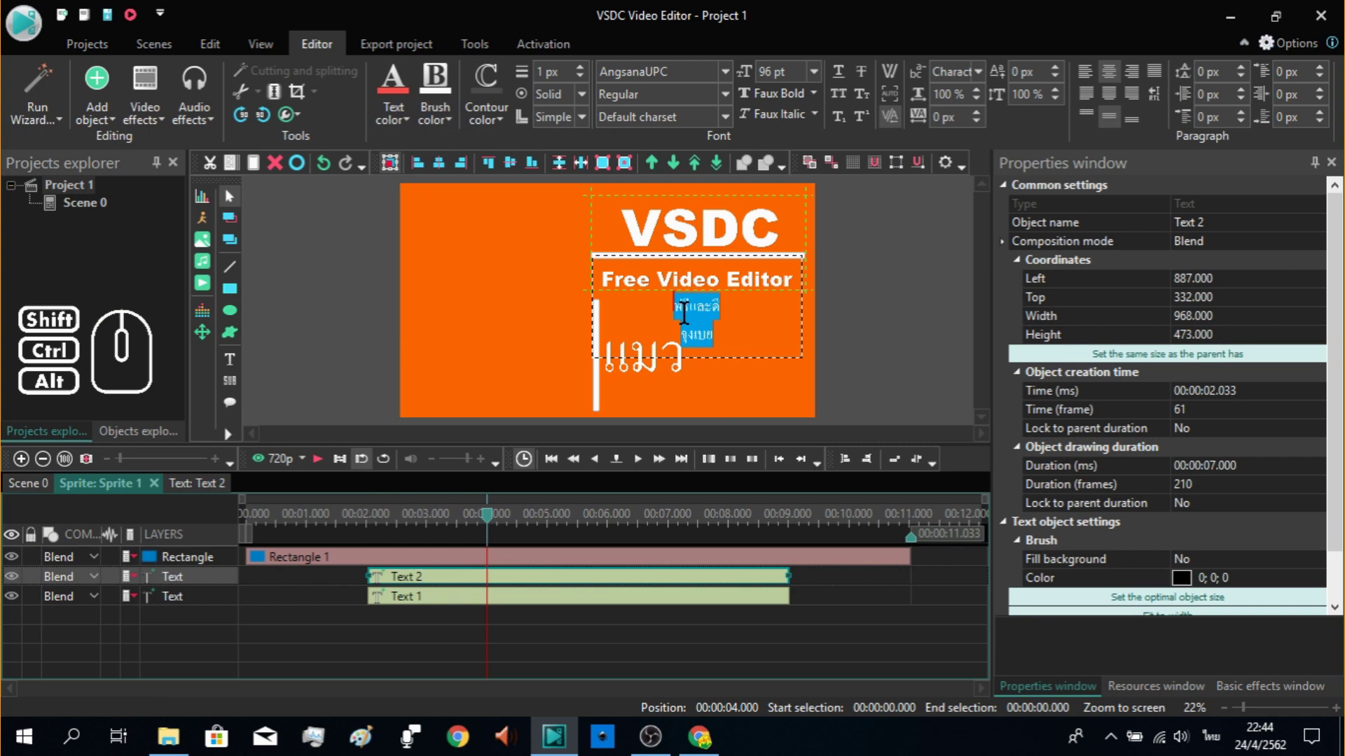
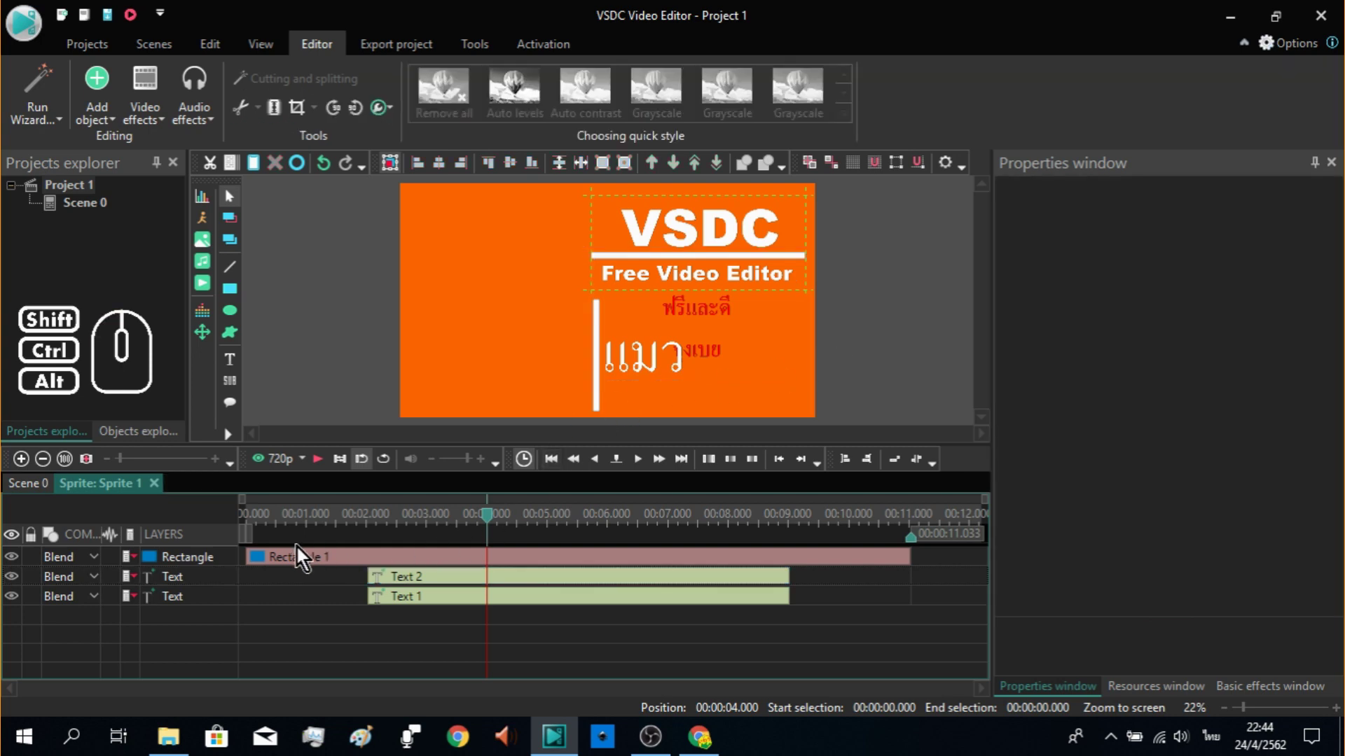
Step: Back in Scene 0, move Sprite 2 (Cat/แมว) left, shrink it clear of the caption, and preview
left_click(47, 489)
left_click(294, 584)
left_click(552, 374)
left_click_drag(587, 371, 498, 370)
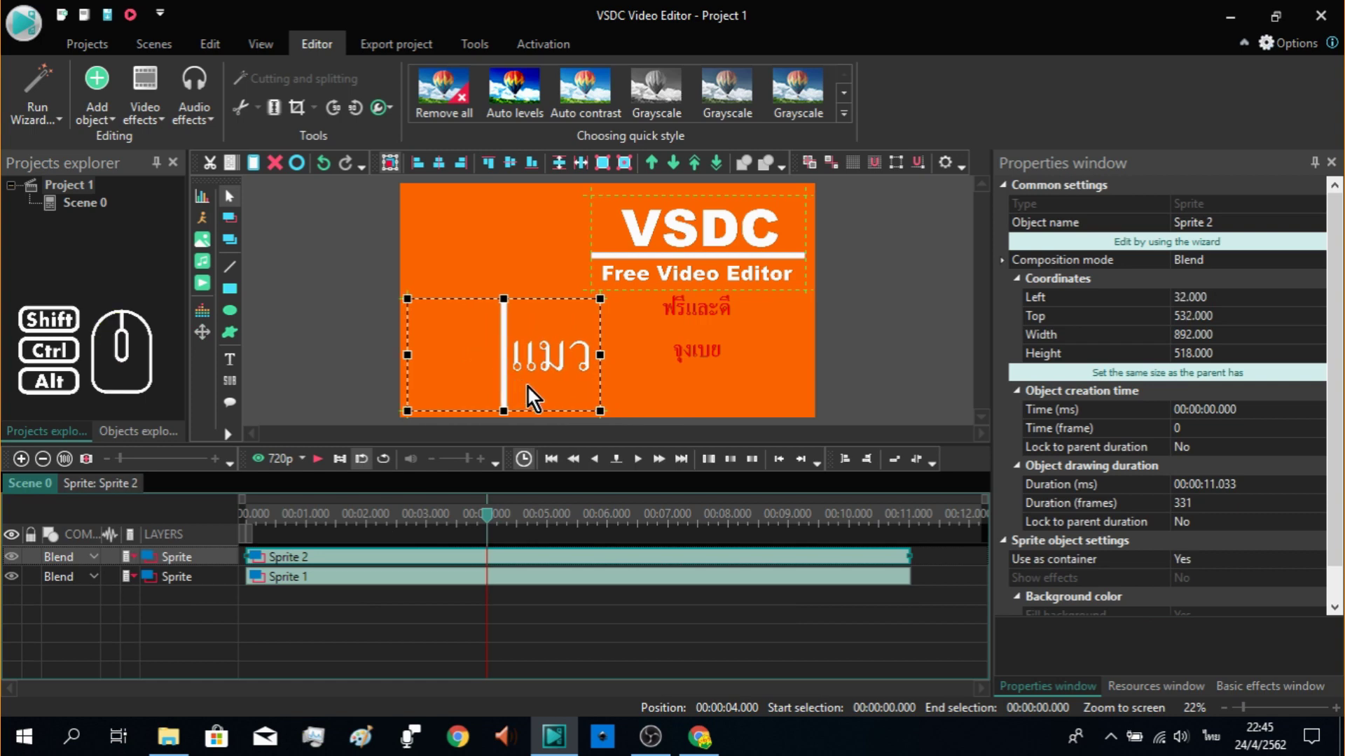
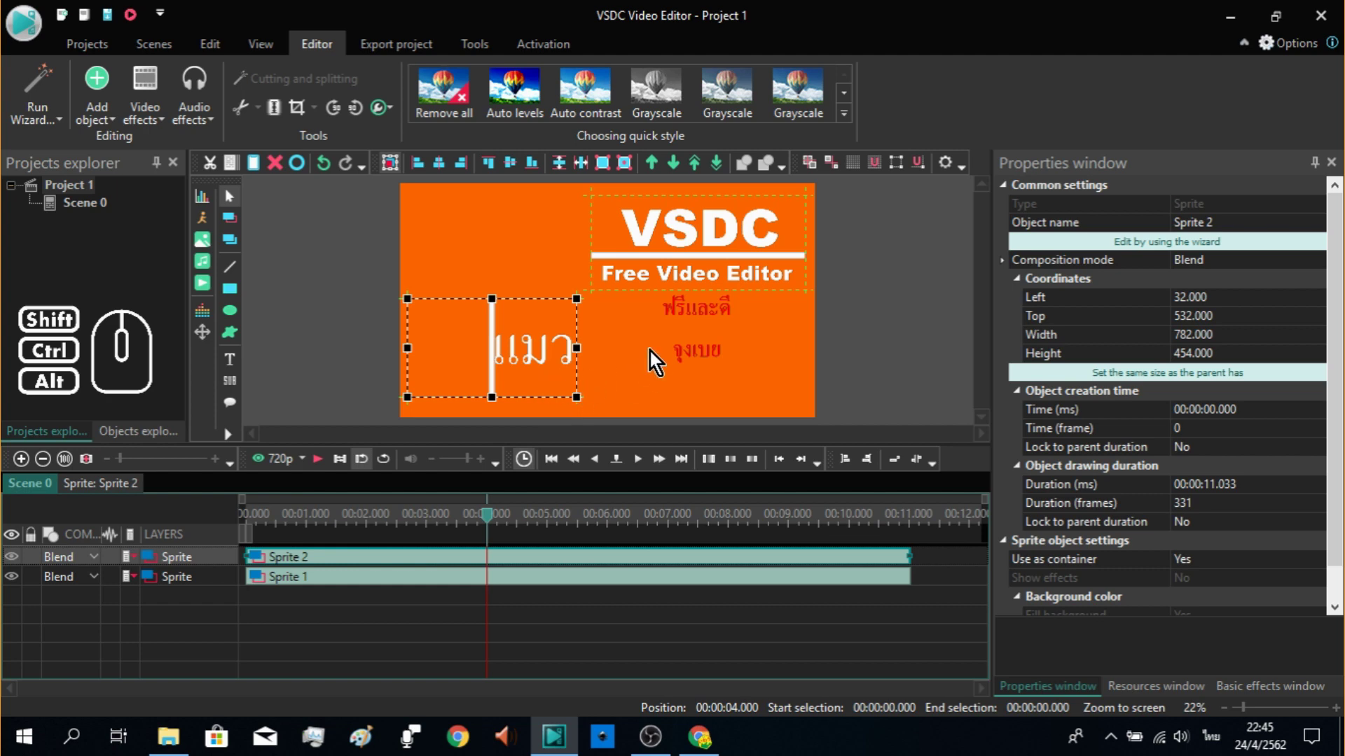
left_click_drag(489, 524, 189, 550)
left_click(323, 470)
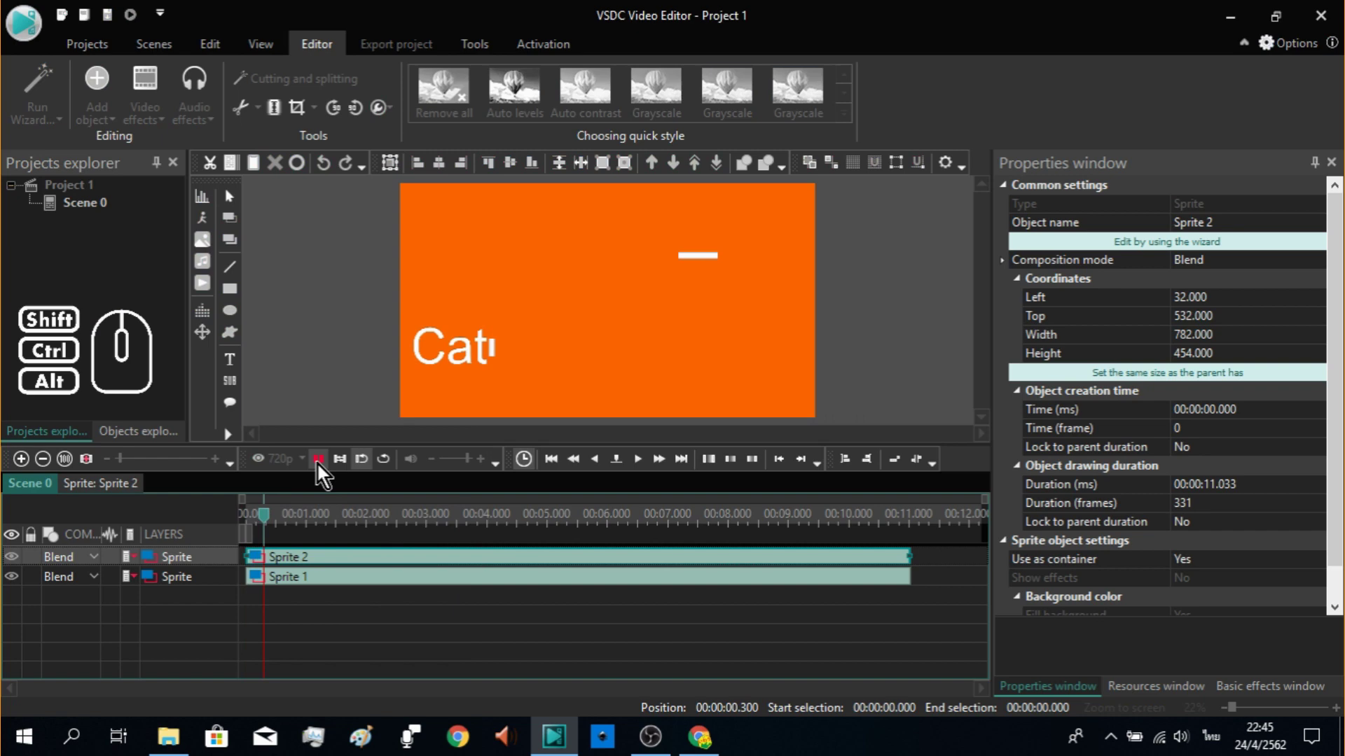